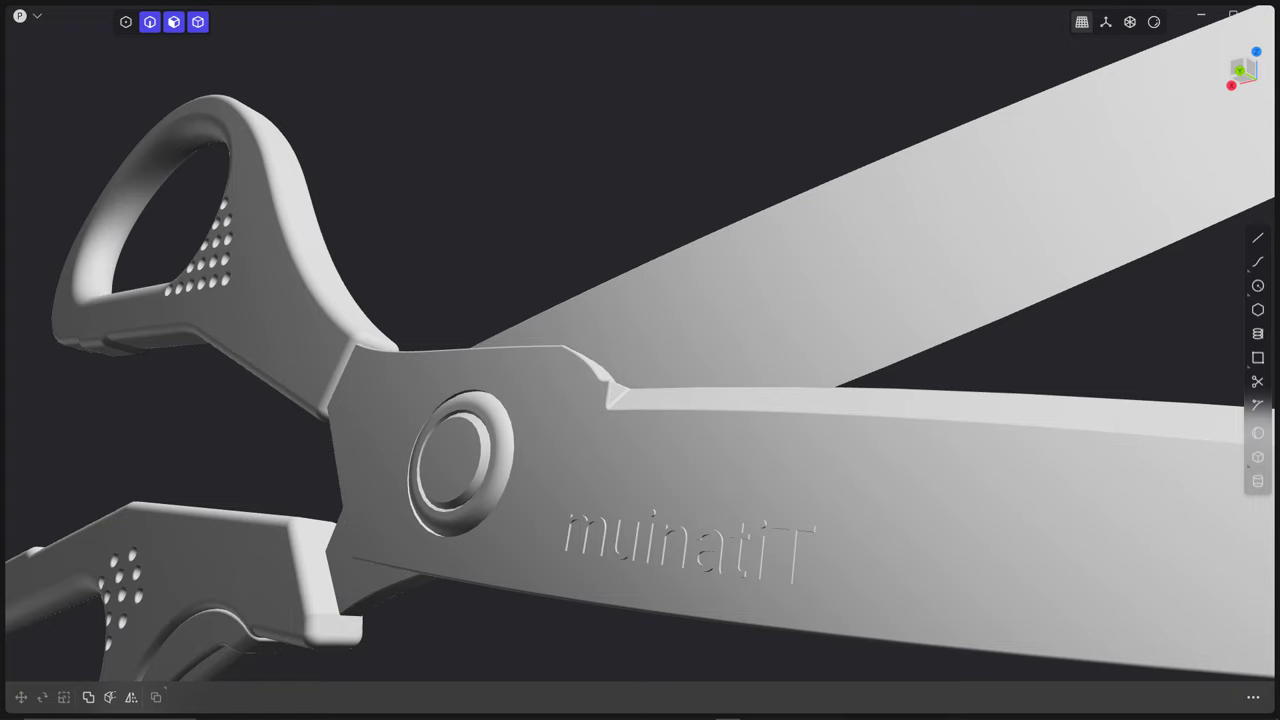
Drop Scissors.jpg into the viewport as an image plane in the flat front view.
{"action": "key", "text": "F3"}
{"action": "left_click", "coordinate": [1098, 486]}
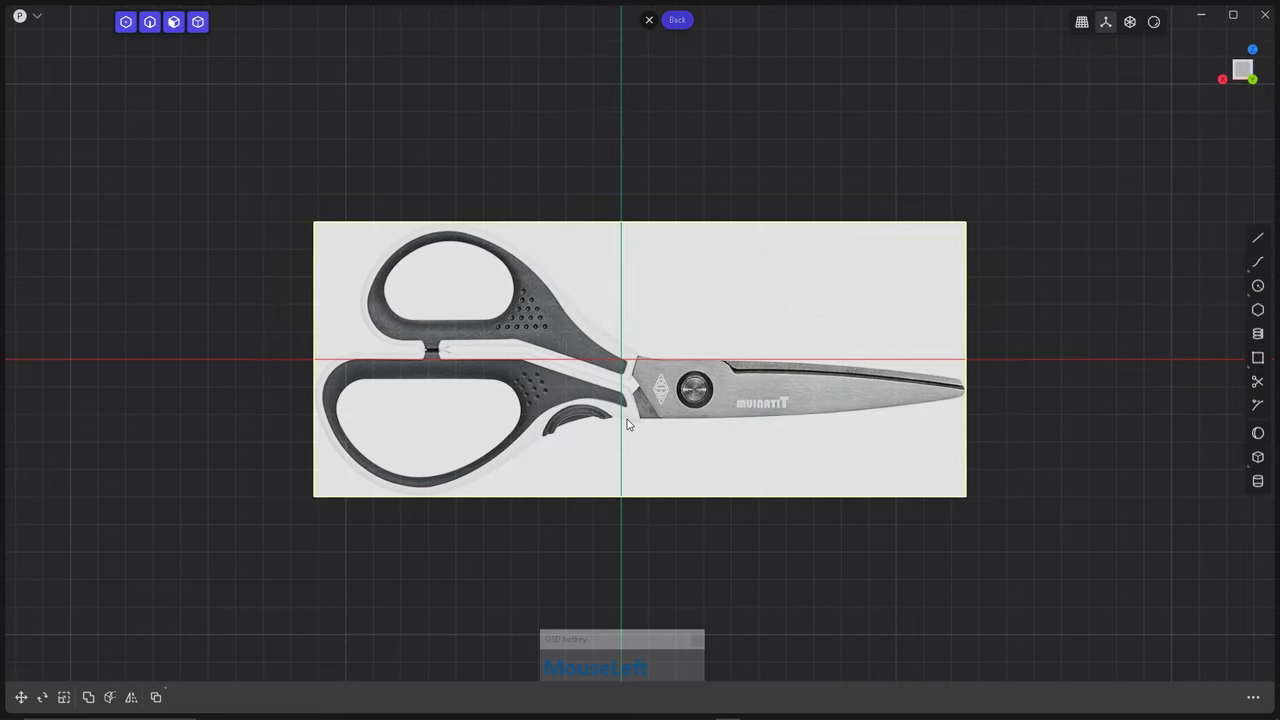
Set the image material to Depth Front, Opacity 0.37, then lock ScissorsRef in the outliner.
{"action": "key", "text": "m"}
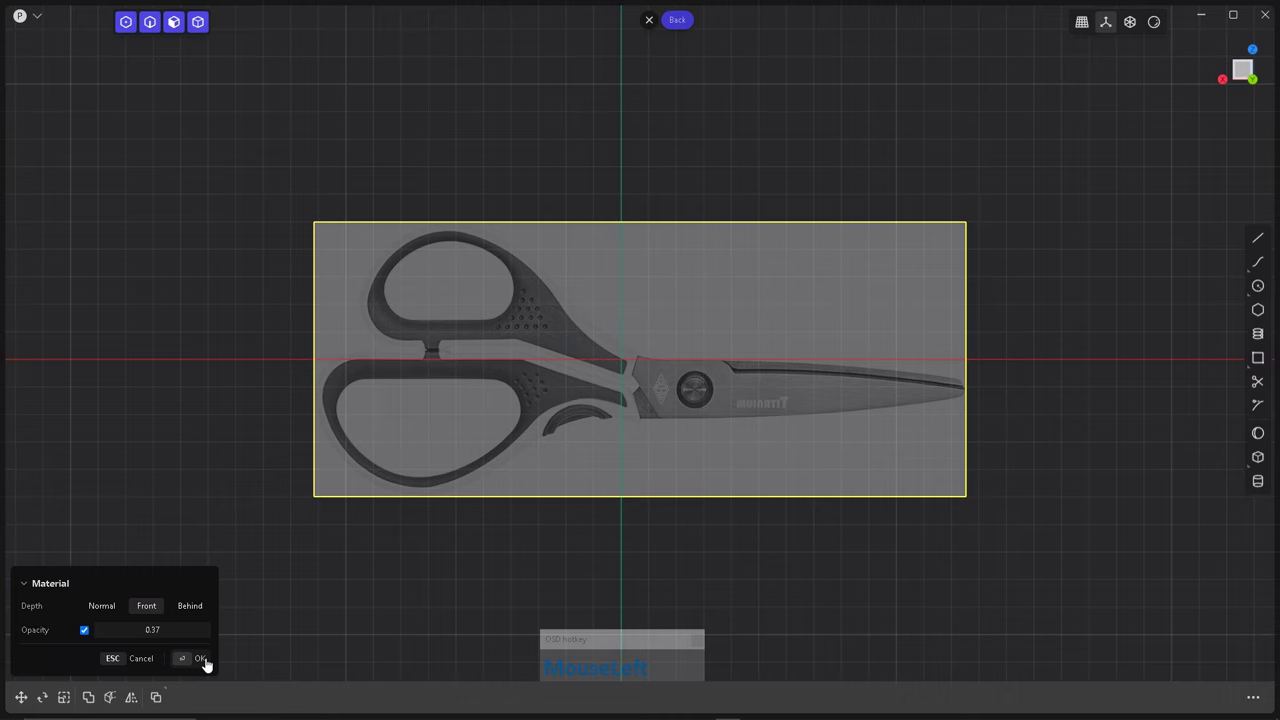
{"action": "key", "text": "ctrl+b"}
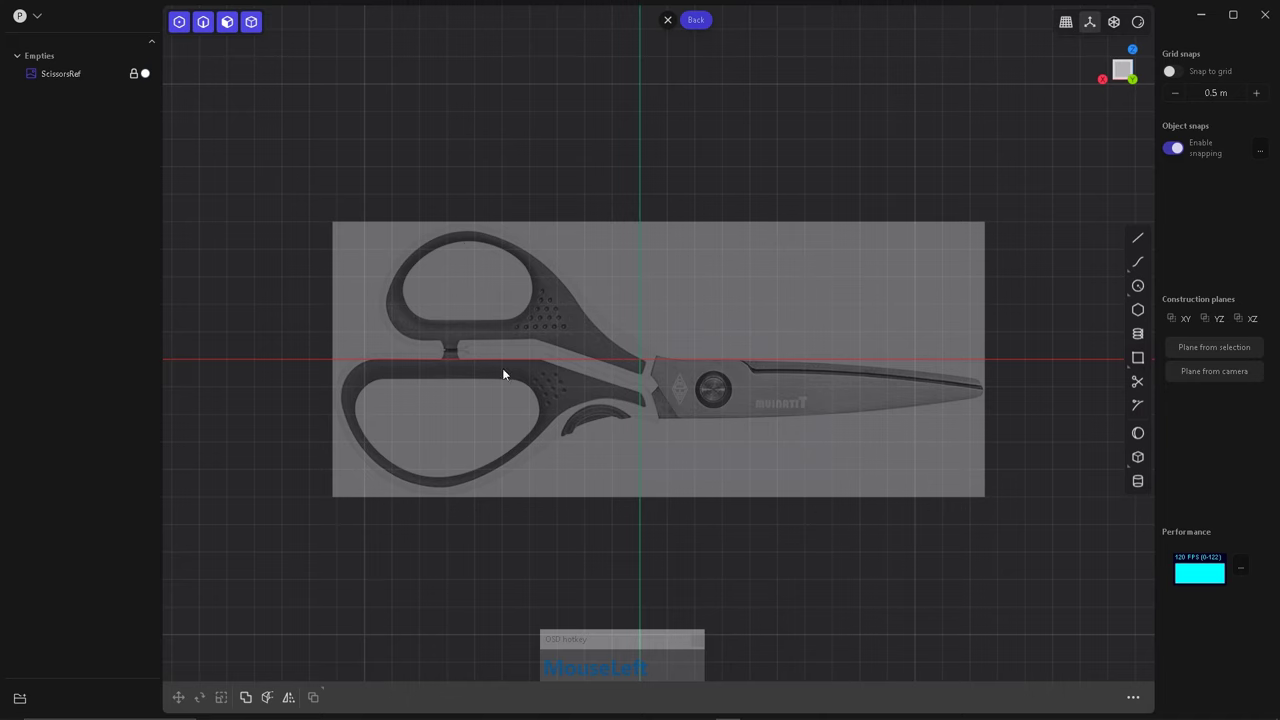
Draw the handle's straight underside with the Line tool from its left end.
{"action": "right_click", "coordinate": [626, 366]}
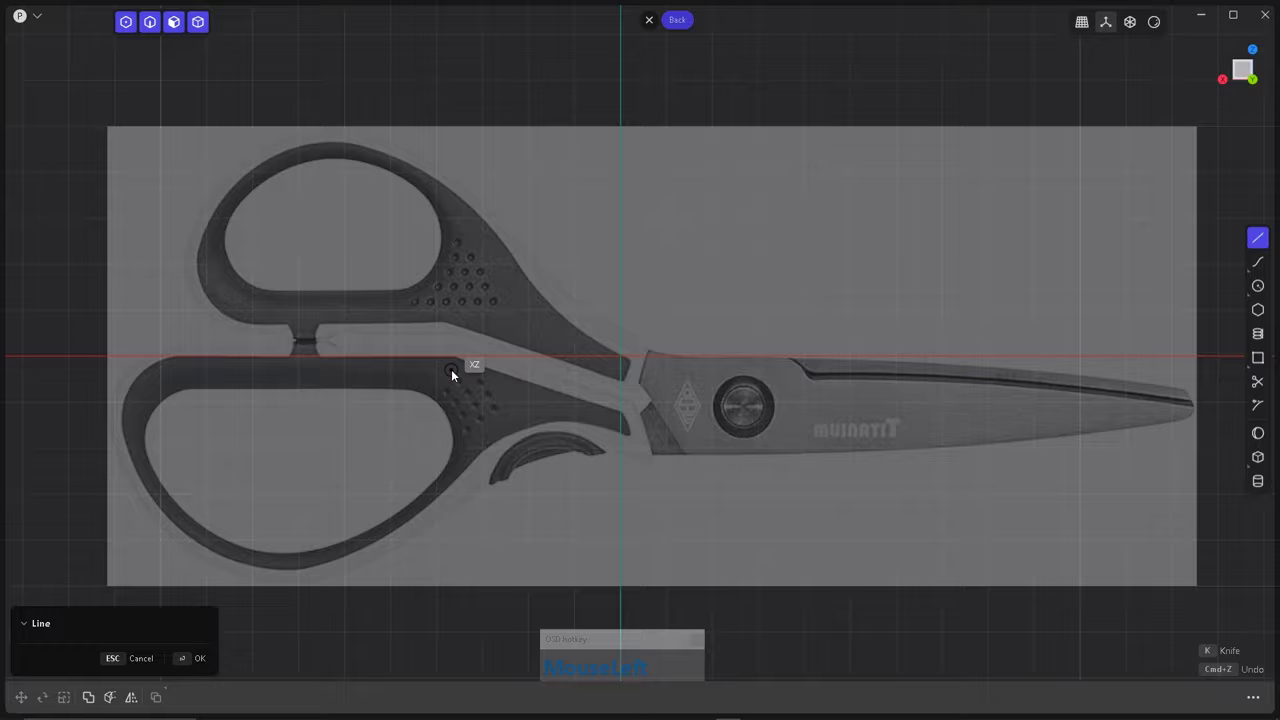
{"action": "scroll", "scroll_direction": "up", "scroll_amount": 3}
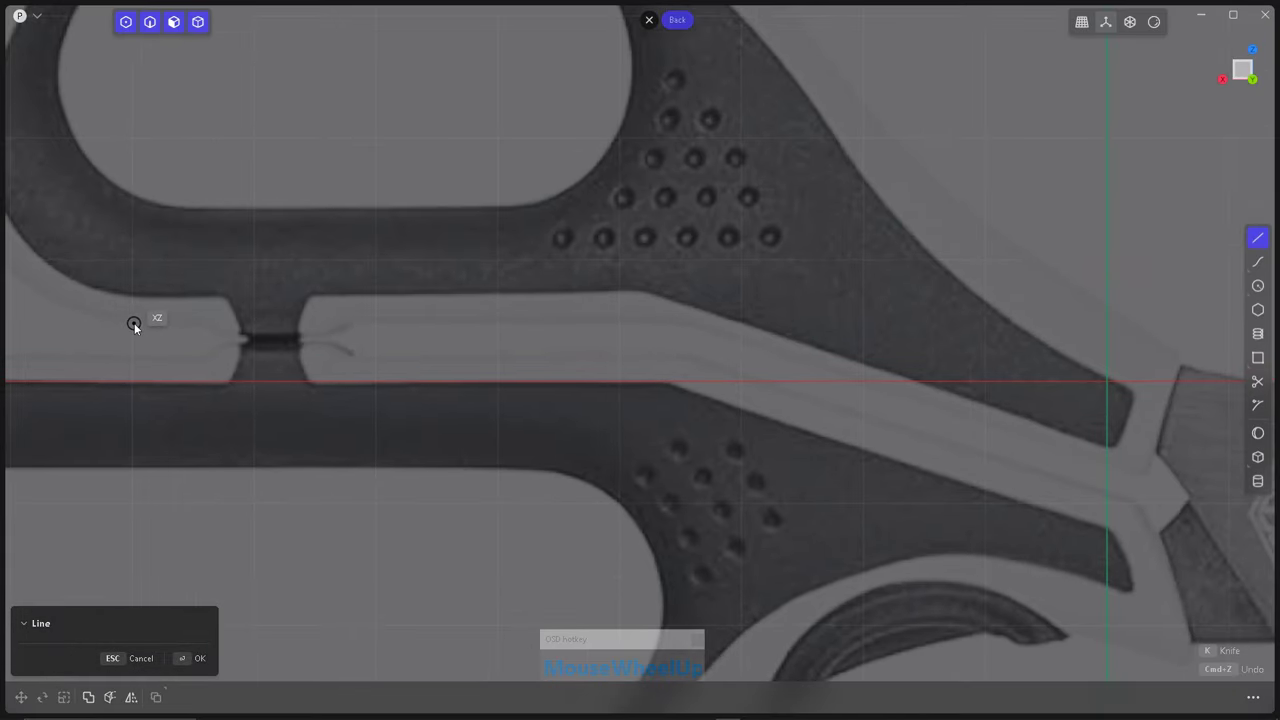
{"action": "left_click", "coordinate": [137, 325]}
{"action": "scroll", "scroll_direction": "up", "scroll_amount": 3}
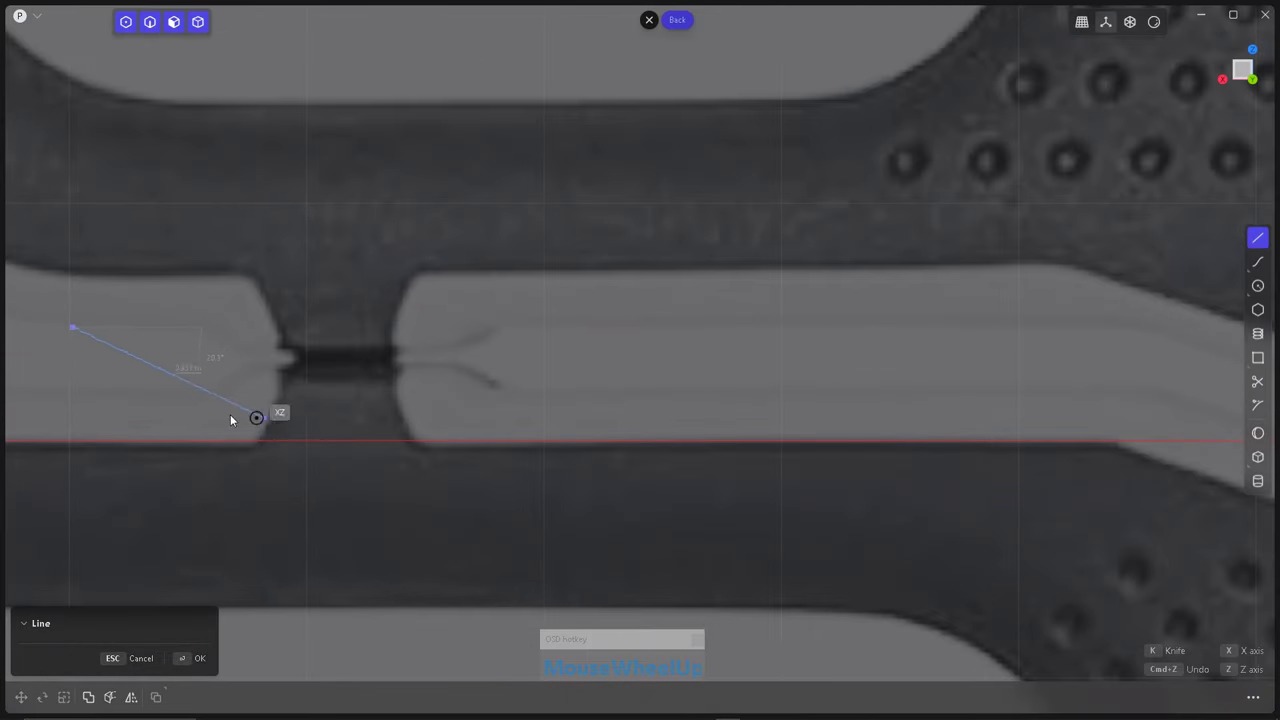
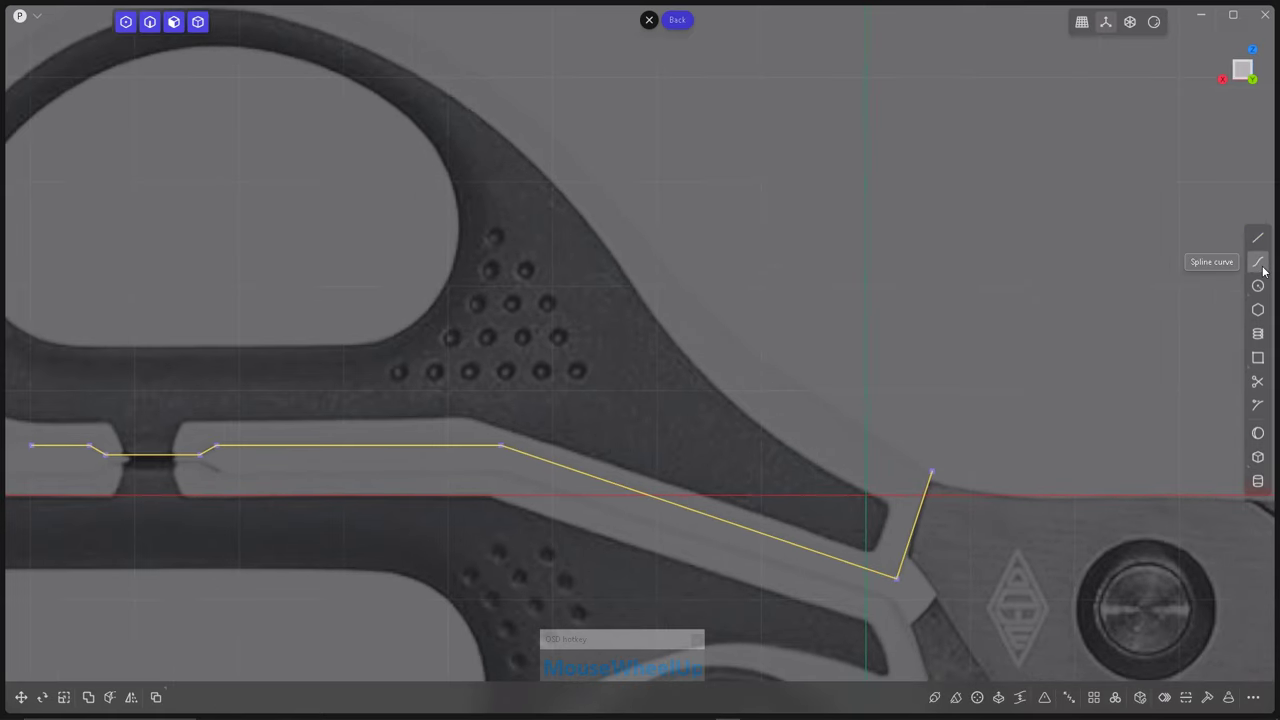
Trace the handle's curved top edge with a spline back to the start, closing the profile.
{"action": "left_click", "coordinate": [1261, 265]}
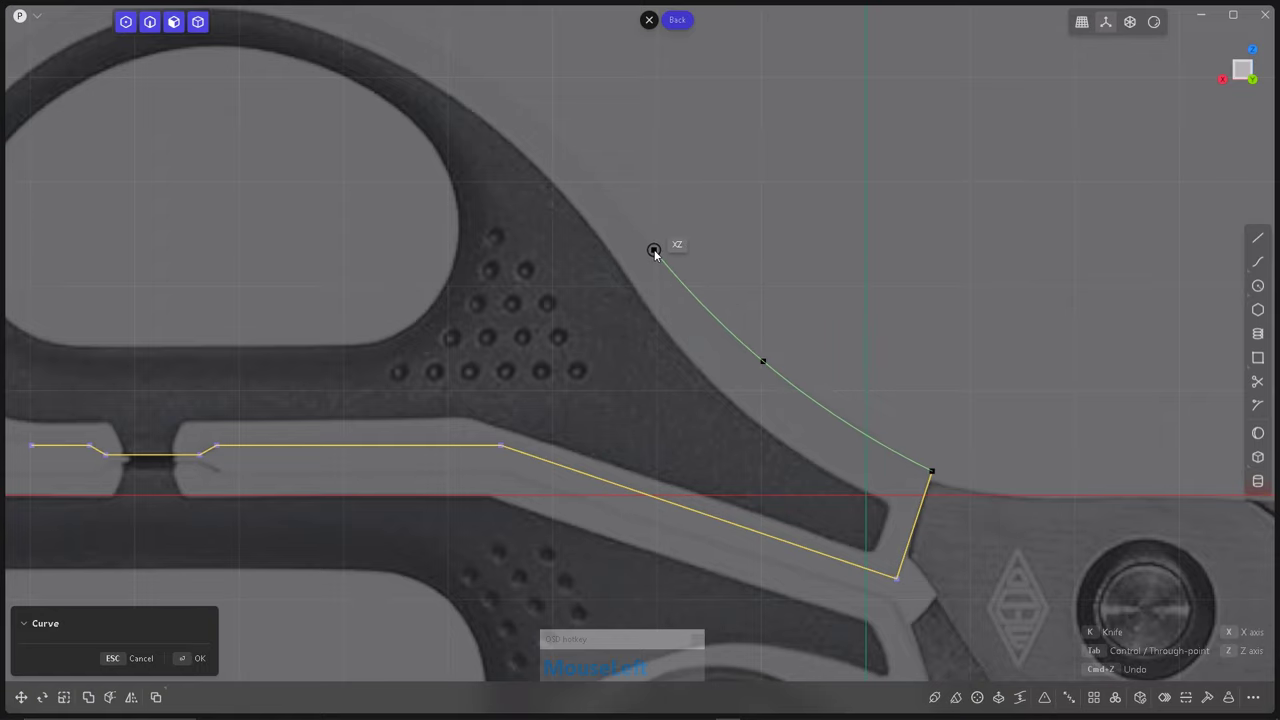
{"action": "scroll", "scroll_direction": "down", "scroll_amount": 3}
{"action": "scroll", "scroll_direction": "up", "scroll_amount": 3}
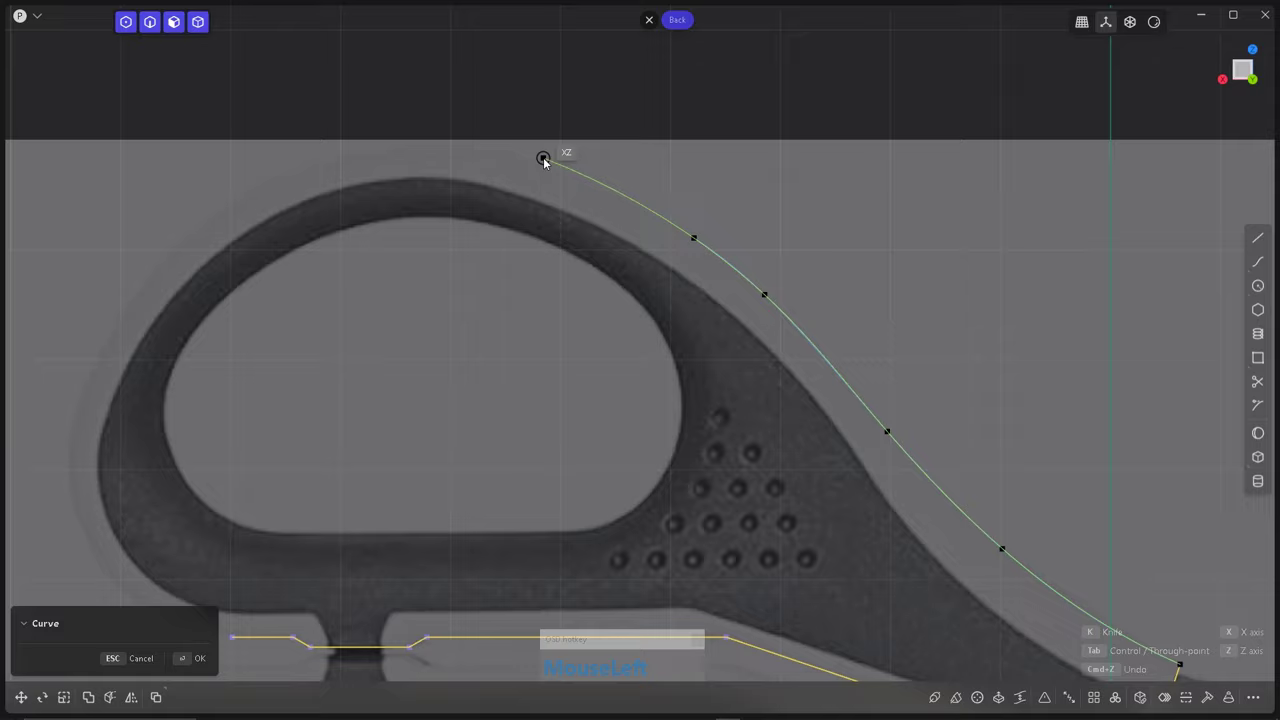
{"action": "scroll", "scroll_direction": "down", "scroll_amount": 3}
{"action": "scroll", "scroll_direction": "up", "scroll_amount": 3}
{"action": "scroll", "scroll_direction": "down", "scroll_amount": 3}
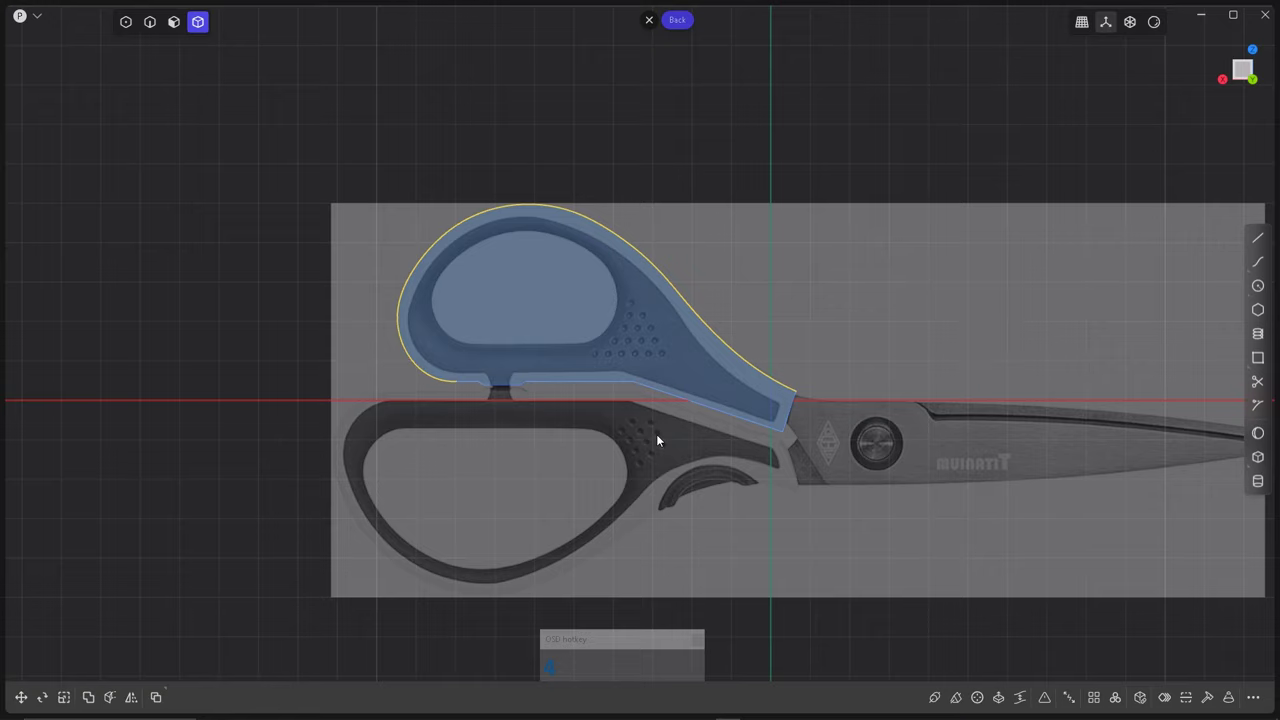
Move the outline's control points onto the photo's handle edges in point mode.
{"action": "scroll", "scroll_direction": "up", "scroll_amount": 3}
{"action": "key", "text": "ctrl+b"}
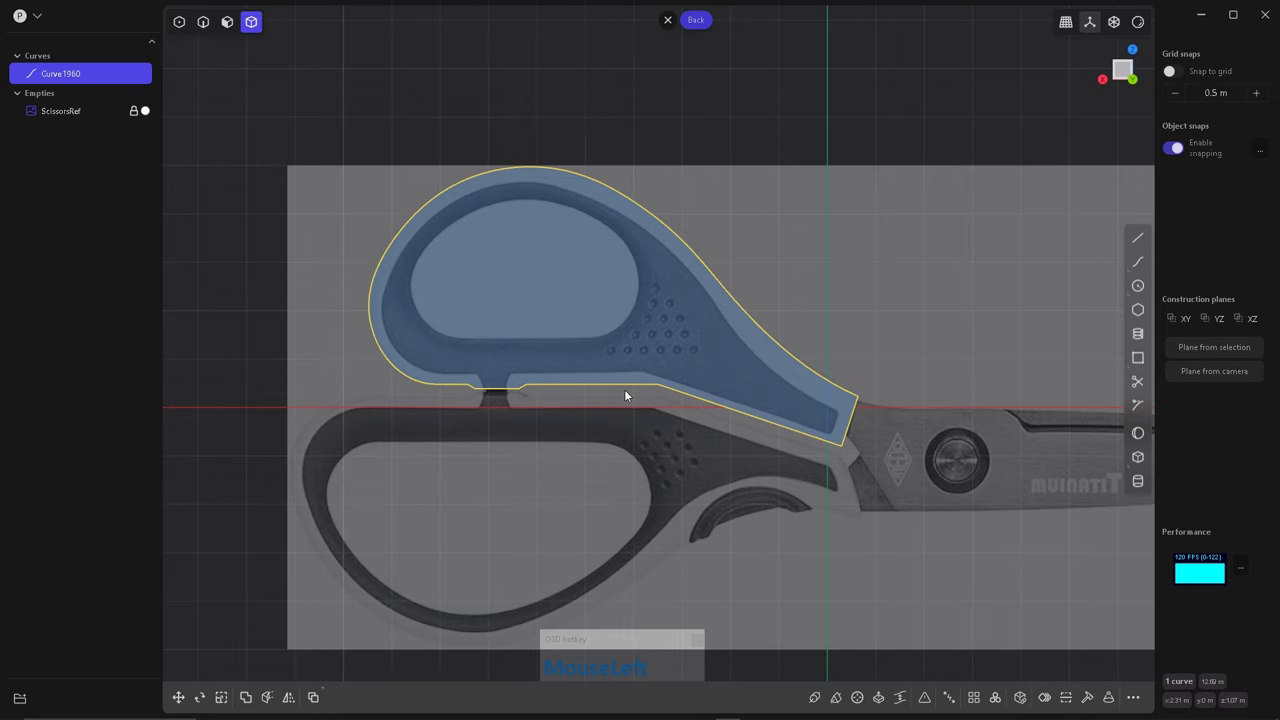
{"action": "scroll", "scroll_direction": "up", "scroll_amount": 3}
{"action": "left_click", "coordinate": [468, 398]}
{"action": "scroll", "scroll_direction": "up", "scroll_amount": 3}
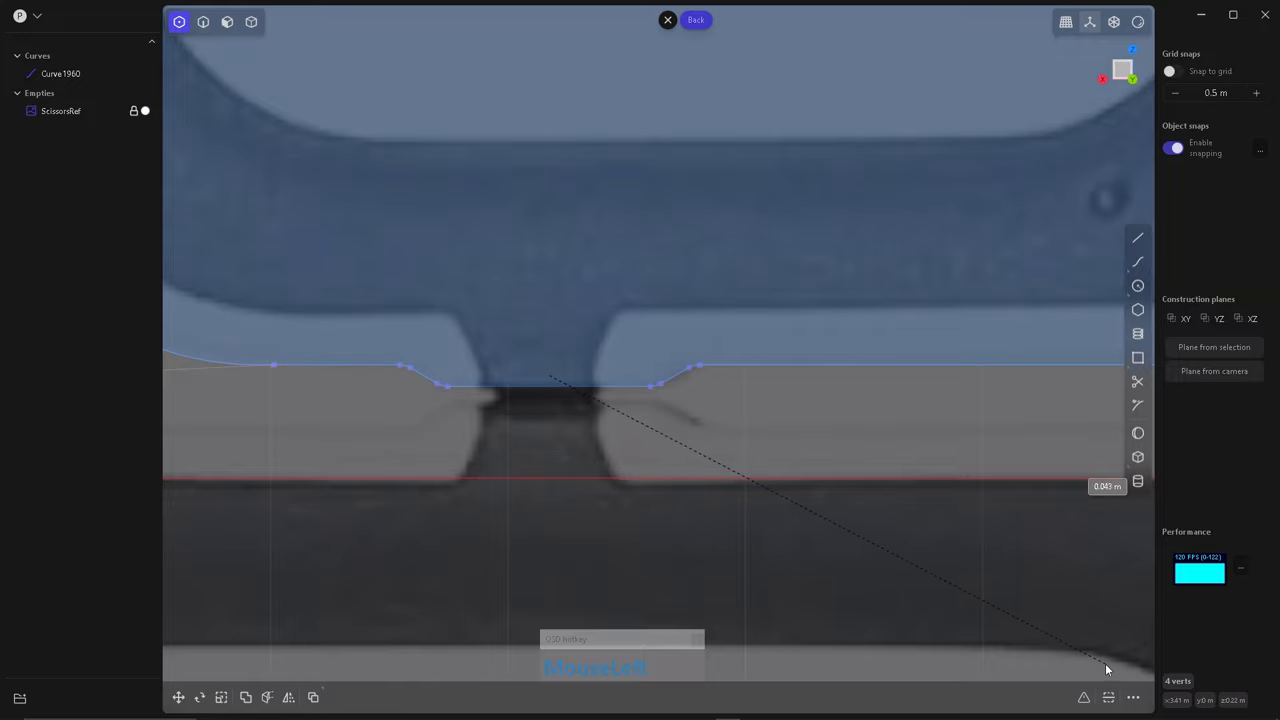
{"action": "scroll", "scroll_direction": "down", "scroll_amount": 3}
{"action": "scroll", "scroll_direction": "up", "scroll_amount": 3}
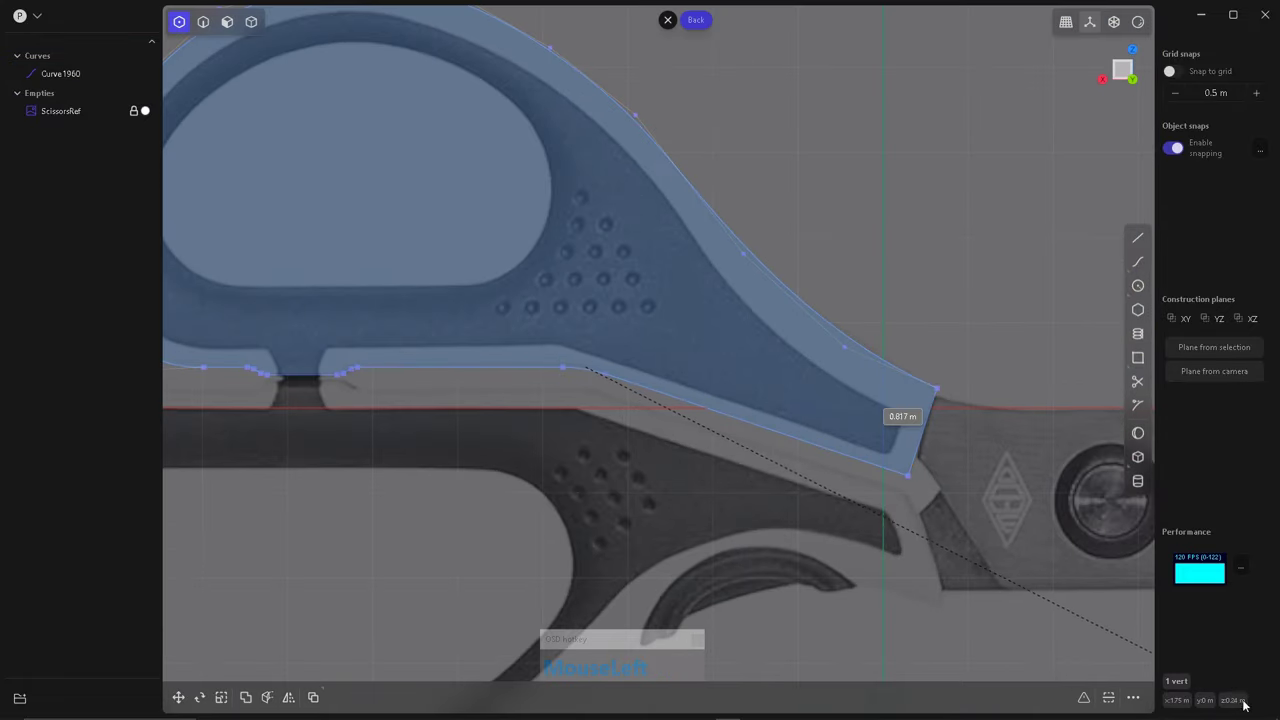
Fillet the handle outline's corners near the blade.
{"action": "left_click", "coordinate": [1277, 680]}
{"action": "scroll", "scroll_direction": "up", "scroll_amount": 3}
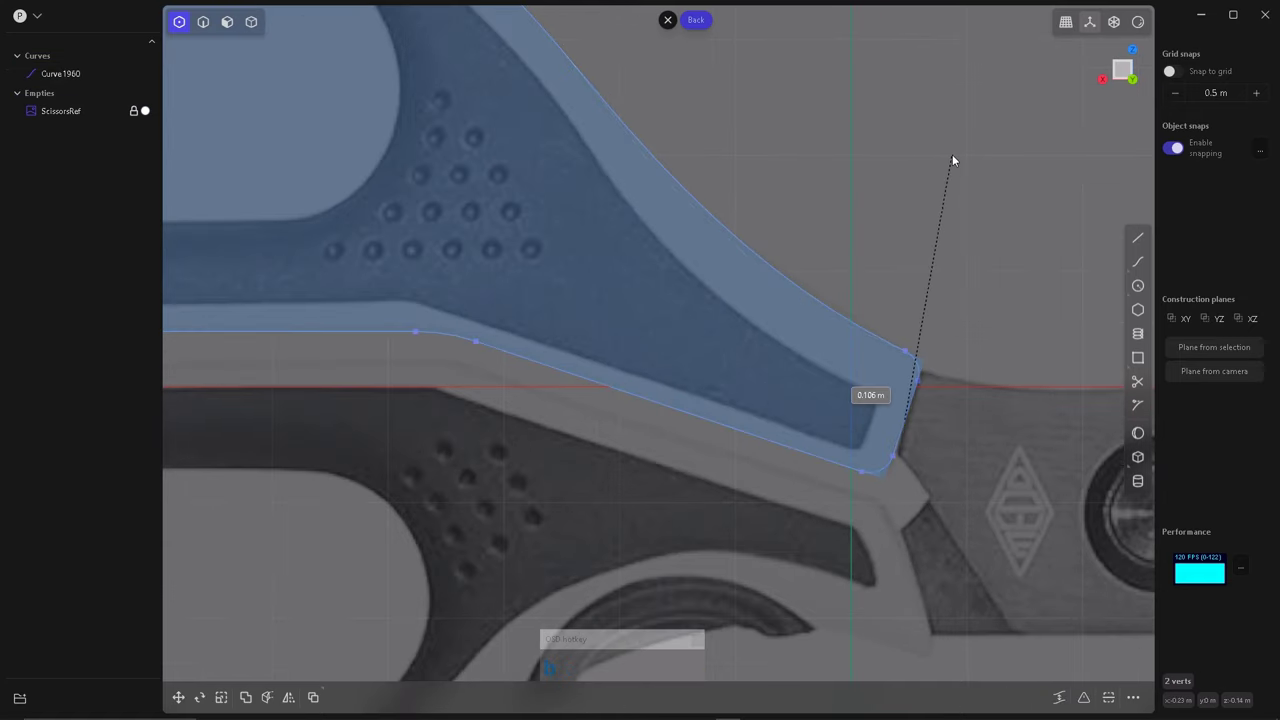
{"action": "scroll", "scroll_direction": "down", "scroll_amount": 3}
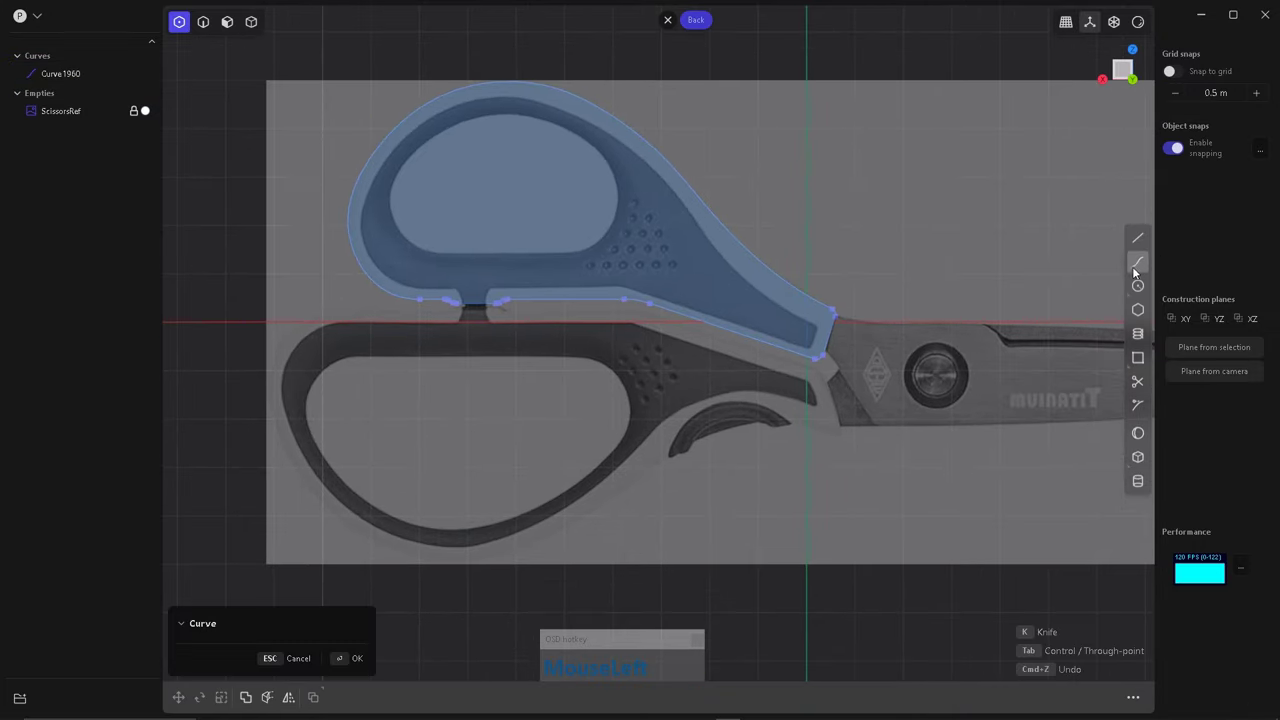
Draw the closed finger-hole curve inside the upper handle and return to object selection.
{"action": "scroll", "scroll_direction": "up", "scroll_amount": 3}
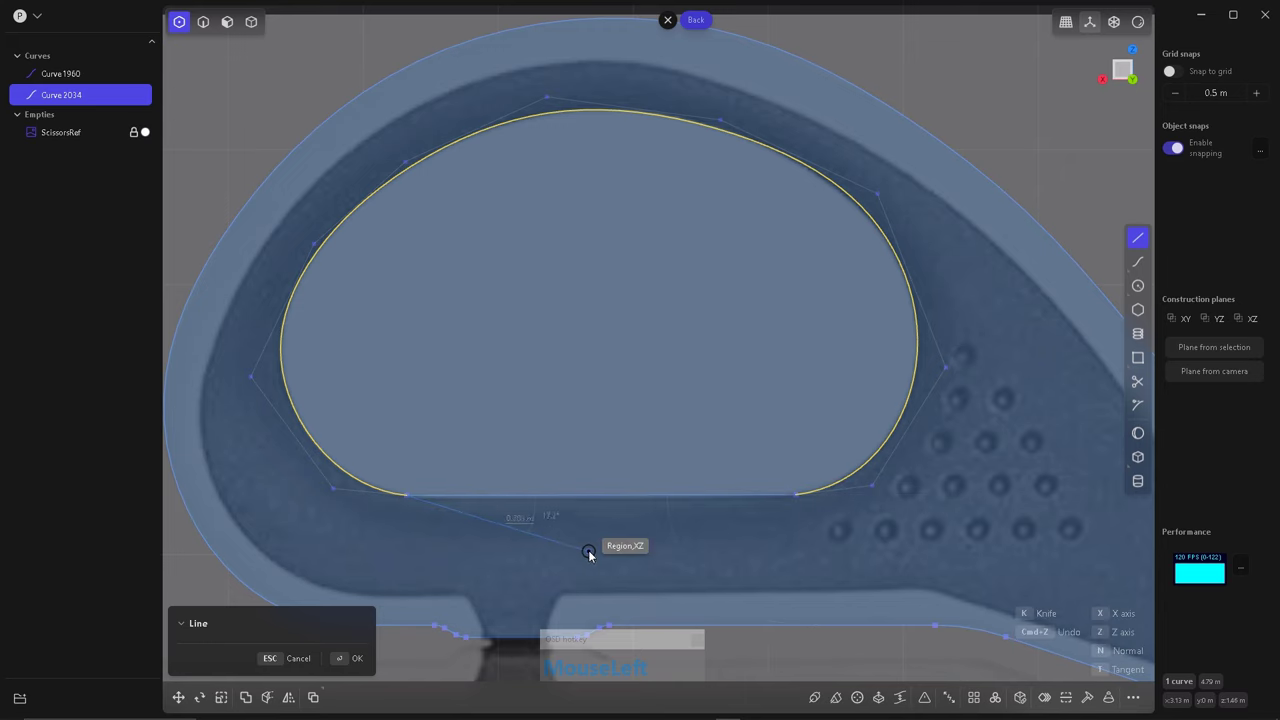
{"action": "scroll", "scroll_direction": "down", "scroll_amount": 3}
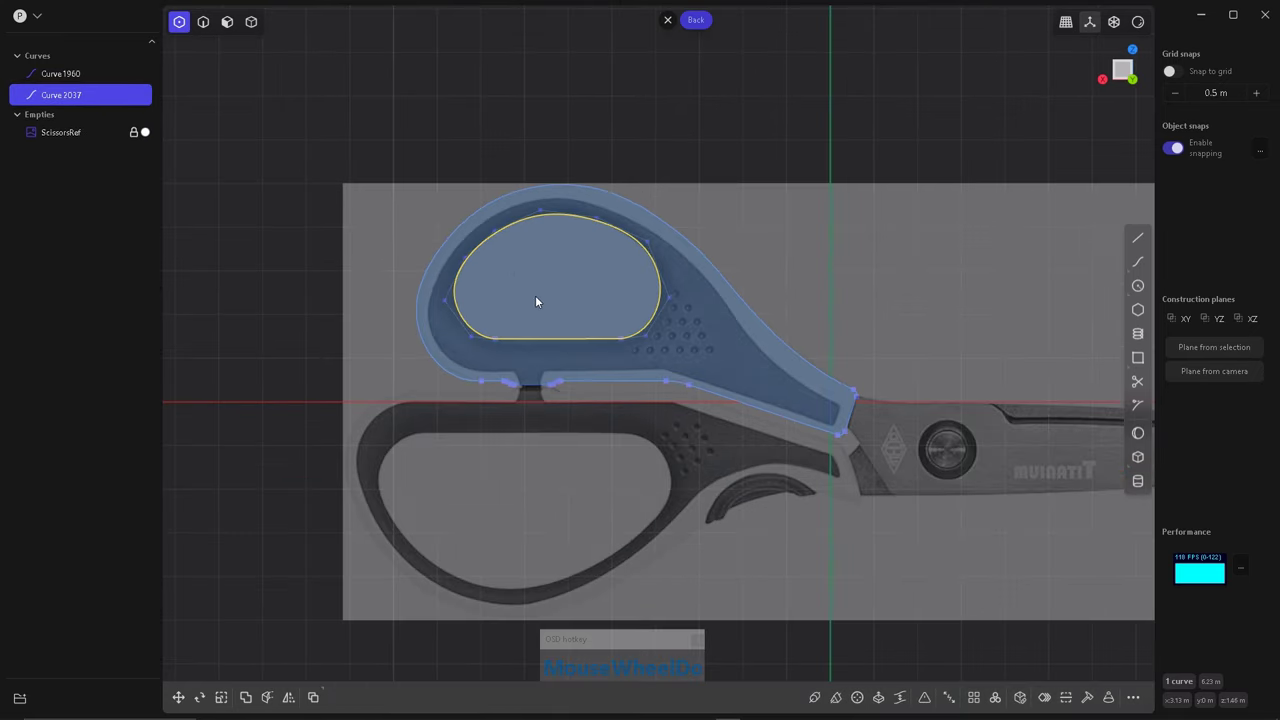
{"action": "scroll", "scroll_direction": "up", "scroll_amount": 3}
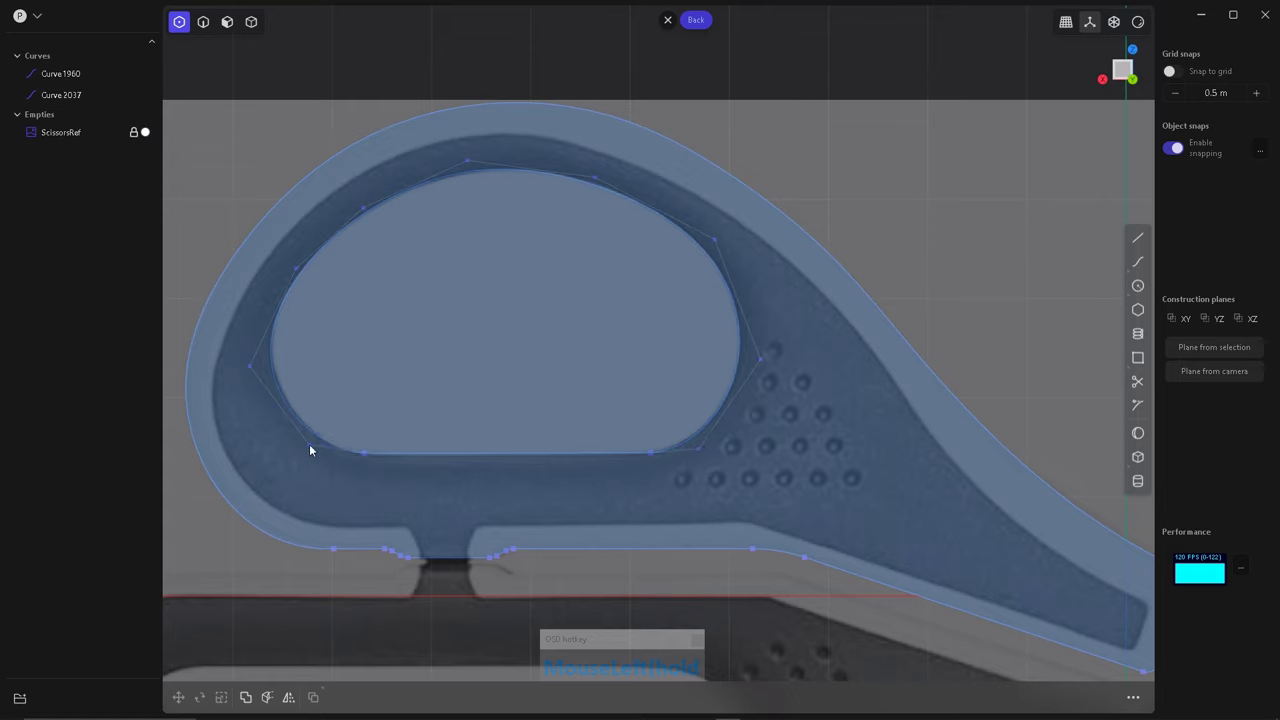
{"action": "left_click", "coordinate": [274, 371]}
{"action": "scroll", "scroll_direction": "down", "scroll_amount": 3}
{"action": "scroll", "scroll_direction": "up", "scroll_amount": 3}
{"action": "scroll", "scroll_direction": "down", "scroll_amount": 3}
{"action": "scroll", "scroll_direction": "up", "scroll_amount": 3}
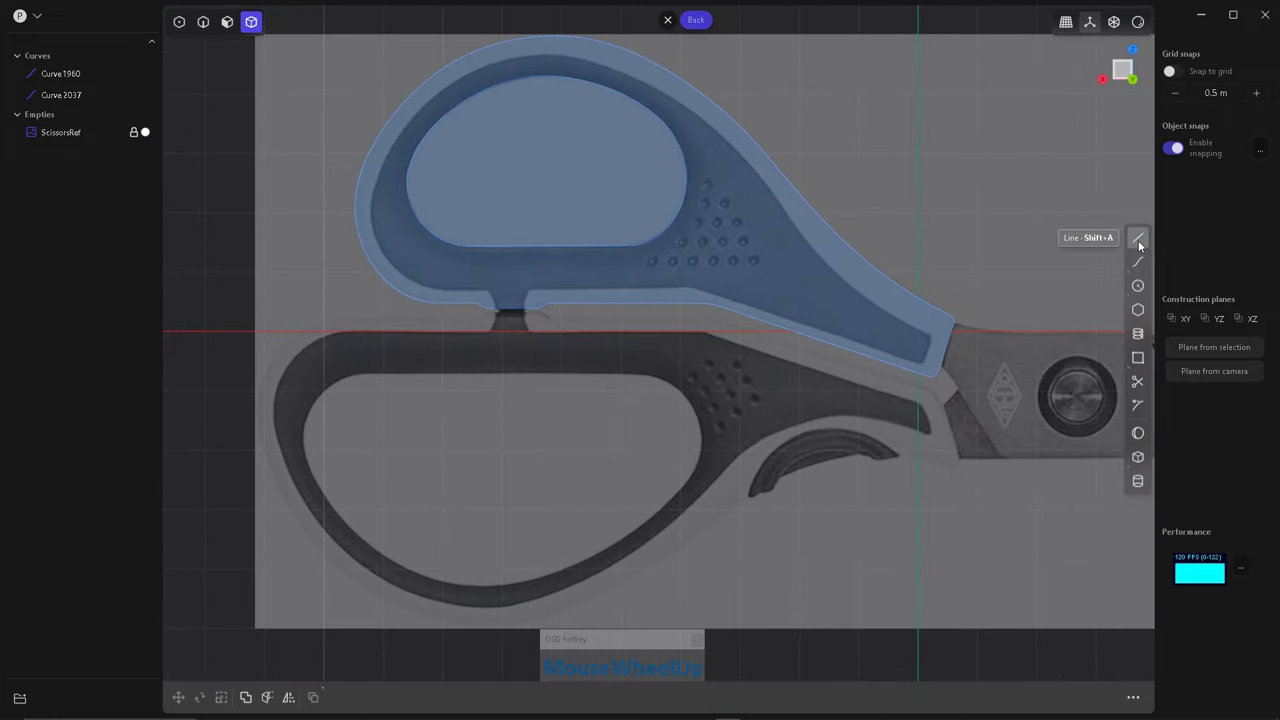
Trace the lower handle outline and start its finger-hole curve with Line and Spline tools.
{"action": "scroll", "scroll_direction": "up", "scroll_amount": 3}
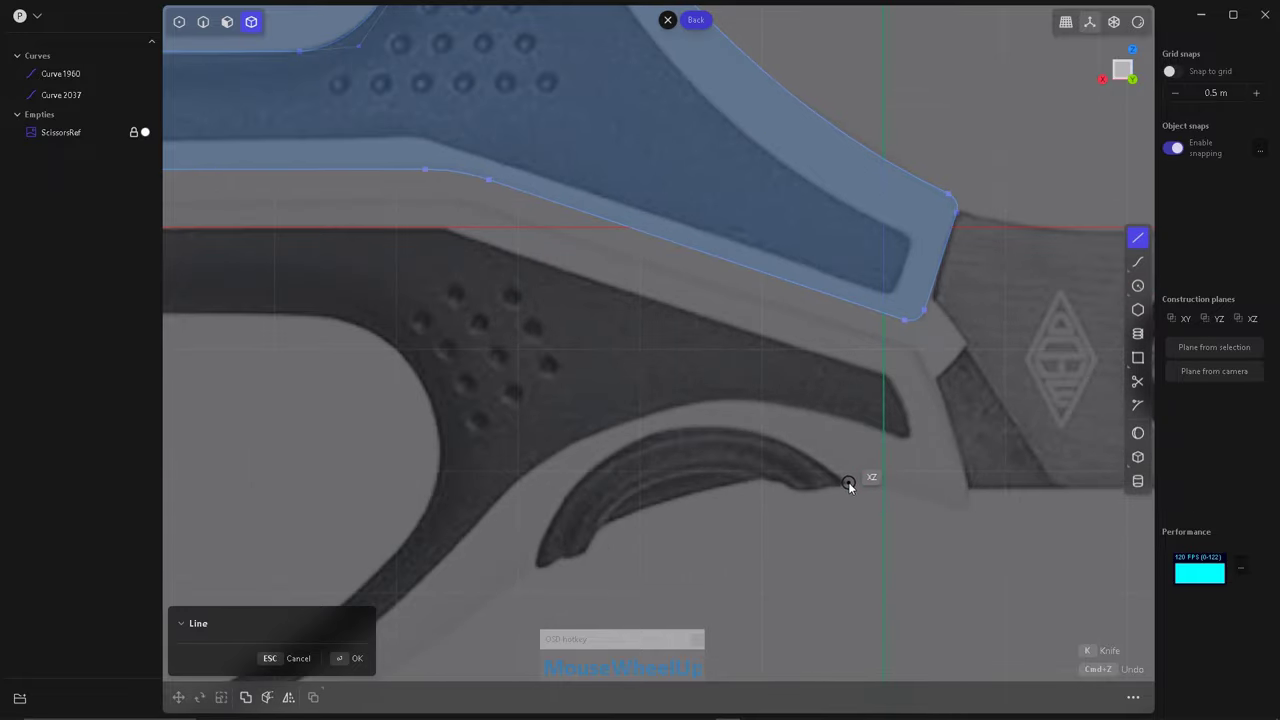
{"action": "scroll", "scroll_direction": "up", "scroll_amount": 3}
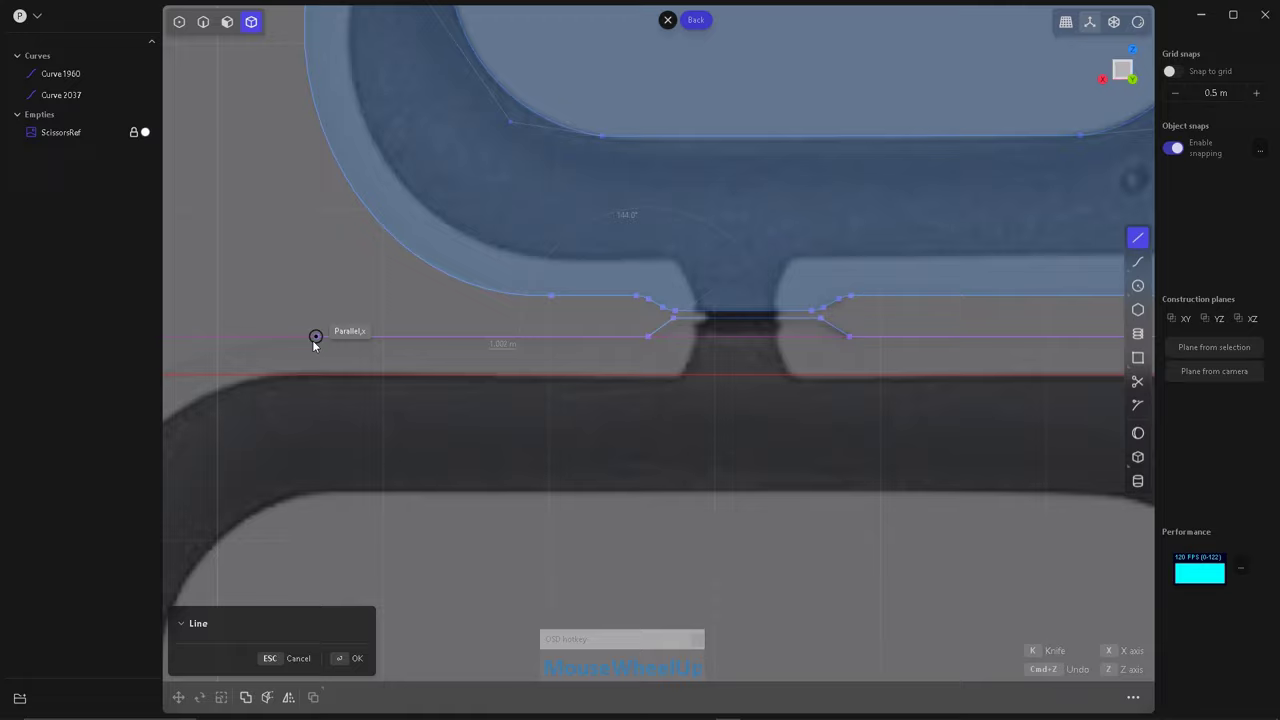
{"action": "scroll", "scroll_direction": "down", "scroll_amount": 3}
{"action": "scroll", "scroll_direction": "up", "scroll_amount": 3}
{"action": "scroll", "scroll_direction": "down", "scroll_amount": 3}
{"action": "scroll", "scroll_direction": "up", "scroll_amount": 3}
{"action": "left_click", "coordinate": [589, 609]}
{"action": "scroll", "scroll_direction": "down", "scroll_amount": 3}
{"action": "scroll", "scroll_direction": "up", "scroll_amount": 3}
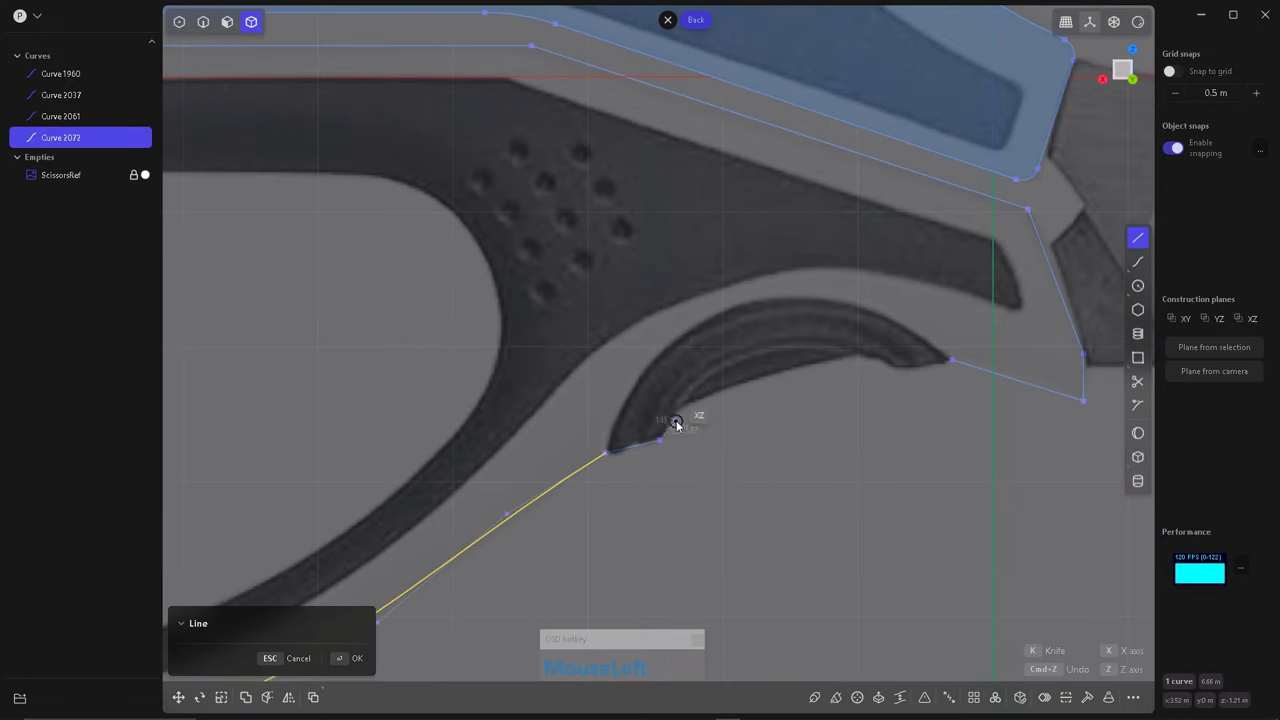
{"action": "scroll", "scroll_direction": "down", "scroll_amount": 3}
{"action": "scroll", "scroll_direction": "up", "scroll_amount": 3}
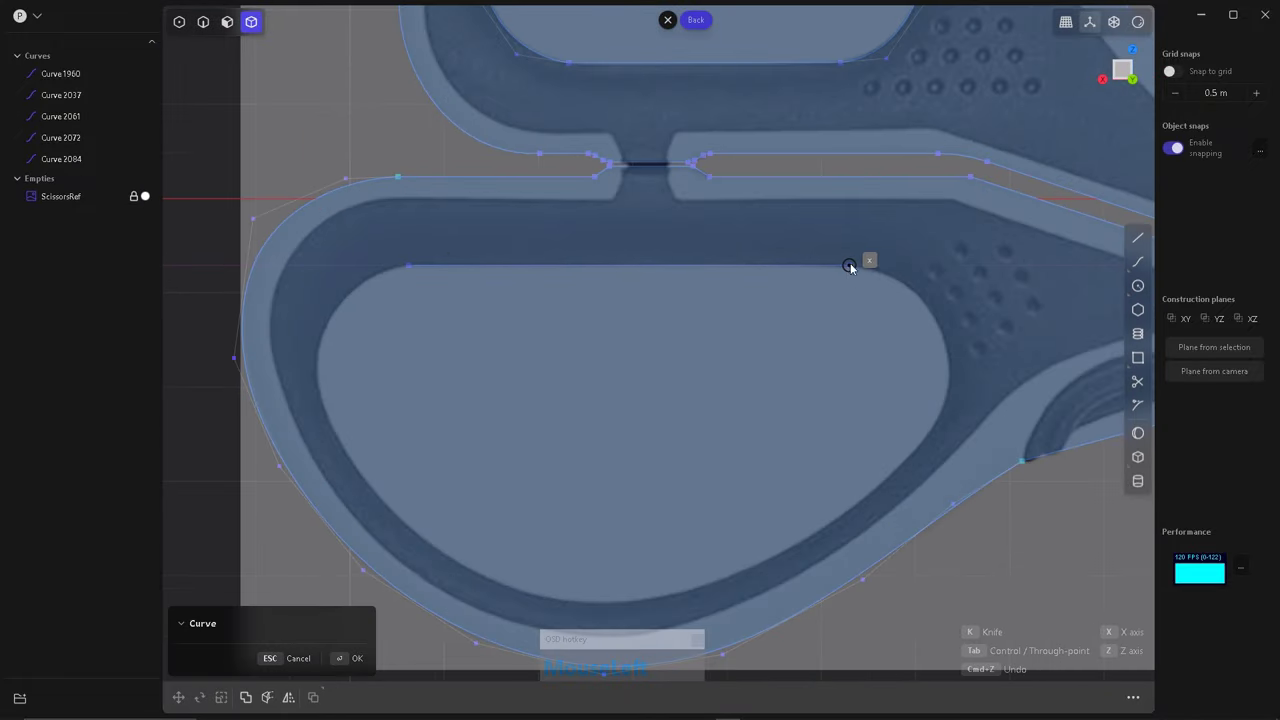
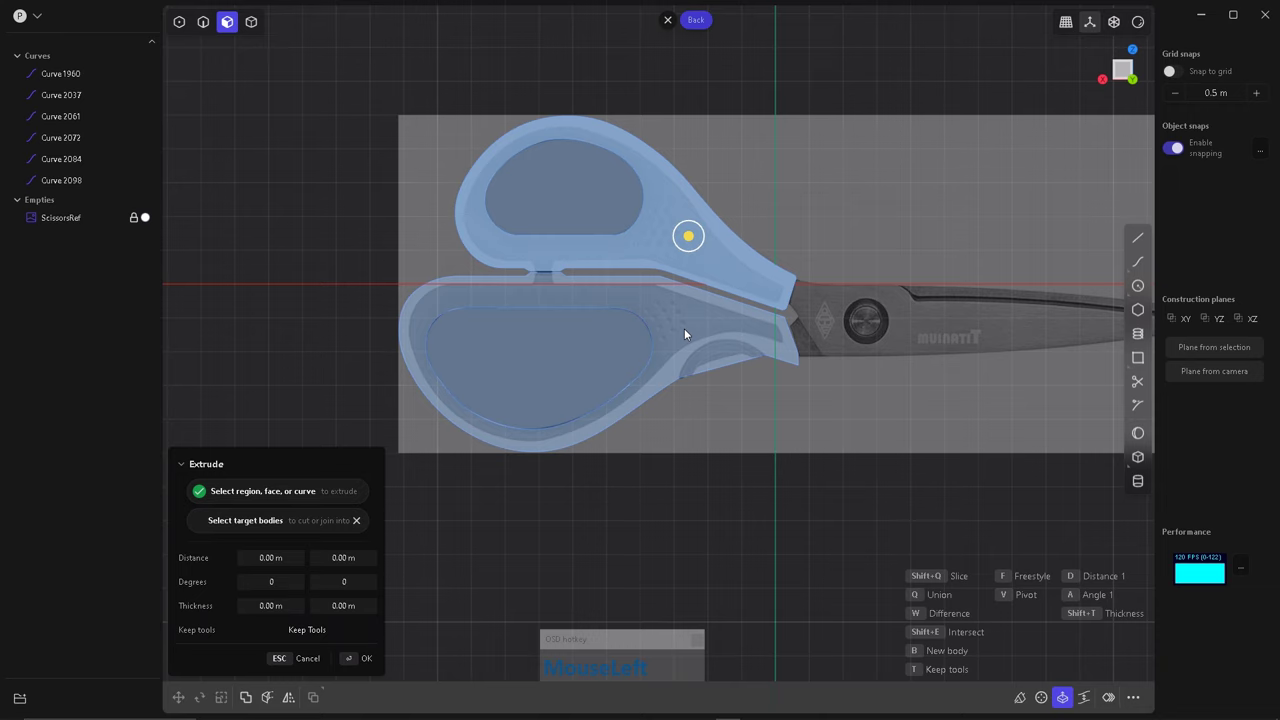
Extrude both handle regions together into solid handle bodies.
{"action": "left_click", "coordinate": [762, 409]}
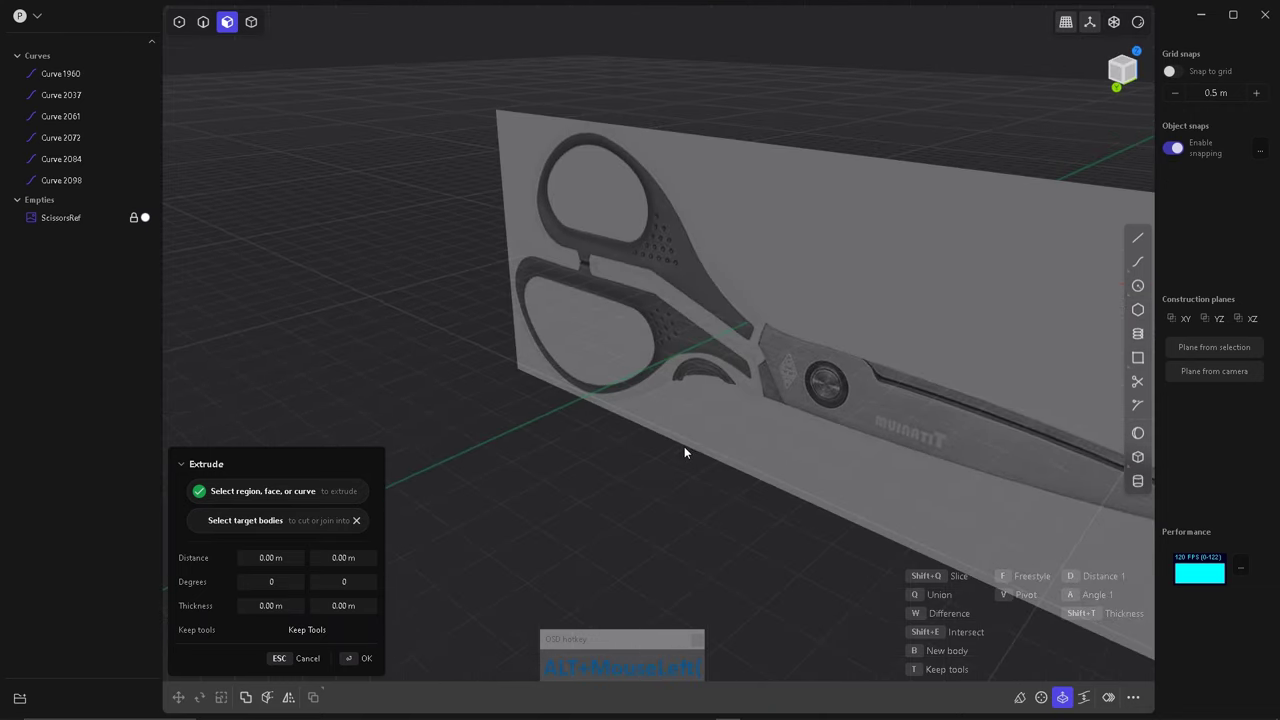
{"action": "right_click", "coordinate": [745, 312]}
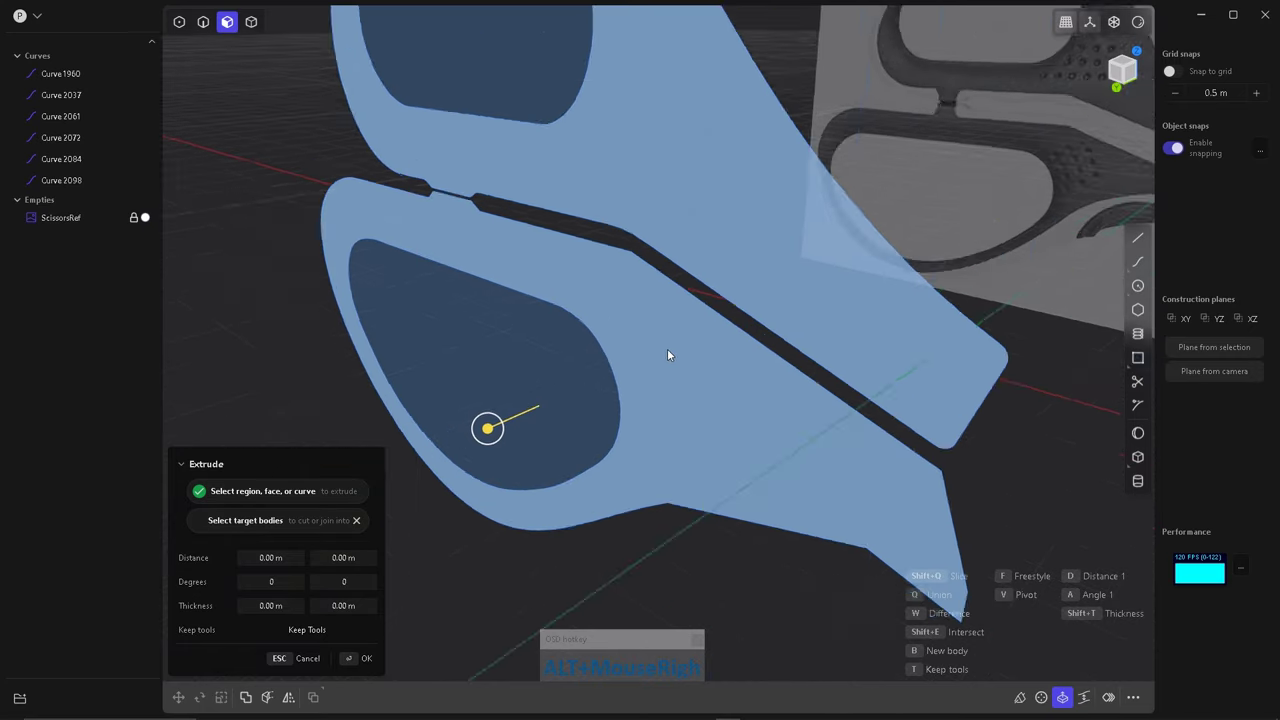
{"action": "left_click", "coordinate": [644, 415]}
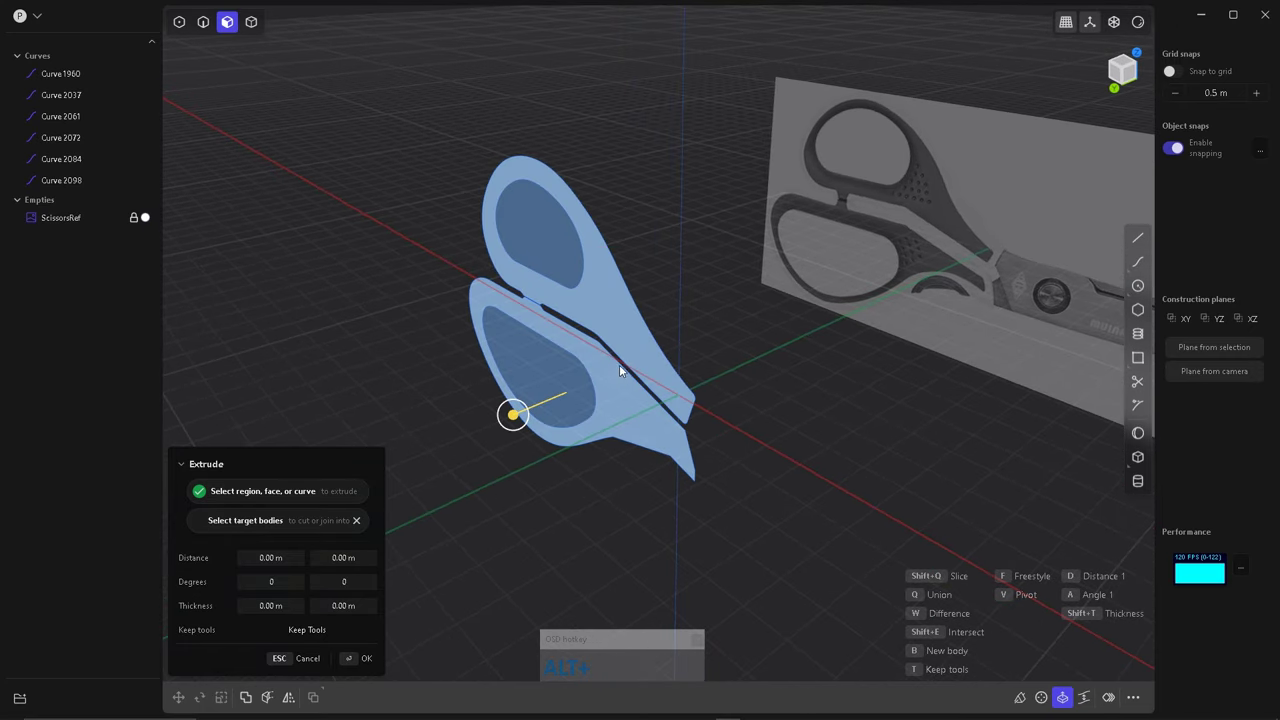
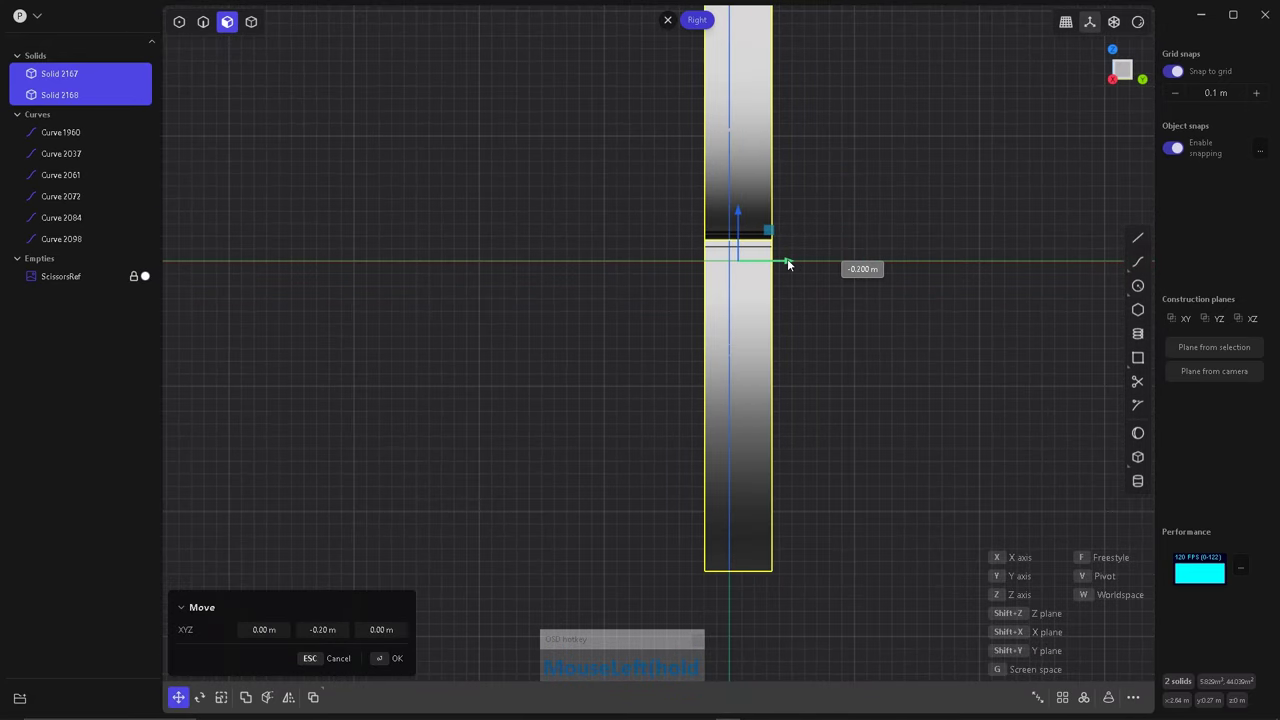
Shift the handle solids along their thickness and begin mirroring them across the centre plane.
{"action": "left_click", "coordinate": [599, 351]}
{"action": "right_click", "coordinate": [580, 344]}
{"action": "left_click", "coordinate": [565, 345]}
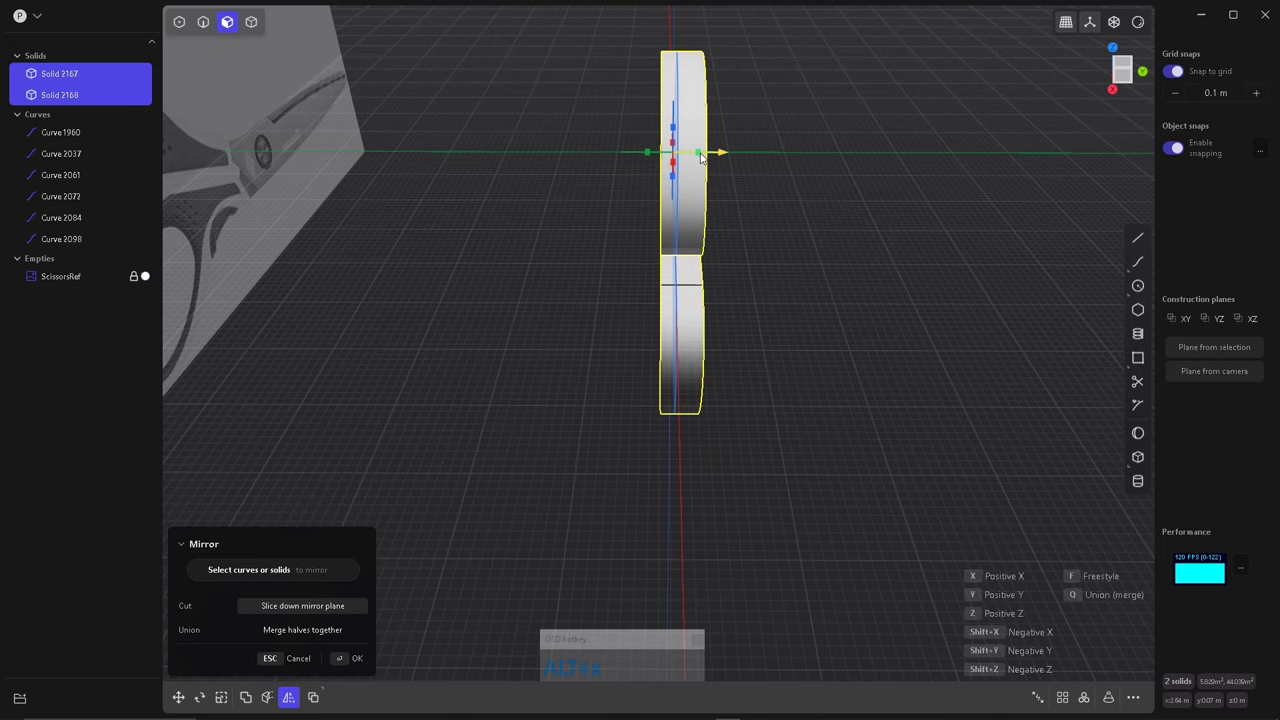
{"action": "left_click", "coordinate": [703, 155]}
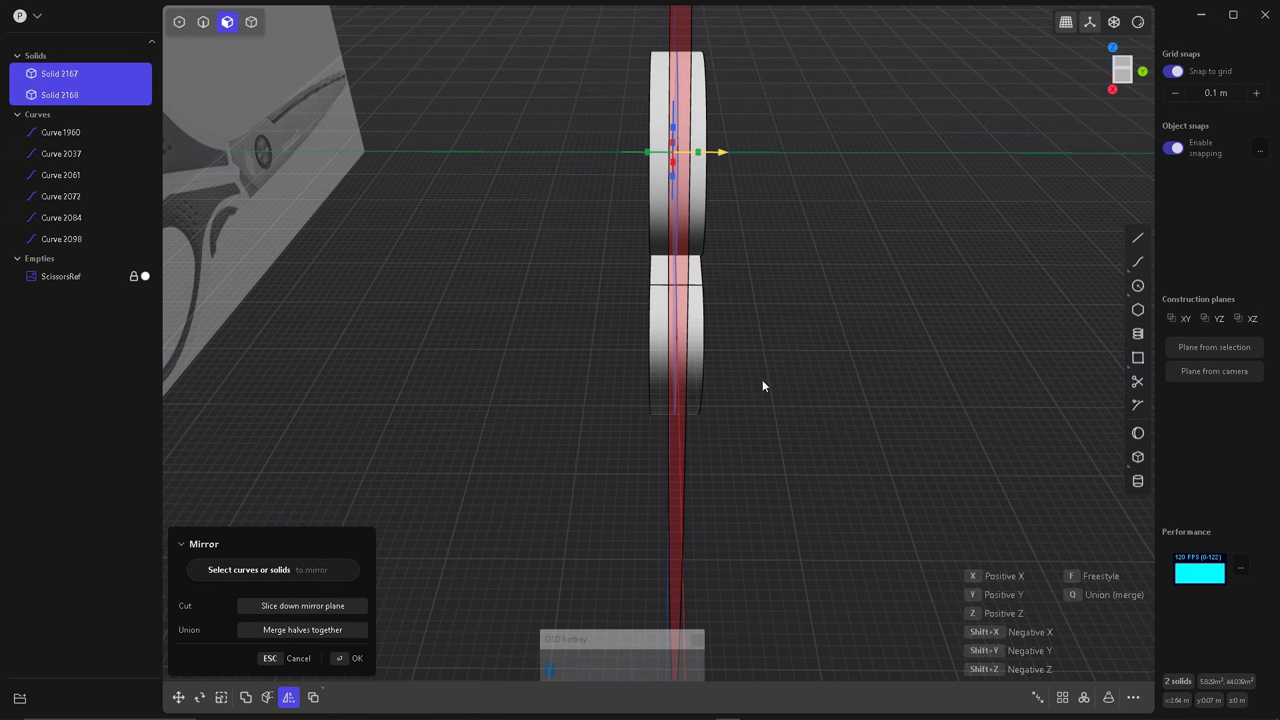
Fillet the finger-hole rims and outer edges of both handles by dragging the distance gizmo.
{"action": "right_click", "coordinate": [834, 397]}
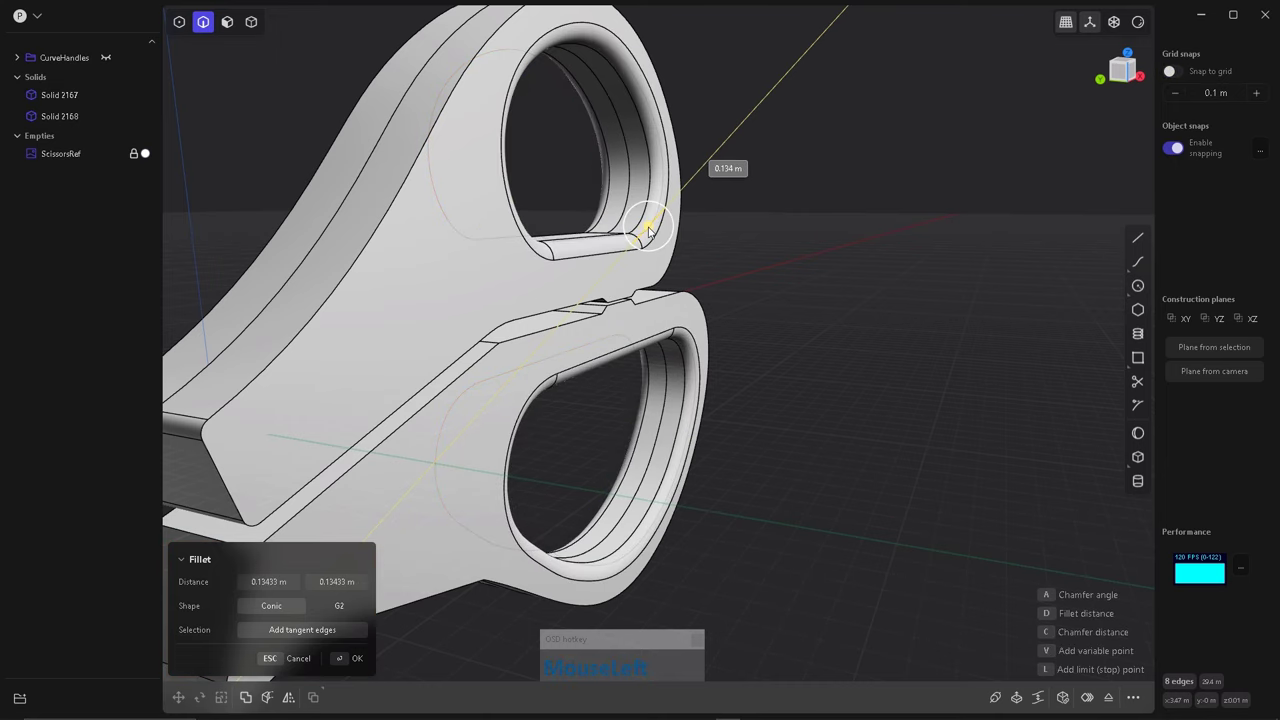
{"action": "left_click_drag", "start_coordinate": [711, 365], "coordinate": [642, 381]}
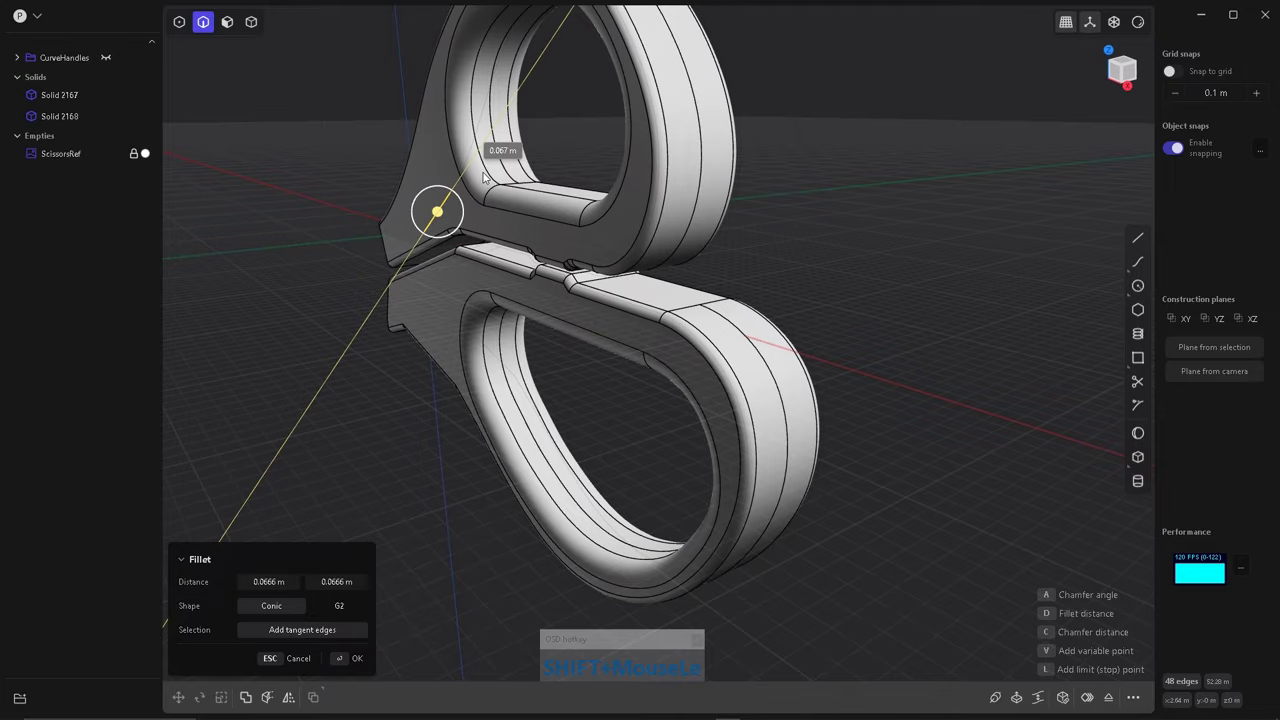
{"action": "right_click", "coordinate": [577, 333]}
{"action": "left_click", "coordinate": [552, 334]}
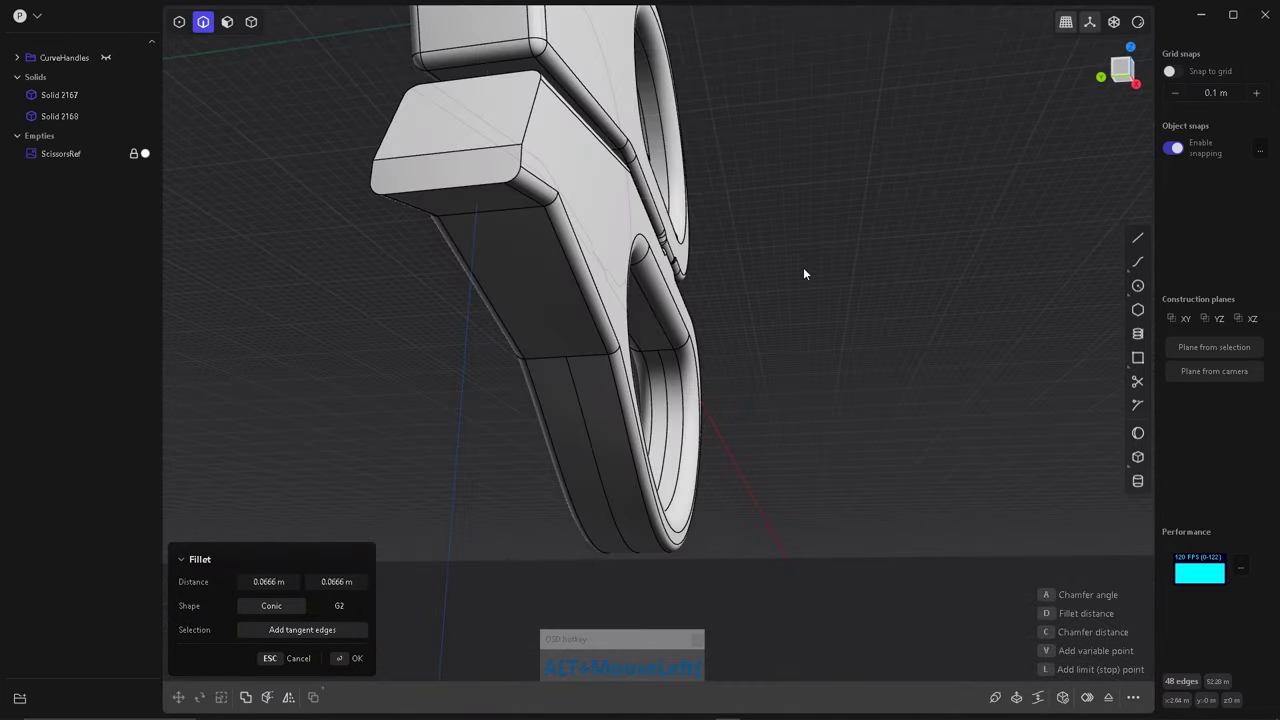
Select both handle solids and set up a Mirror of them.
{"action": "right_click", "coordinate": [635, 343]}
{"action": "left_click", "coordinate": [619, 362]}
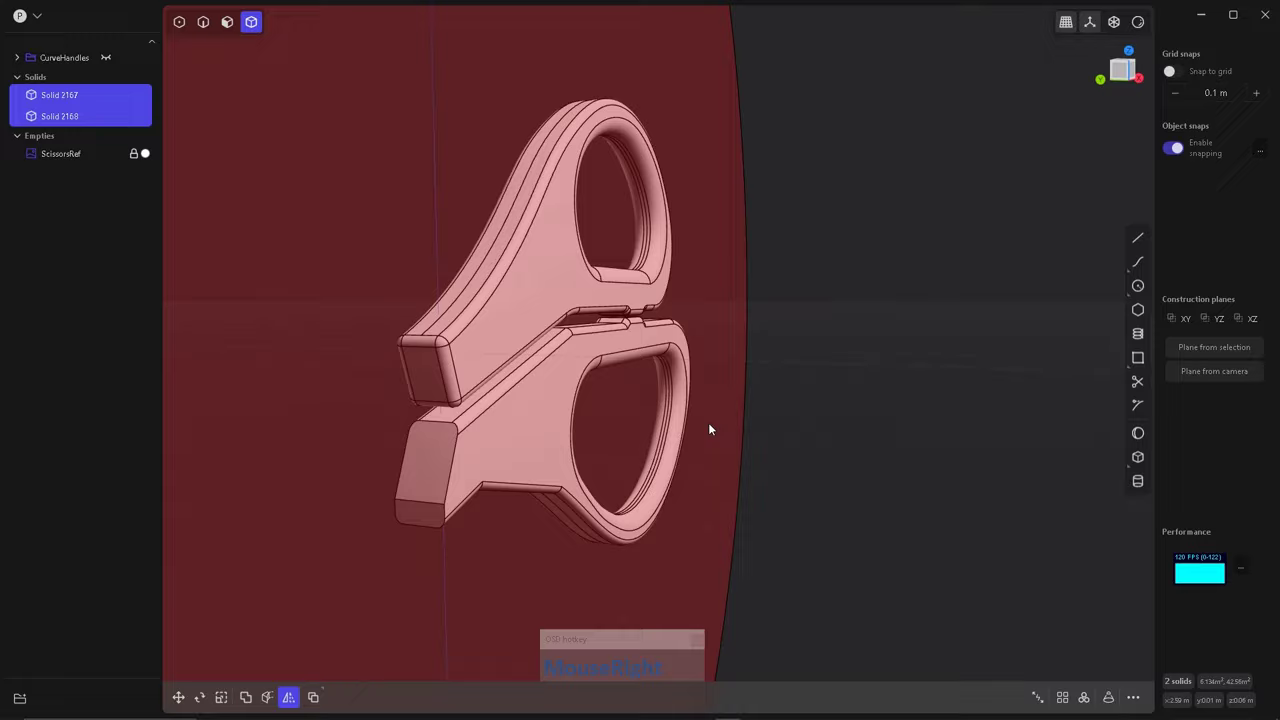
Cancel the handle mirror and view the handles from the top over the reference.
{"action": "right_click", "coordinate": [686, 462]}
{"action": "left_click", "coordinate": [700, 491]}
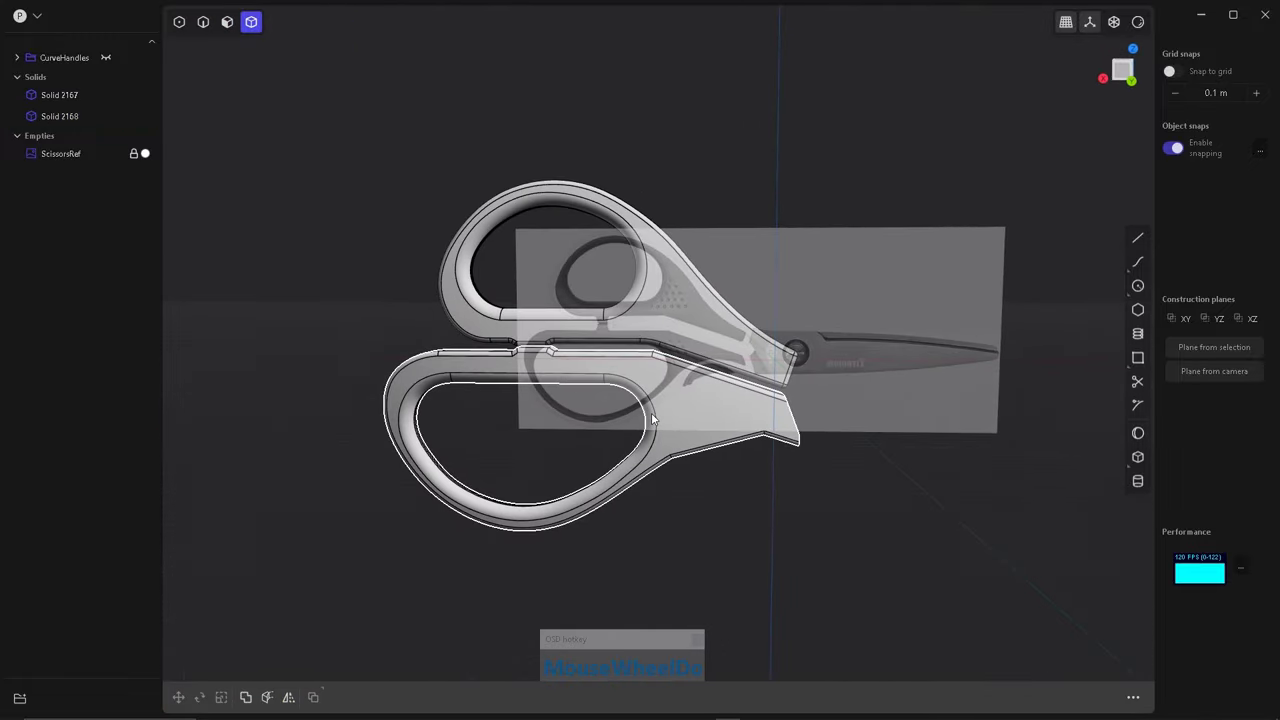
{"action": "key", "text": "shift+2"}
Create a small sphere as a separate new body sitting on one dimple mark of the upper grip.
{"action": "scroll", "scroll_direction": "down", "scroll_amount": 3}
{"action": "scroll", "scroll_direction": "up", "scroll_amount": 3}
{"action": "scroll", "scroll_direction": "down", "scroll_amount": 3}
{"action": "scroll", "scroll_direction": "up", "scroll_amount": 3}
{"action": "scroll", "scroll_direction": "down", "scroll_amount": 3}
{"action": "scroll", "scroll_direction": "up", "scroll_amount": 3}
{"action": "scroll", "scroll_direction": "down", "scroll_amount": 3}
{"action": "scroll", "scroll_direction": "up", "scroll_amount": 3}
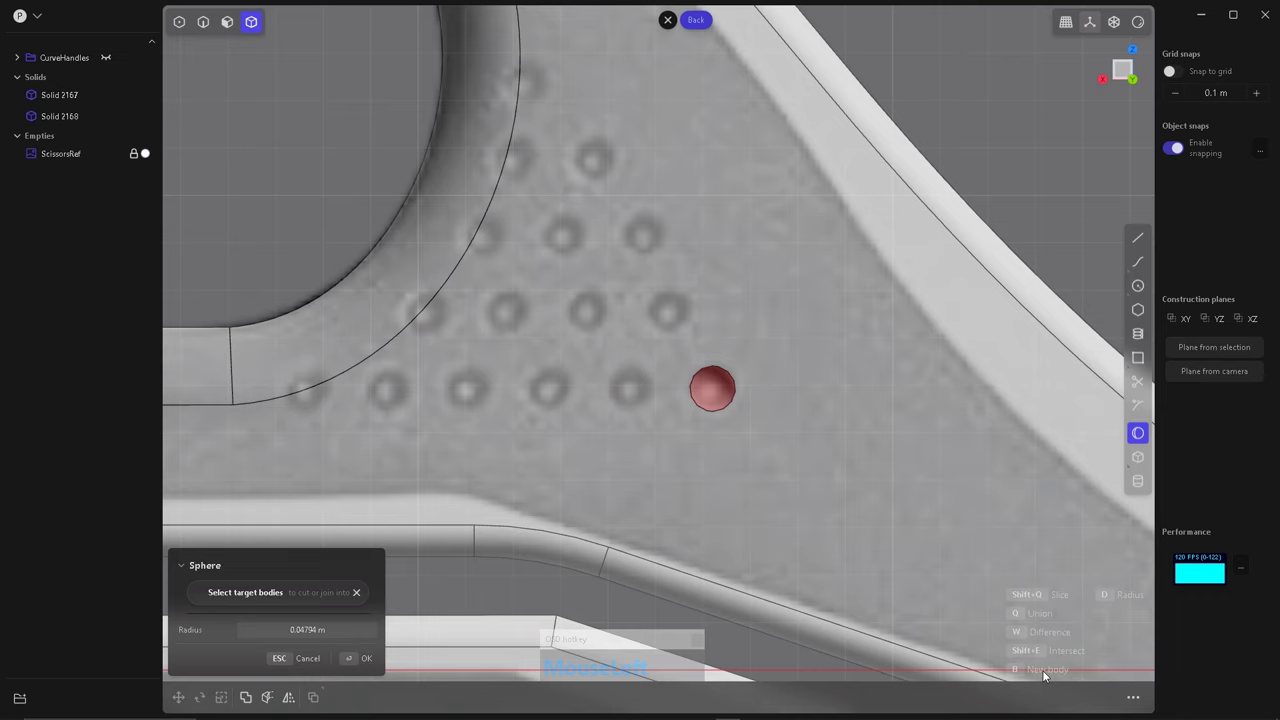
{"action": "right_click", "coordinate": [720, 413]}
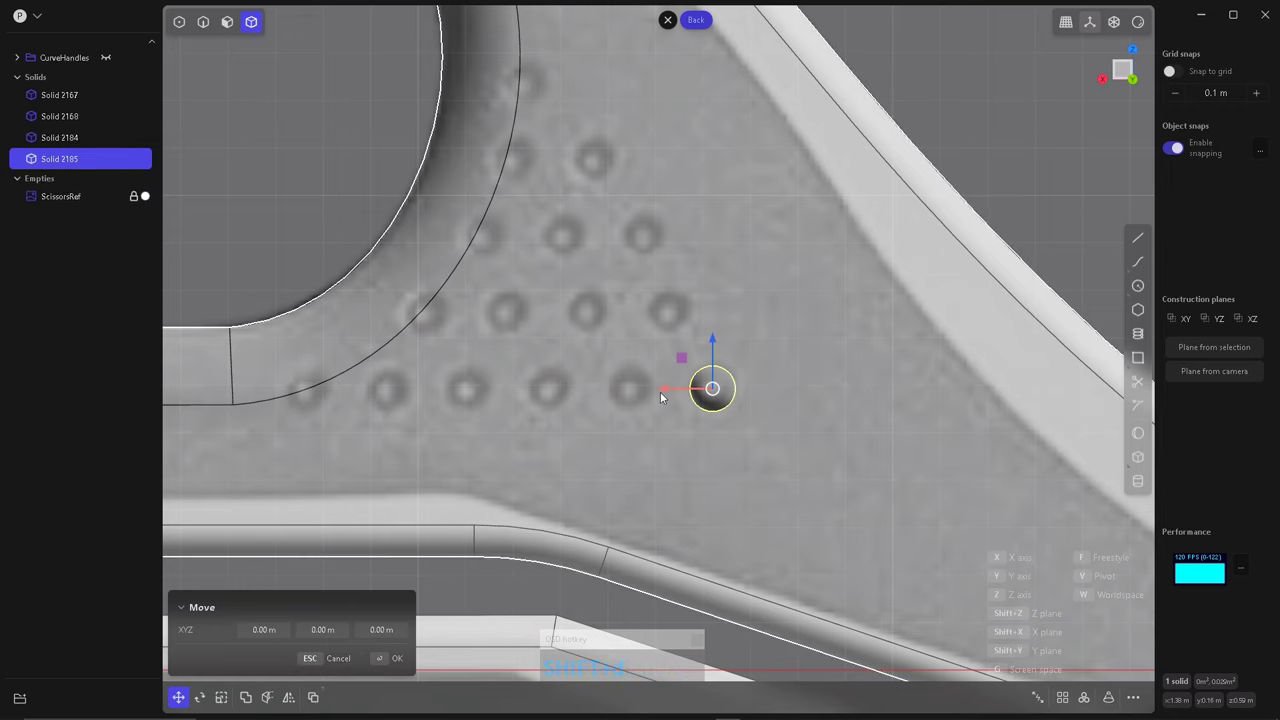
Copy the sphere along the first row, dropping a duplicate onto each neighbouring dimple mark.
{"action": "left_click", "coordinate": [667, 392]}
{"action": "left_click", "coordinate": [582, 390]}
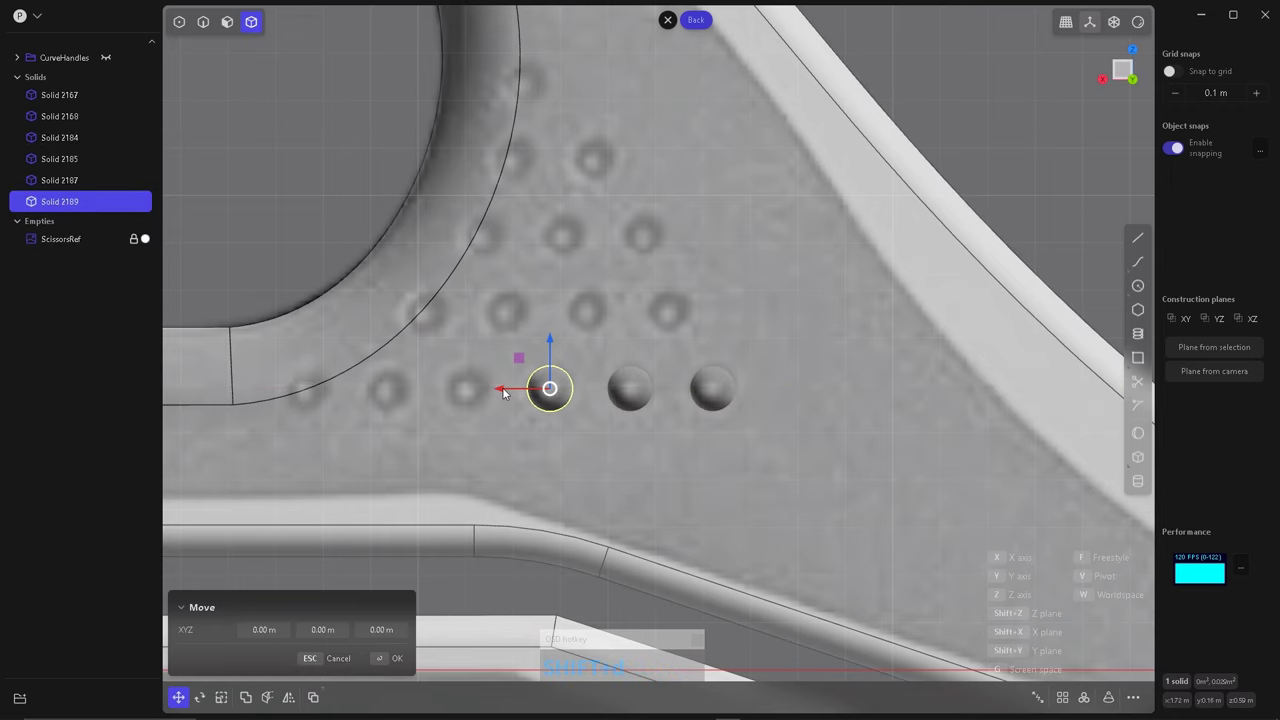
{"action": "left_click", "coordinate": [345, 391]}
{"action": "right_click", "coordinate": [406, 419]}
{"action": "key", "text": "shift+y"}
{"action": "key", "text": "shift+d"}
{"action": "left_click", "coordinate": [441, 359]}
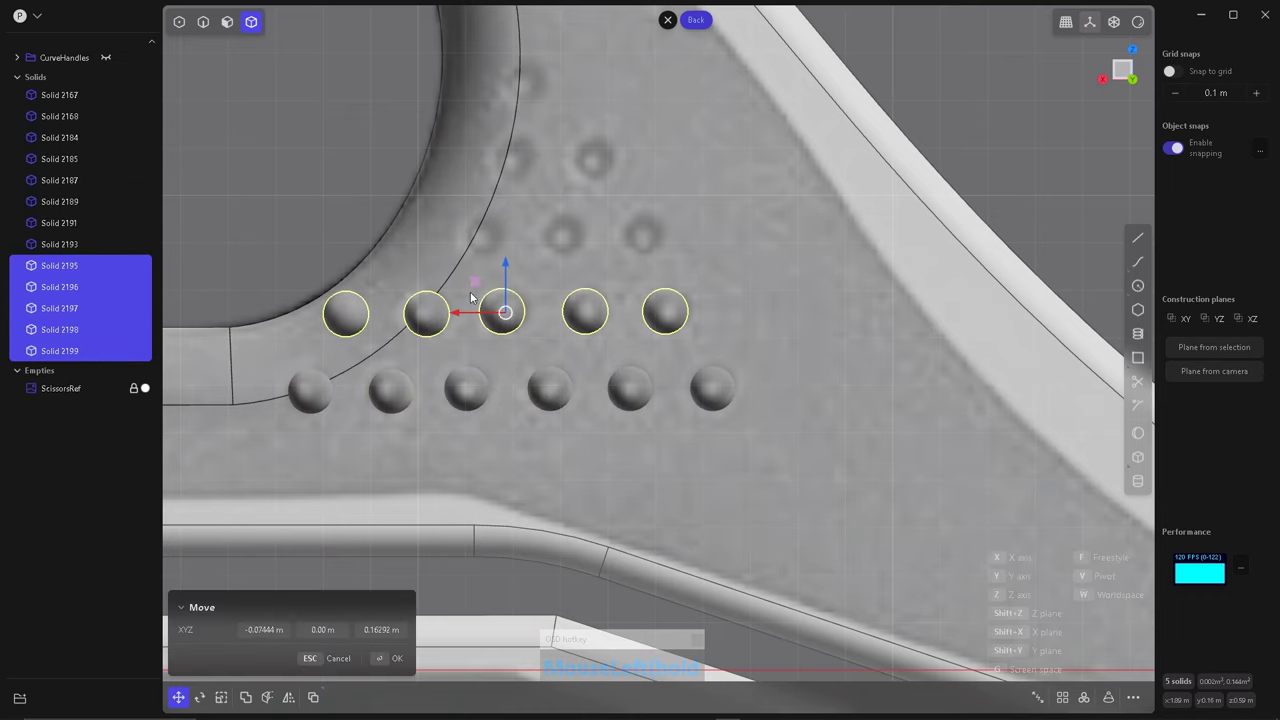
Duplicate the sphere row upward, row by row, to complete the triangular cluster.
{"action": "right_click", "coordinate": [435, 349]}
{"action": "key", "text": "Delete"}
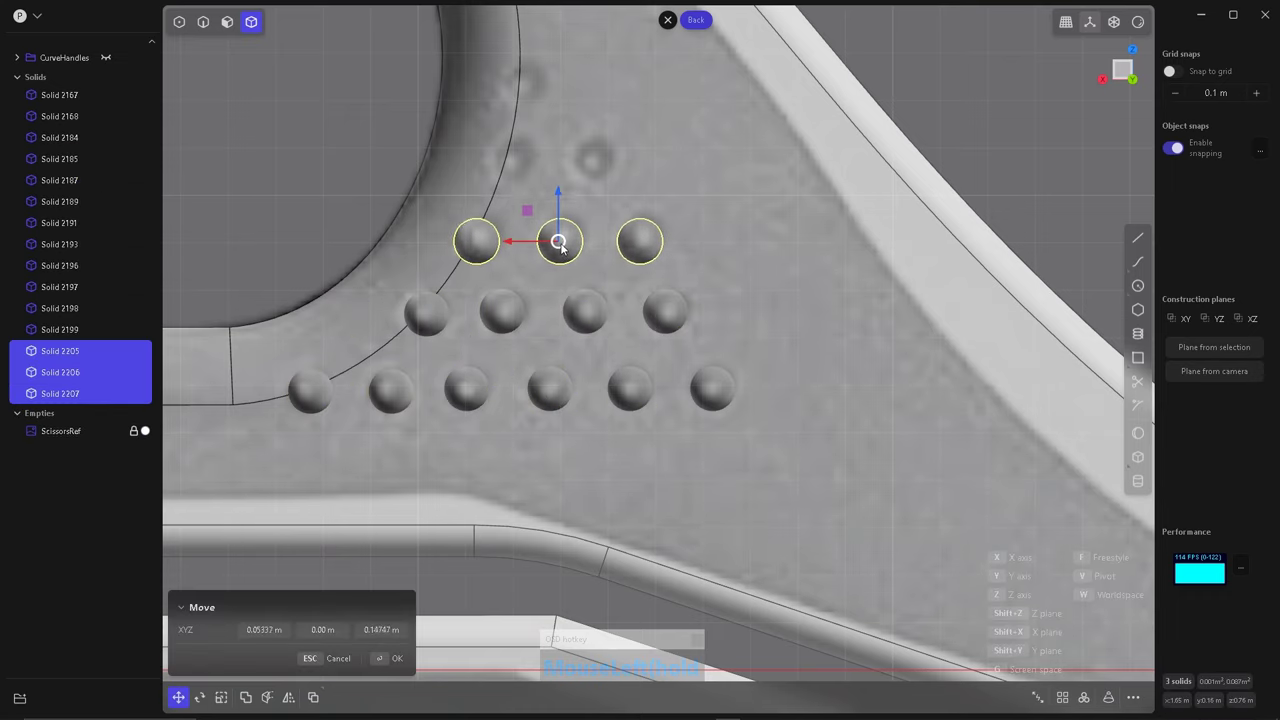
{"action": "right_click", "coordinate": [449, 181]}
{"action": "key", "text": "shift+Delete"}
{"action": "scroll", "scroll_direction": "up", "scroll_amount": 3}
{"action": "scroll", "scroll_direction": "down", "scroll_amount": 3}
{"action": "right_click", "coordinate": [555, 313]}
{"action": "right_click", "coordinate": [756, 282]}
{"action": "left_click", "coordinate": [706, 342]}
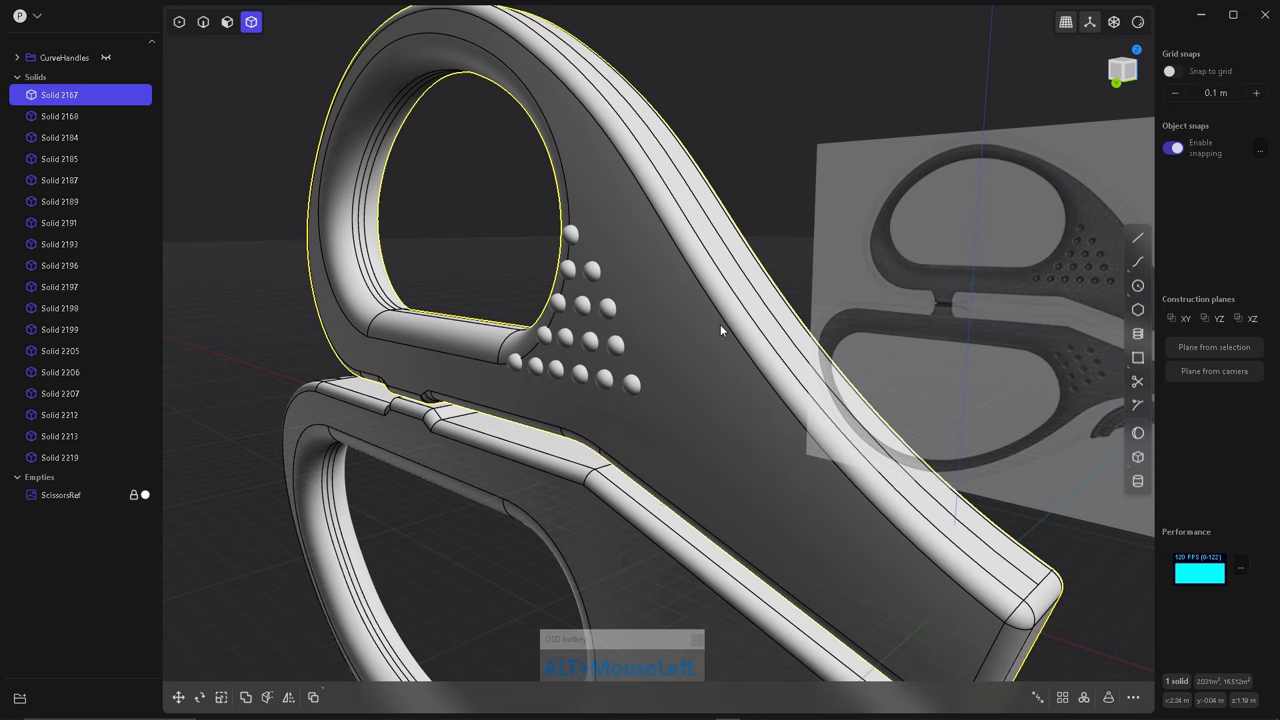
Add every cluster sphere to the selection along with the upper handle solid.
{"action": "right_click", "coordinate": [612, 255]}
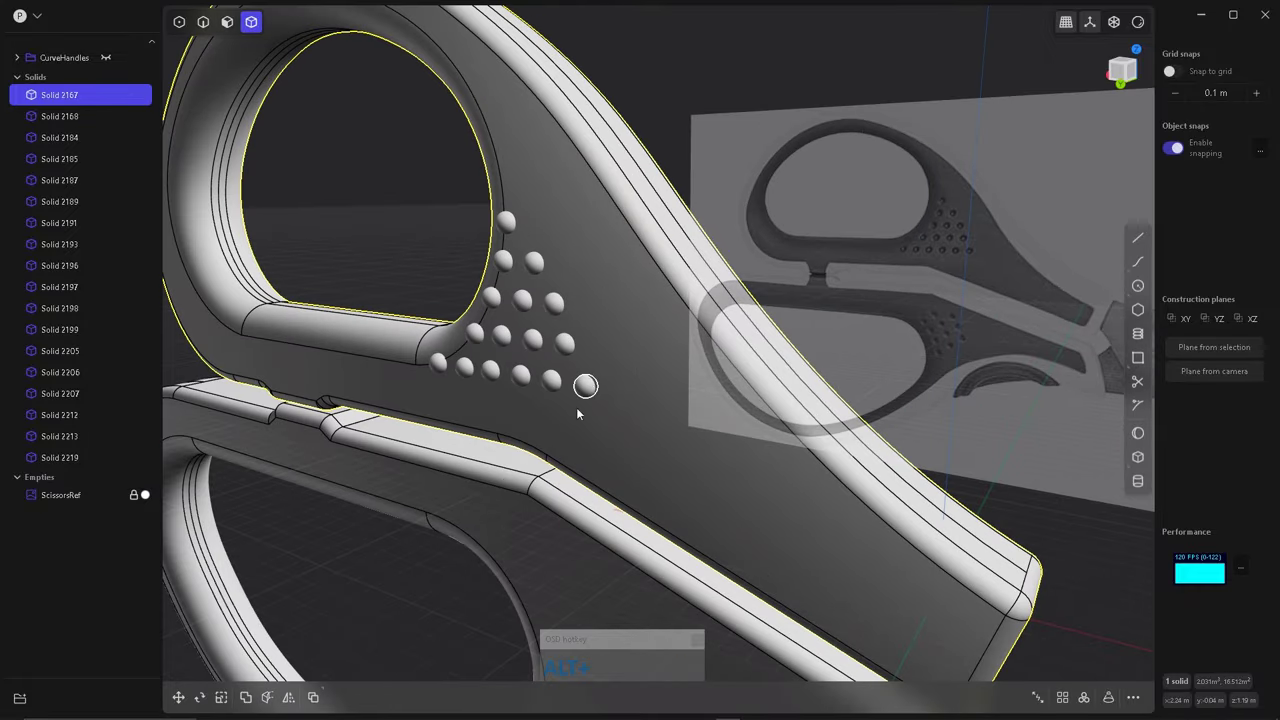
{"action": "scroll", "scroll_direction": "up", "scroll_amount": 3}
{"action": "left_click", "coordinate": [485, 177]}
{"action": "left_click", "coordinate": [521, 237]}
{"action": "left_click", "coordinate": [561, 294]}
{"action": "left_click", "coordinate": [572, 352]}
{"action": "left_click", "coordinate": [587, 411]}
{"action": "left_click", "coordinate": [523, 343]}
{"action": "left_click", "coordinate": [483, 237]}
{"action": "left_click", "coordinate": [469, 281]}
{"action": "left_click", "coordinate": [476, 334]}
{"action": "left_click", "coordinate": [441, 339]}
{"action": "left_click", "coordinate": [468, 386]}
{"action": "left_click", "coordinate": [509, 397]}
{"action": "left_click", "coordinate": [433, 384]}
{"action": "left_click", "coordinate": [407, 377]}
Boolean-subtract the spheres from the upper handle, leaving a cluster of dimple holes.
{"action": "right_click", "coordinate": [845, 219]}
{"action": "left_click", "coordinate": [659, 371]}
{"action": "right_click", "coordinate": [709, 313]}
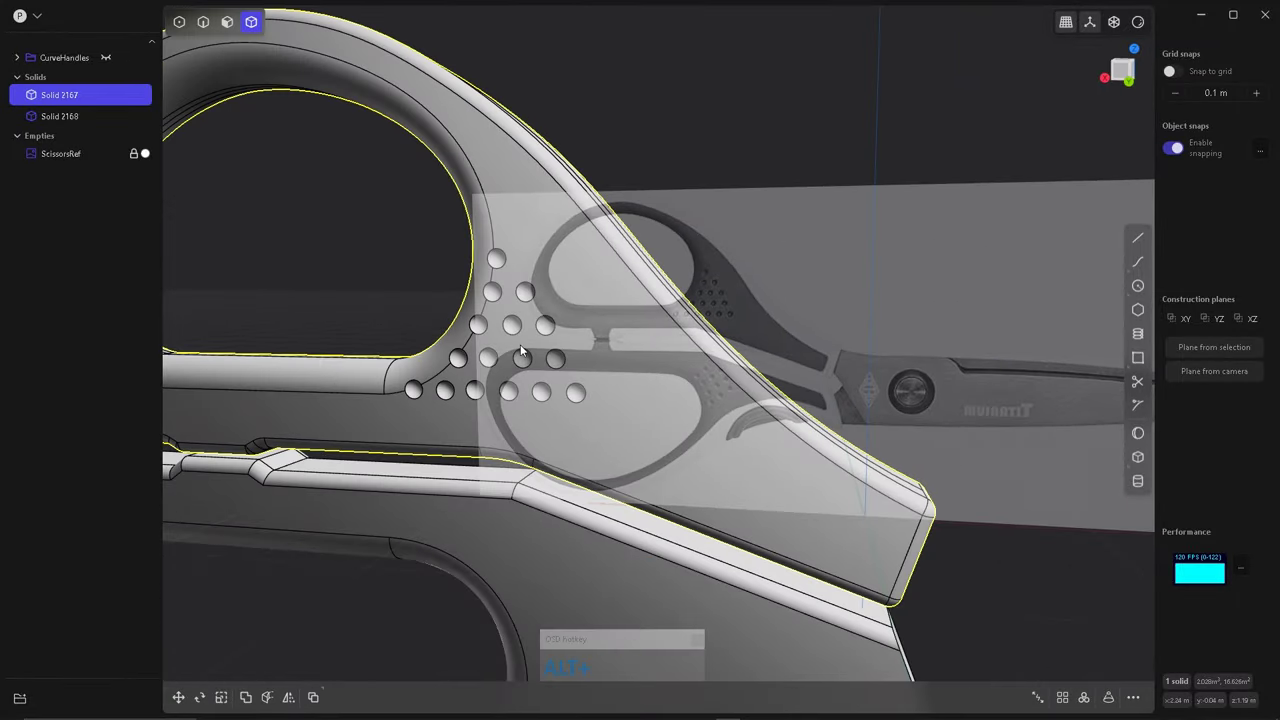
{"action": "right_click", "coordinate": [736, 417]}
Fillet the dimple rims at about 0.0101 m and view the handles flat from above.
{"action": "left_click", "coordinate": [729, 407]}
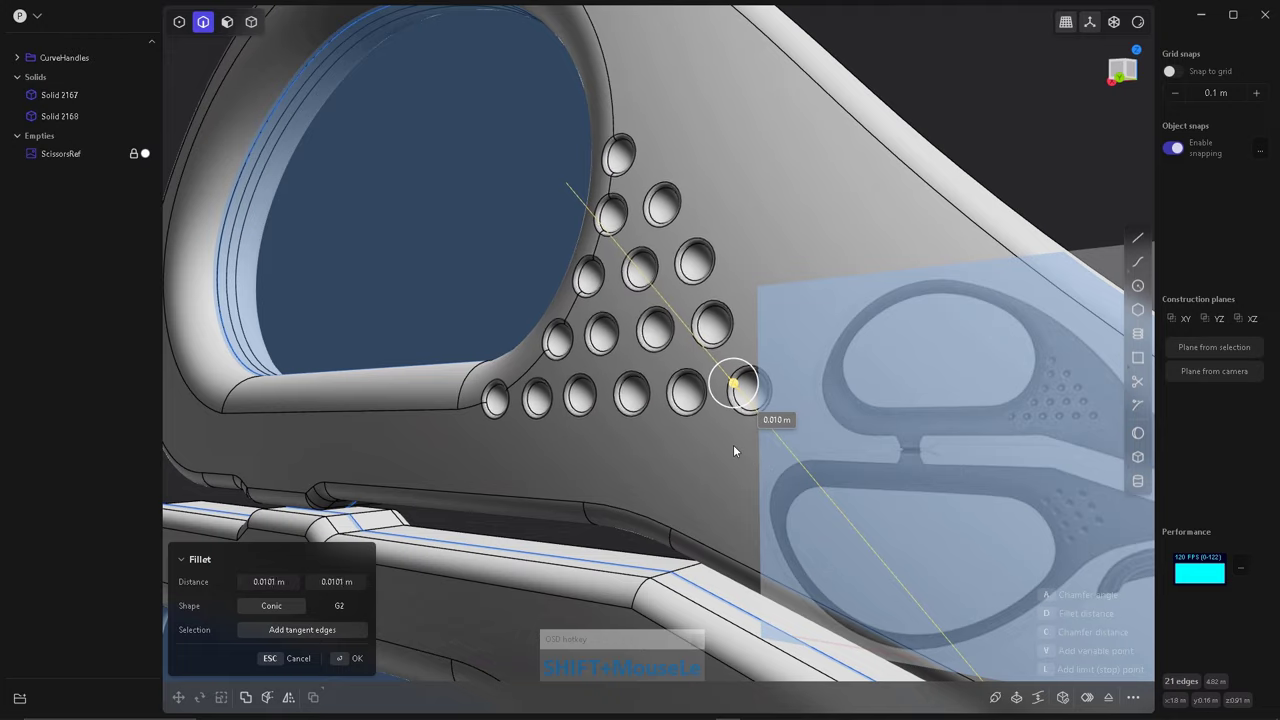
{"action": "left_click", "coordinate": [577, 428]}
{"action": "right_click", "coordinate": [568, 310]}
{"action": "left_click", "coordinate": [527, 310]}
{"action": "key", "text": "shift+2"}
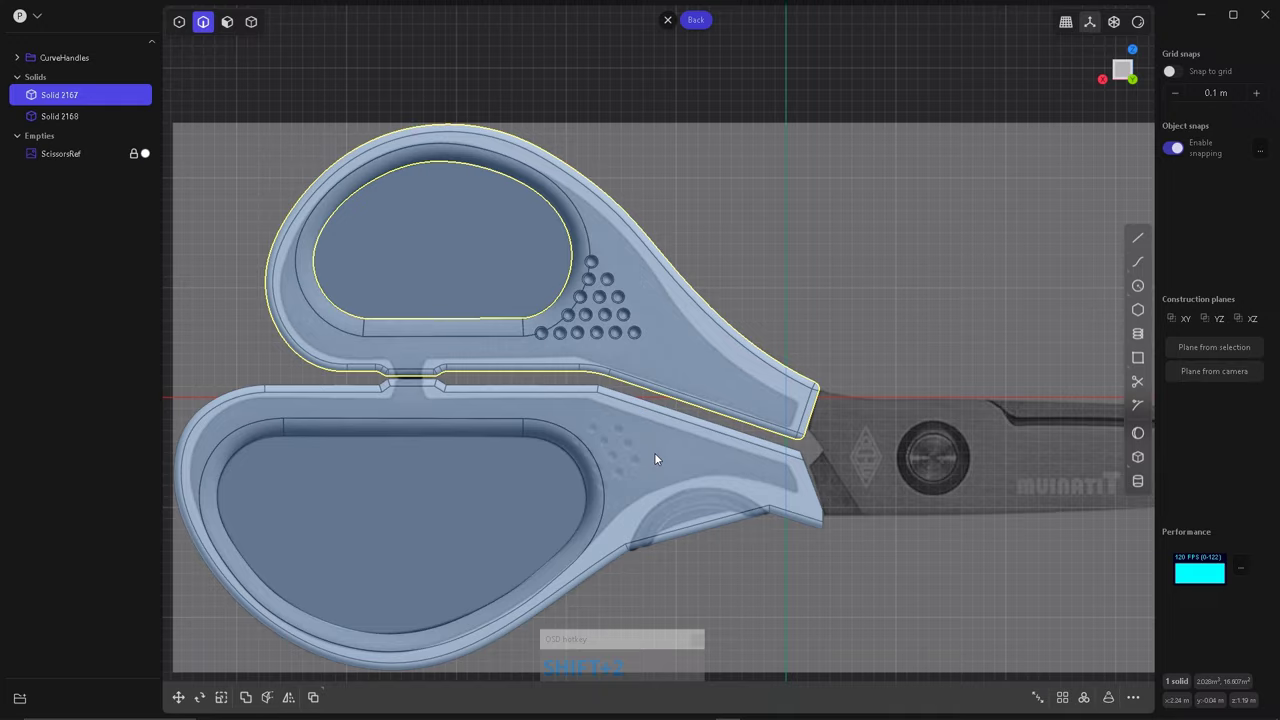
Select both handle solids as the bodies to mirror.
{"action": "scroll", "scroll_direction": "up", "scroll_amount": 3}
{"action": "left_click", "coordinate": [634, 445]}
{"action": "left_click", "coordinate": [779, 423]}
{"action": "left_click", "coordinate": [676, 341]}
{"action": "left_click", "coordinate": [518, 286]}
{"action": "scroll", "scroll_direction": "down", "scroll_amount": 3}
{"action": "scroll", "scroll_direction": "up", "scroll_amount": 3}
{"action": "left_click", "coordinate": [554, 482]}
{"action": "right_click", "coordinate": [553, 472]}
Mirror the handles so the dimple cluster is carried onto the lower handle.
{"action": "scroll", "scroll_direction": "up", "scroll_amount": 3}
{"action": "left_click", "coordinate": [455, 383]}
{"action": "scroll", "scroll_direction": "up", "scroll_amount": 3}
{"action": "right_click", "coordinate": [611, 326]}
{"action": "scroll", "scroll_direction": "down", "scroll_amount": 3}
{"action": "key", "text": "shift+a"}
{"action": "scroll", "scroll_direction": "up", "scroll_amount": 3}
{"action": "left_click", "coordinate": [747, 469]}
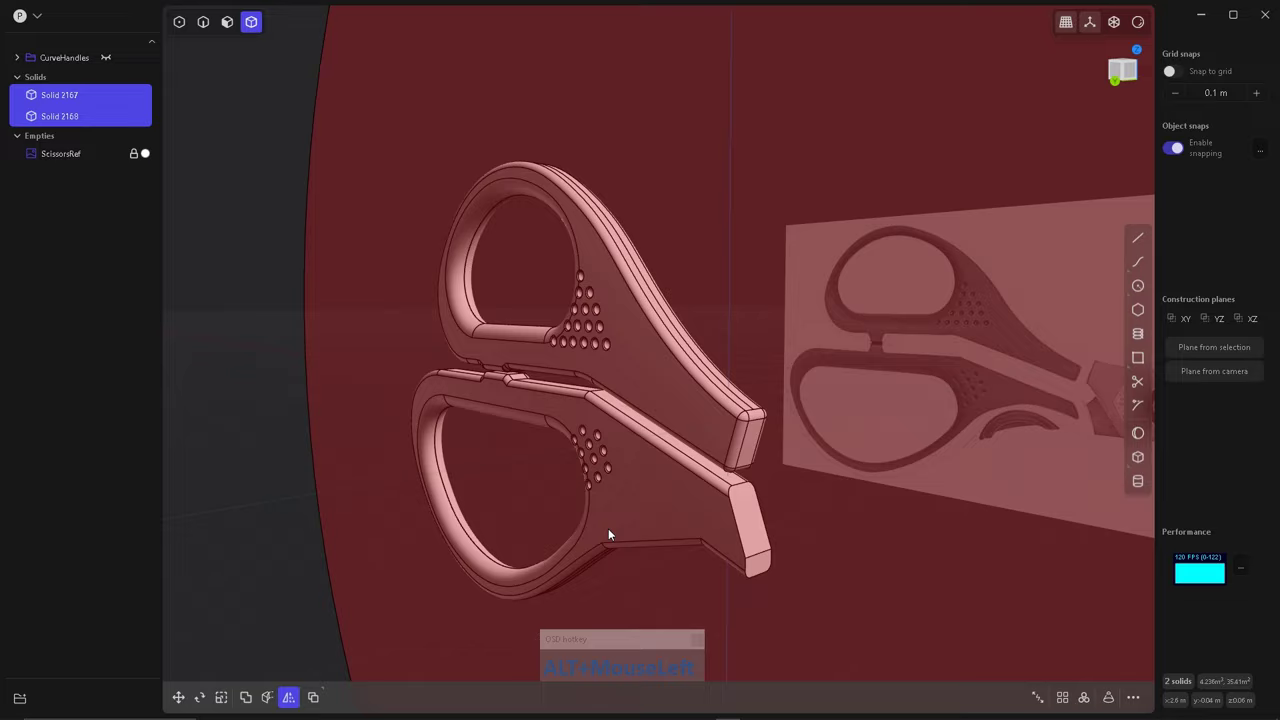
Fillet the lower handle's squared front tip edges at about 0.053 m.
{"action": "scroll", "scroll_direction": "up", "scroll_amount": 3}
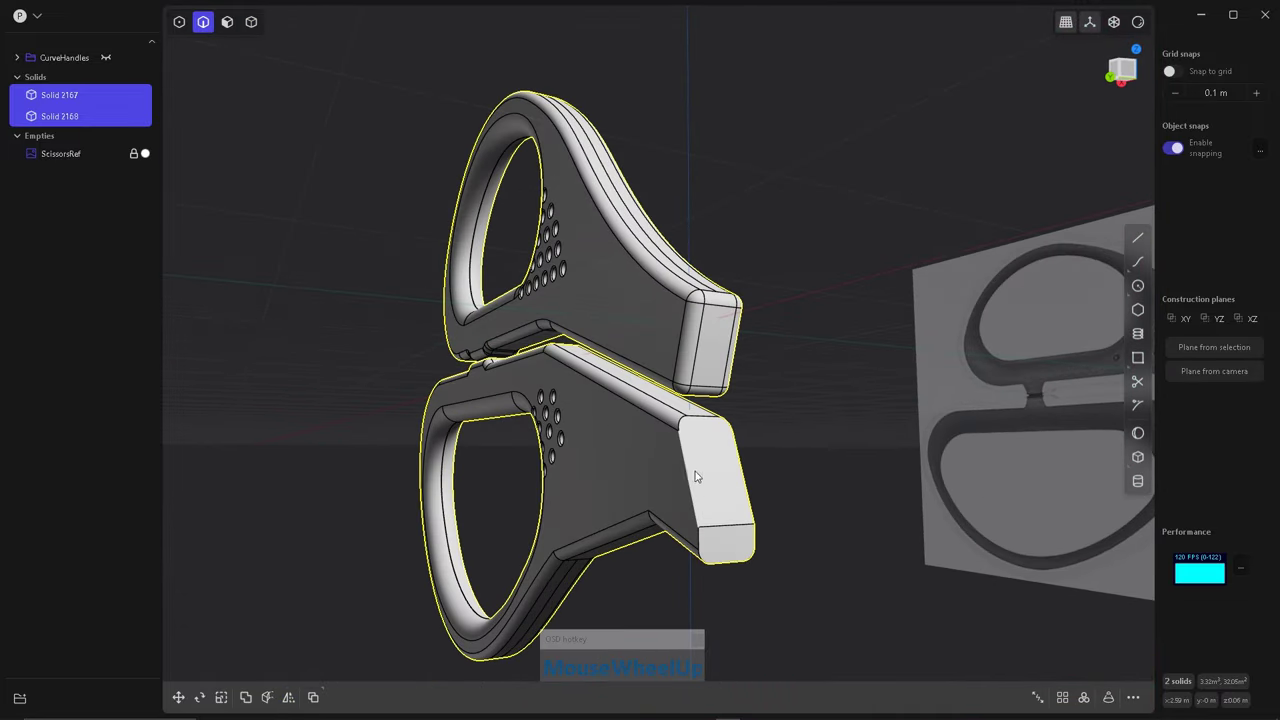
{"action": "left_click", "coordinate": [690, 469]}
{"action": "right_click", "coordinate": [757, 579]}
{"action": "left_click", "coordinate": [721, 576]}
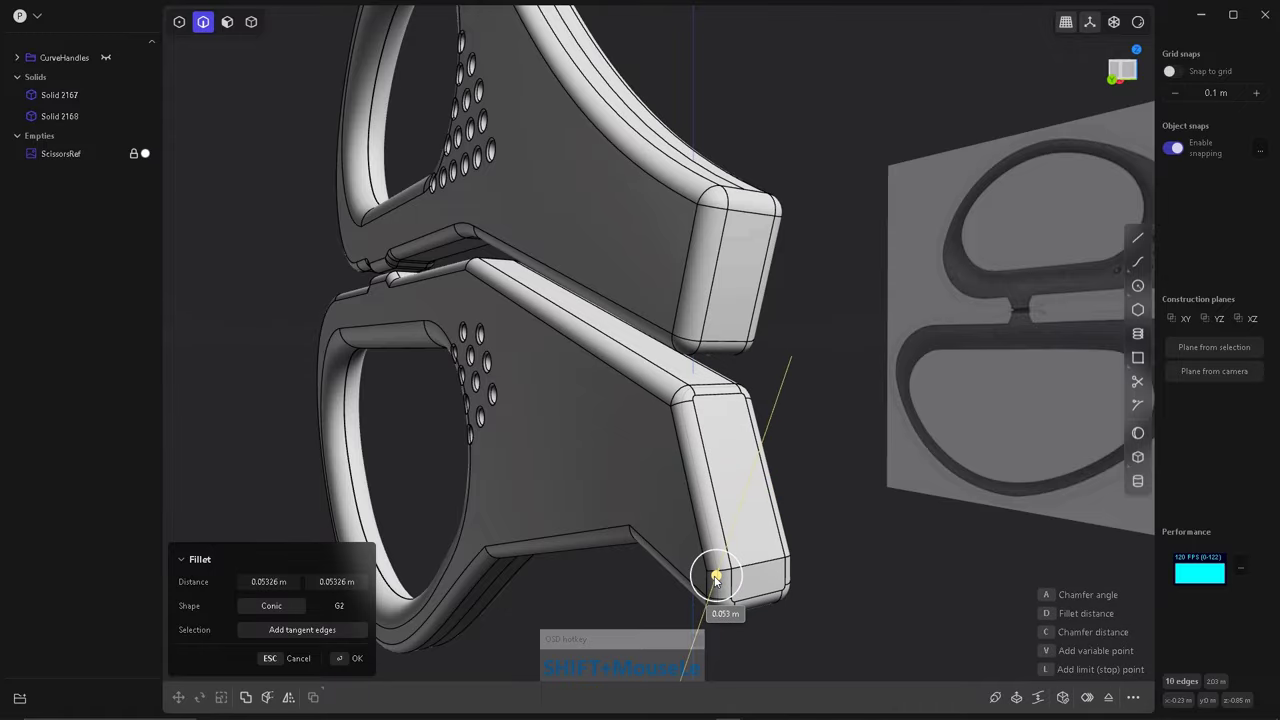
{"action": "left_click", "coordinate": [788, 518]}
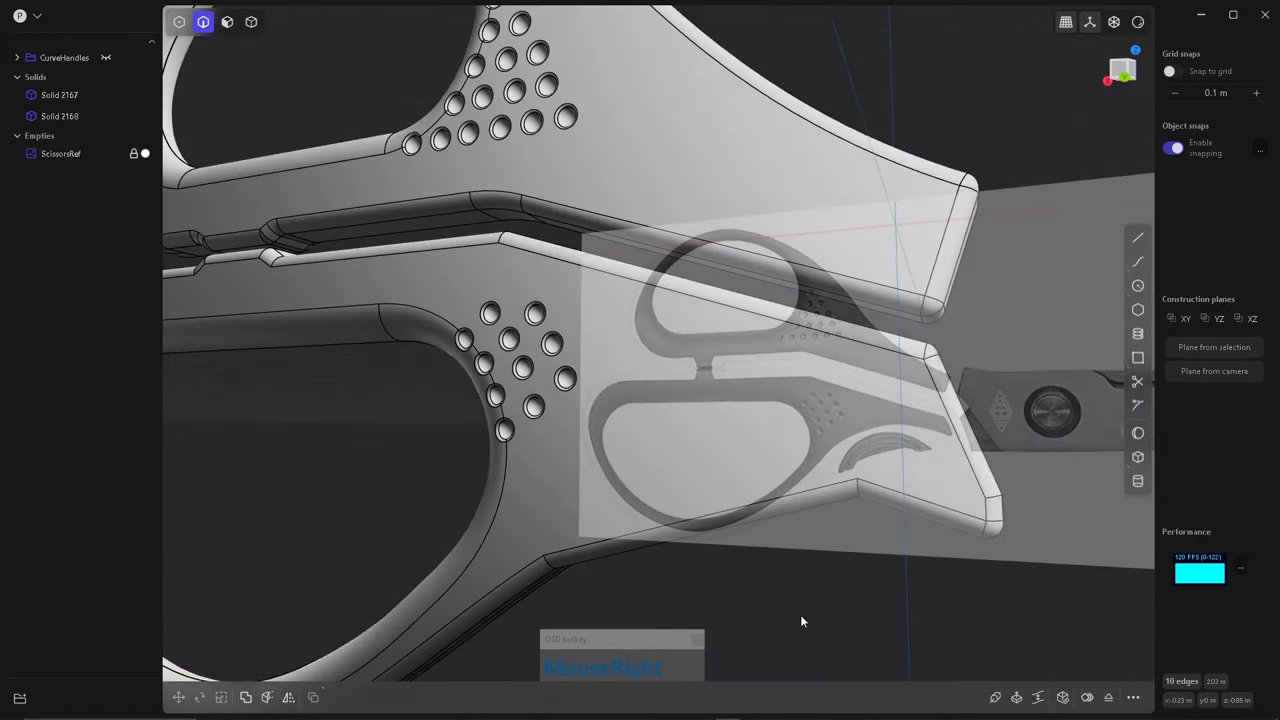
{"action": "scroll", "scroll_direction": "down", "scroll_amount": 3}
{"action": "left_click", "coordinate": [797, 594]}
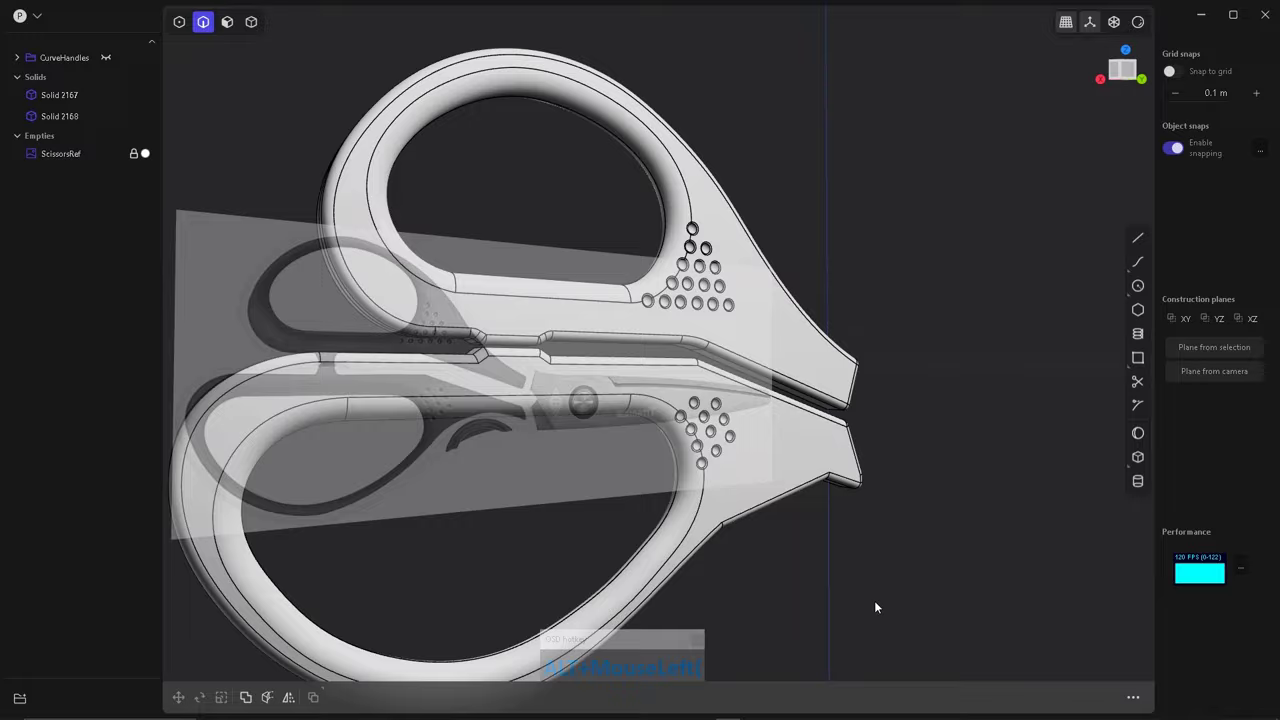
Frame the lower handle's curved notch area flat from the top over the reference.
{"action": "scroll", "scroll_direction": "down", "scroll_amount": 3}
{"action": "left_click", "coordinate": [541, 399]}
{"action": "key", "text": "shift+2"}
{"action": "scroll", "scroll_direction": "up", "scroll_amount": 3}
{"action": "scroll", "scroll_direction": "down", "scroll_amount": 3}
{"action": "scroll", "scroll_direction": "up", "scroll_amount": 3}
{"action": "left_click", "coordinate": [733, 619]}
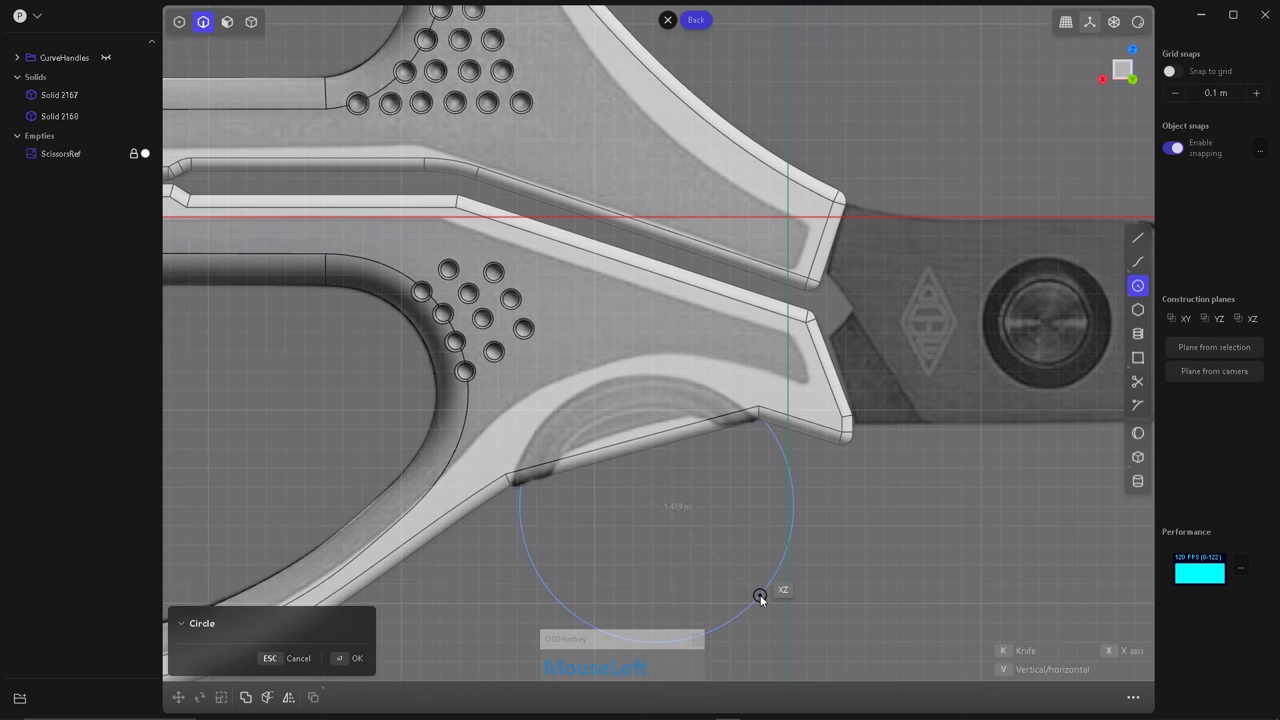
Draw a large circle matching the reference notch arc and select it as a cutter.
{"action": "key", "text": "w"}
{"action": "left_click_drag", "start_coordinate": [628, 480], "coordinate": [659, 511]}
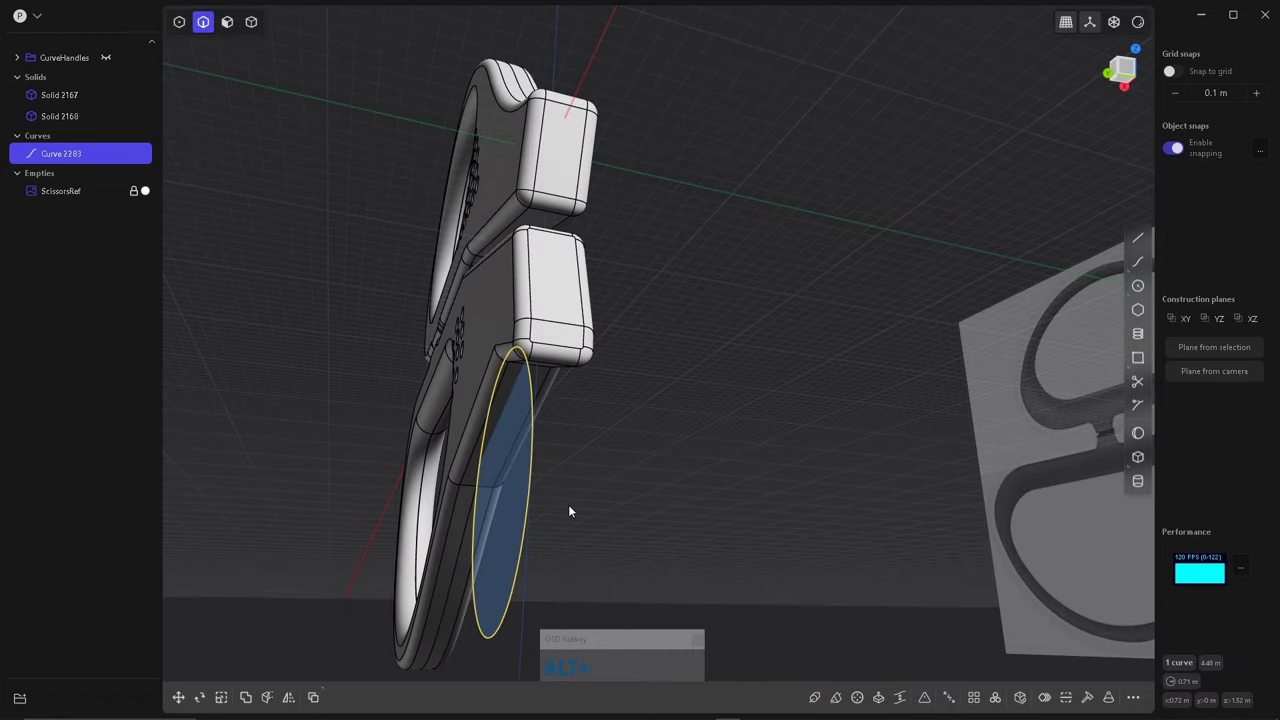
{"action": "right_click", "coordinate": [645, 504]}
{"action": "left_click", "coordinate": [644, 526]}
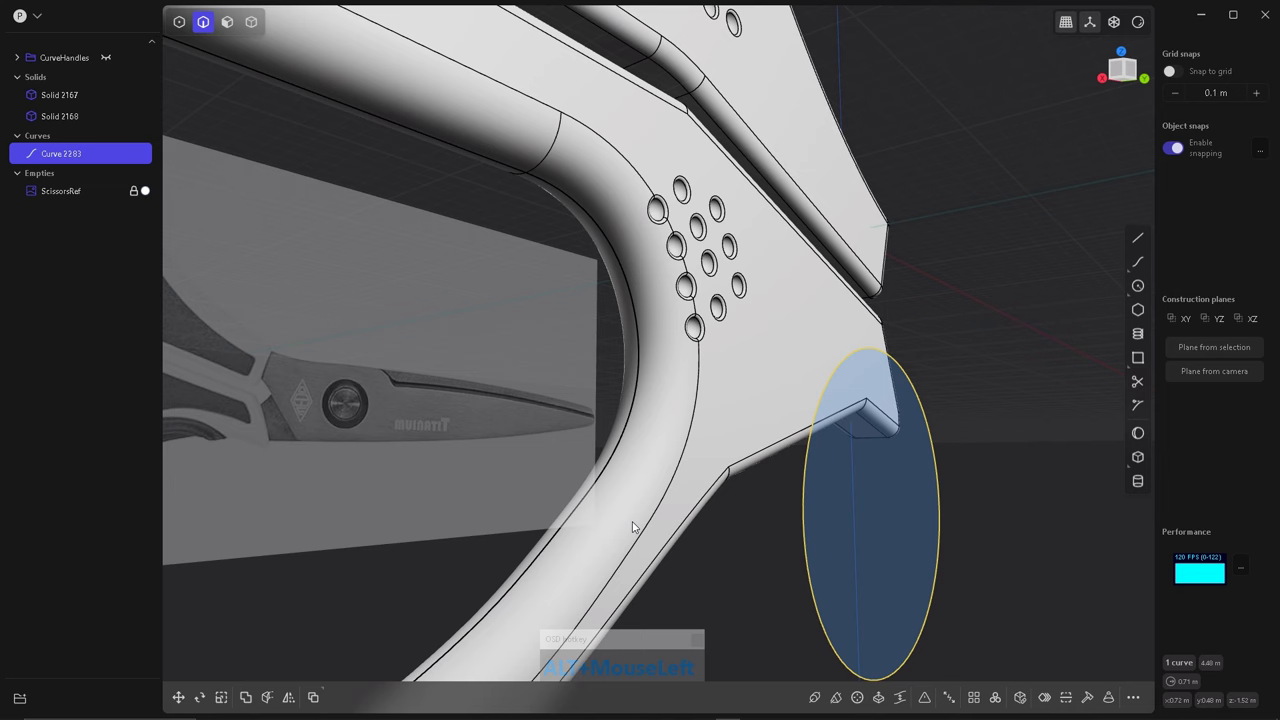
{"action": "key", "text": "alt+c"}
Cut the lower handle with the circle and move the split-off half-disc piece clear.
{"action": "left_click", "coordinate": [775, 453]}
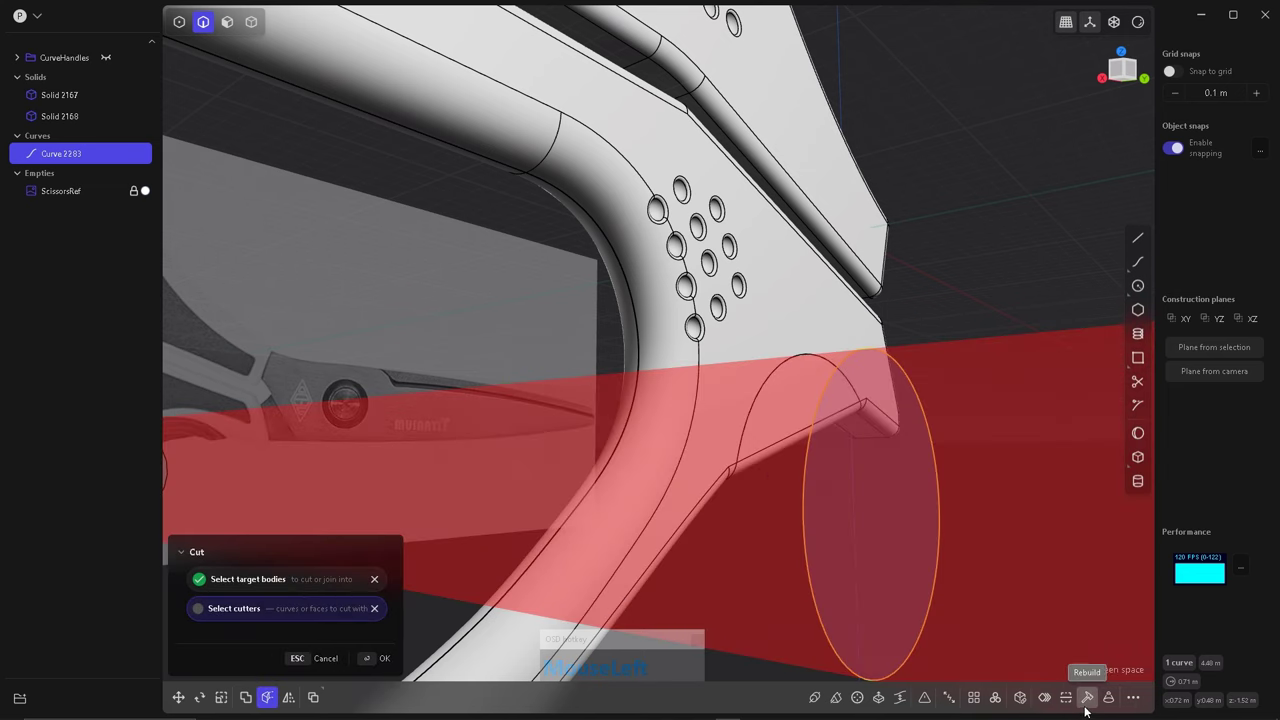
{"action": "right_click", "coordinate": [848, 550]}
{"action": "left_click", "coordinate": [793, 542]}
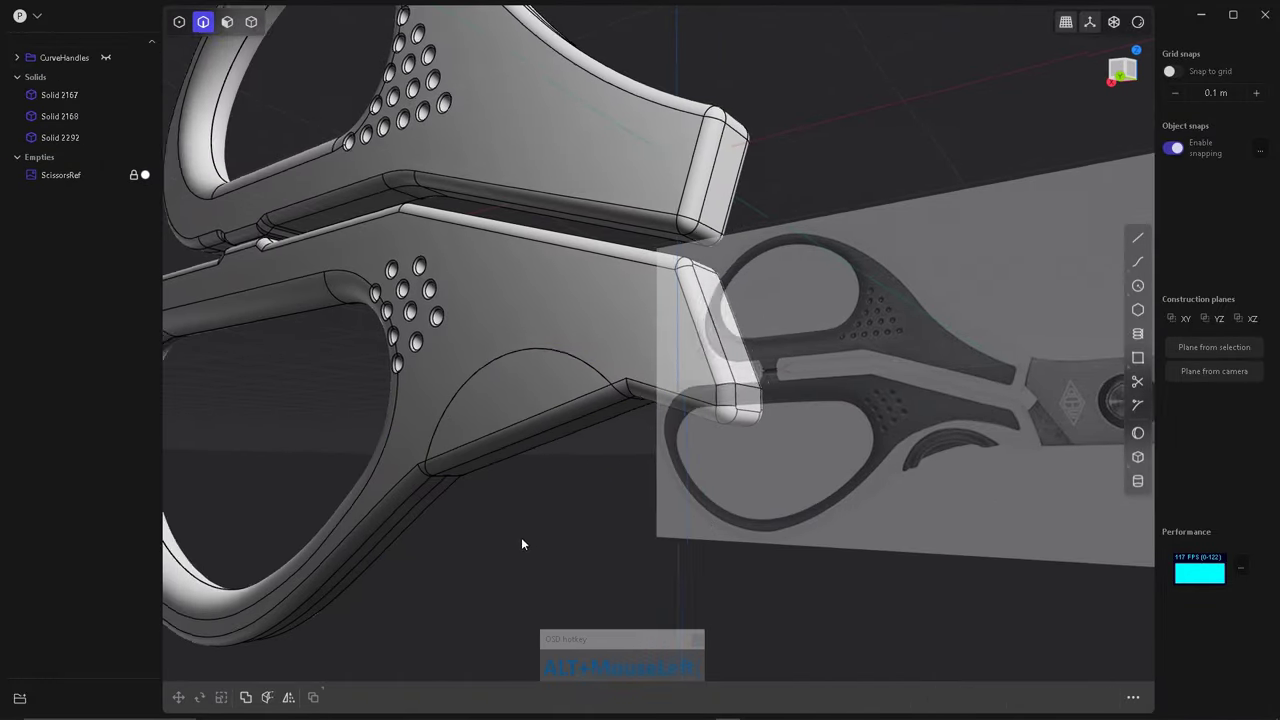
{"action": "key", "text": "alt+w"}
{"action": "left_click", "coordinate": [468, 375]}
{"action": "left_click", "coordinate": [588, 471]}
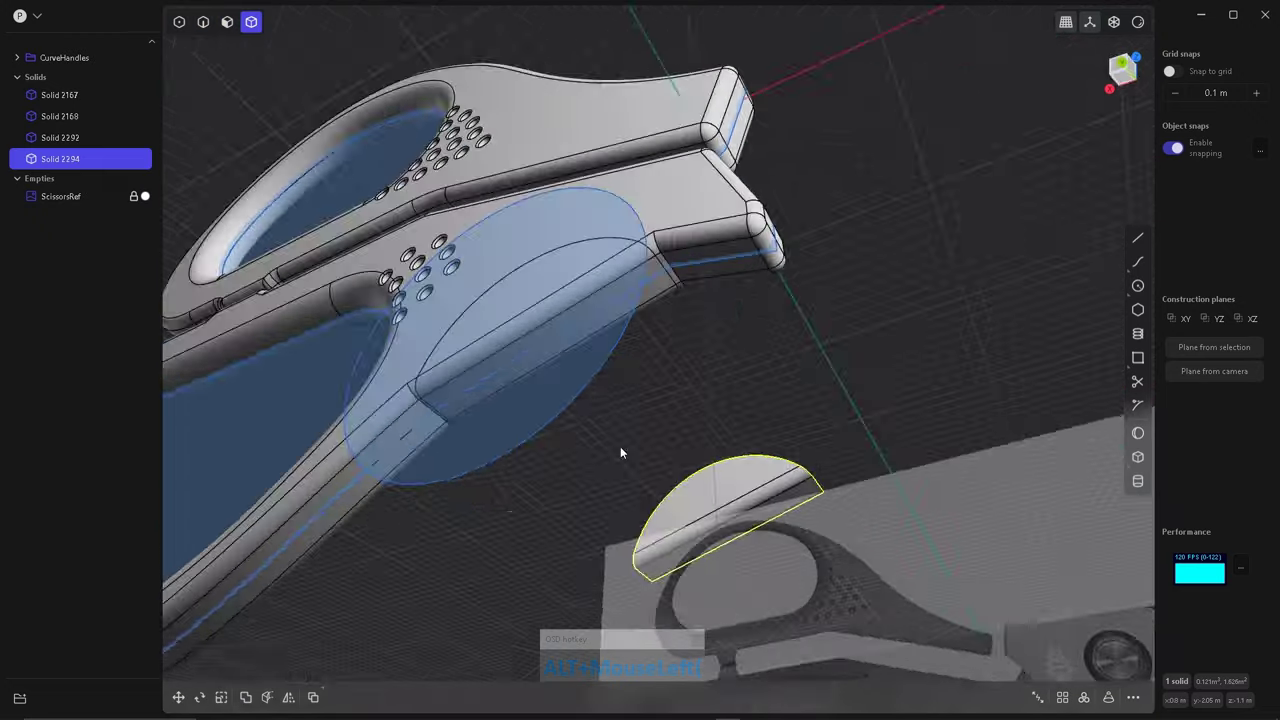
Pick the notch edges on the remaining handle strip for rounding.
{"action": "scroll", "scroll_direction": "up", "scroll_amount": 3}
{"action": "left_click", "coordinate": [537, 374]}
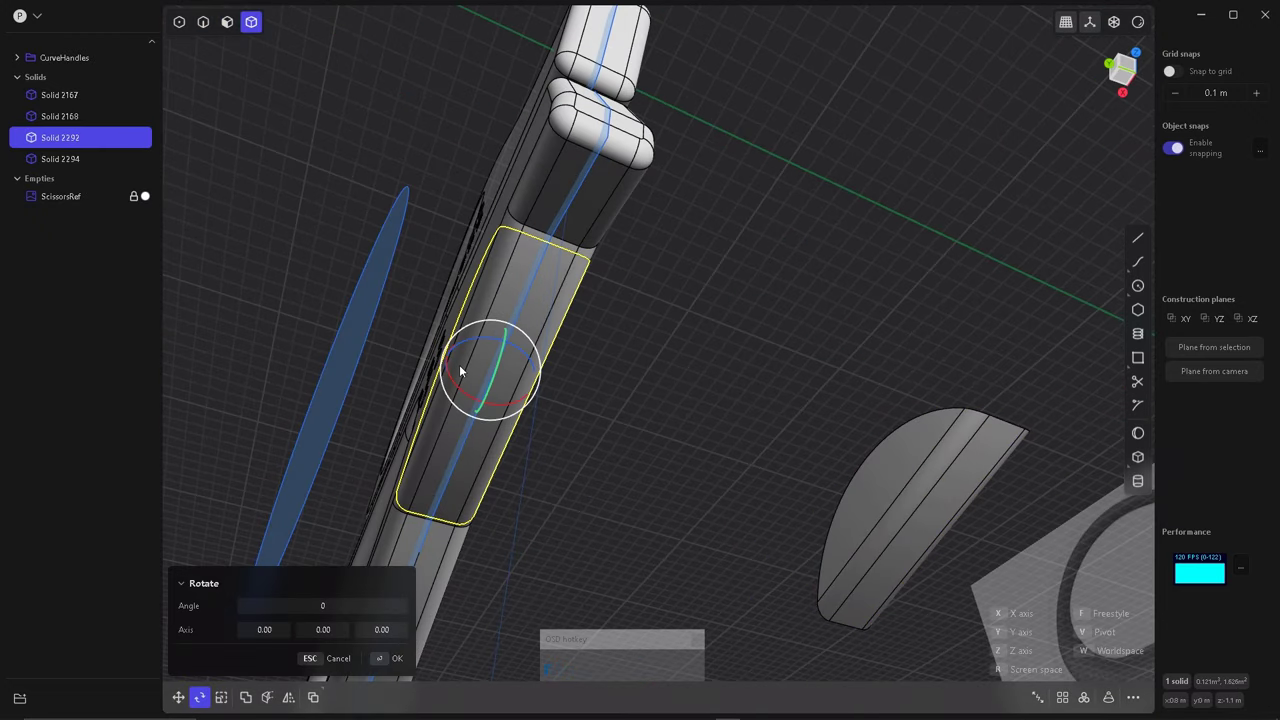
{"action": "left_click", "coordinate": [444, 356]}
{"action": "left_click", "coordinate": [562, 422]}
{"action": "left_click", "coordinate": [466, 340]}
{"action": "left_click", "coordinate": [602, 392]}
{"action": "left_click", "coordinate": [107, 61]}
{"action": "left_click", "coordinate": [554, 368]}
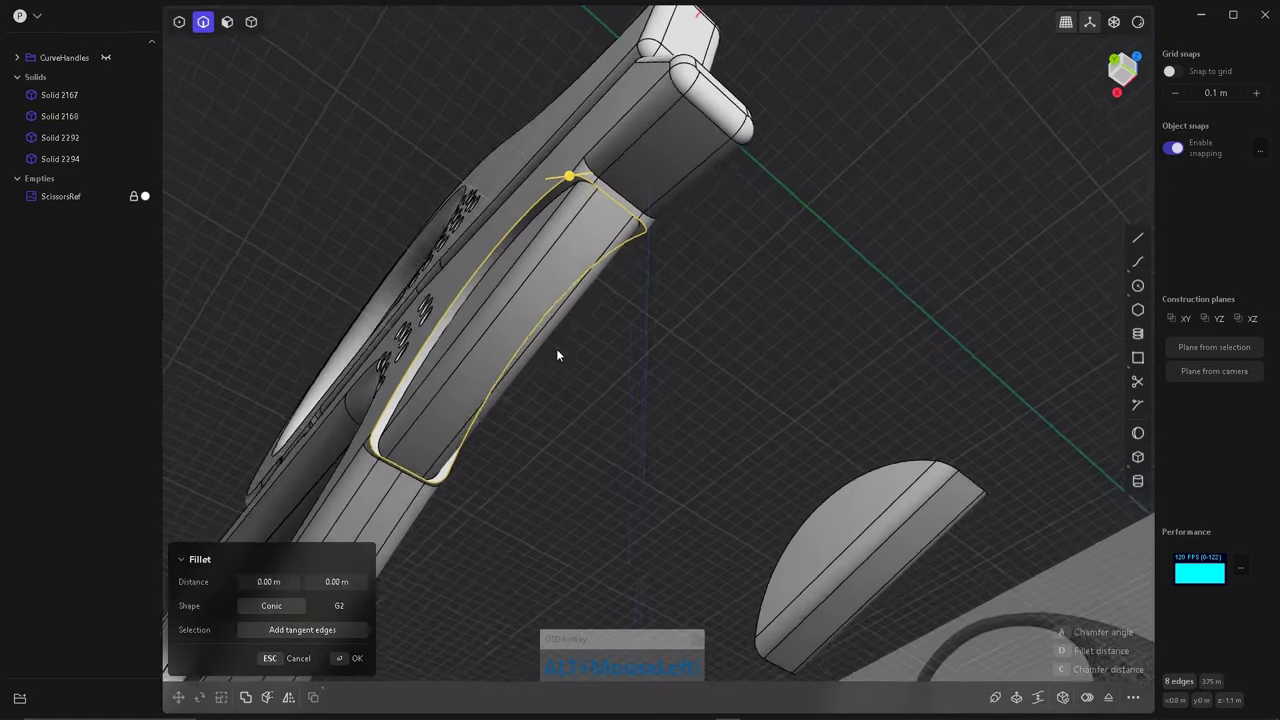
Round the chosen notch edges with a small fillet.
{"action": "right_click", "coordinate": [492, 246]}
{"action": "left_click", "coordinate": [656, 295]}
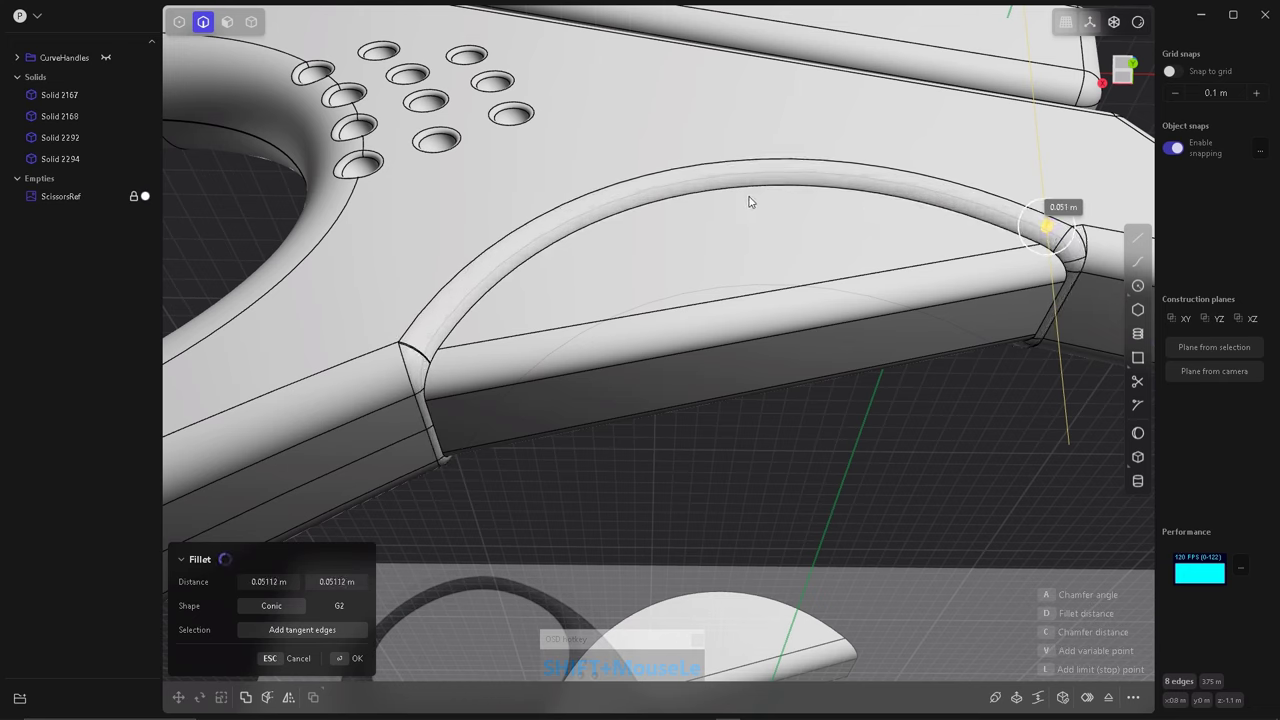
{"action": "right_click", "coordinate": [708, 301]}
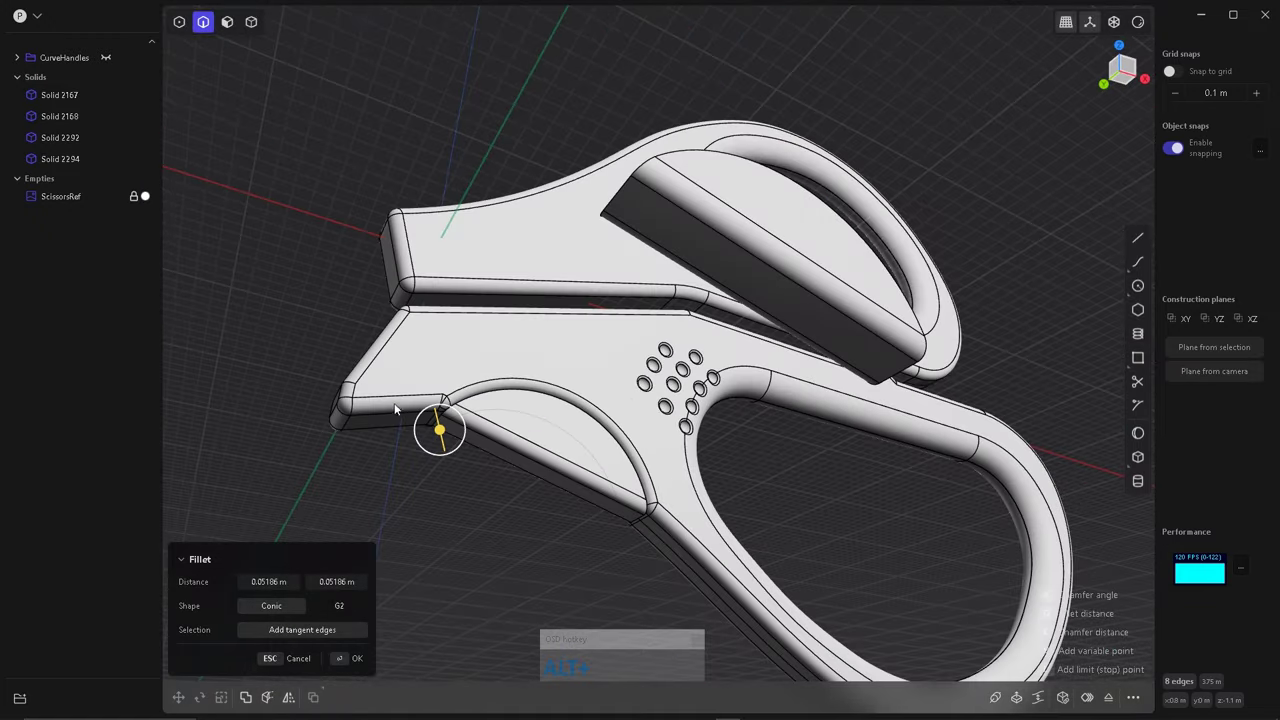
{"action": "right_click", "coordinate": [653, 512]}
{"action": "left_click", "coordinate": [672, 518]}
{"action": "left_click", "coordinate": [614, 439]}
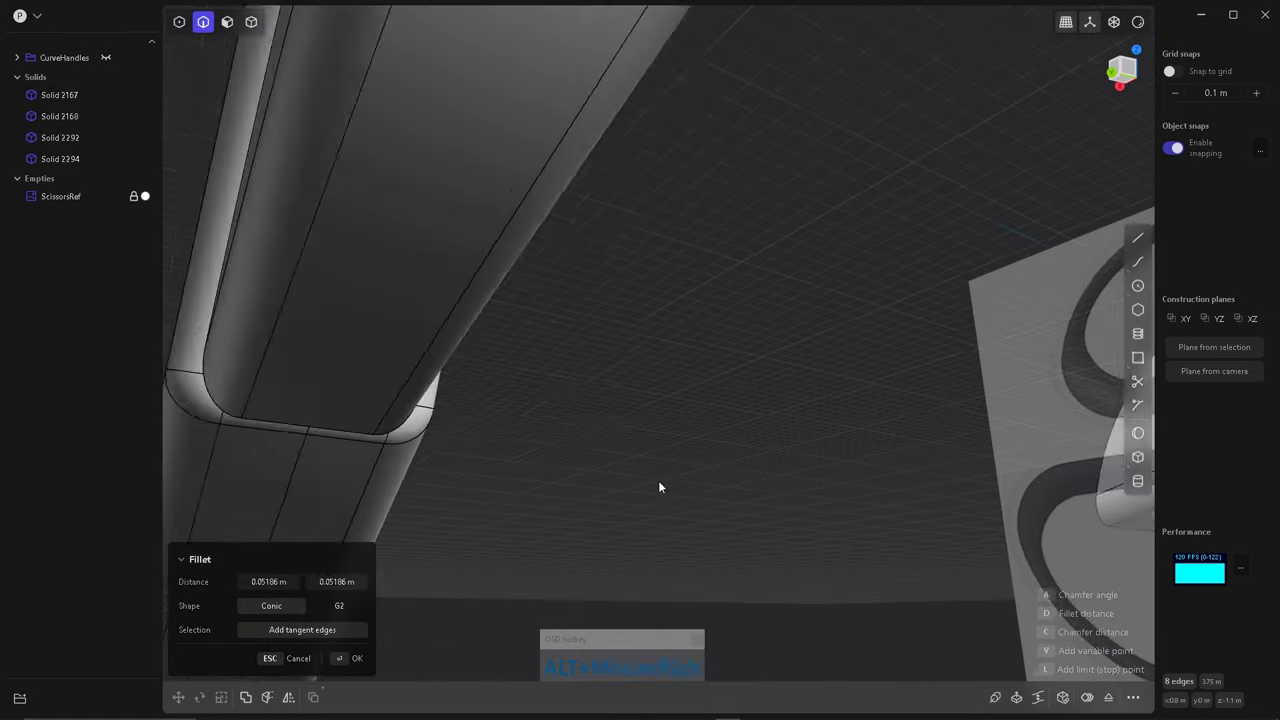
{"action": "right_click", "coordinate": [800, 392]}
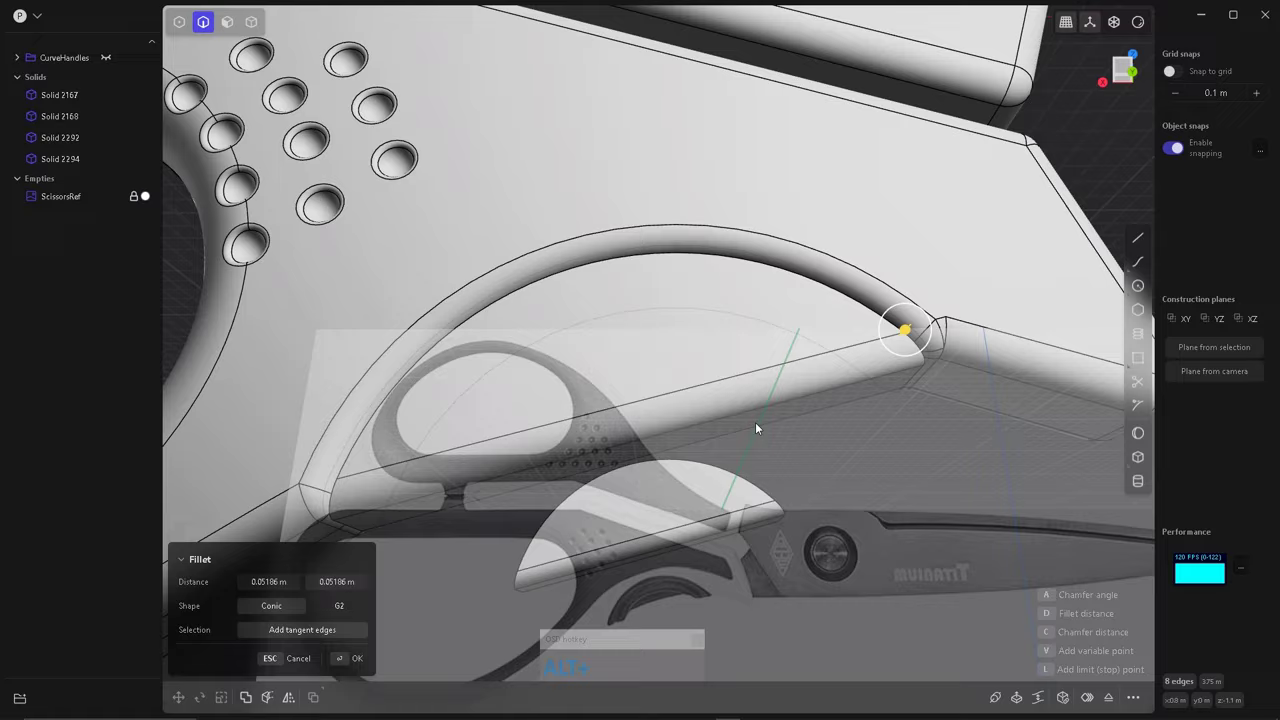
Fillet the curved recess's full edge loop at about 0.018 m.
{"action": "right_click", "coordinate": [692, 242]}
{"action": "left_click", "coordinate": [700, 240]}
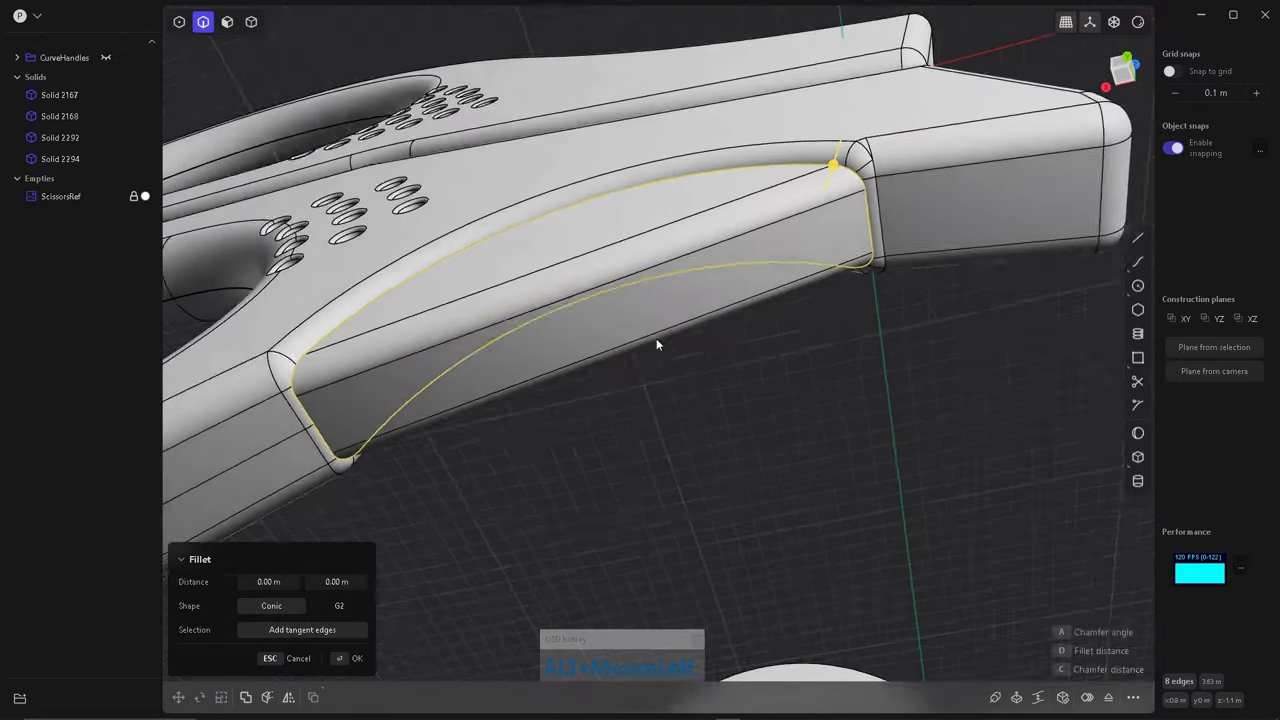
{"action": "left_click", "coordinate": [832, 187]}
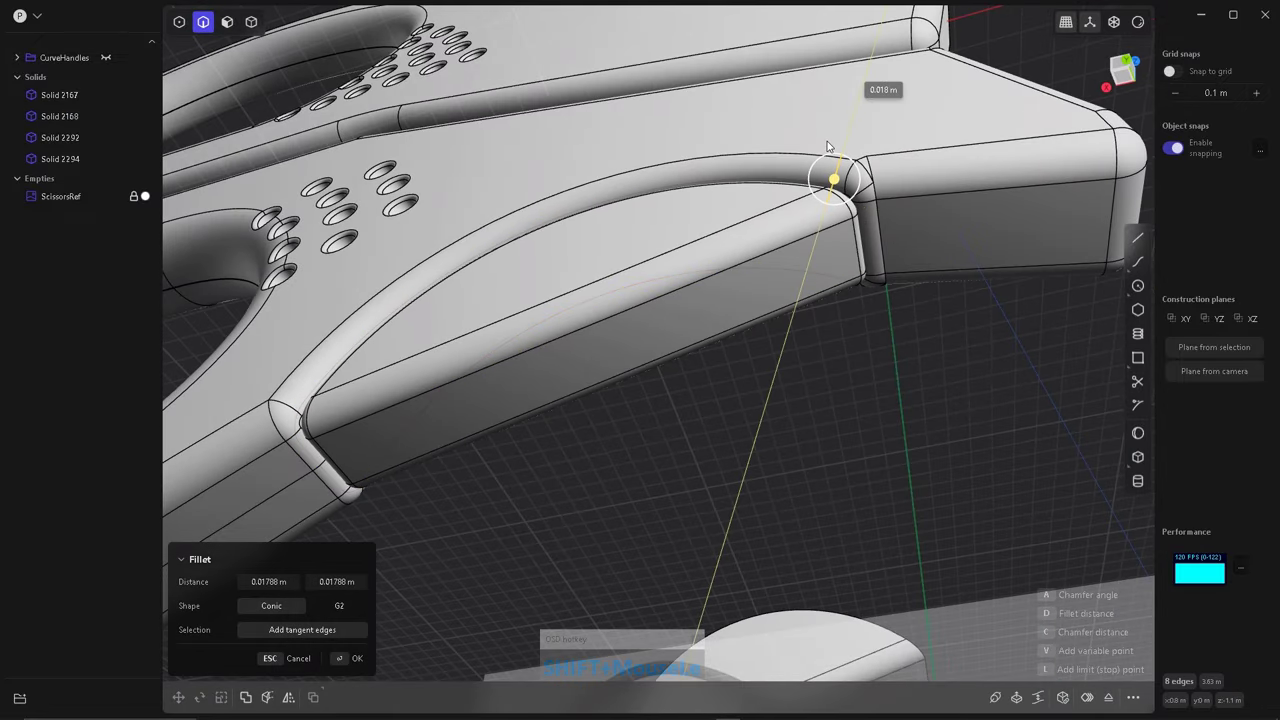
{"action": "left_click", "coordinate": [844, 360]}
From the top view, draw a closed four-sided outline just below the recess arc.
{"action": "right_click", "coordinate": [645, 391]}
{"action": "key", "text": "shift+2"}
{"action": "scroll", "scroll_direction": "up", "scroll_amount": 3}
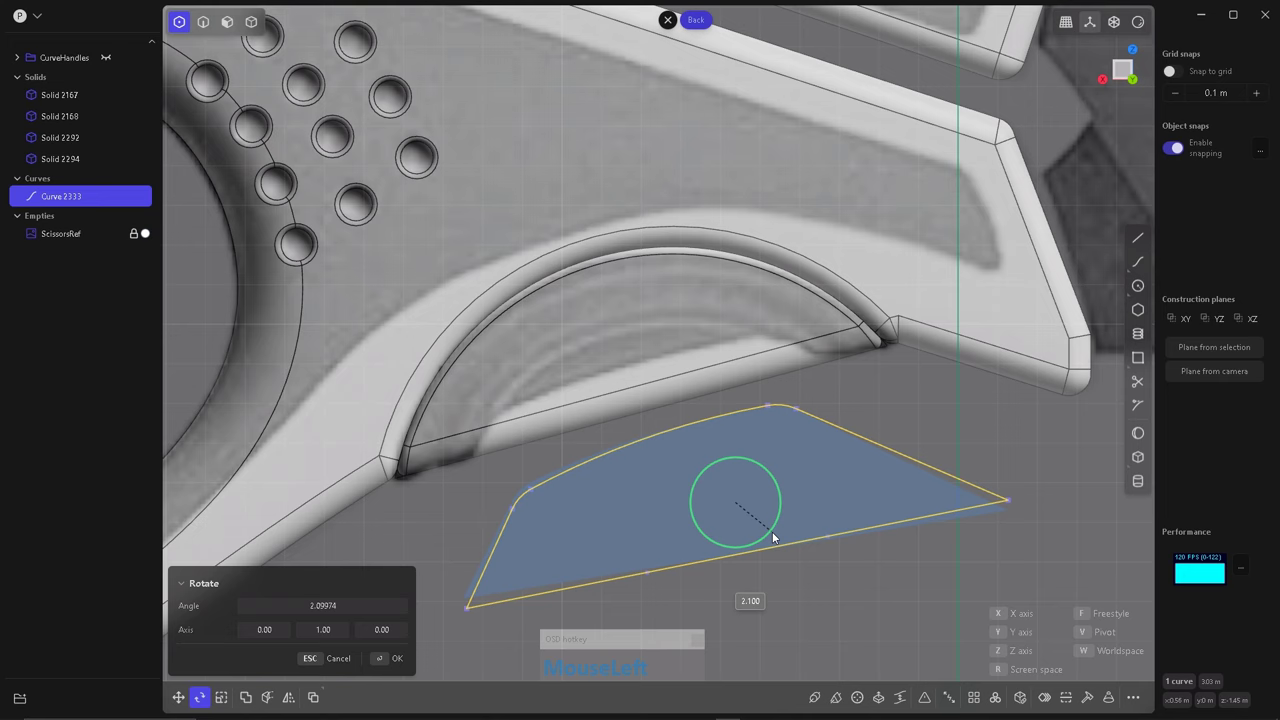
Confirm the outline's tilt and cut a sloped slot into the recess with it.
{"action": "left_click", "coordinate": [1030, 683]}
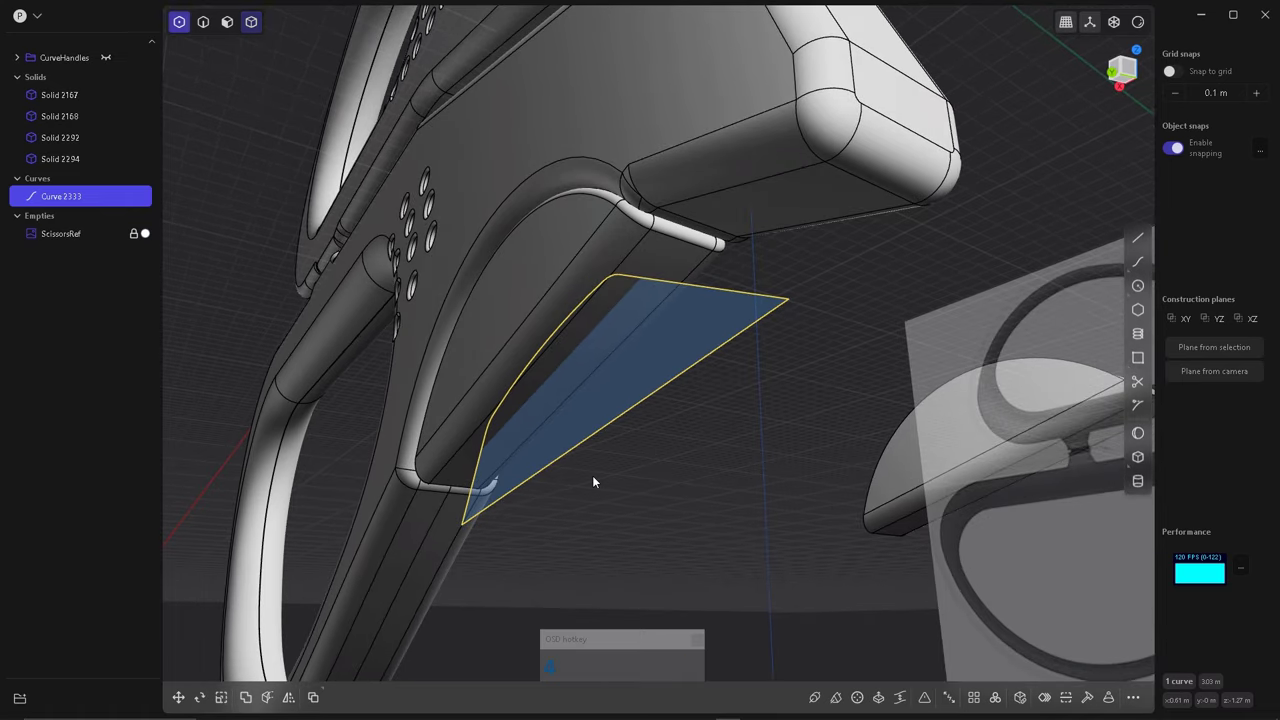
{"action": "scroll", "scroll_direction": "down", "scroll_amount": 3}
{"action": "left_click", "coordinate": [586, 462]}
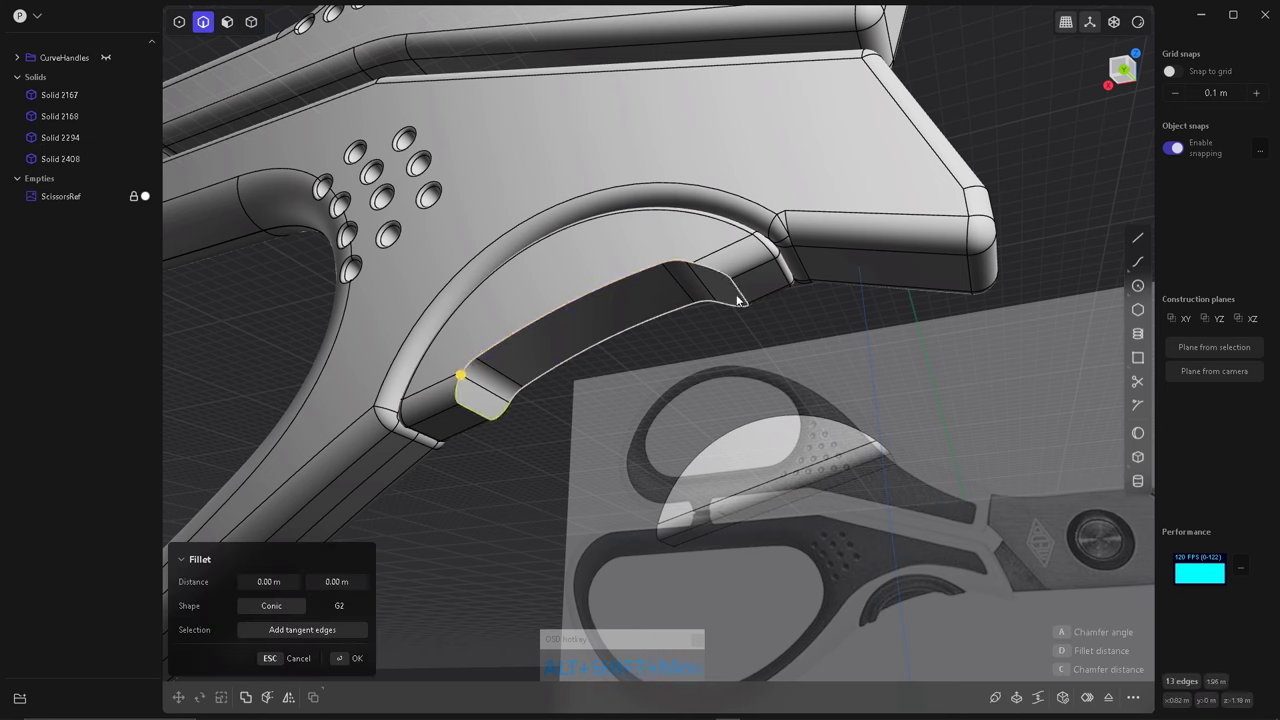
Fillet the slot edges at about 0.02 m and move the spare block into the slot.
{"action": "left_click", "coordinate": [755, 313]}
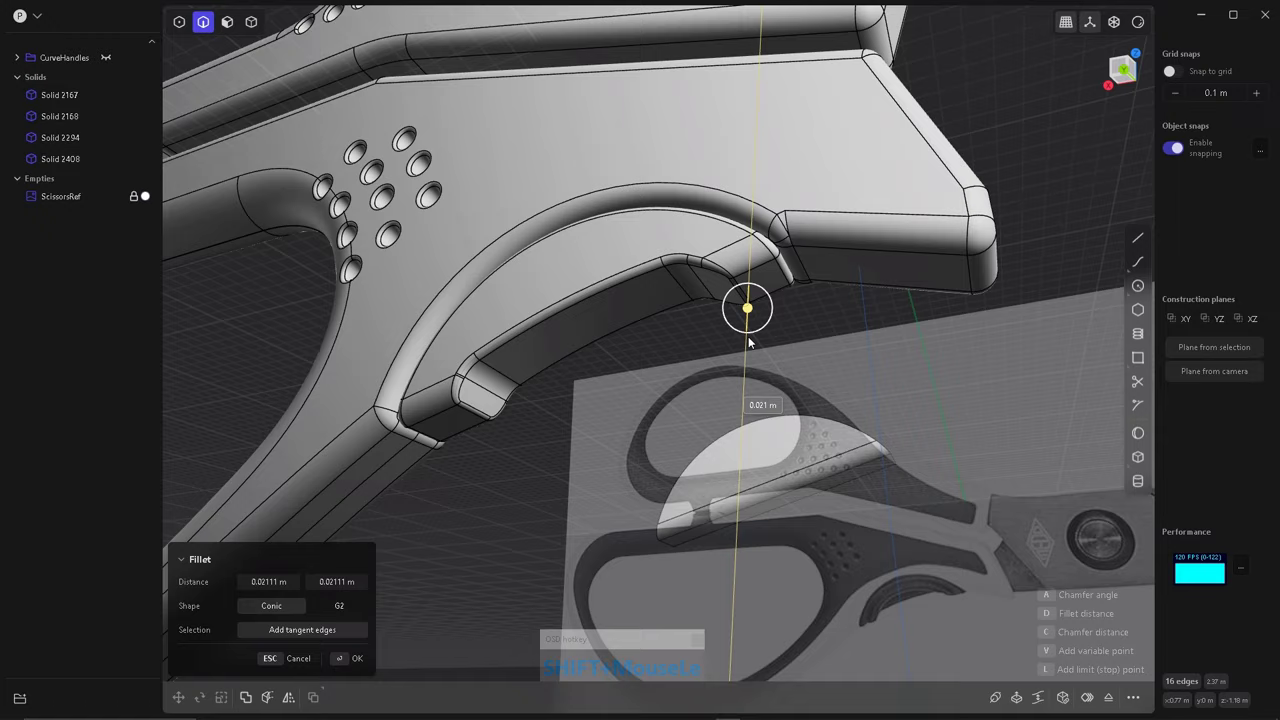
{"action": "left_click", "coordinate": [635, 371]}
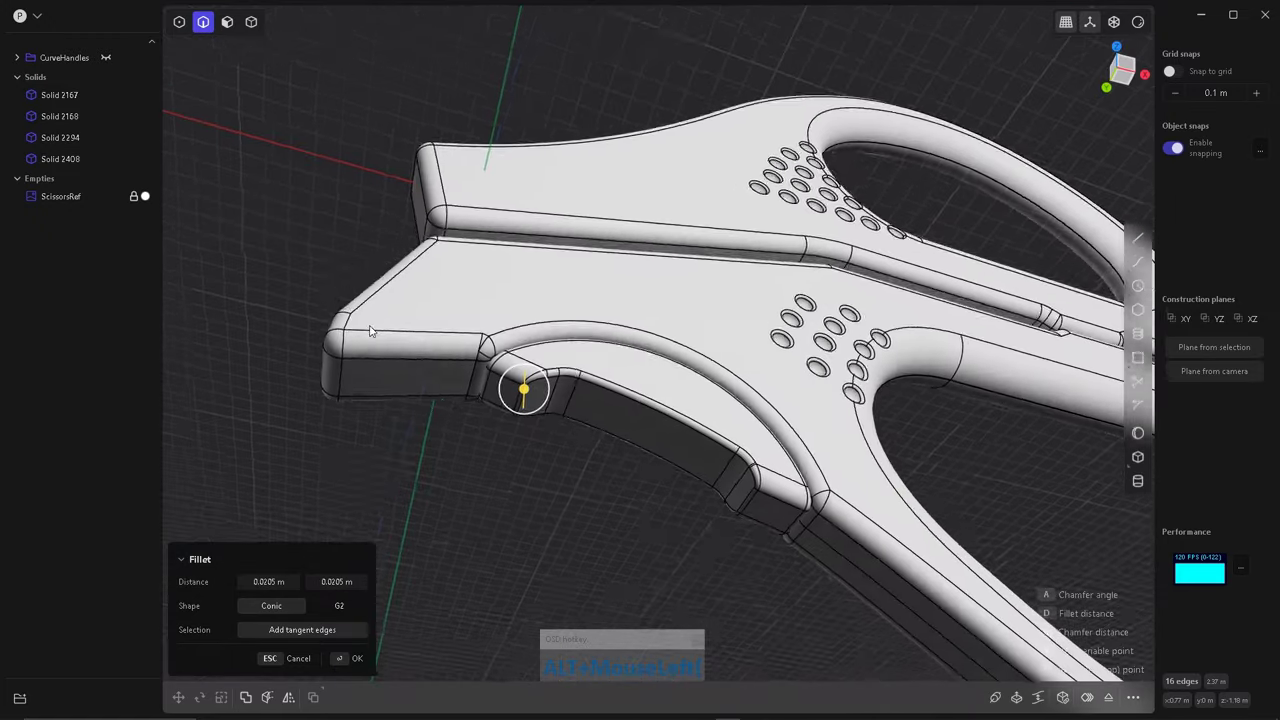
{"action": "left_click", "coordinate": [650, 464]}
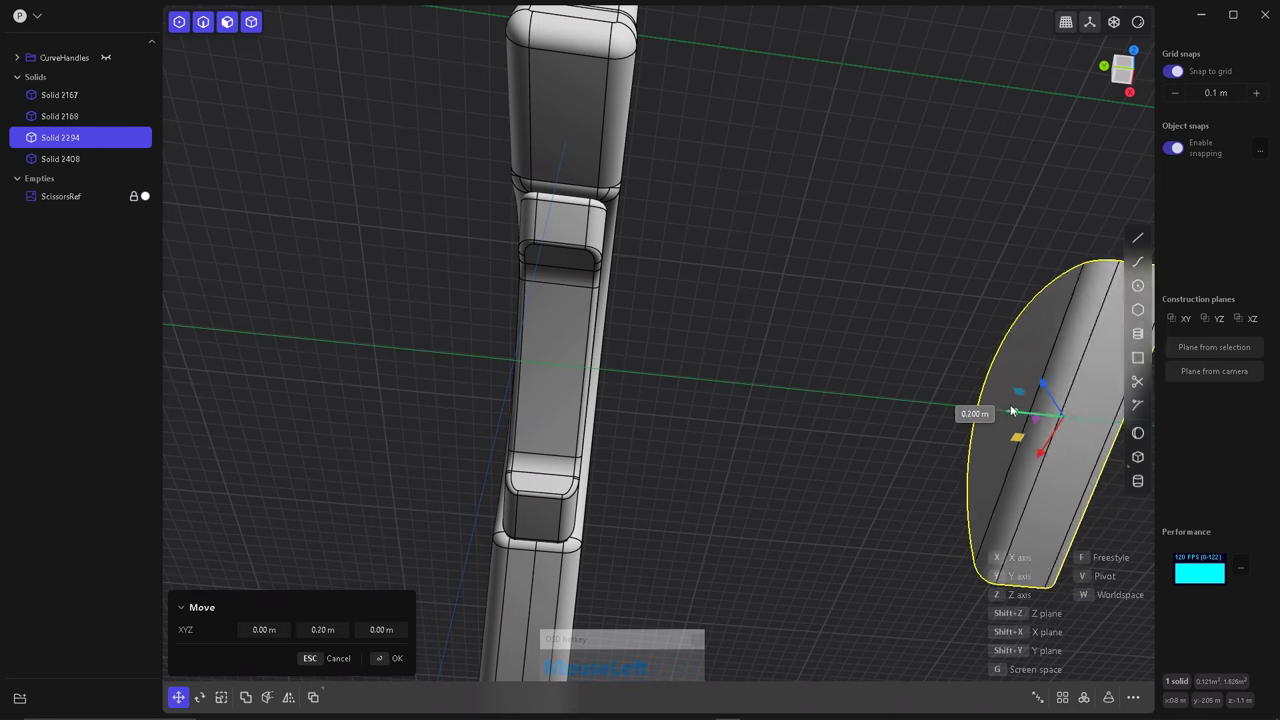
{"action": "scroll", "scroll_direction": "up", "scroll_amount": 3}
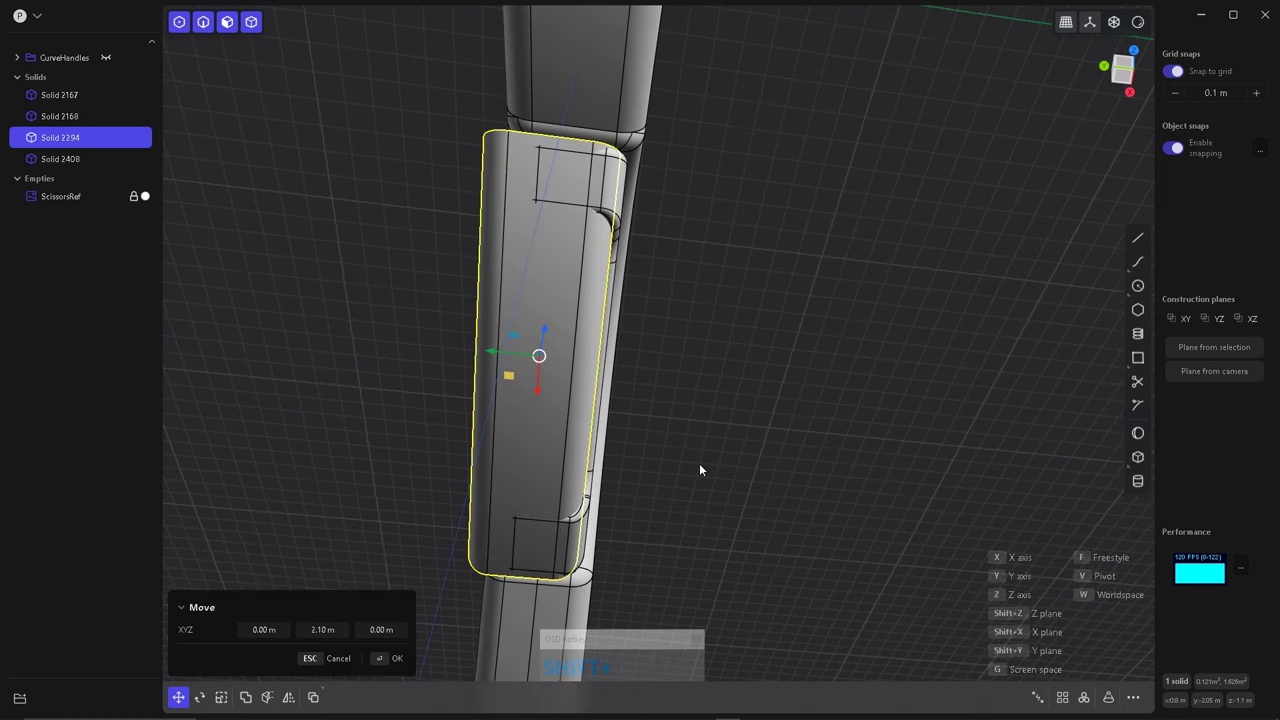
{"action": "key", "text": "shift+g"}
{"action": "scroll", "scroll_direction": "up", "scroll_amount": 3}
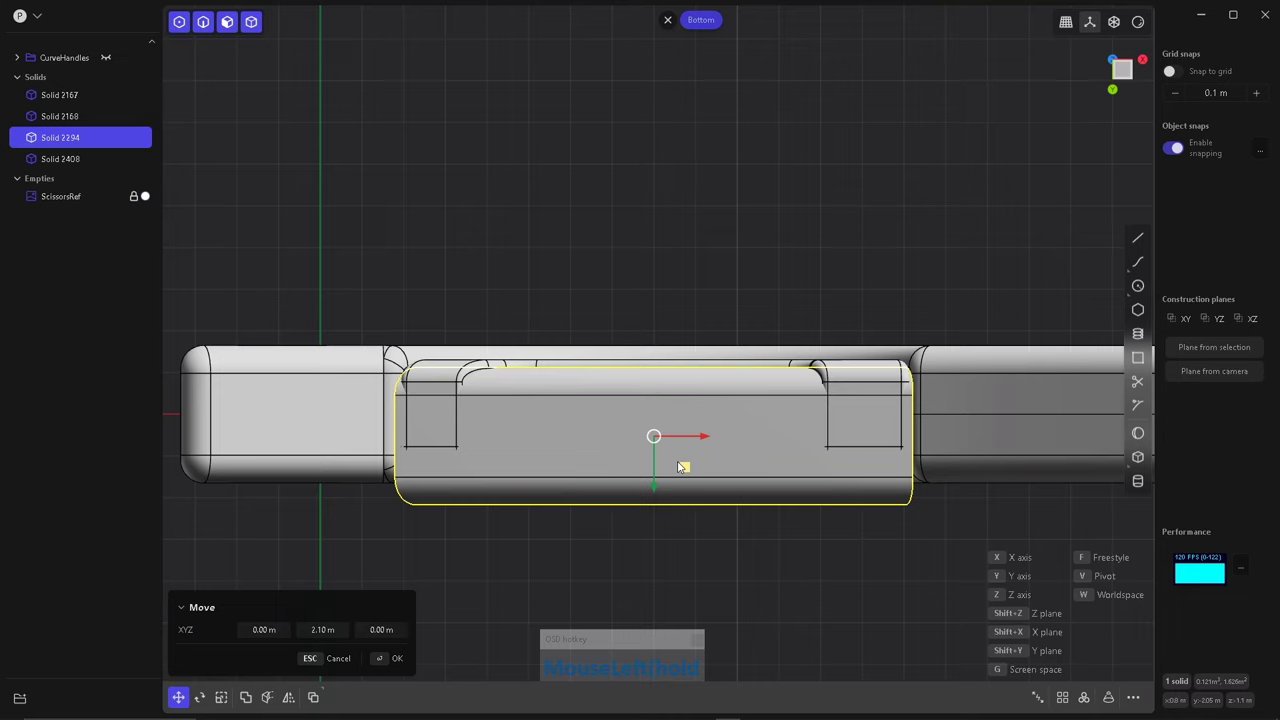
Scale the block down into a slim inset band that fits the slot.
{"action": "left_click_drag", "start_coordinate": [658, 486], "coordinate": [716, 256]}
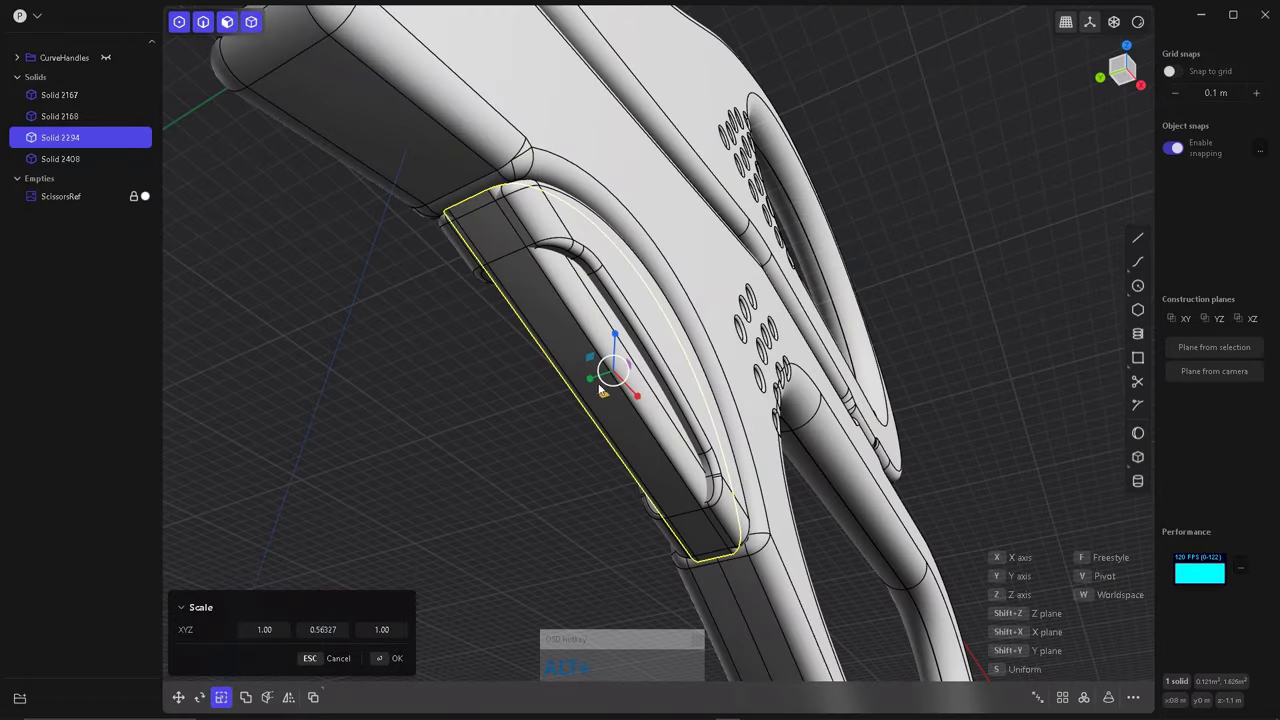
{"action": "left_click", "coordinate": [593, 382]}
{"action": "left_click", "coordinate": [588, 462]}
{"action": "left_click", "coordinate": [611, 483]}
{"action": "left_click", "coordinate": [755, 550]}
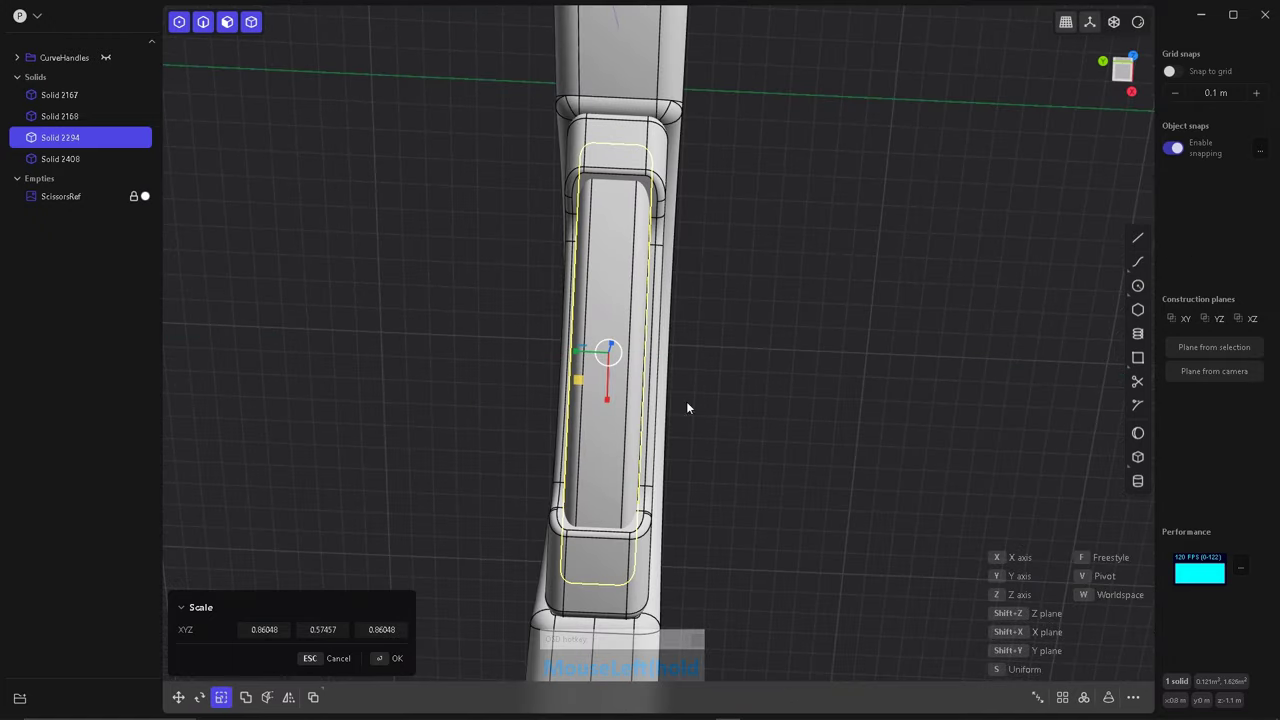
{"action": "left_click", "coordinate": [607, 407]}
{"action": "left_click", "coordinate": [474, 453]}
{"action": "left_click", "coordinate": [488, 459]}
{"action": "right_click", "coordinate": [667, 313]}
{"action": "left_click", "coordinate": [633, 392]}
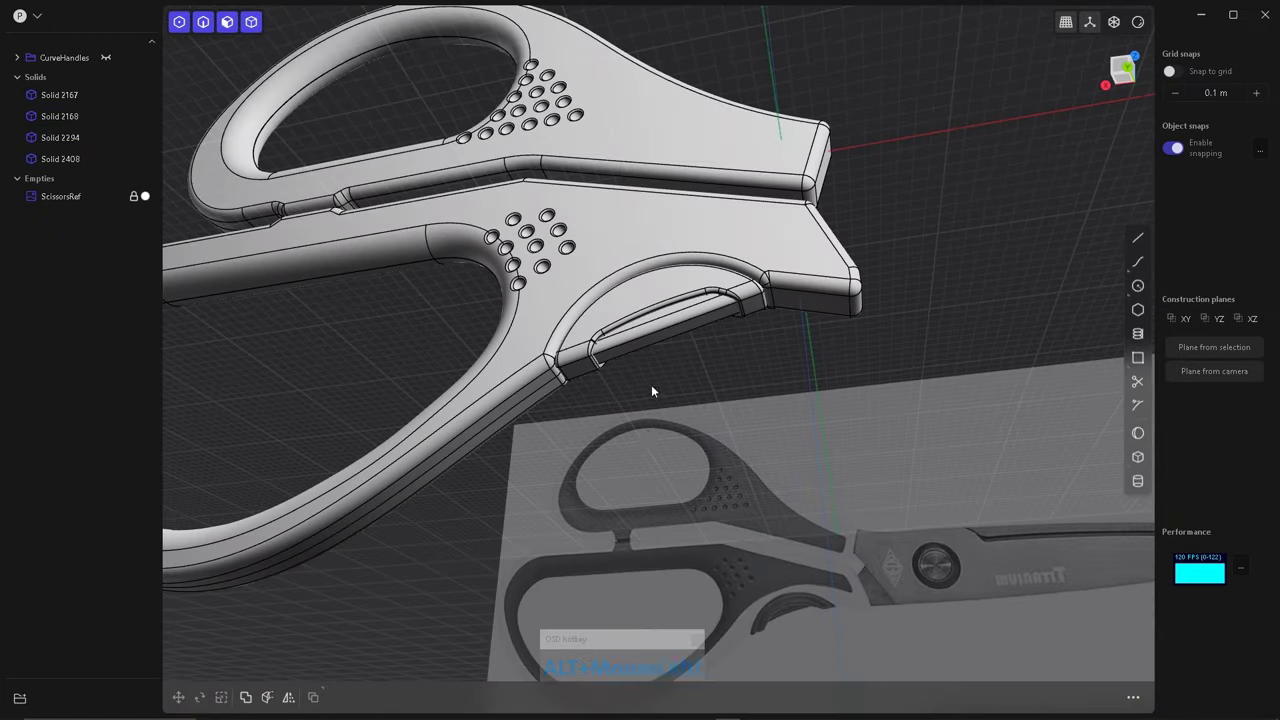
Hide the ScissorsRef image and switch off Show edges for a clean shaded view of the handles.
{"action": "right_click", "coordinate": [633, 432]}
{"action": "left_click", "coordinate": [698, 432]}
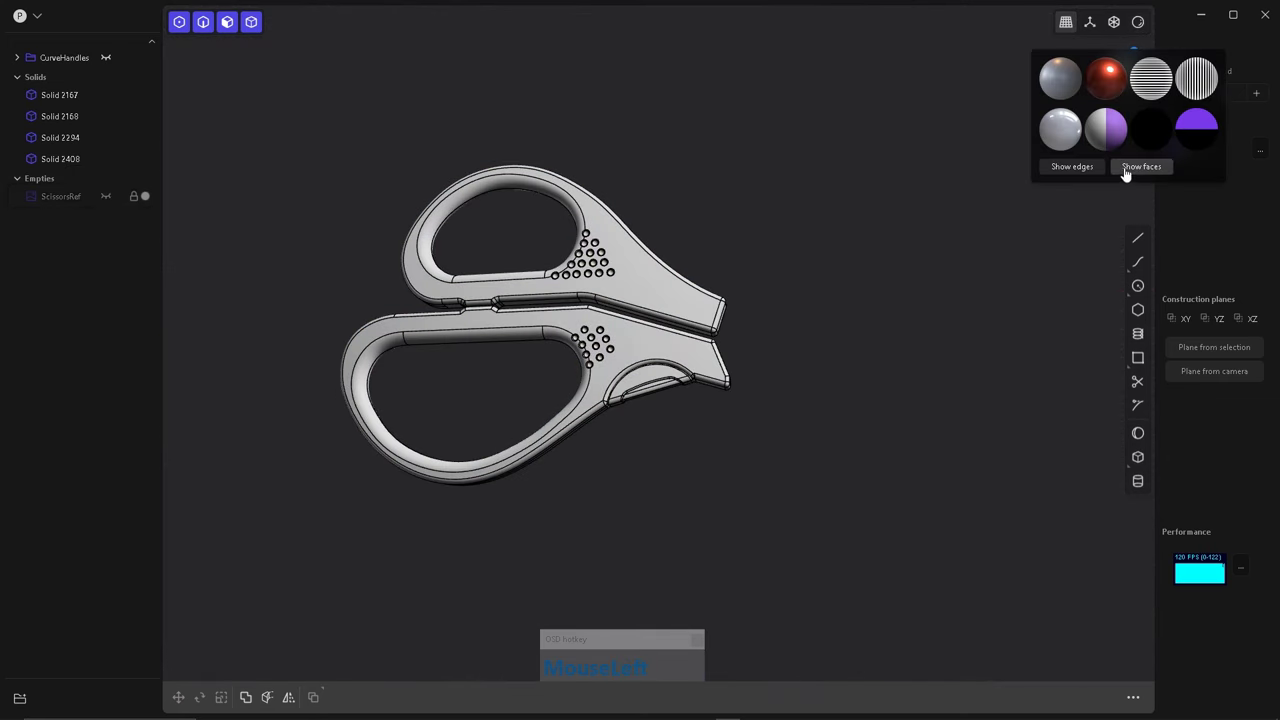
{"action": "right_click", "coordinate": [607, 295]}
{"action": "left_click", "coordinate": [617, 380]}
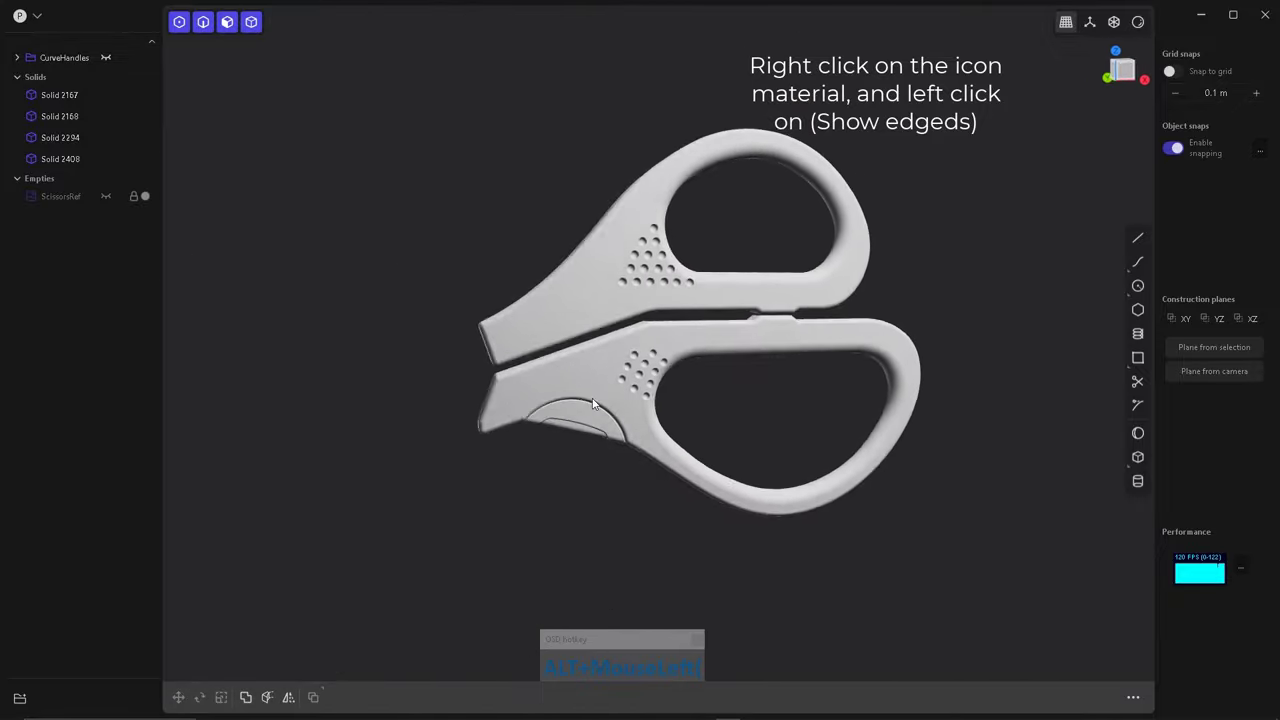
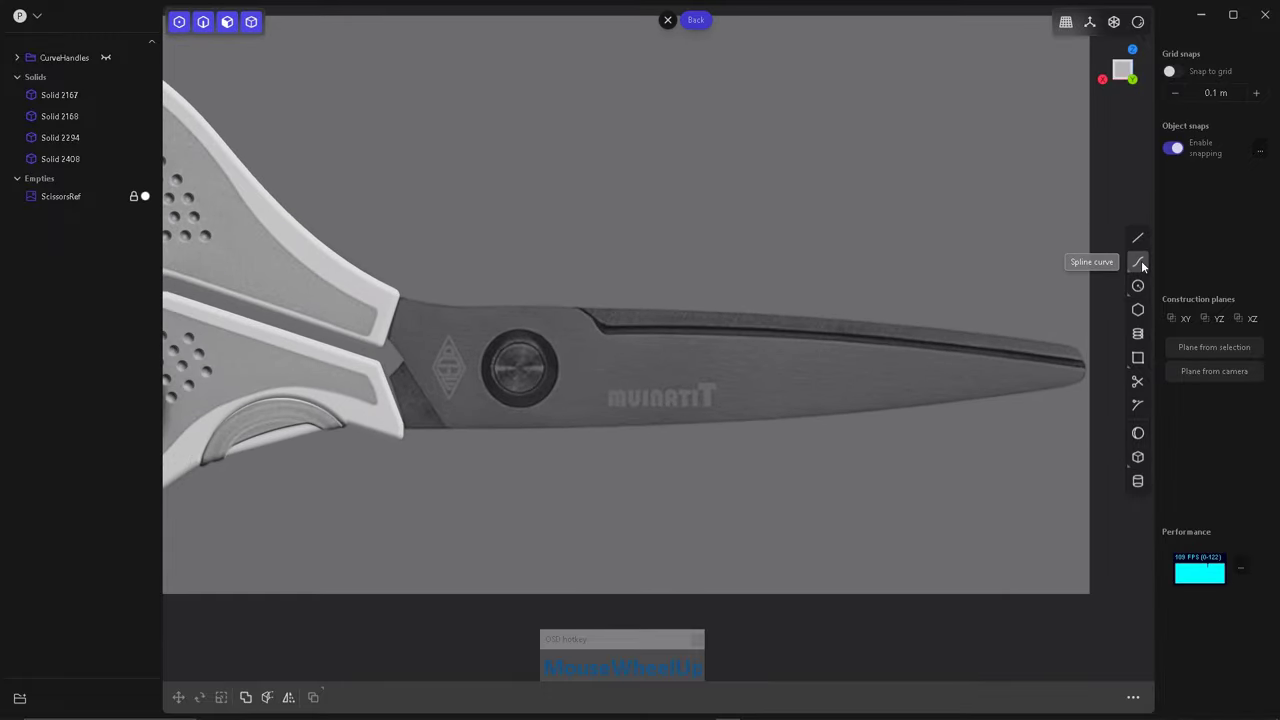
Draw line and curve segments over the reference photo along the blade's lower edge, rounded tip and upper edge.
{"action": "scroll", "scroll_direction": "up", "scroll_amount": 3}
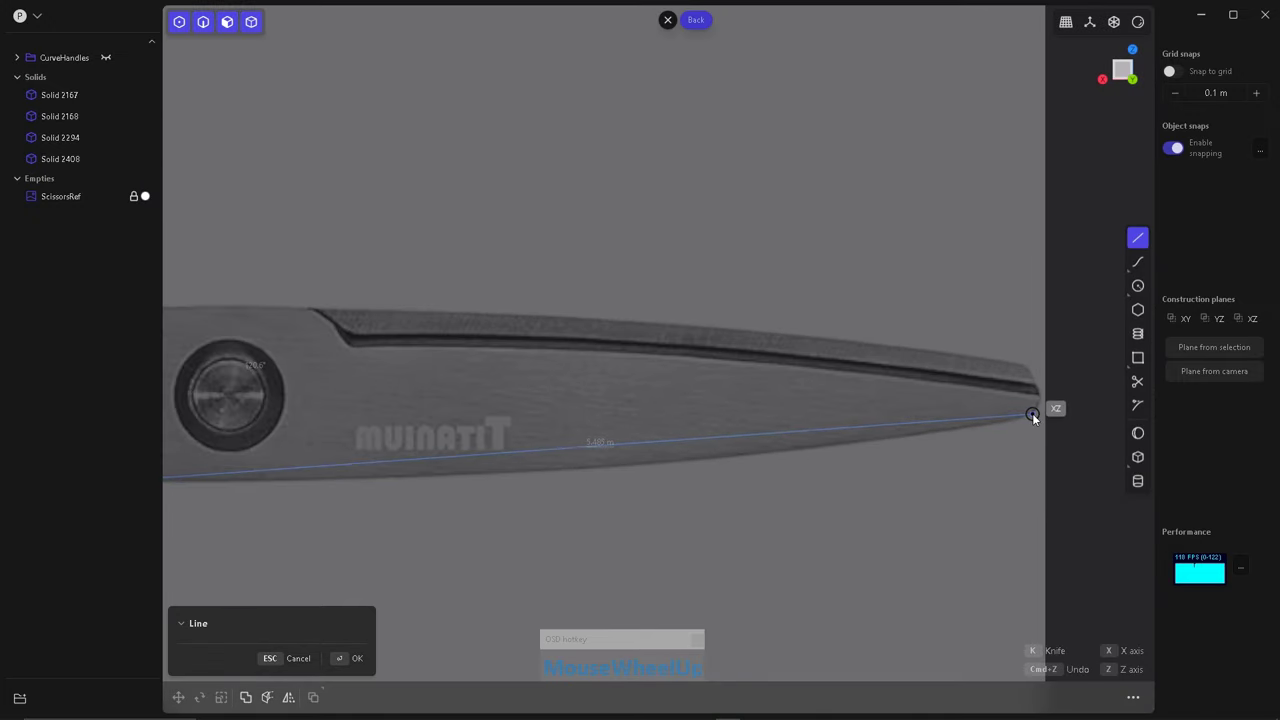
{"action": "scroll", "scroll_direction": "down", "scroll_amount": 3}
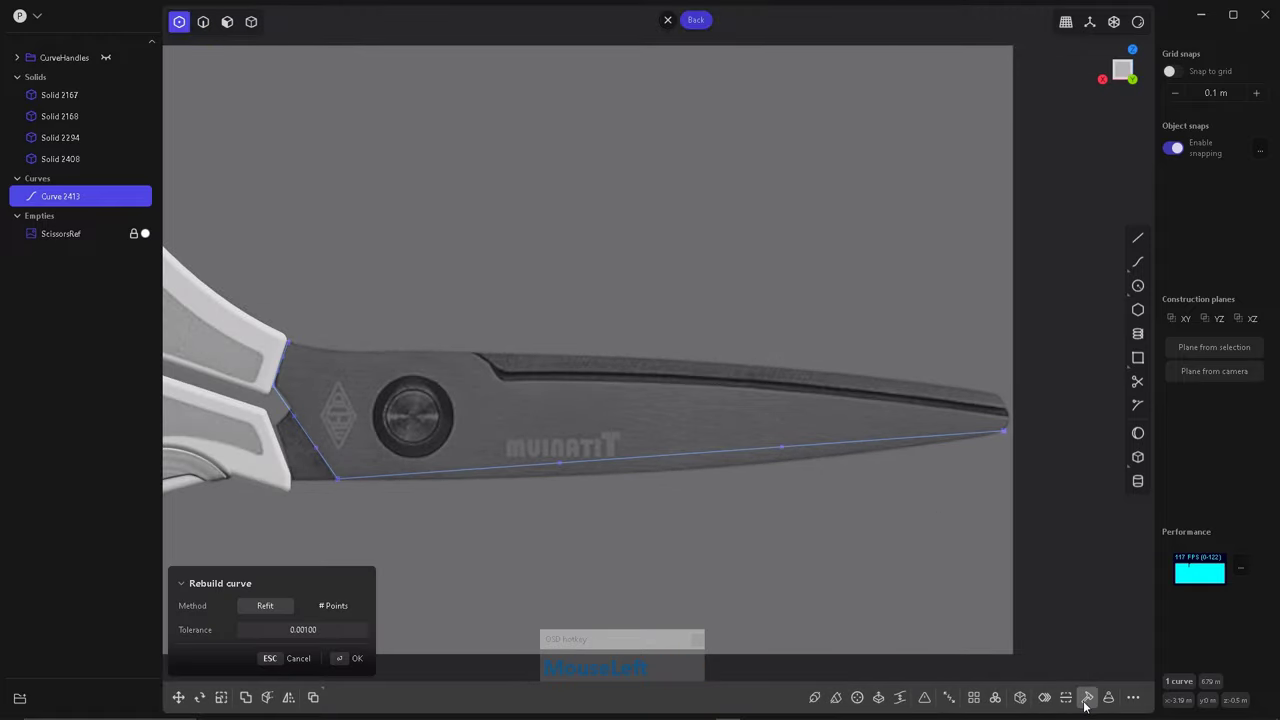
{"action": "scroll", "scroll_direction": "up", "scroll_amount": 3}
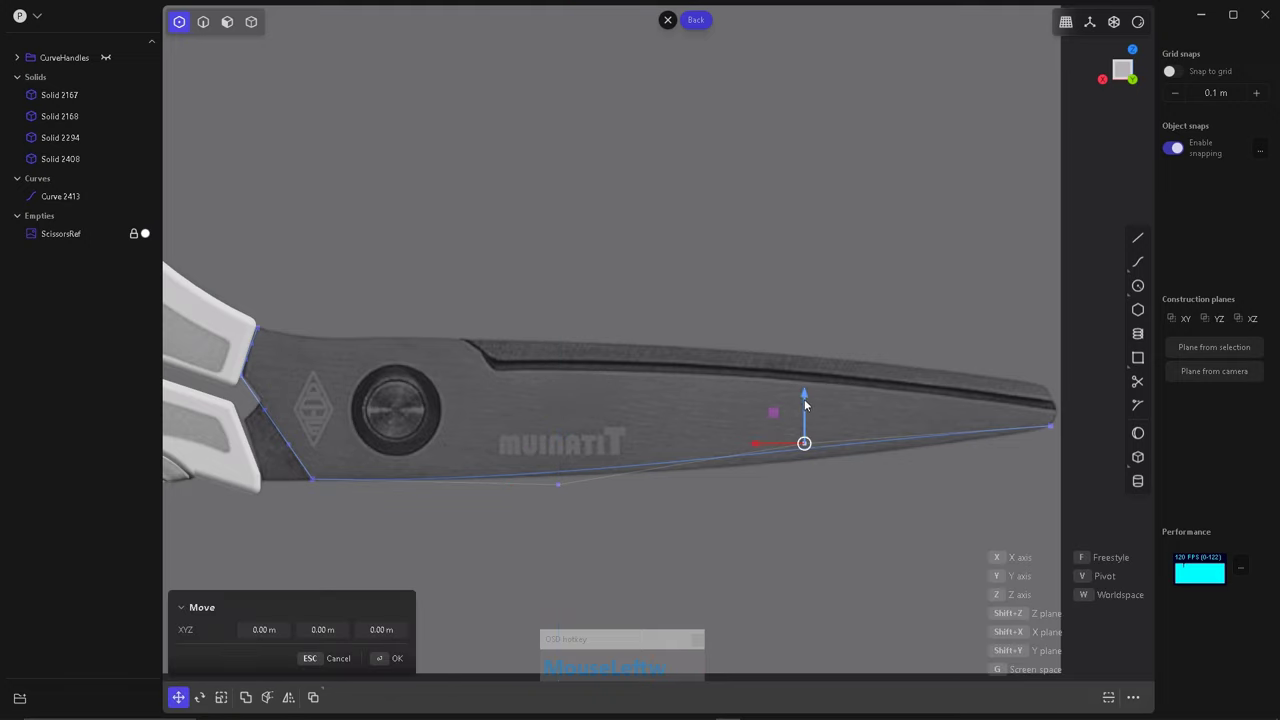
{"action": "scroll", "scroll_direction": "down", "scroll_amount": 3}
{"action": "scroll", "scroll_direction": "up", "scroll_amount": 3}
{"action": "scroll", "scroll_direction": "down", "scroll_amount": 3}
{"action": "scroll", "scroll_direction": "up", "scroll_amount": 3}
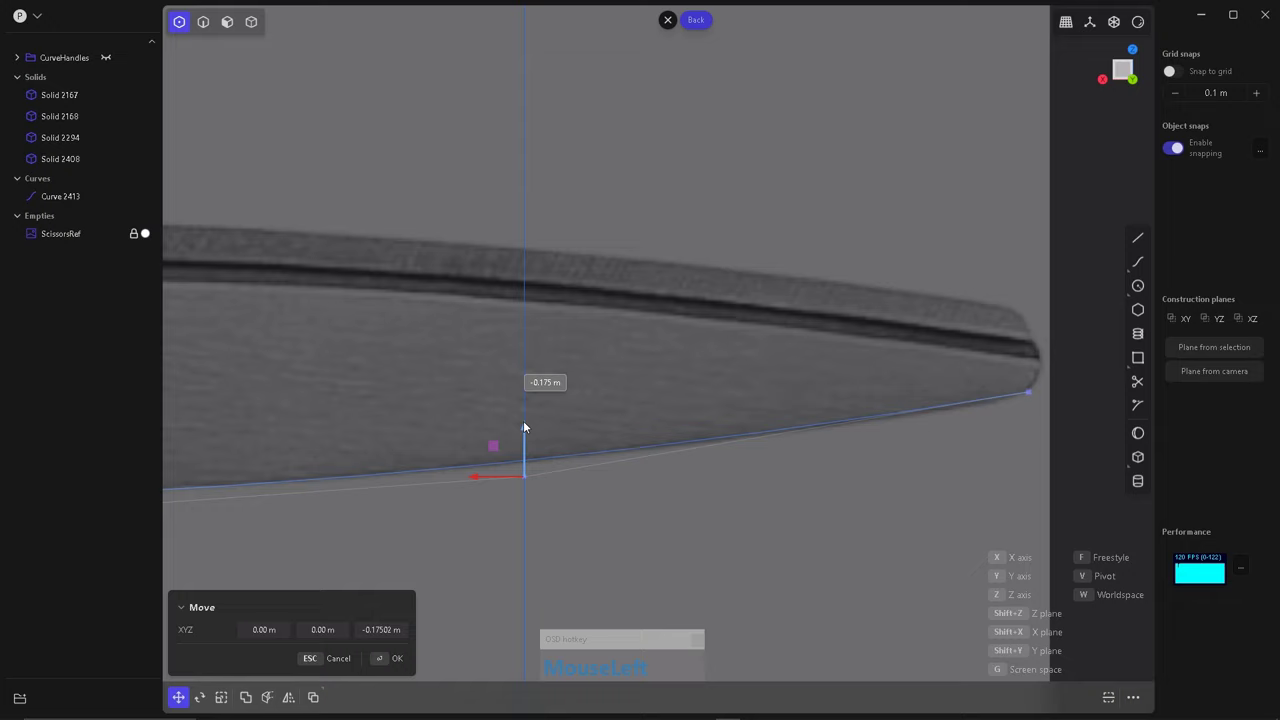
{"action": "scroll", "scroll_direction": "down", "scroll_amount": 3}
{"action": "scroll", "scroll_direction": "up", "scroll_amount": 3}
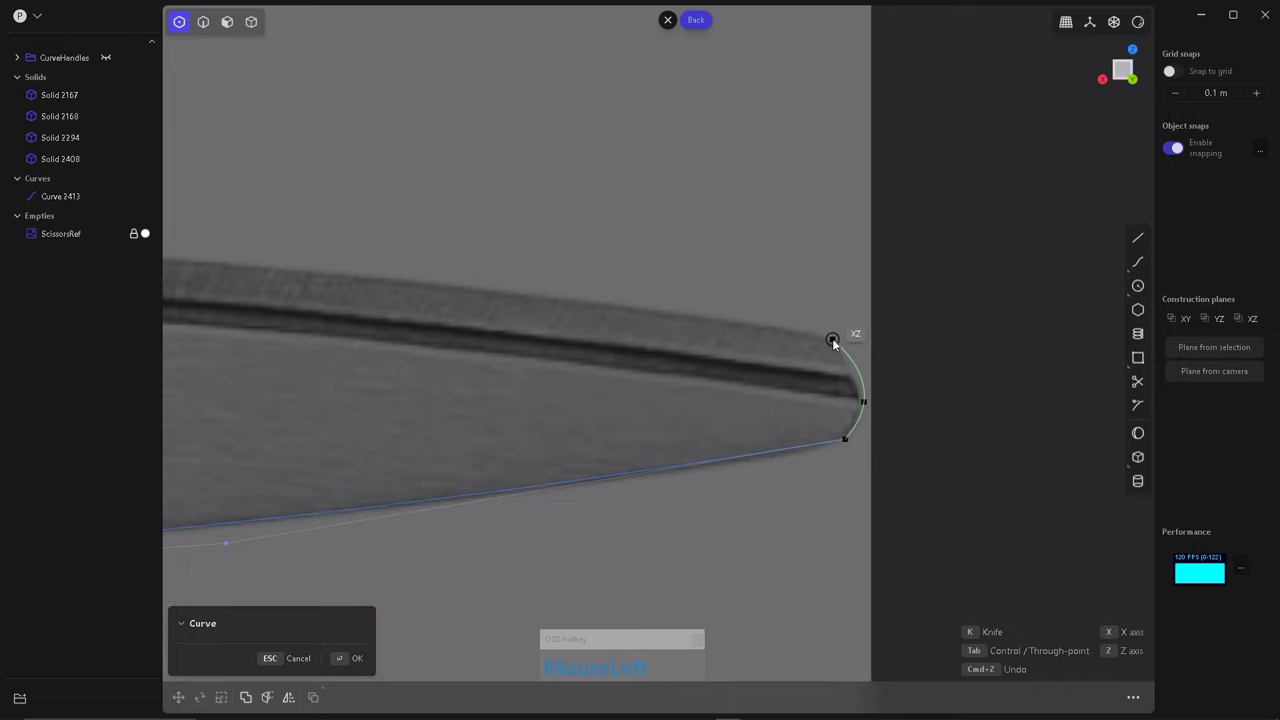
{"action": "scroll", "scroll_direction": "down", "scroll_amount": 3}
{"action": "scroll", "scroll_direction": "down", "scroll_amount": 3}
{"action": "scroll", "scroll_direction": "up", "scroll_amount": 3}
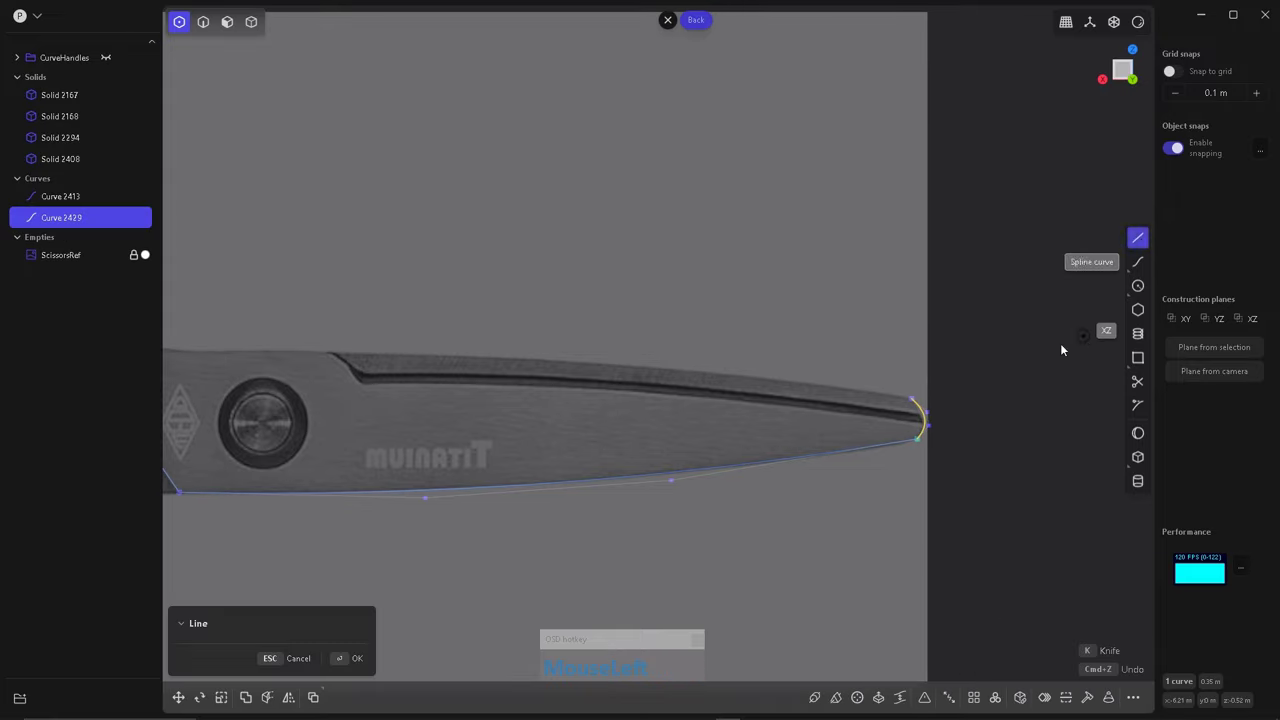
{"action": "scroll", "scroll_direction": "down", "scroll_amount": 3}
{"action": "scroll", "scroll_direction": "up", "scroll_amount": 3}
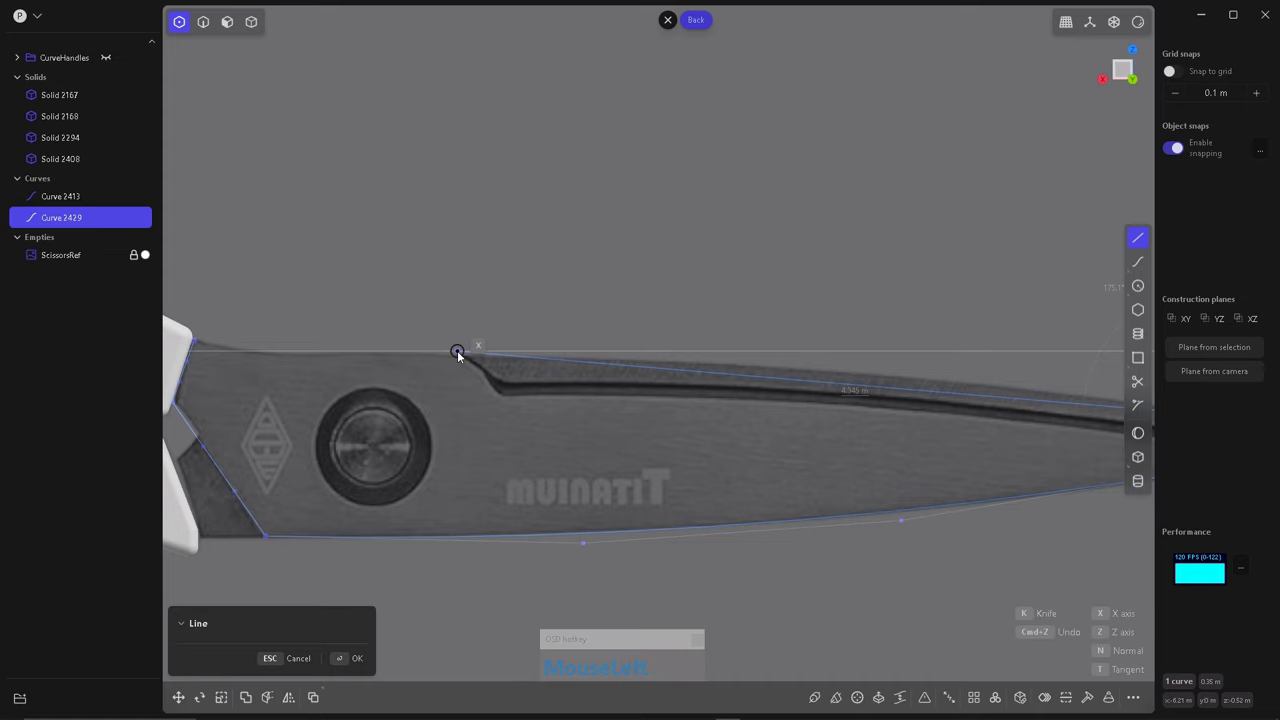
{"action": "right_click", "coordinate": [625, 677]}
{"action": "scroll", "scroll_direction": "down", "scroll_amount": 3}
{"action": "scroll", "scroll_direction": "up", "scroll_amount": 3}
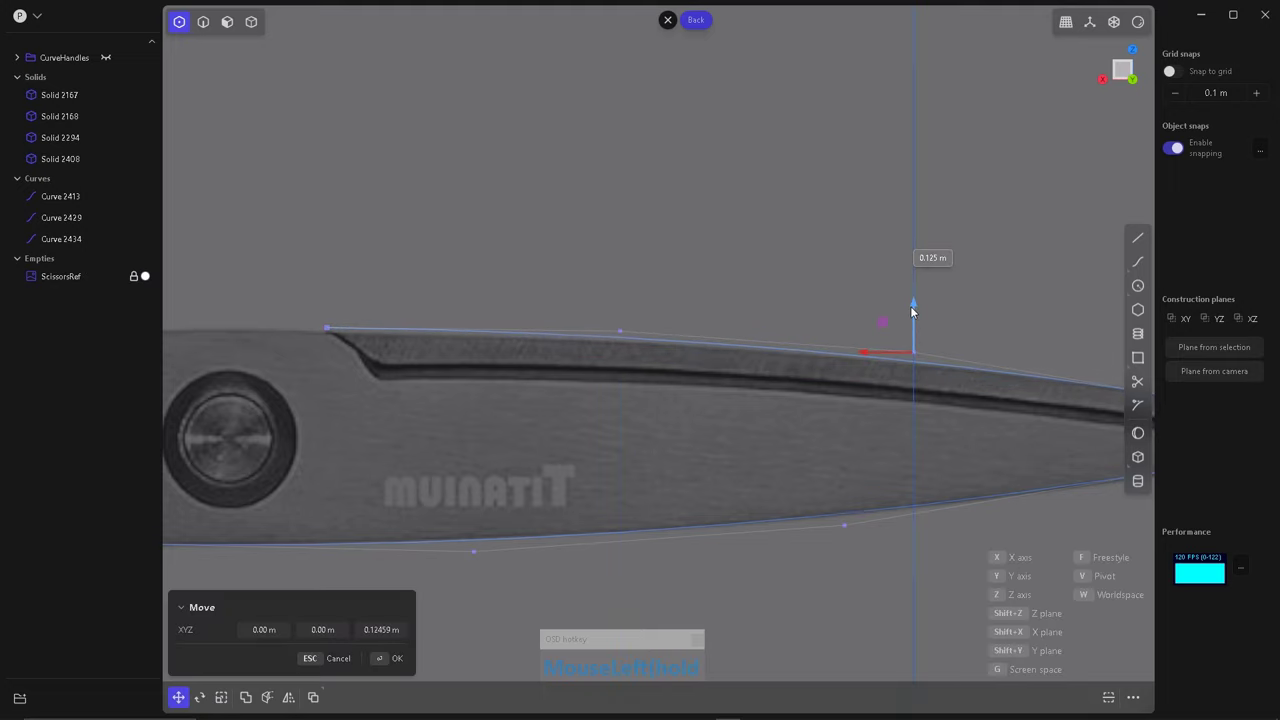
{"action": "scroll", "scroll_direction": "down", "scroll_amount": 3}
{"action": "scroll", "scroll_direction": "up", "scroll_amount": 3}
{"action": "scroll", "scroll_direction": "down", "scroll_amount": 3}
{"action": "scroll", "scroll_direction": "up", "scroll_amount": 3}
{"action": "scroll", "scroll_direction": "down", "scroll_amount": 3}
{"action": "scroll", "scroll_direction": "down", "scroll_amount": 3}
{"action": "scroll", "scroll_direction": "up", "scroll_amount": 3}
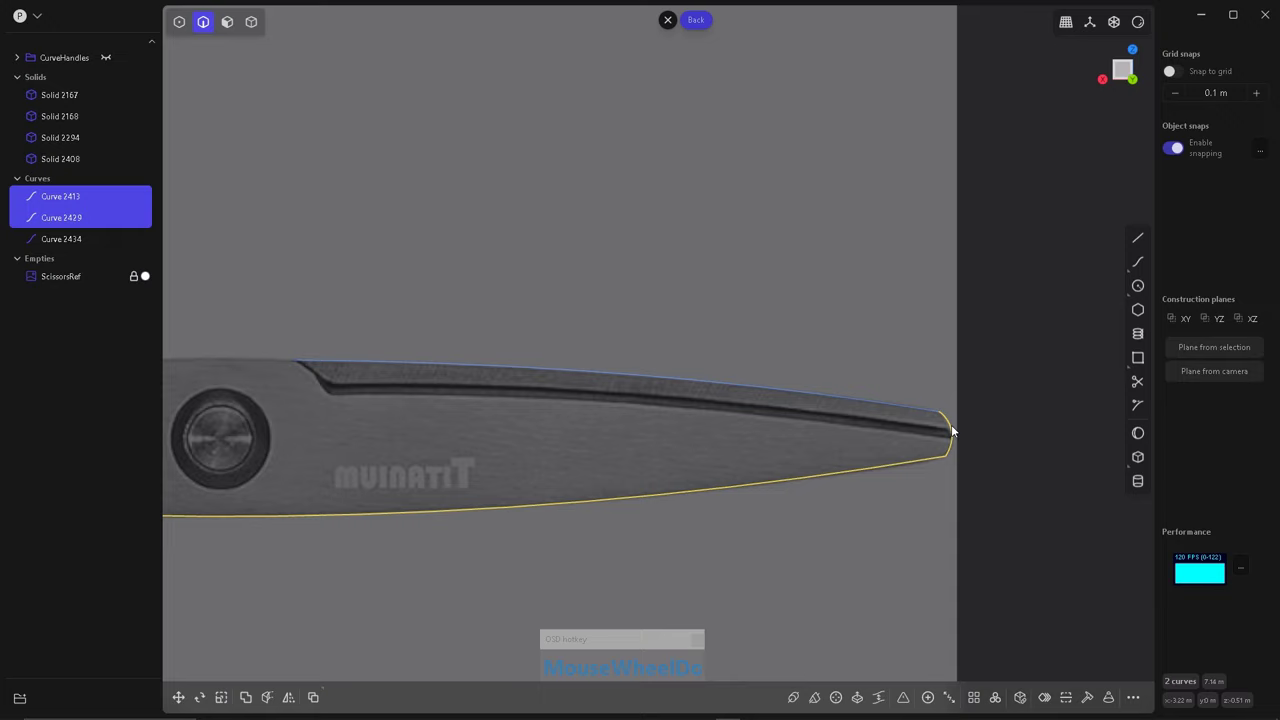
{"action": "scroll", "scroll_direction": "down", "scroll_amount": 3}
{"action": "scroll", "scroll_direction": "up", "scroll_amount": 3}
Move the upper curve's control points so it follows the reference blade's top edge.
{"action": "right_click", "coordinate": [529, 632]}
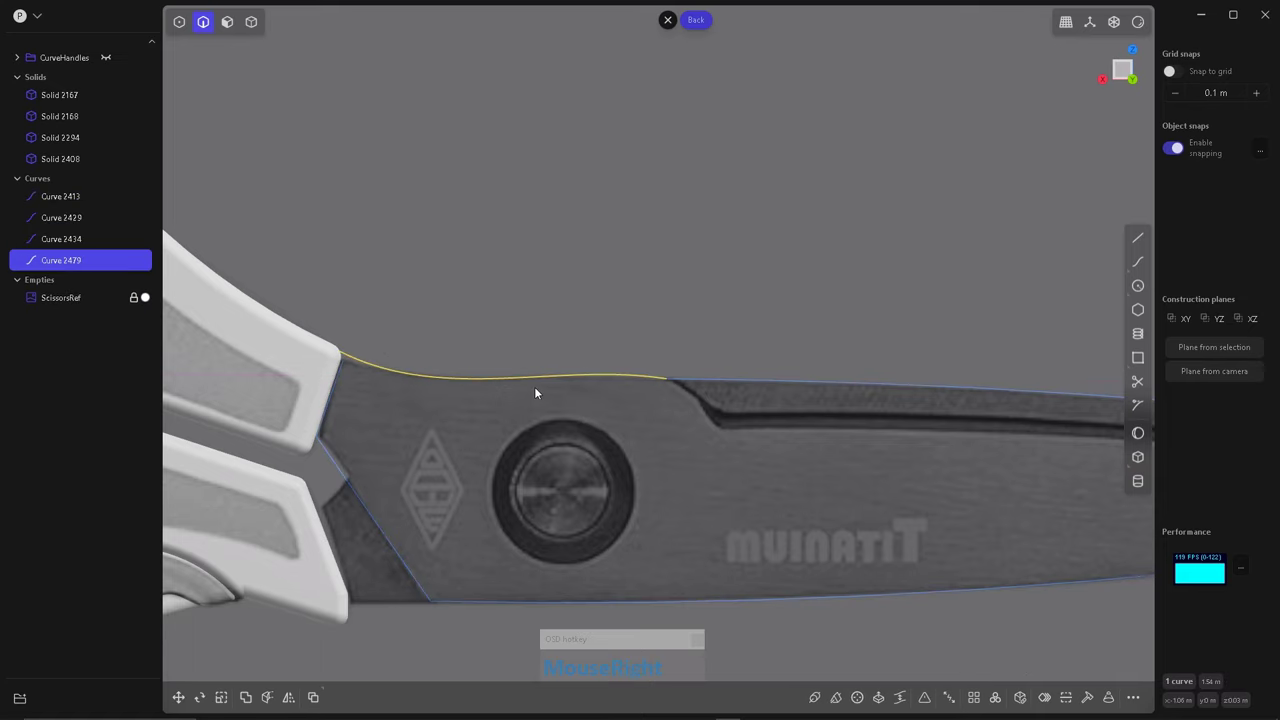
{"action": "scroll", "scroll_direction": "up", "scroll_amount": 3}
{"action": "left_click", "coordinate": [678, 322]}
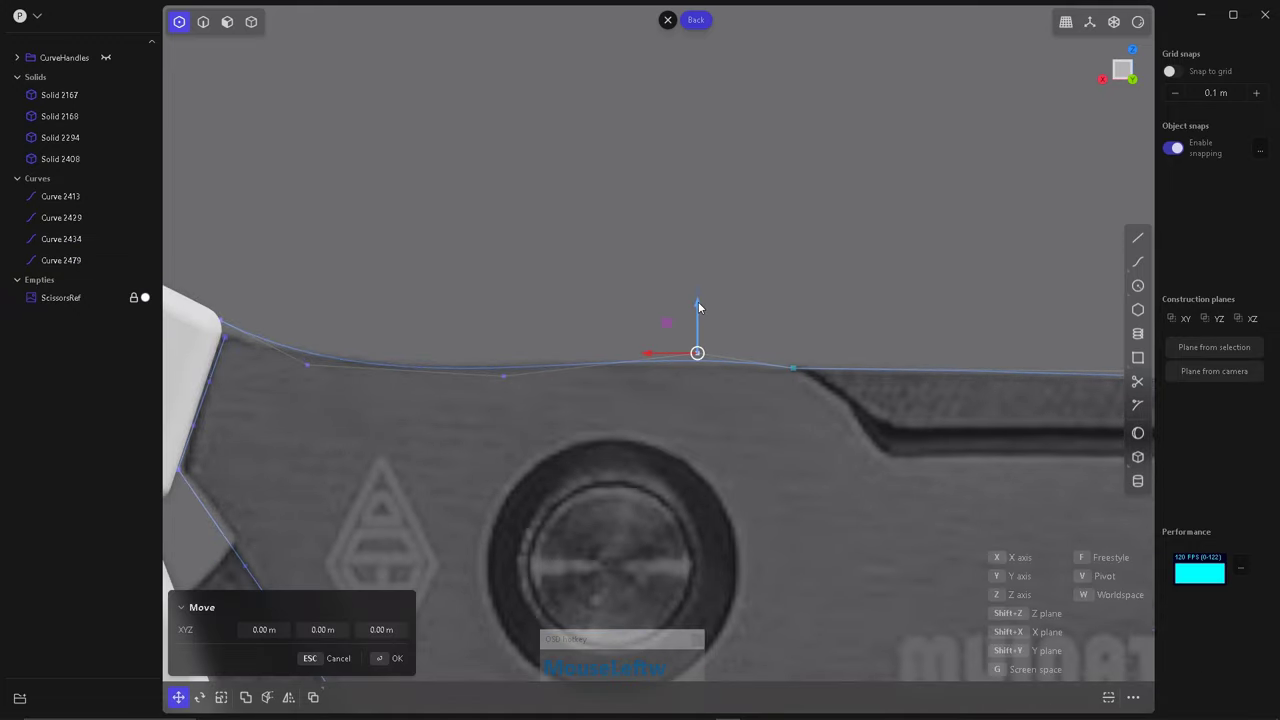
{"action": "right_click", "coordinate": [522, 367]}
{"action": "key", "text": "w"}
{"action": "left_click", "coordinate": [509, 328]}
{"action": "right_click", "coordinate": [432, 297]}
Reposition the tip points to round the blade tip and join the curves into one closed filled profile.
{"action": "scroll", "scroll_direction": "down", "scroll_amount": 3}
{"action": "scroll", "scroll_direction": "up", "scroll_amount": 3}
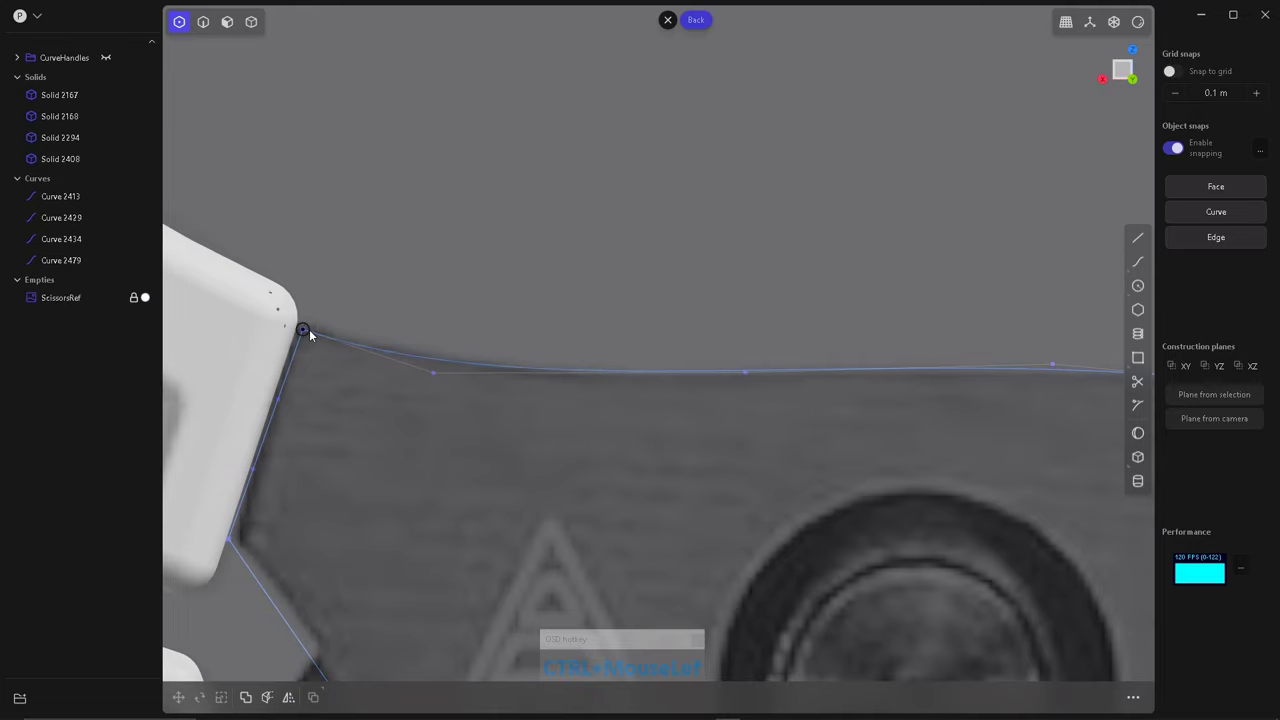
{"action": "scroll", "scroll_direction": "up", "scroll_amount": 3}
{"action": "scroll", "scroll_direction": "down", "scroll_amount": 3}
{"action": "scroll", "scroll_direction": "up", "scroll_amount": 3}
{"action": "scroll", "scroll_direction": "down", "scroll_amount": 3}
{"action": "scroll", "scroll_direction": "up", "scroll_amount": 3}
{"action": "scroll", "scroll_direction": "down", "scroll_amount": 3}
{"action": "scroll", "scroll_direction": "up", "scroll_amount": 3}
{"action": "left_click", "coordinate": [499, 305]}
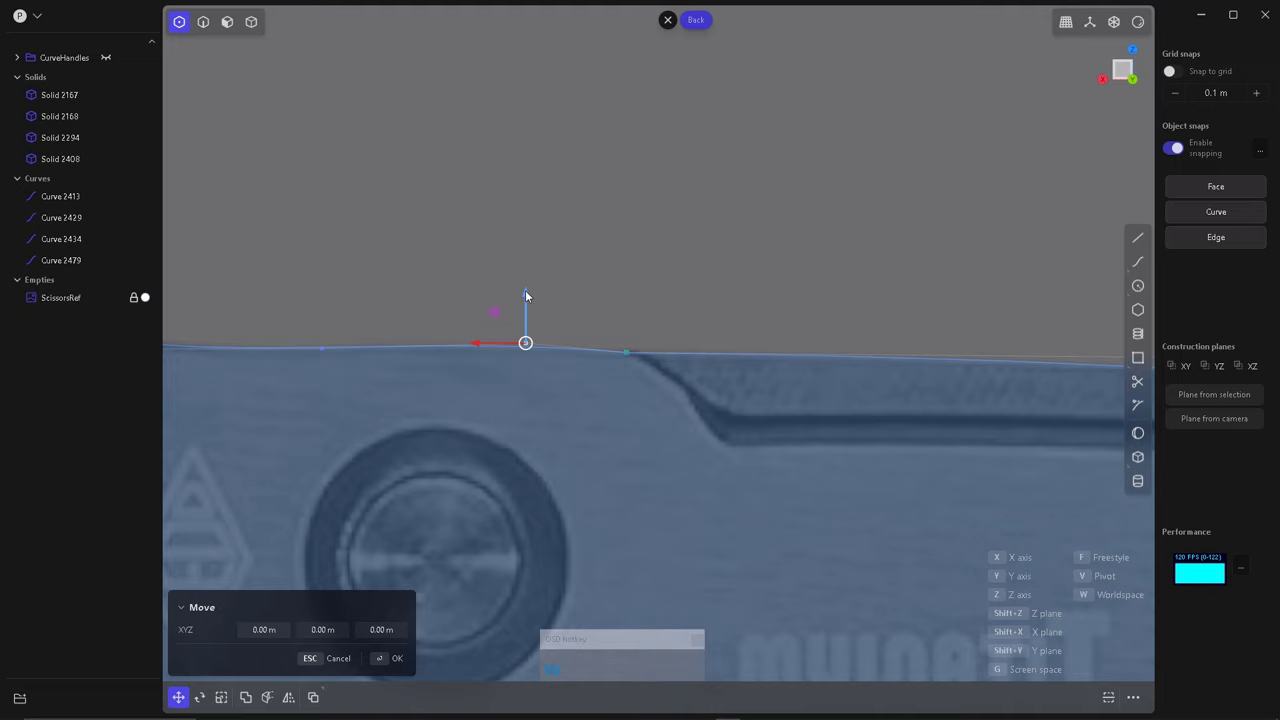
{"action": "scroll", "scroll_direction": "down", "scroll_amount": 3}
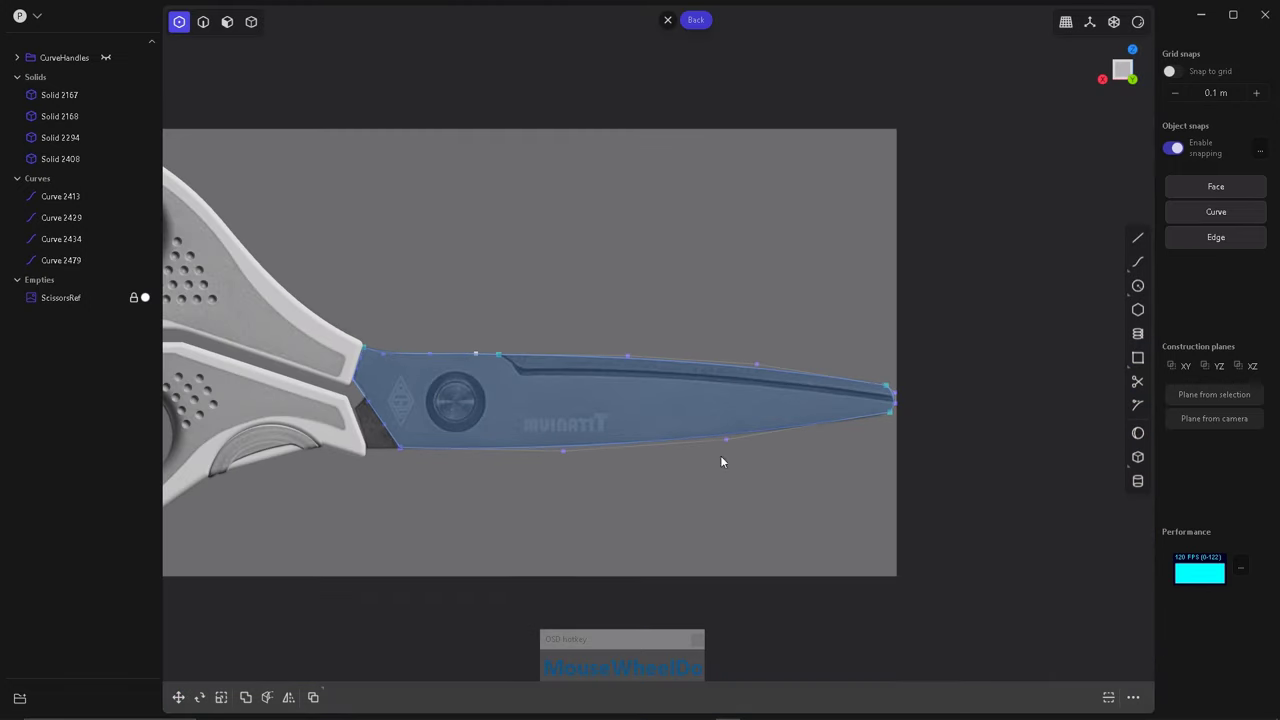
{"action": "scroll", "scroll_direction": "up", "scroll_amount": 3}
{"action": "scroll", "scroll_direction": "down", "scroll_amount": 3}
{"action": "scroll", "scroll_direction": "up", "scroll_amount": 3}
{"action": "scroll", "scroll_direction": "down", "scroll_amount": 3}
{"action": "scroll", "scroll_direction": "up", "scroll_amount": 3}
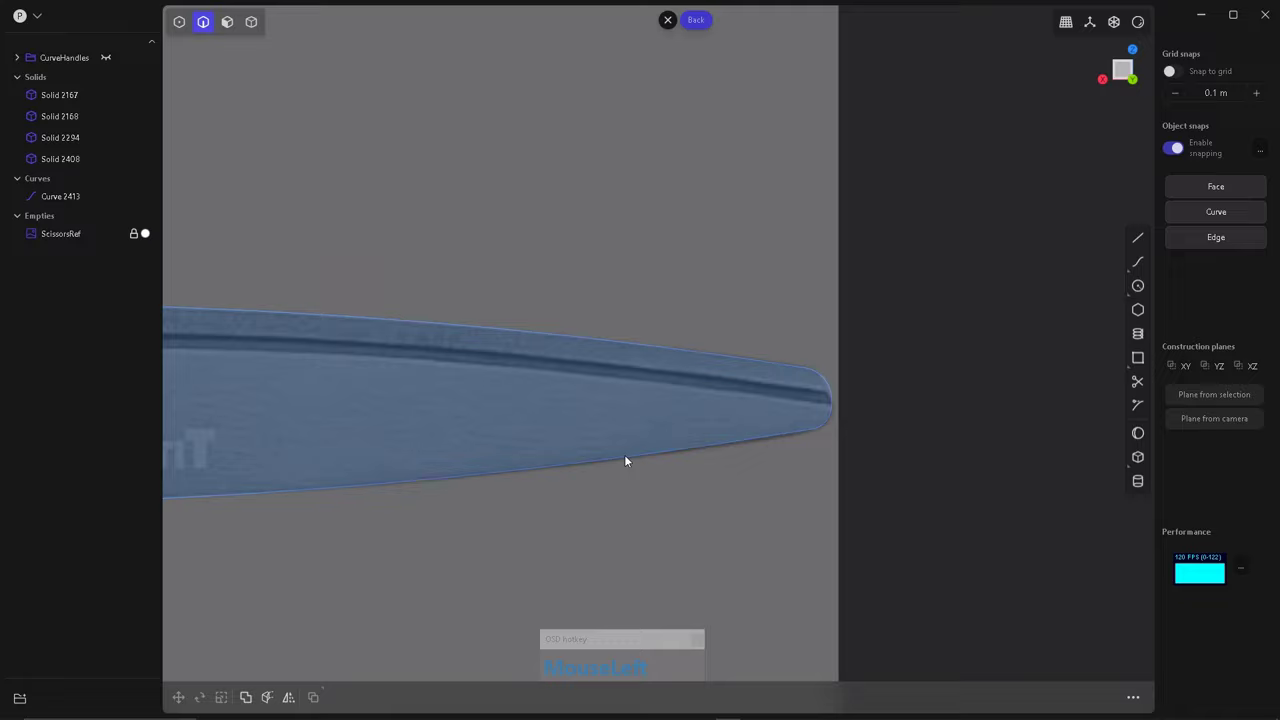
{"action": "scroll", "scroll_direction": "down", "scroll_amount": 3}
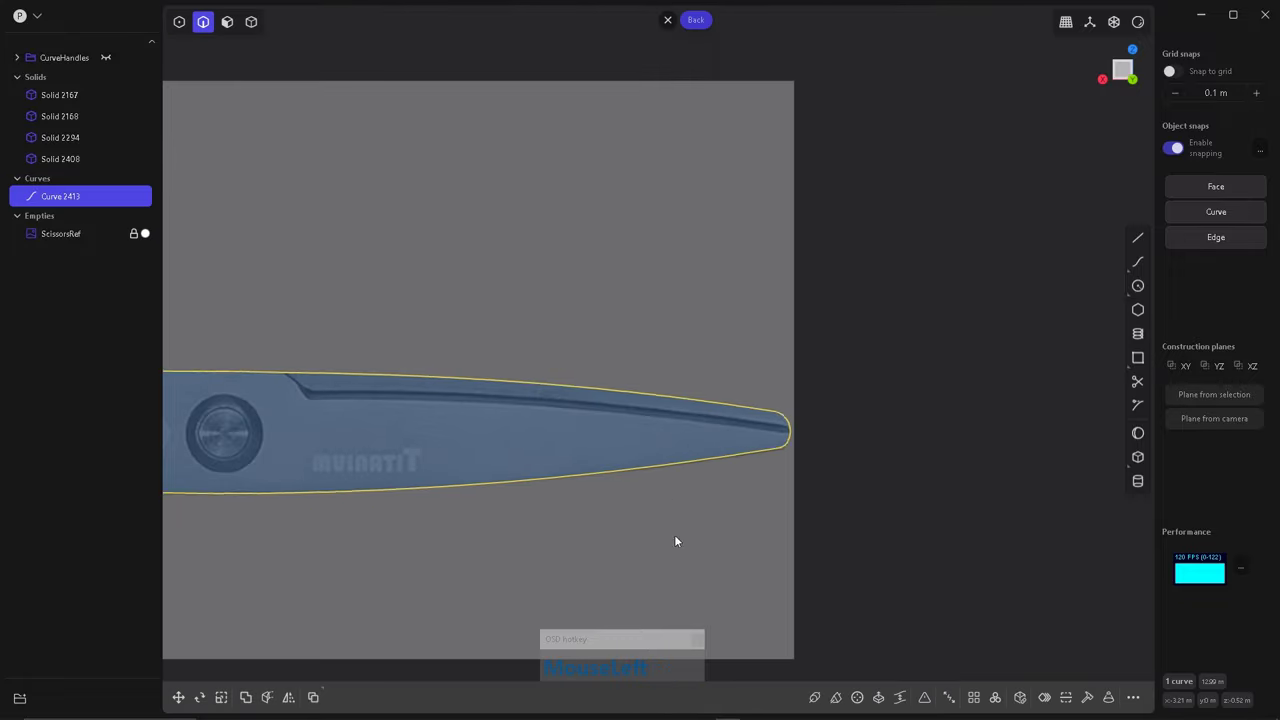
{"action": "scroll", "scroll_direction": "up", "scroll_amount": 3}
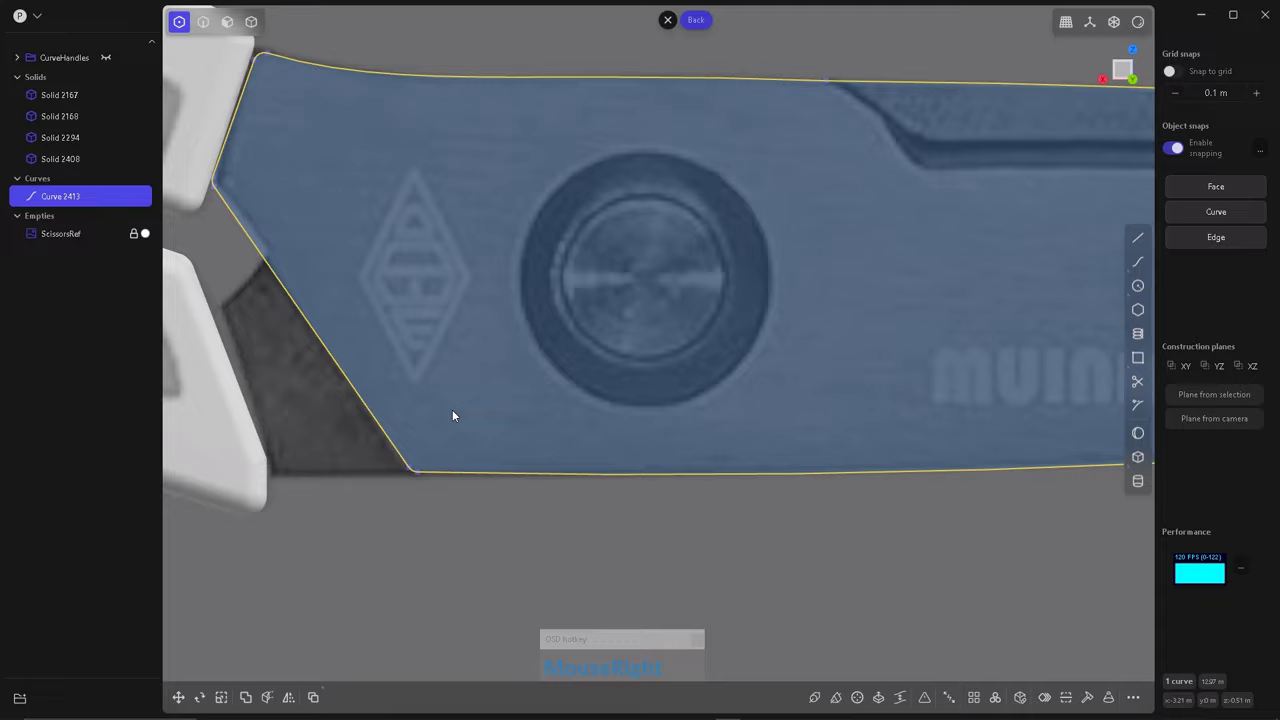
{"action": "scroll", "scroll_direction": "down", "scroll_amount": 3}
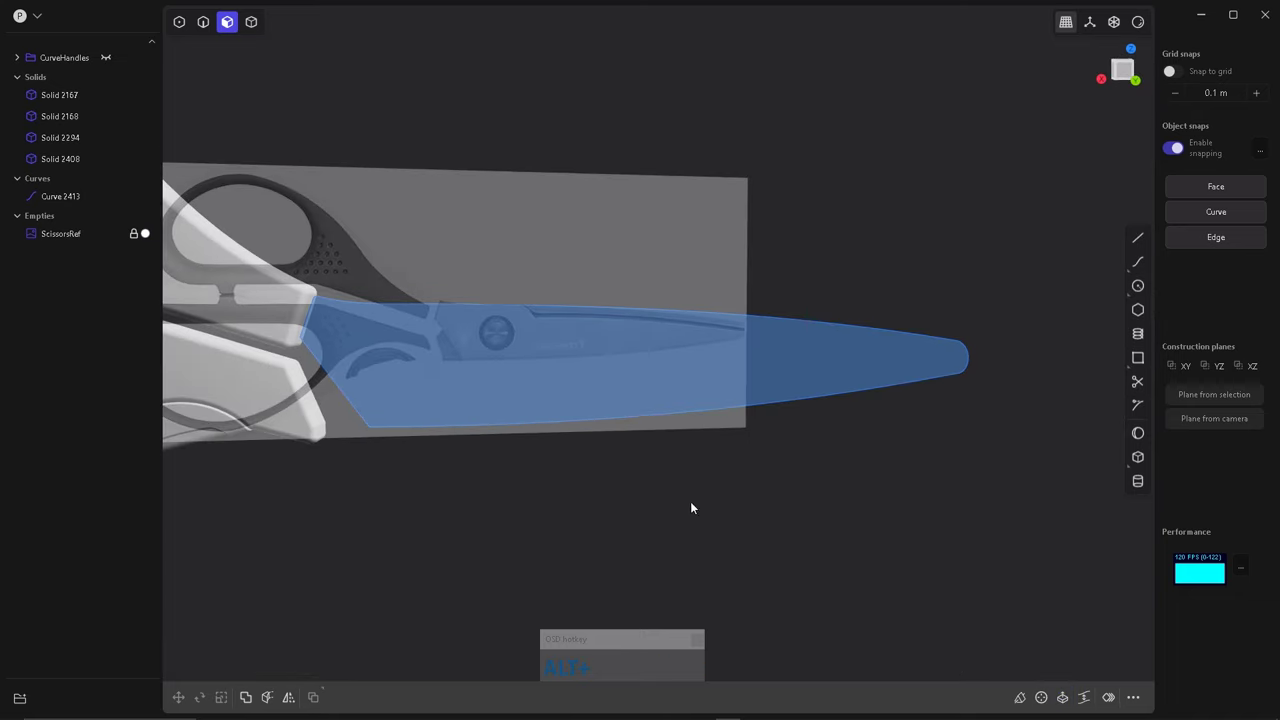
Draw a curve along the blade's groove, then extrude the blade profile into a solid blade body.
{"action": "scroll", "scroll_direction": "up", "scroll_amount": 3}
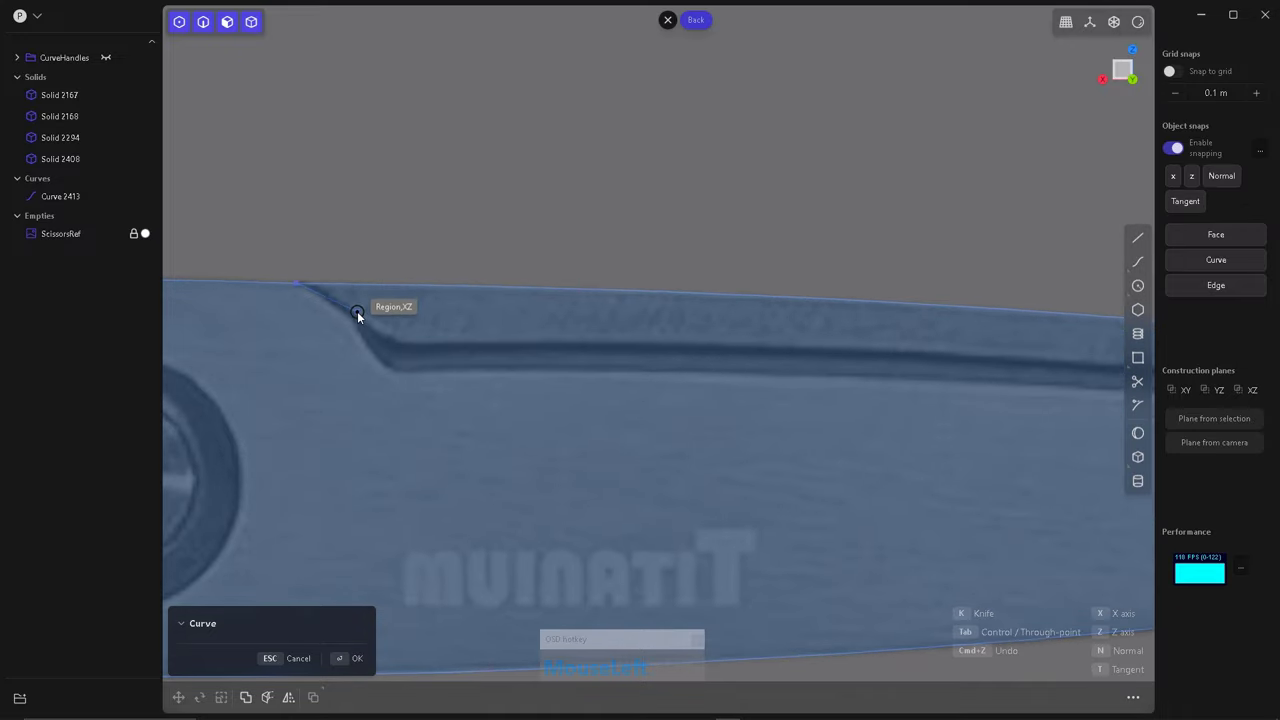
{"action": "right_click", "coordinate": [428, 378]}
{"action": "scroll", "scroll_direction": "down", "scroll_amount": 3}
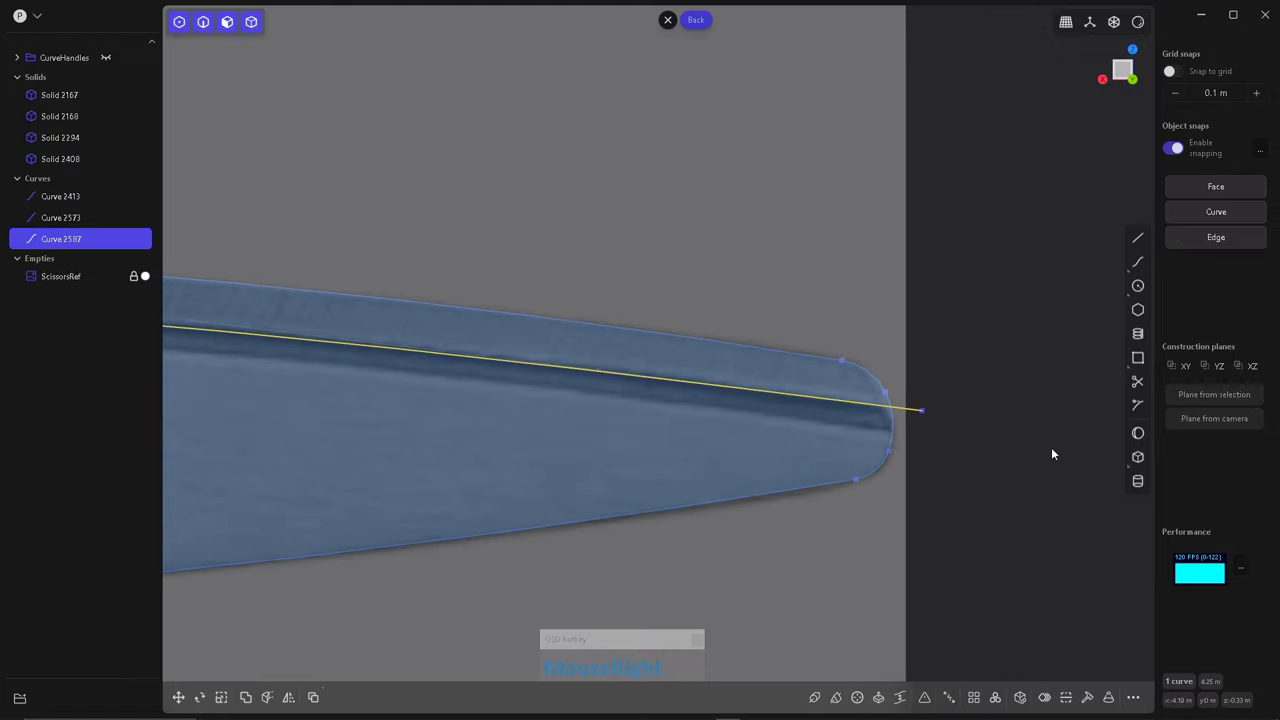
{"action": "scroll", "scroll_direction": "up", "scroll_amount": 3}
{"action": "scroll", "scroll_direction": "down", "scroll_amount": 3}
{"action": "scroll", "scroll_direction": "up", "scroll_amount": 3}
{"action": "left_click", "coordinate": [655, 455]}
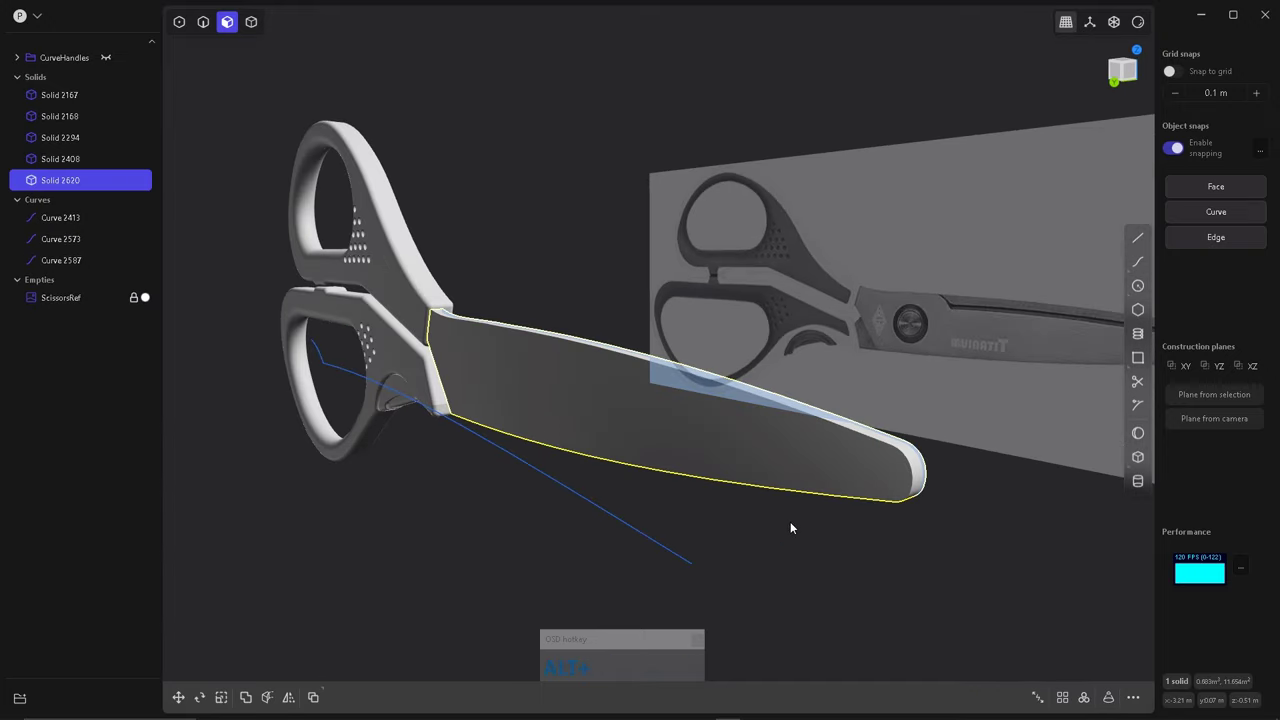
Delete the spare guide Curve 2573 from the model.
{"action": "left_click_drag", "start_coordinate": [610, 489], "coordinate": [129, 277]}
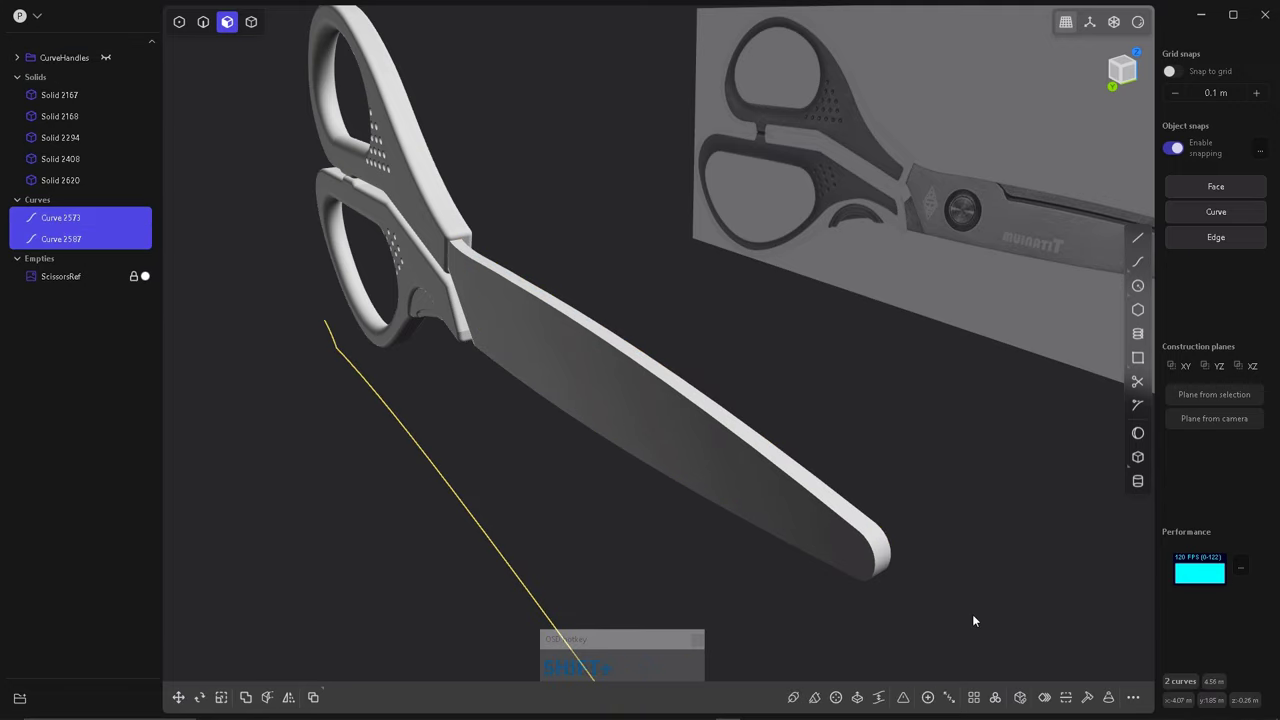
{"action": "scroll", "scroll_direction": "down", "scroll_amount": 3}
{"action": "left_click", "coordinate": [550, 443]}
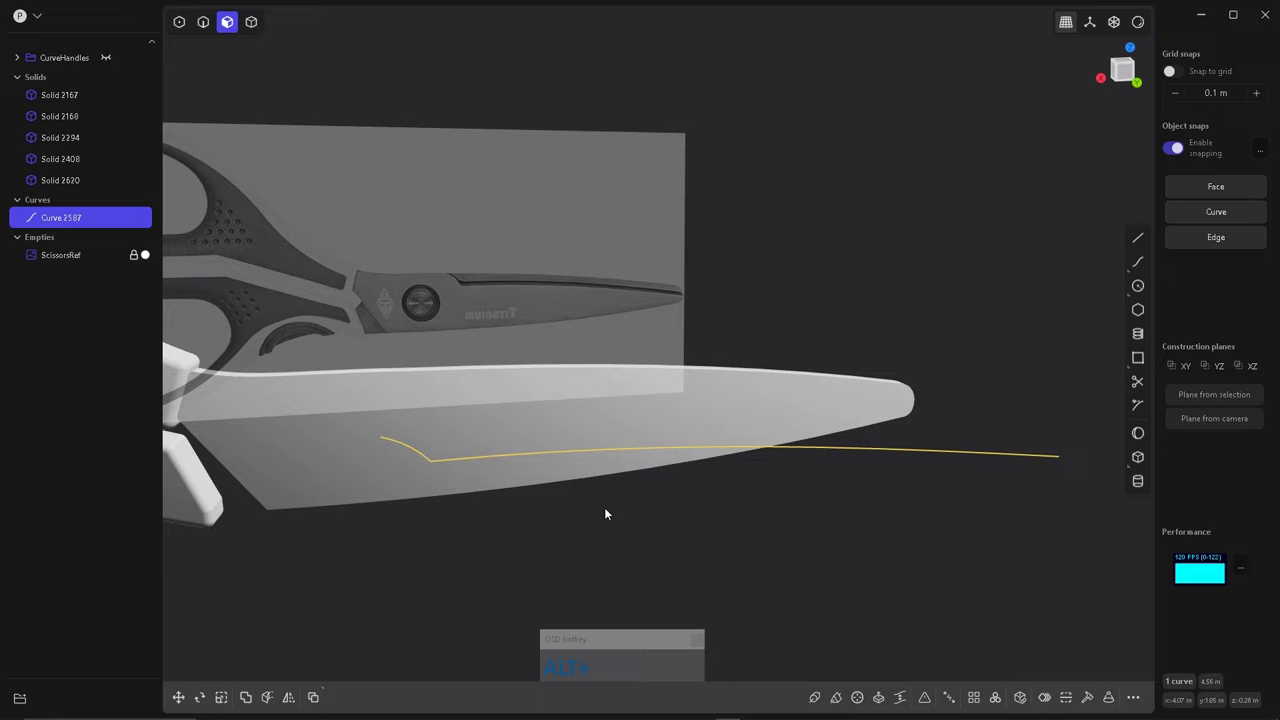
Reshape Curve 2587's control points so its bend follows the notch in the blade's spine.
{"action": "scroll", "scroll_direction": "up", "scroll_amount": 3}
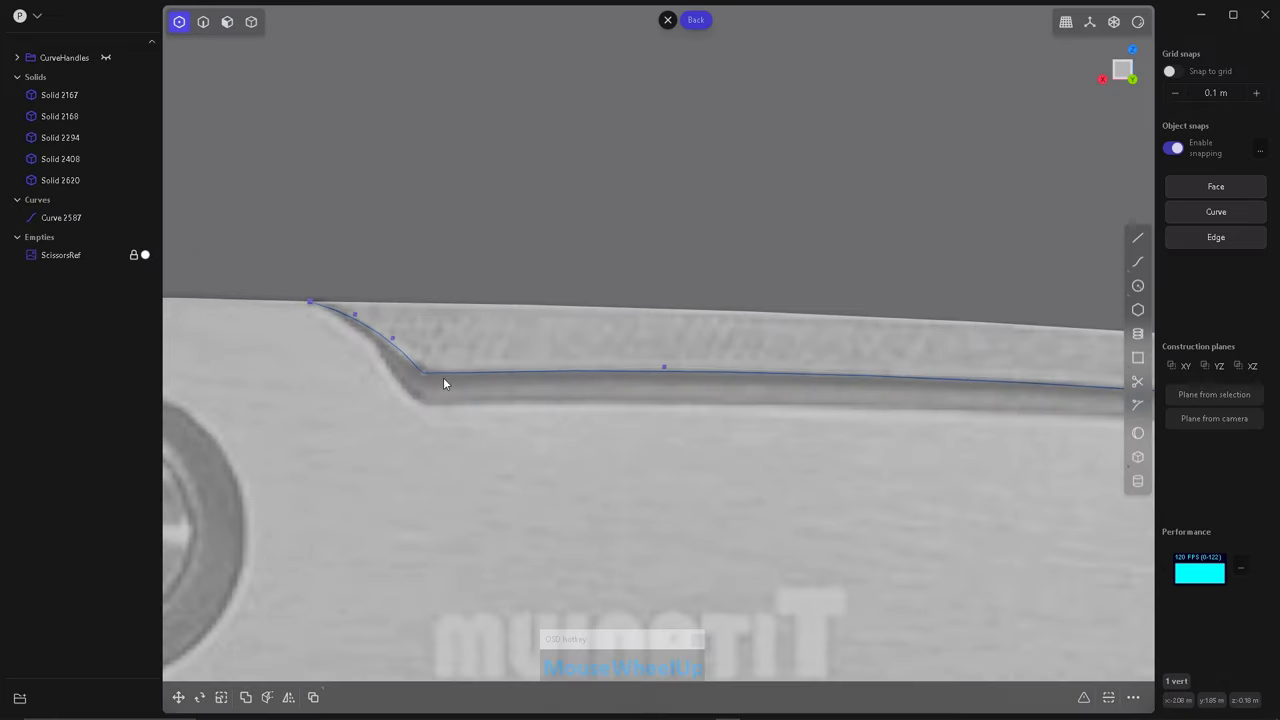
{"action": "scroll", "scroll_direction": "down", "scroll_amount": 3}
{"action": "scroll", "scroll_direction": "up", "scroll_amount": 3}
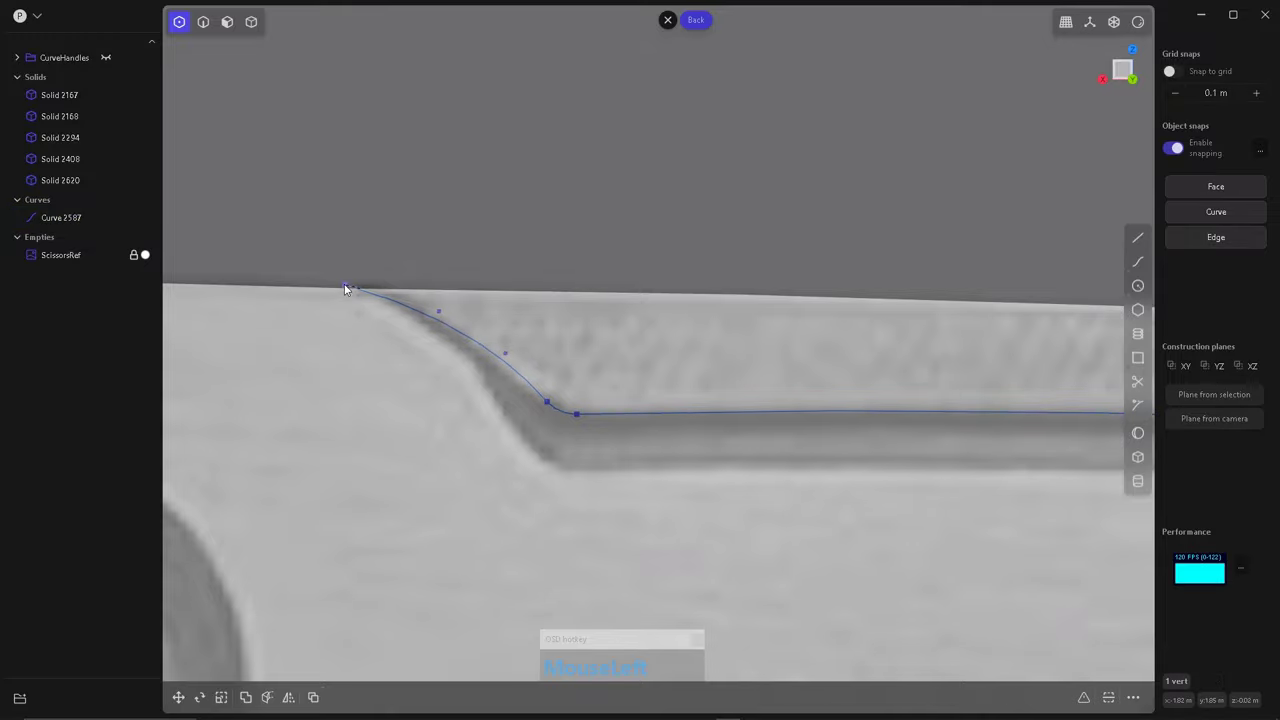
{"action": "scroll", "scroll_direction": "down", "scroll_amount": 3}
{"action": "left_click", "coordinate": [650, 466]}
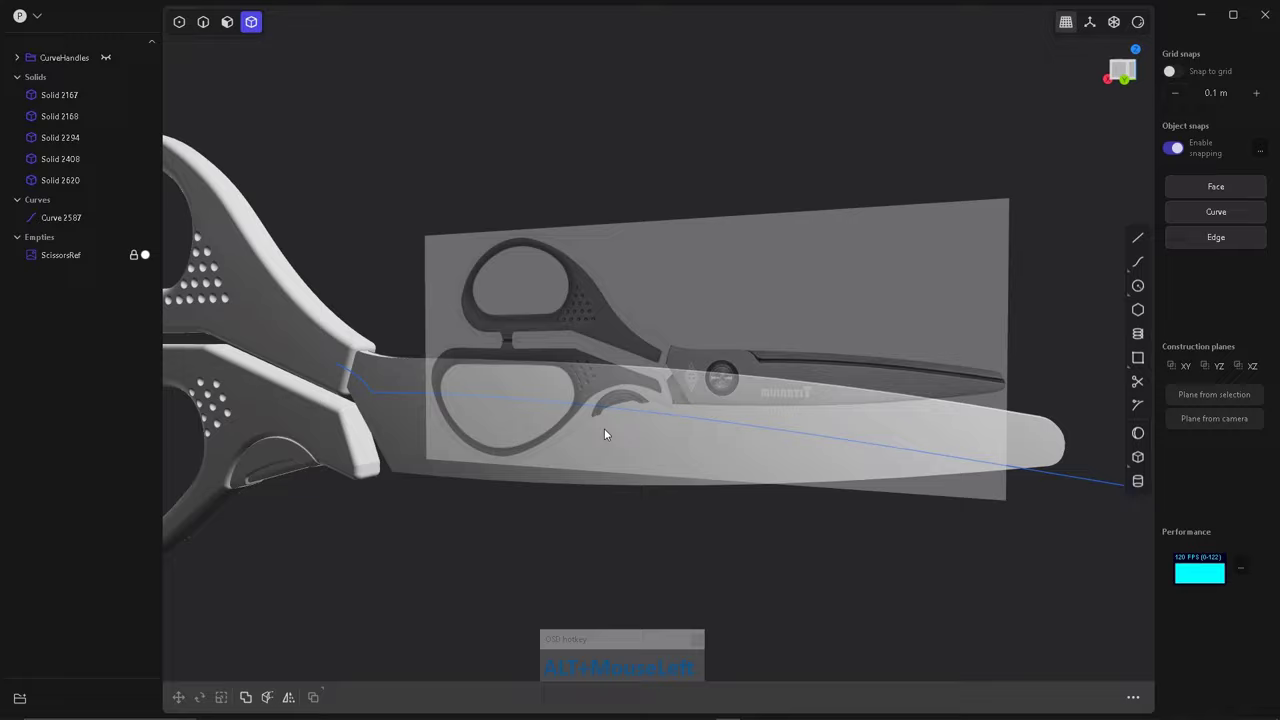
{"action": "key", "text": "shift+2"}
{"action": "left_click", "coordinate": [577, 404]}
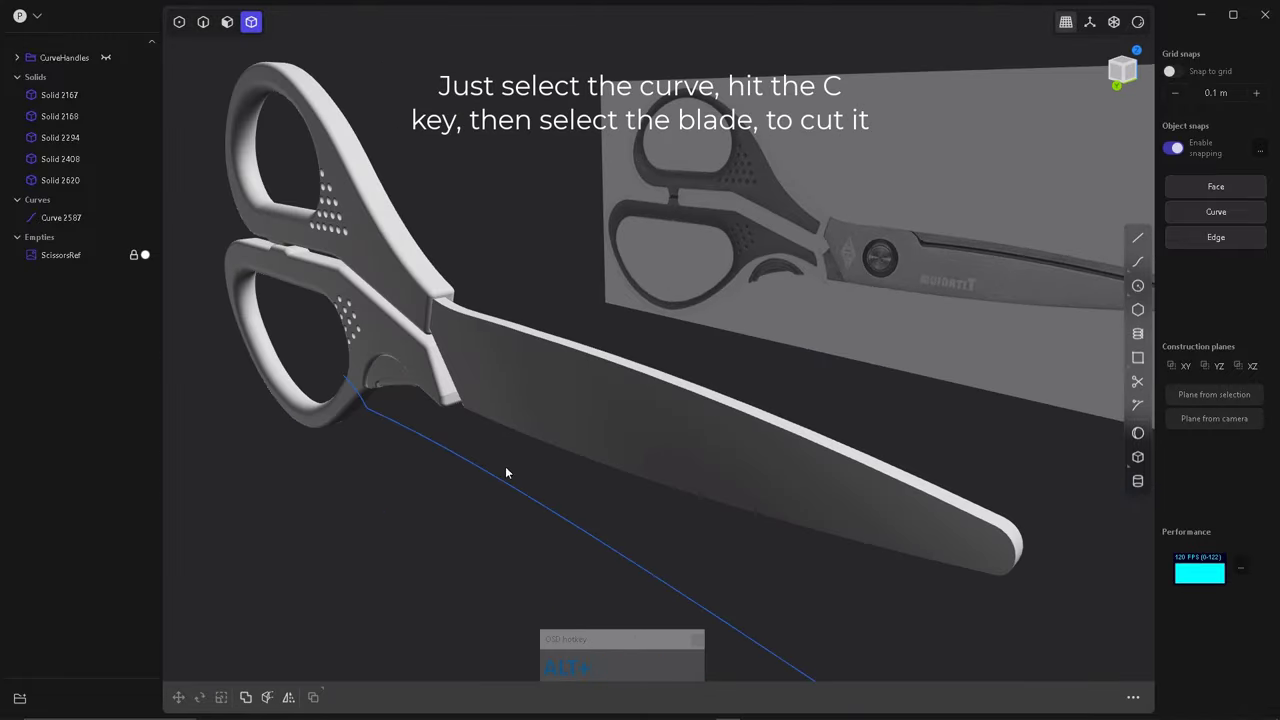
Cut the blade body with groove Curve 2587 so the spine steps down at the notch.
{"action": "left_click", "coordinate": [617, 461]}
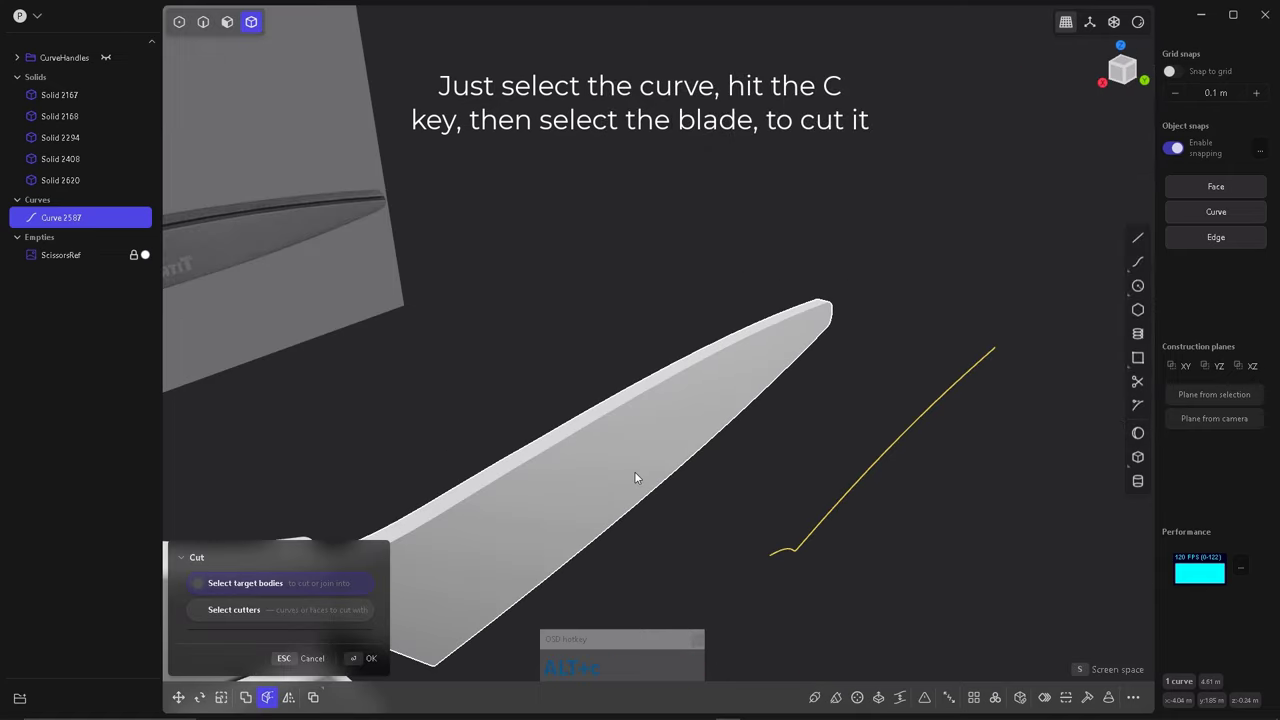
{"action": "left_click", "coordinate": [672, 606]}
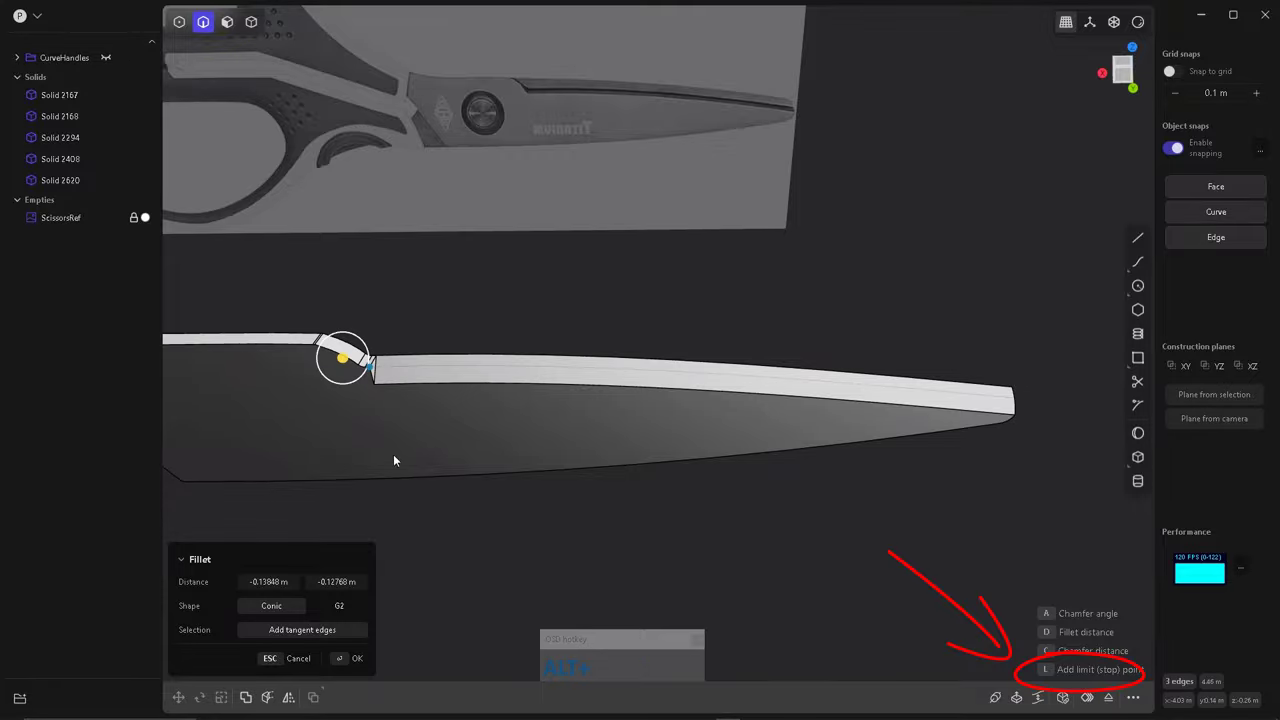
Fillet the three spine edges with a stop point at the notch and confirm the result.
{"action": "left_click", "coordinate": [241, 452]}
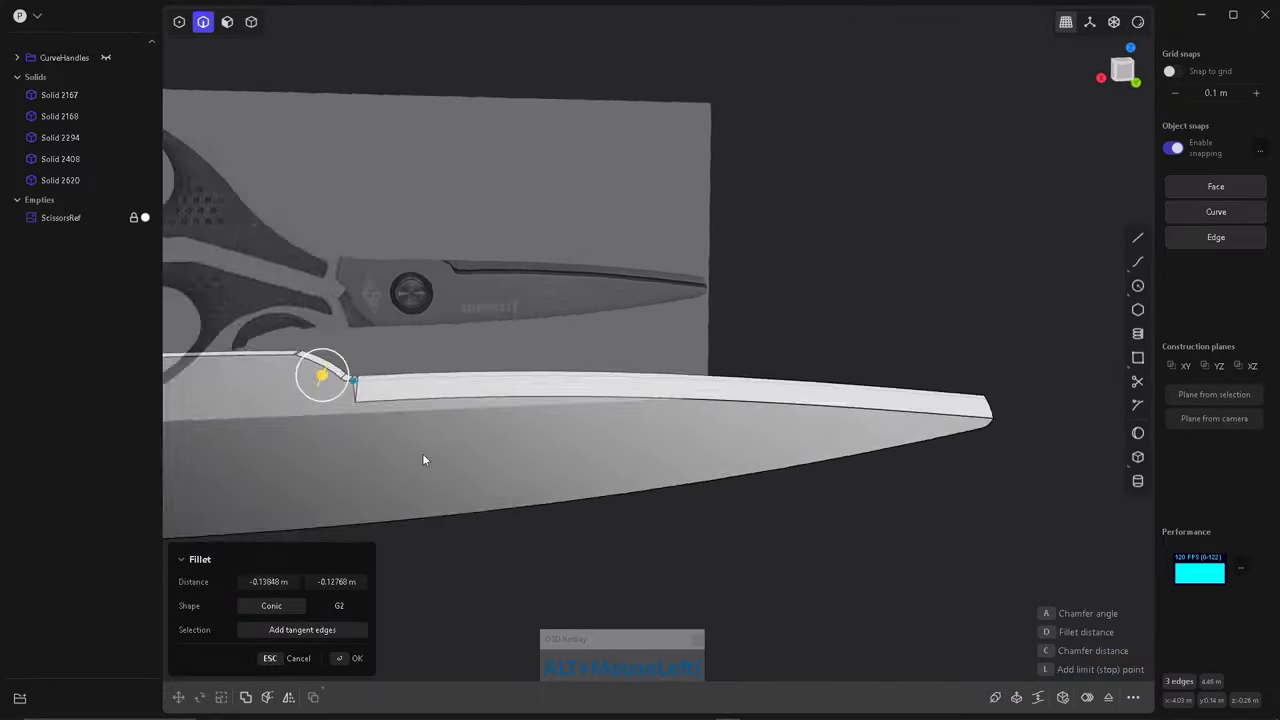
{"action": "right_click", "coordinate": [471, 364]}
{"action": "left_click", "coordinate": [476, 406]}
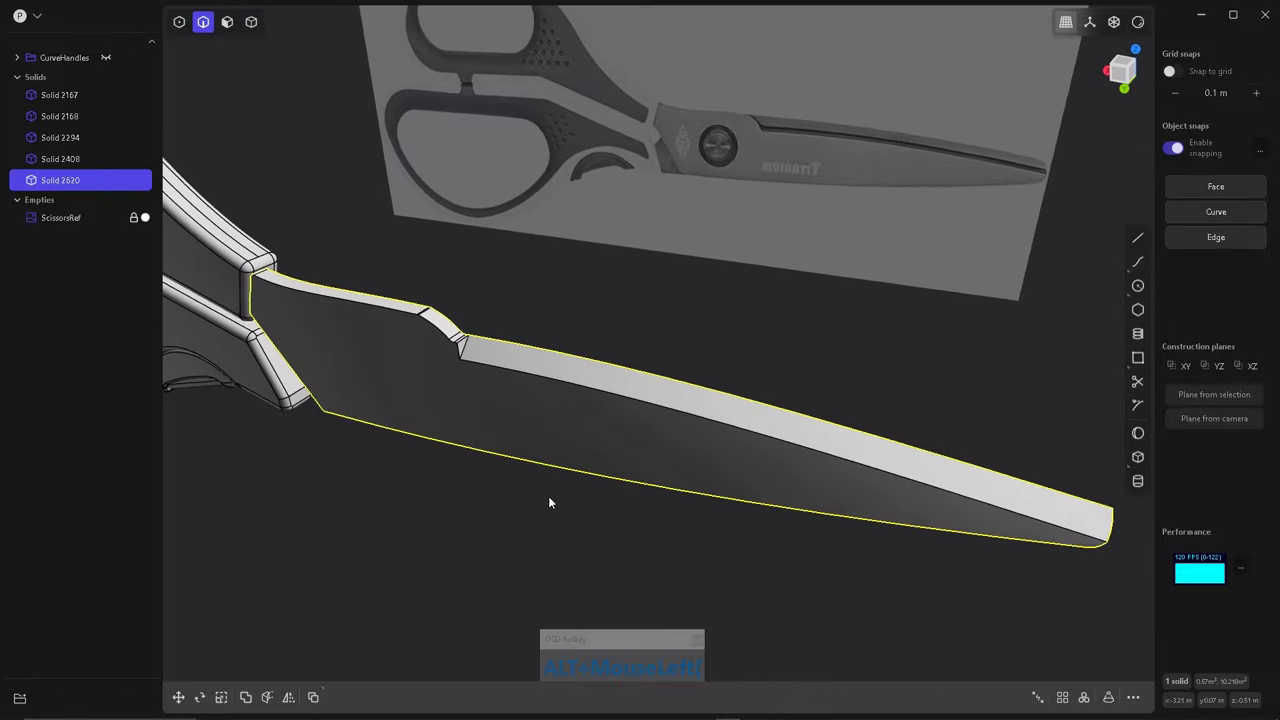
{"action": "scroll", "scroll_direction": "up", "scroll_amount": 3}
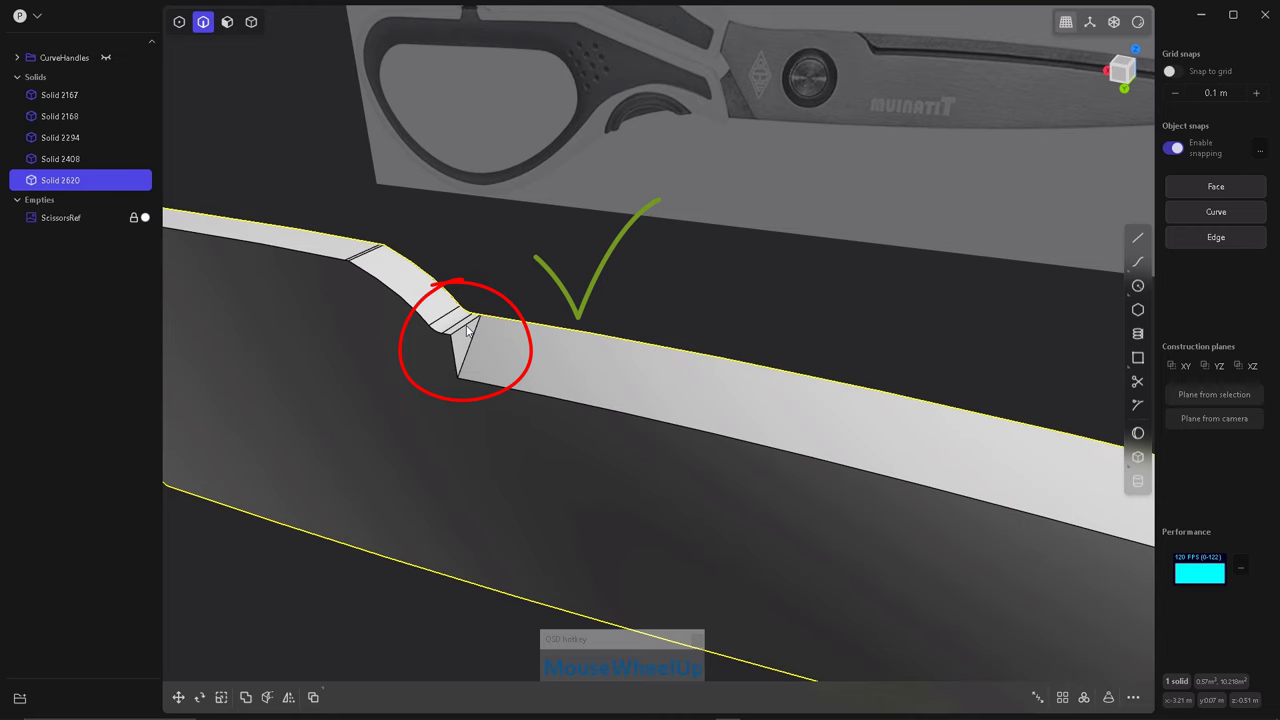
Select the remaining blade edges around the body for a second fillet.
{"action": "left_click", "coordinate": [678, 493]}
{"action": "key", "text": "s"}
{"action": "left_click", "coordinate": [523, 440]}
{"action": "left_click", "coordinate": [415, 311]}
{"action": "scroll", "scroll_direction": "down", "scroll_amount": 3}
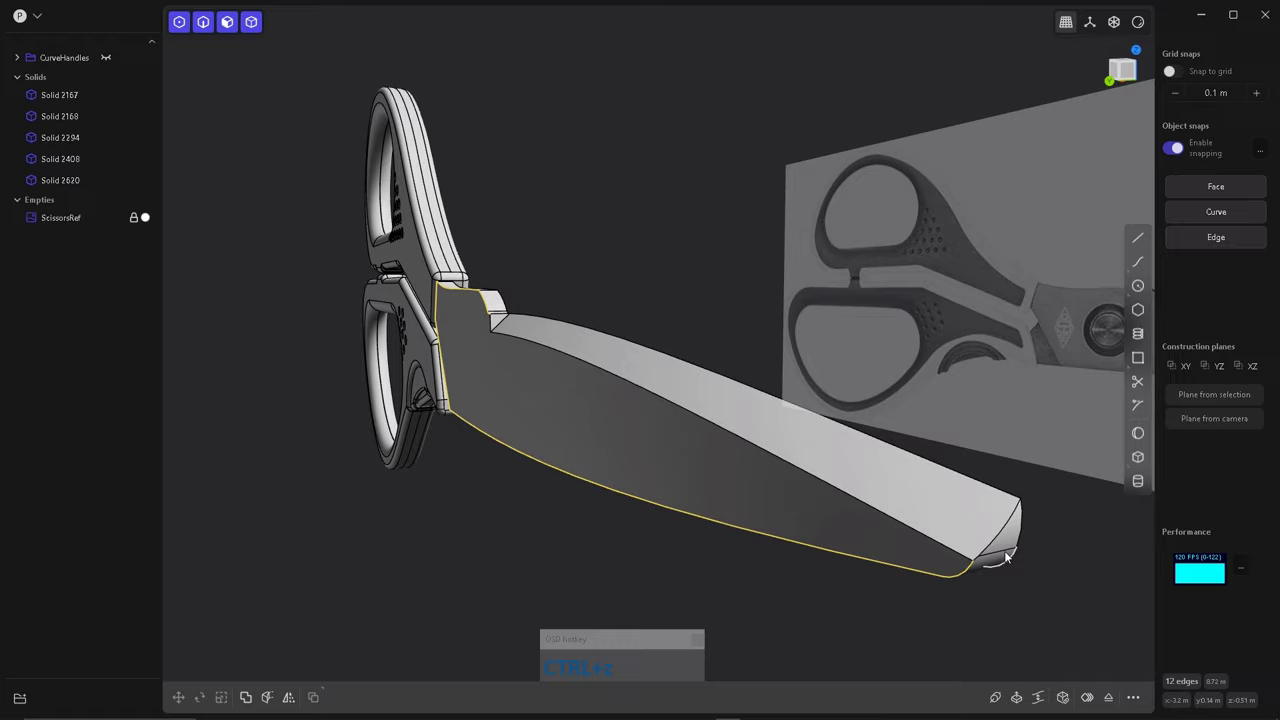
{"action": "scroll", "scroll_direction": "up", "scroll_amount": 3}
{"action": "scroll", "scroll_direction": "down", "scroll_amount": 3}
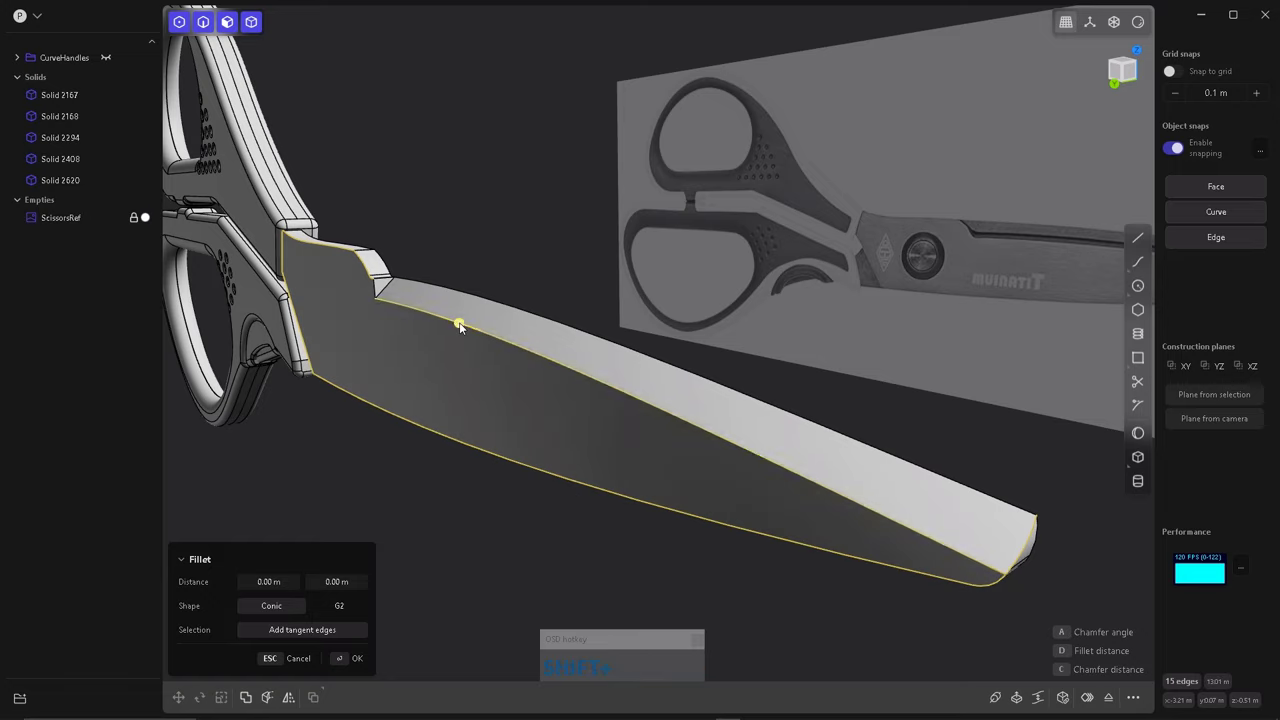
{"action": "scroll", "scroll_direction": "up", "scroll_amount": 3}
{"action": "left_click", "coordinate": [389, 334]}
{"action": "scroll", "scroll_direction": "down", "scroll_amount": 3}
{"action": "scroll", "scroll_direction": "up", "scroll_amount": 3}
{"action": "scroll", "scroll_direction": "down", "scroll_amount": 3}
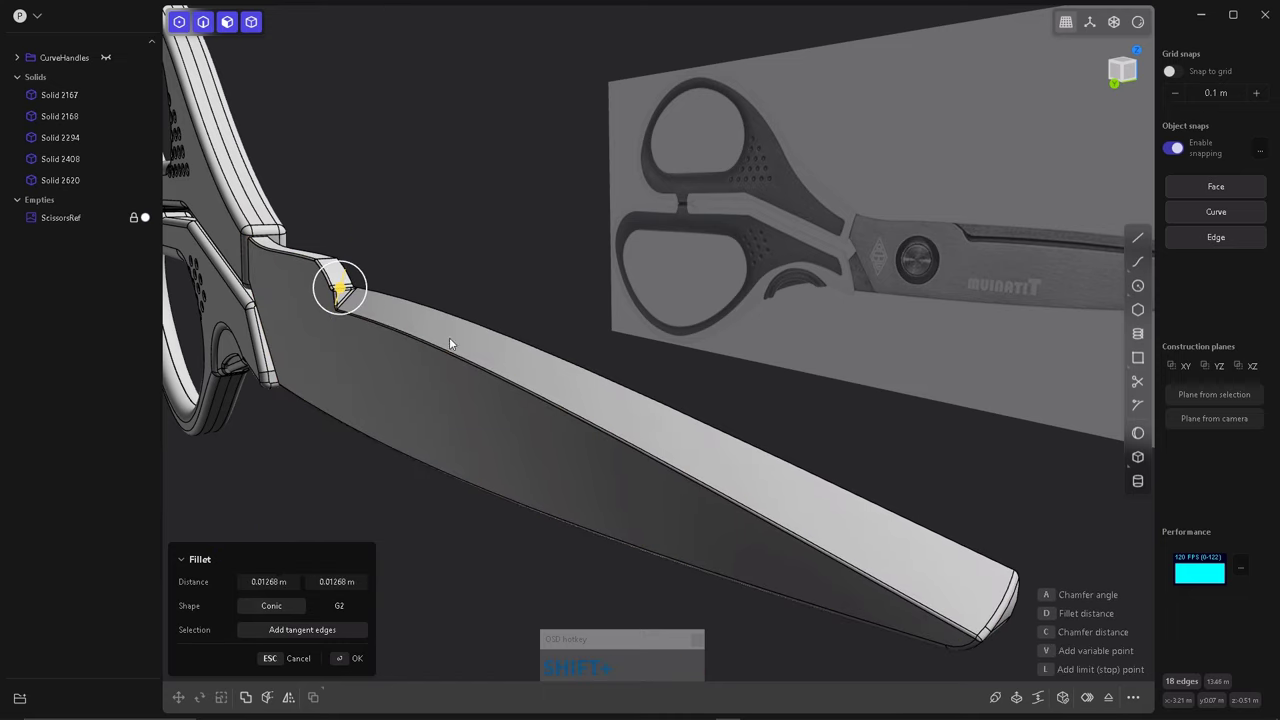
{"action": "left_click", "coordinate": [550, 340]}
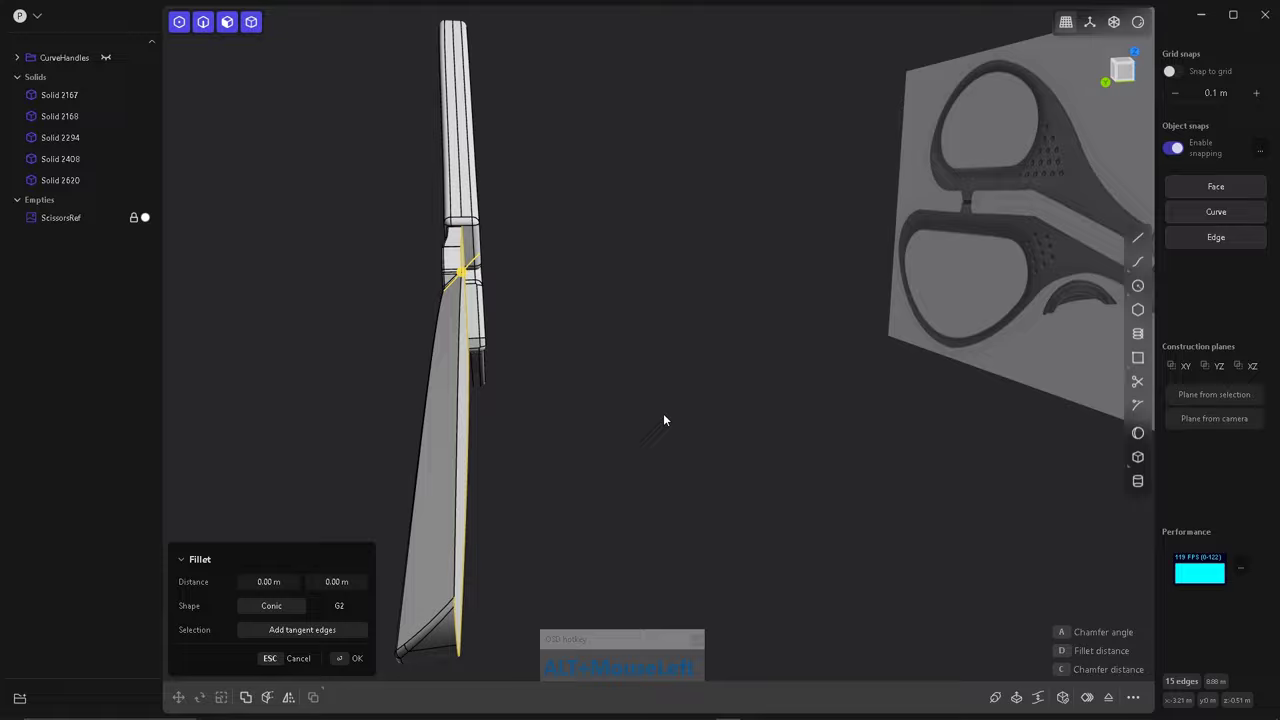
Set a conic fillet of about 0.0106 m across the 15 blade edges with a stop point at the spine step.
{"action": "right_click", "coordinate": [832, 210]}
{"action": "left_click", "coordinate": [796, 269]}
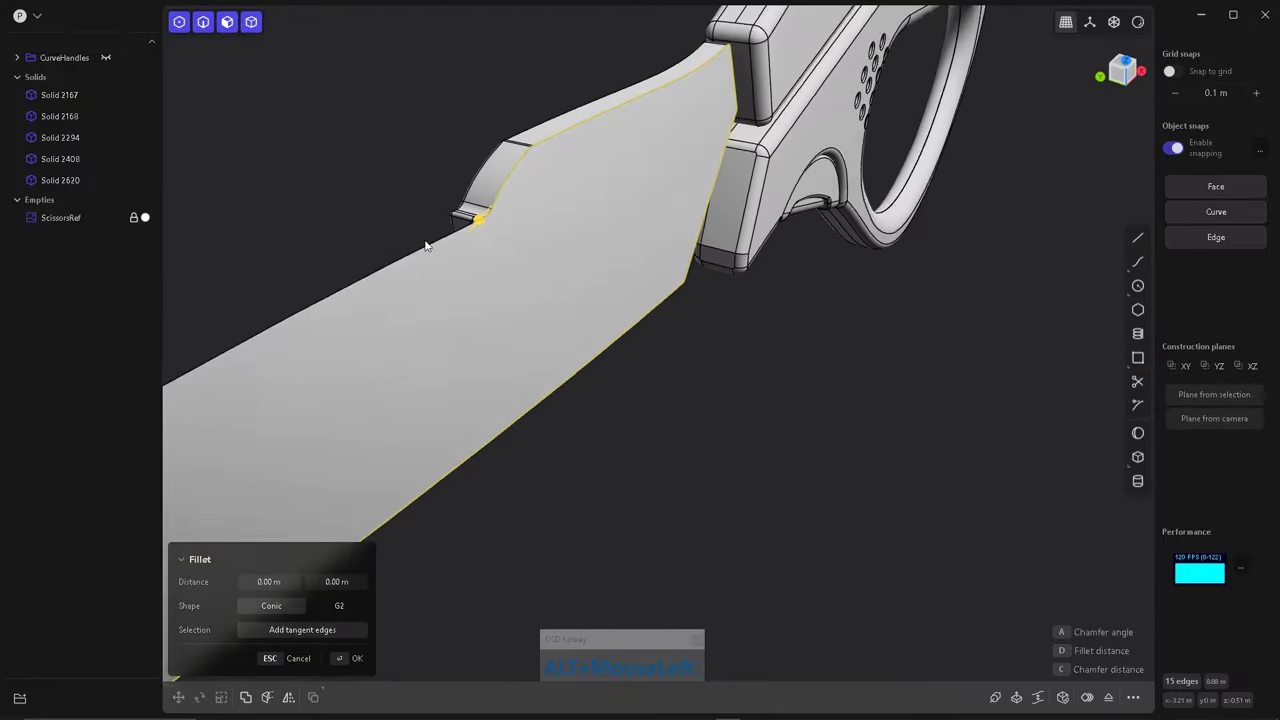
{"action": "right_click", "coordinate": [546, 270]}
{"action": "right_click", "coordinate": [759, 412]}
{"action": "left_click", "coordinate": [765, 425]}
{"action": "scroll", "scroll_direction": "down", "scroll_amount": 3}
{"action": "left_click", "coordinate": [521, 362]}
{"action": "left_click", "coordinate": [589, 476]}
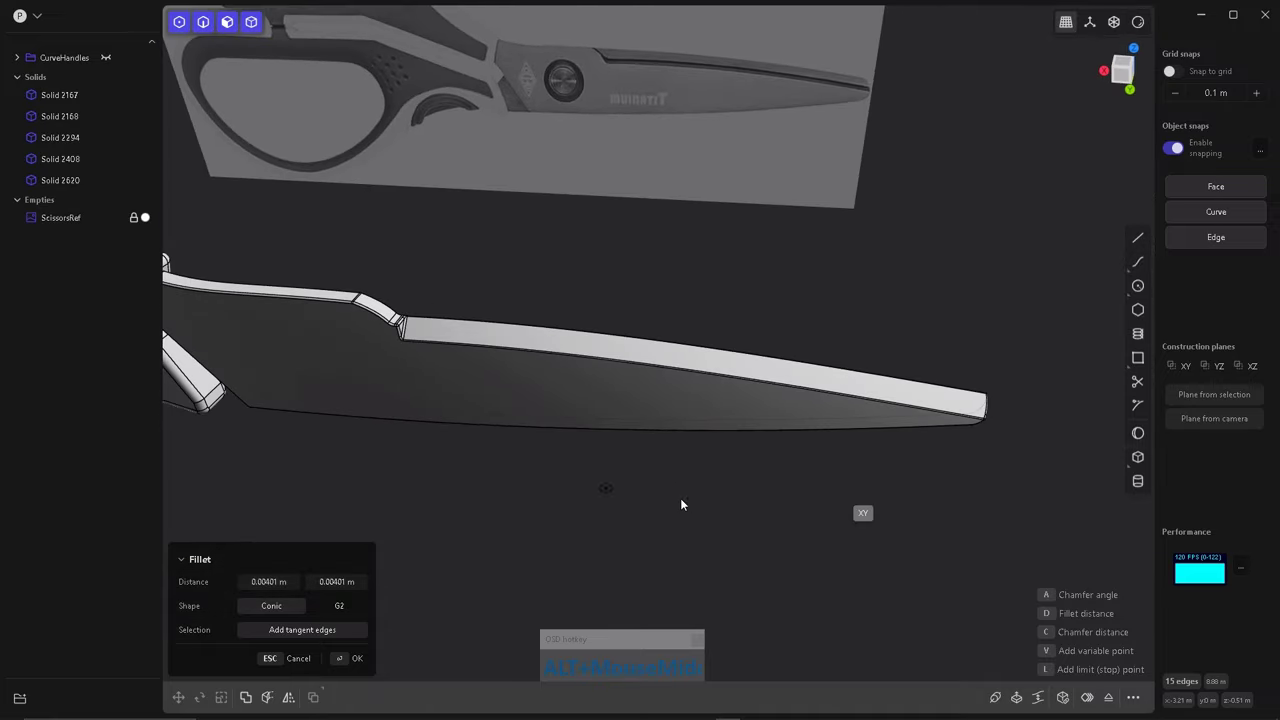
{"action": "scroll", "scroll_direction": "up", "scroll_amount": 3}
{"action": "scroll", "scroll_direction": "down", "scroll_amount": 3}
{"action": "left_click", "coordinate": [572, 345]}
{"action": "right_click", "coordinate": [615, 278]}
{"action": "left_click", "coordinate": [731, 284]}
{"action": "middle_click", "coordinate": [739, 281]}
{"action": "left_click_drag", "start_coordinate": [843, 391], "coordinate": [840, 388]}
{"action": "left_click", "coordinate": [666, 414]}
{"action": "right_click", "coordinate": [790, 300]}
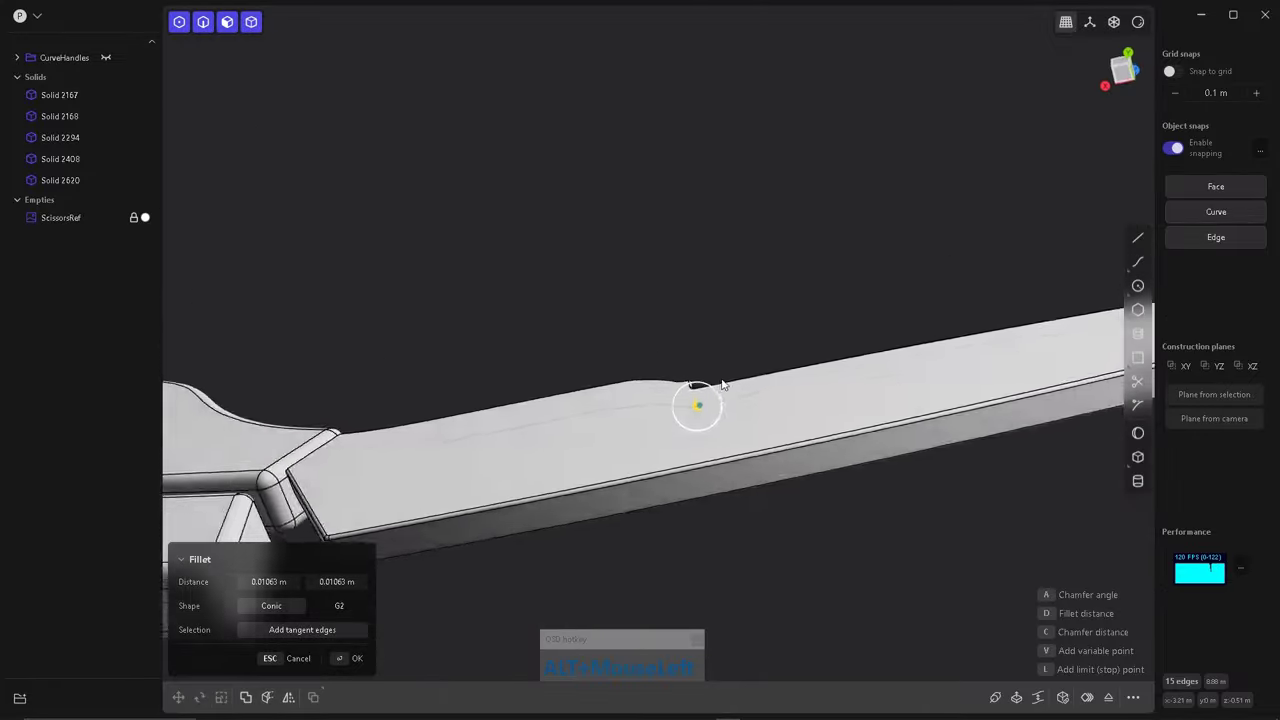
{"action": "left_click", "coordinate": [420, 402]}
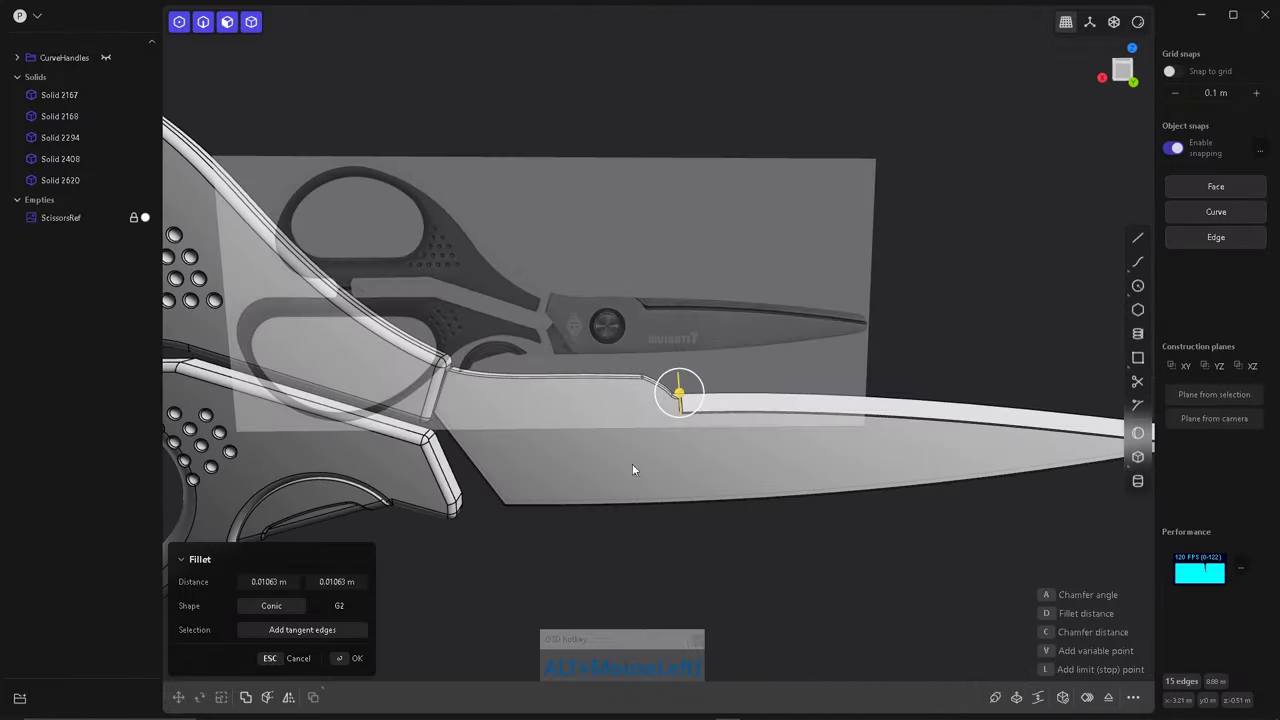
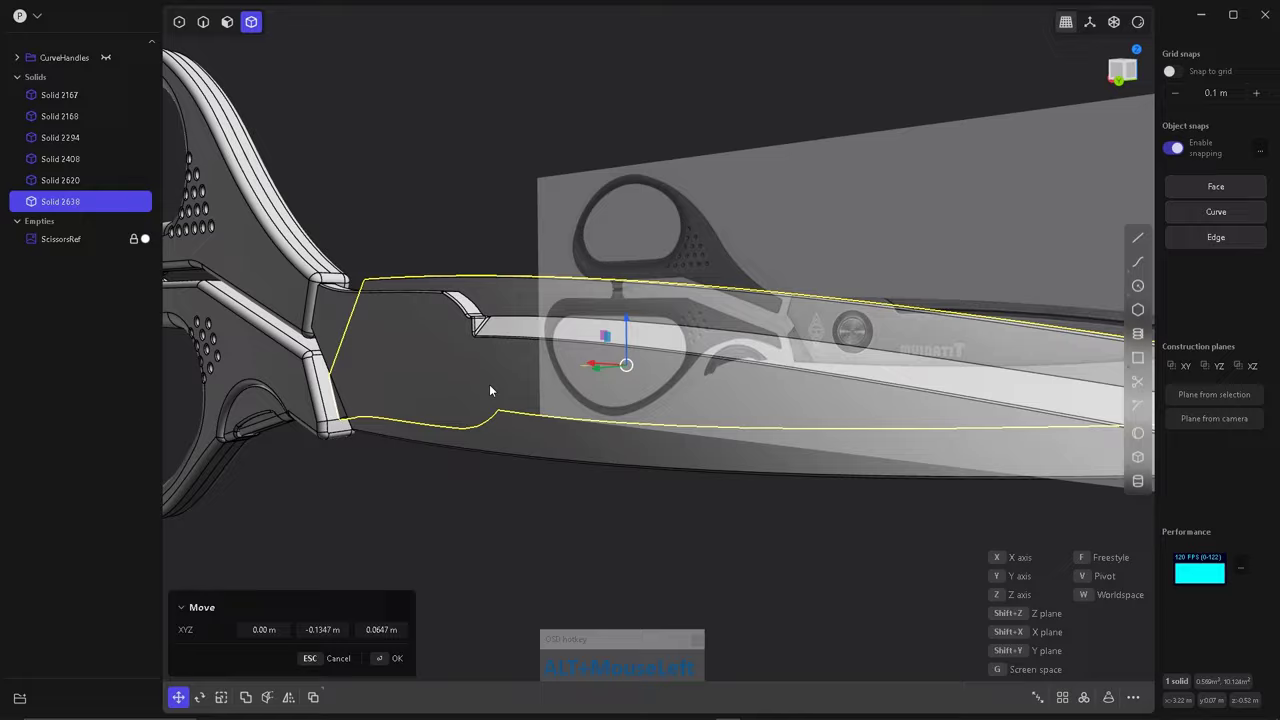
Move the filleted blade solid about 0.135 m and 0.065 m to line up with the reference blade.
{"action": "scroll", "scroll_direction": "down", "scroll_amount": 3}
{"action": "key", "text": "shift+2"}
{"action": "scroll", "scroll_direction": "up", "scroll_amount": 3}
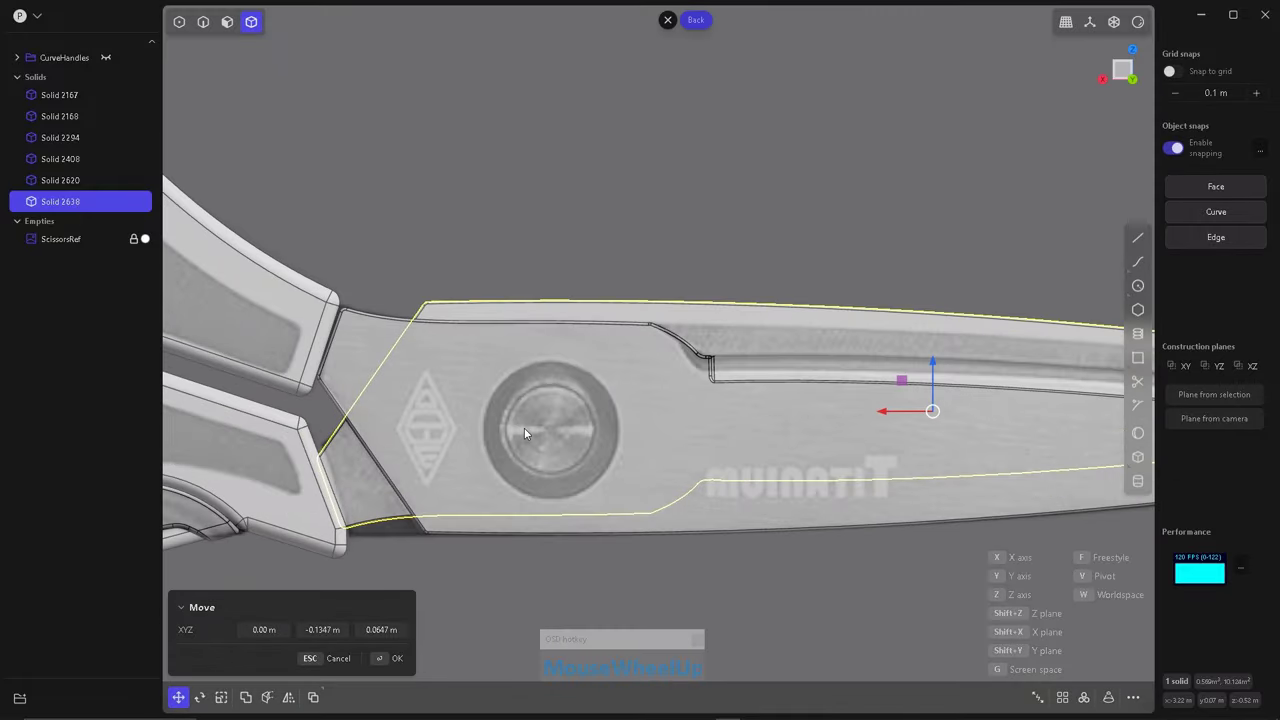
{"action": "scroll", "scroll_direction": "down", "scroll_amount": 3}
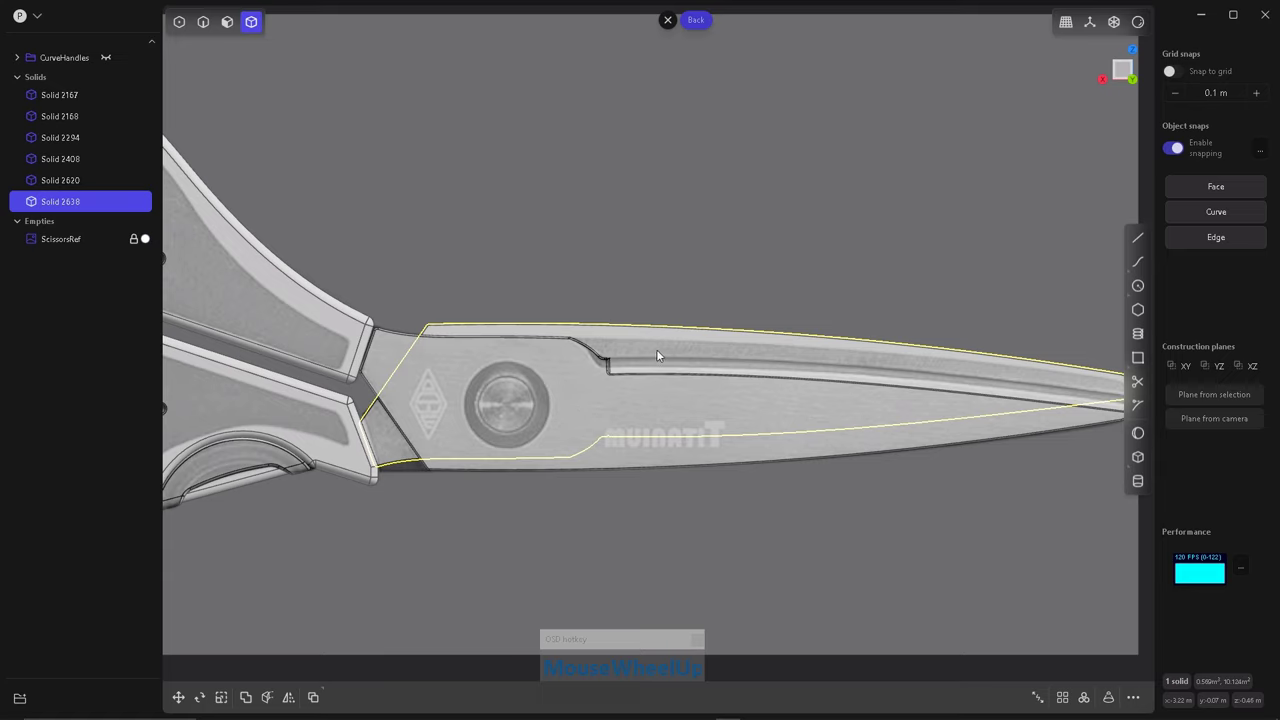
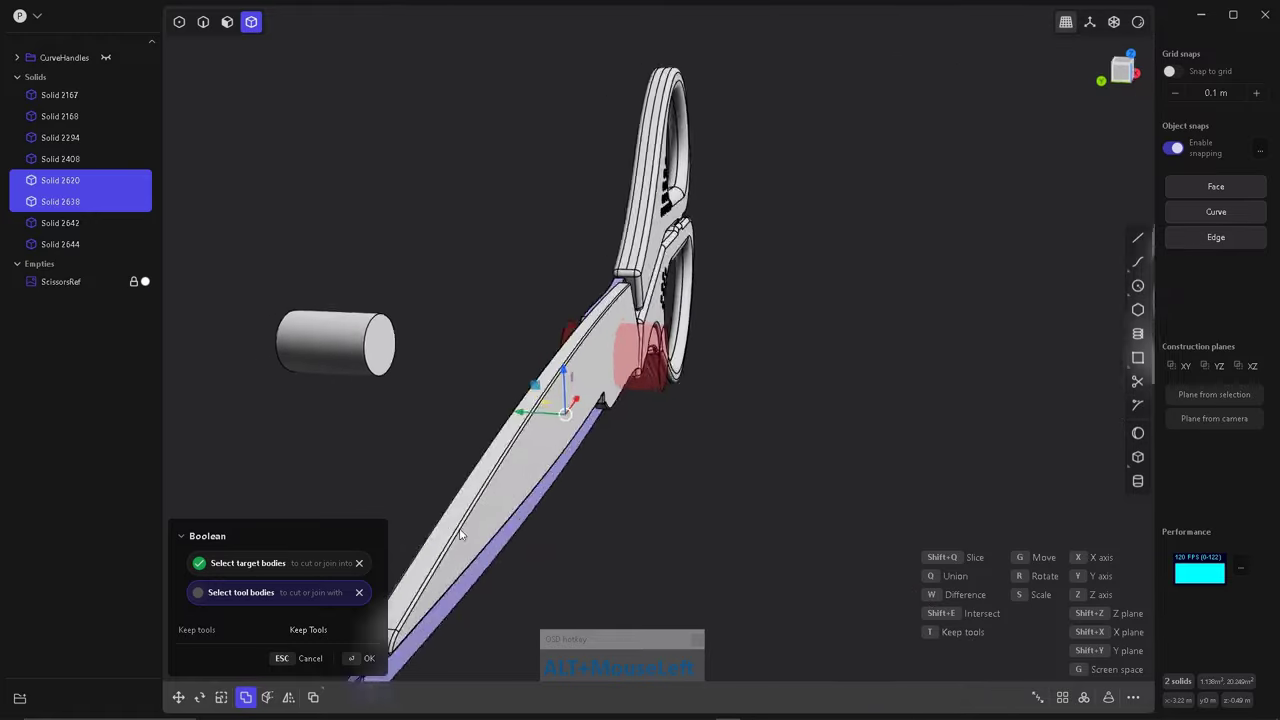
Boolean-difference the pivot cylinders from both blade pieces to cut the round bolt hole.
{"action": "right_click", "coordinate": [597, 611]}
{"action": "left_click", "coordinate": [500, 536]}
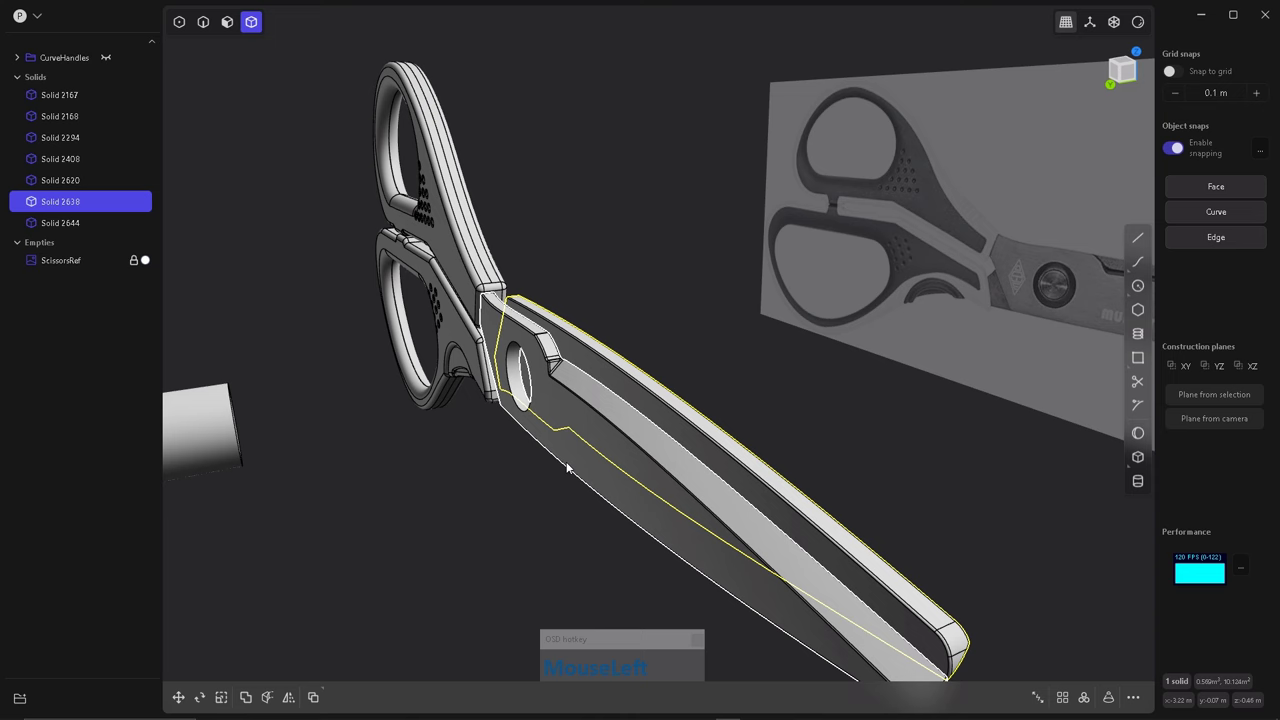
{"action": "scroll", "scroll_direction": "down", "scroll_amount": 3}
{"action": "left_click", "coordinate": [598, 476]}
{"action": "scroll", "scroll_direction": "down", "scroll_amount": 3}
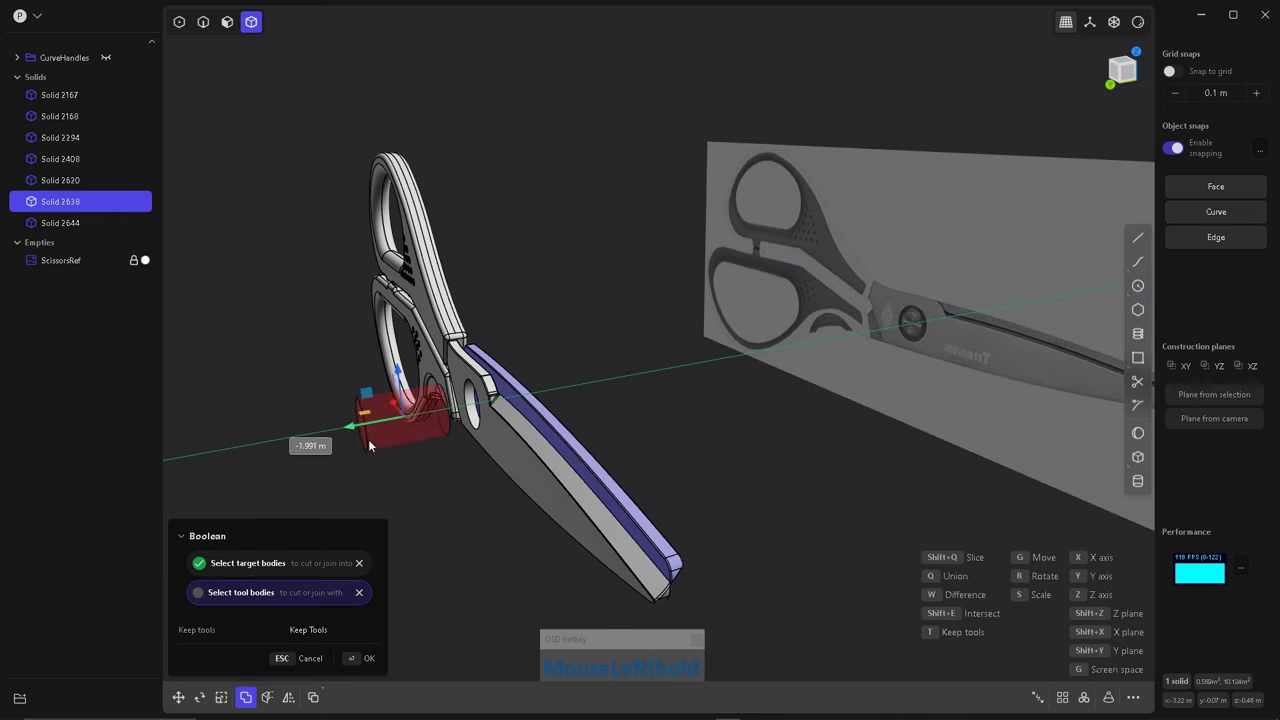
{"action": "left_click", "coordinate": [608, 468]}
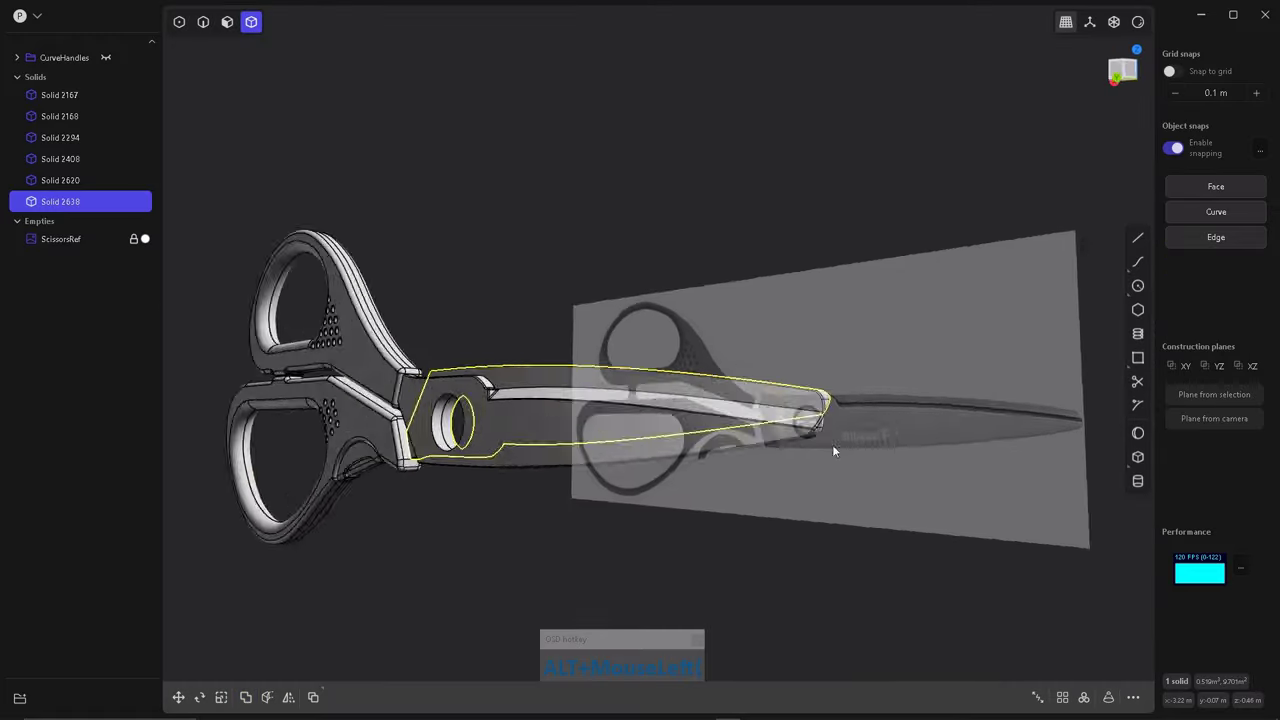
{"action": "scroll", "scroll_direction": "up", "scroll_amount": 3}
Create a cylinder at the pivot, scale it into a thin bolt-head disc and fillet its rim at about 0.078 m.
{"action": "left_click", "coordinate": [650, 535]}
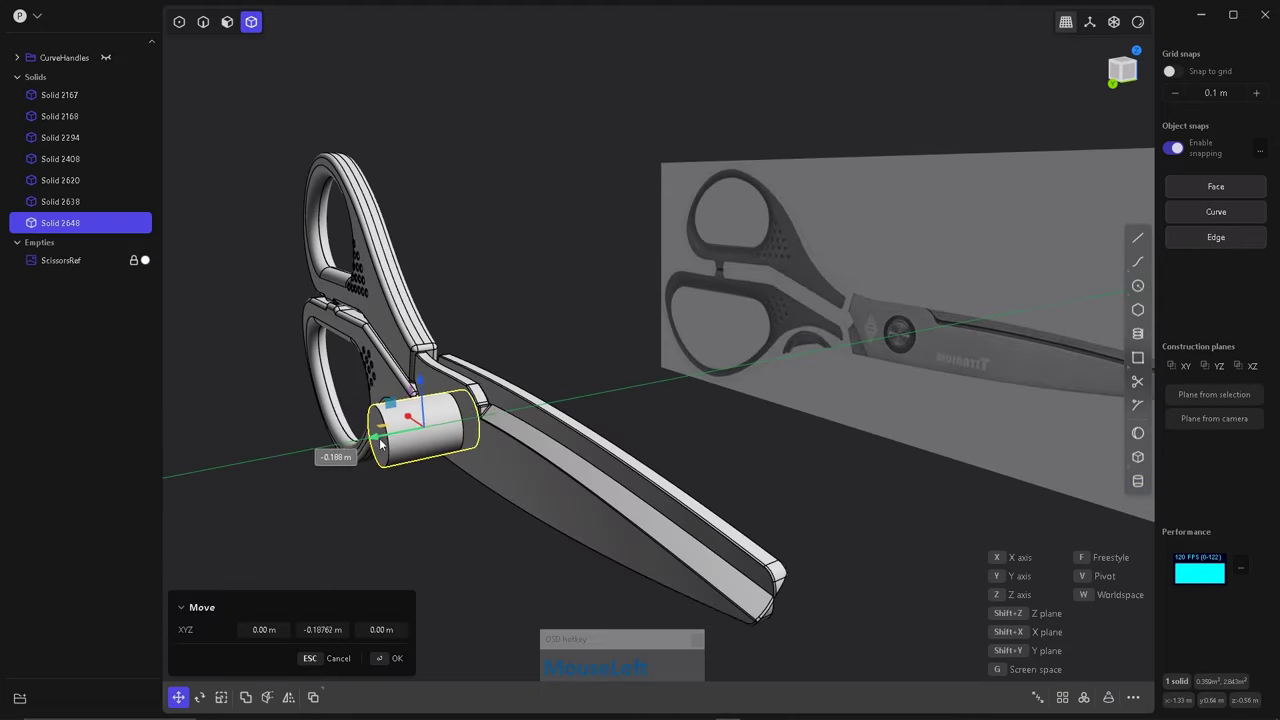
{"action": "right_click", "coordinate": [534, 387]}
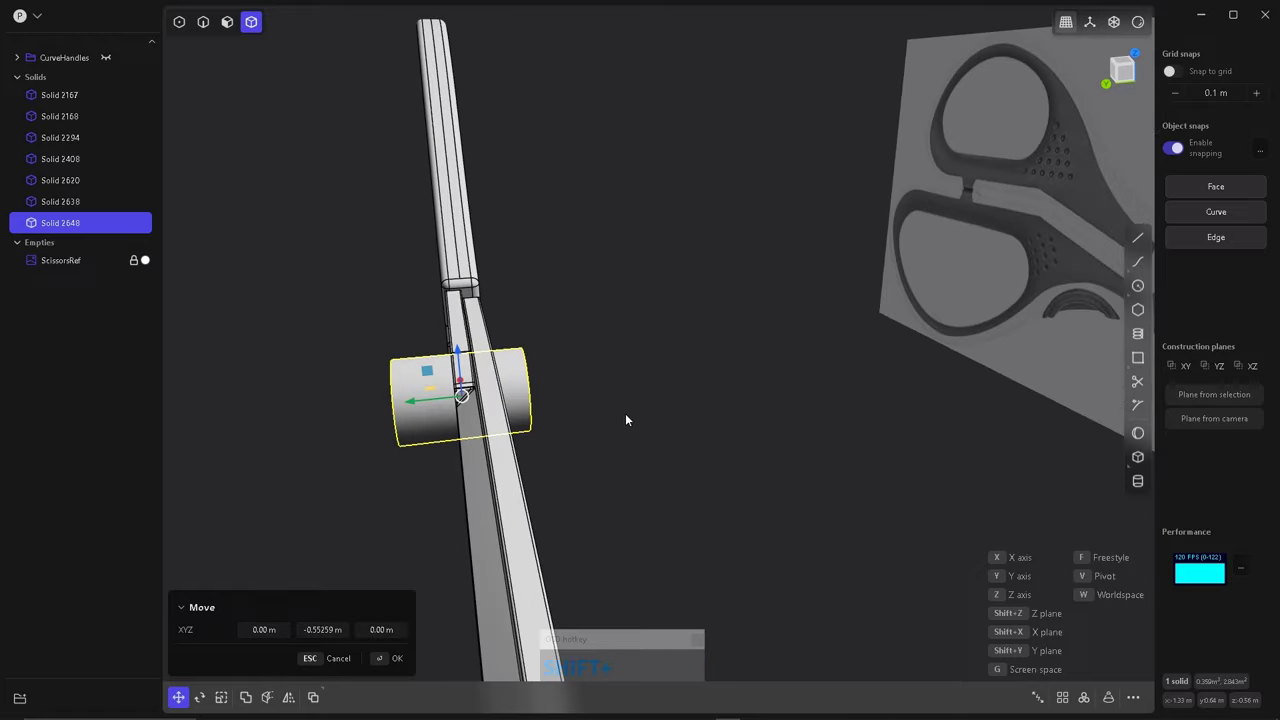
{"action": "key", "text": "shift+s"}
{"action": "left_click", "coordinate": [704, 209]}
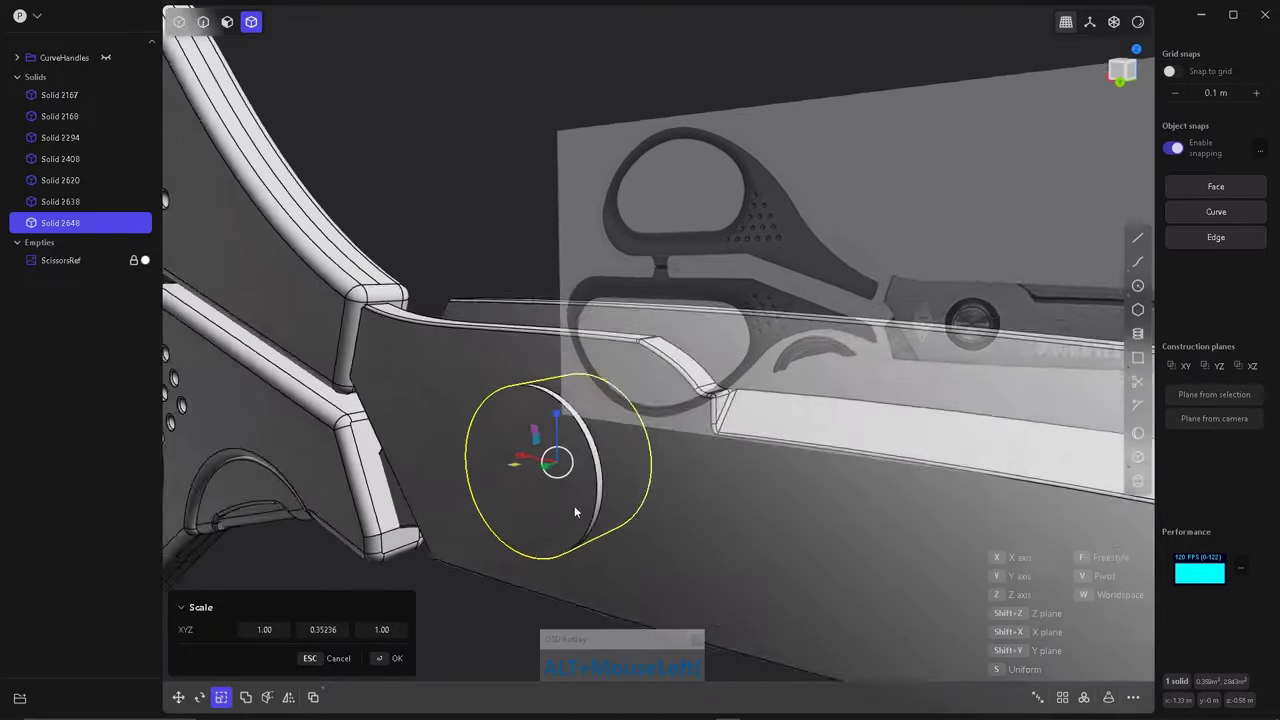
{"action": "left_click", "coordinate": [635, 514]}
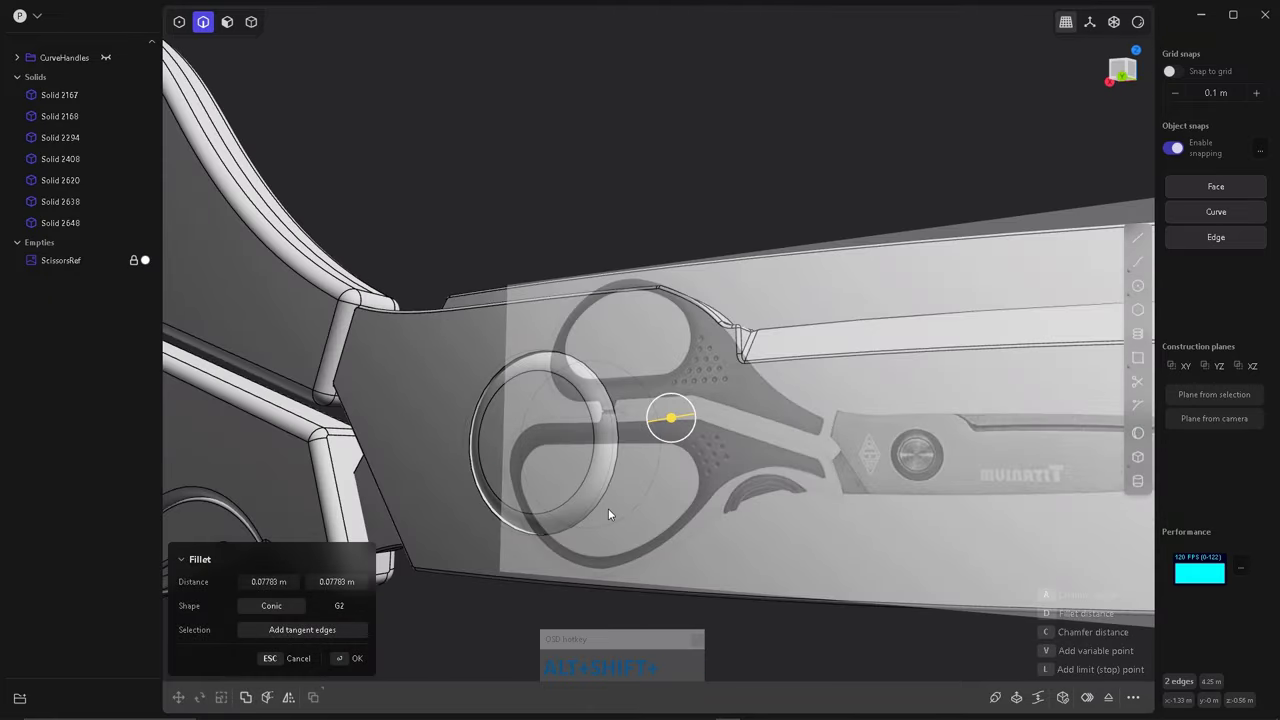
Add a bolt shaft cylinder inside the head and center it through both blades from the top view.
{"action": "key", "text": "shift+2"}
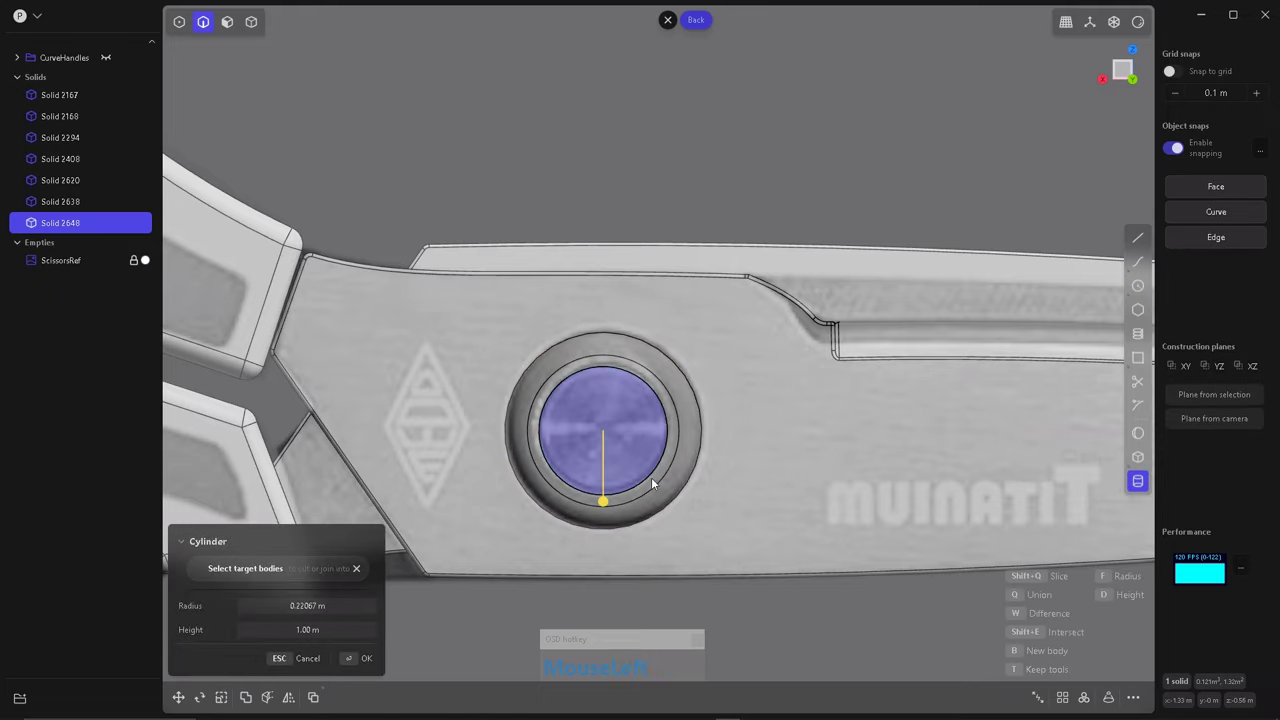
{"action": "left_click", "coordinate": [694, 537]}
{"action": "scroll", "scroll_direction": "down", "scroll_amount": 3}
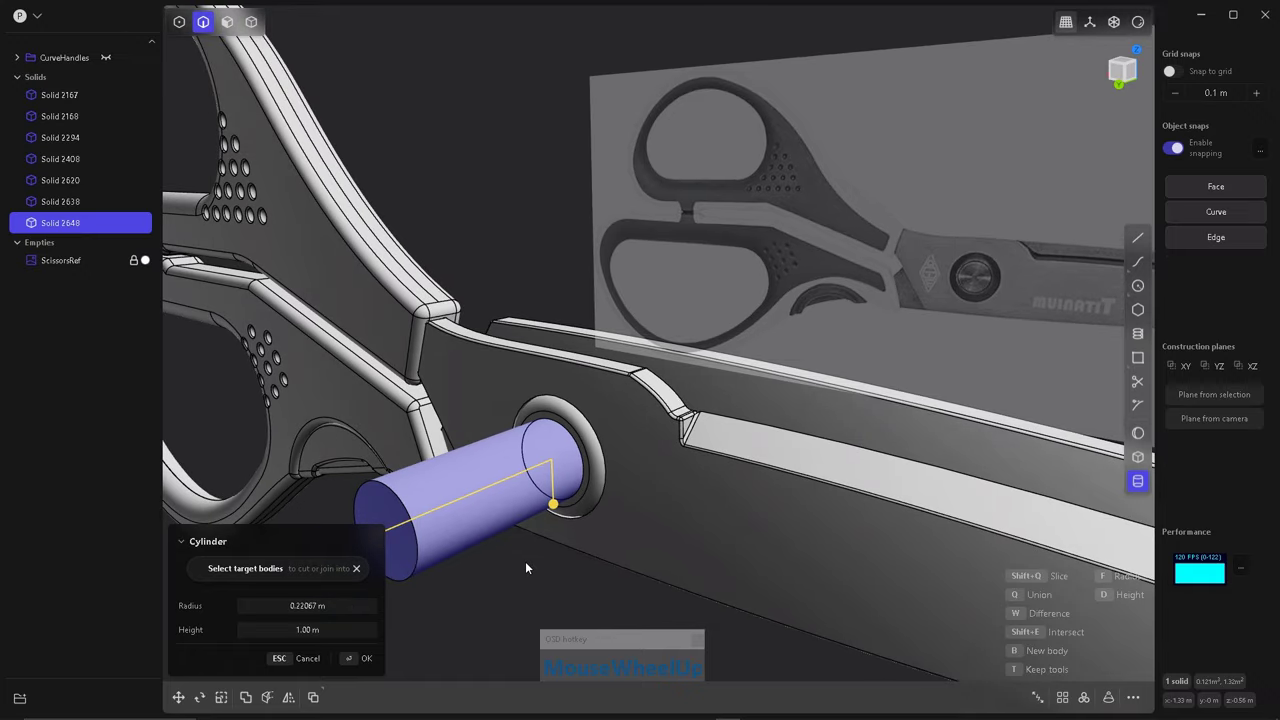
{"action": "left_click", "coordinate": [505, 588]}
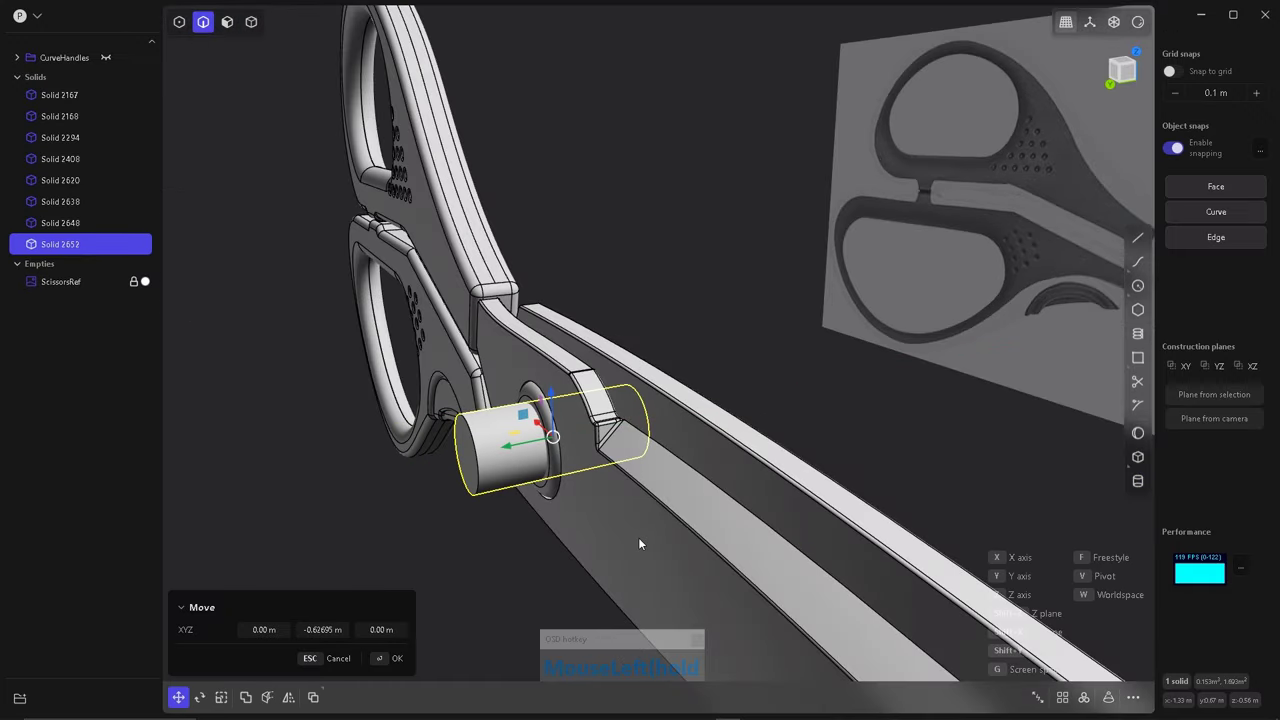
{"action": "key", "text": "shift+r"}
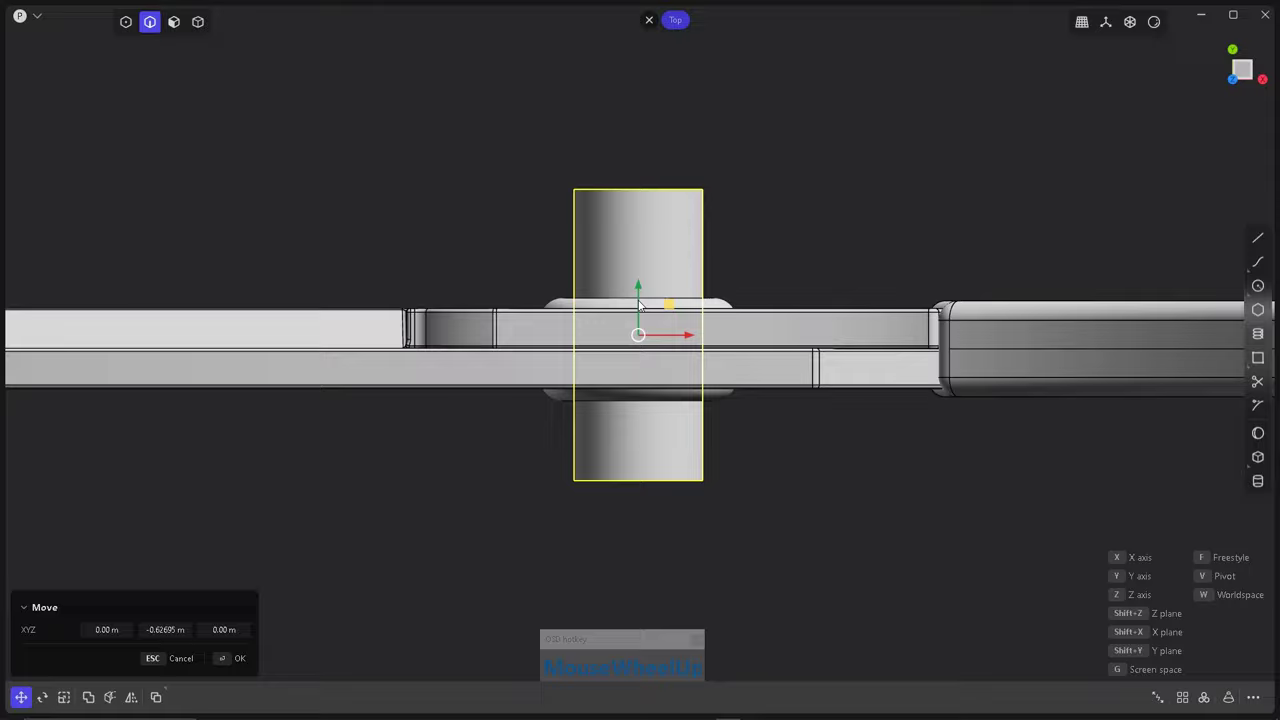
{"action": "left_click_drag", "start_coordinate": [641, 294], "coordinate": [750, 387]}
{"action": "scroll", "scroll_direction": "up", "scroll_amount": 3}
Round the bolt head's outer and inner rims, then start duplicating the disc for a second cap.
{"action": "left_click", "coordinate": [683, 507]}
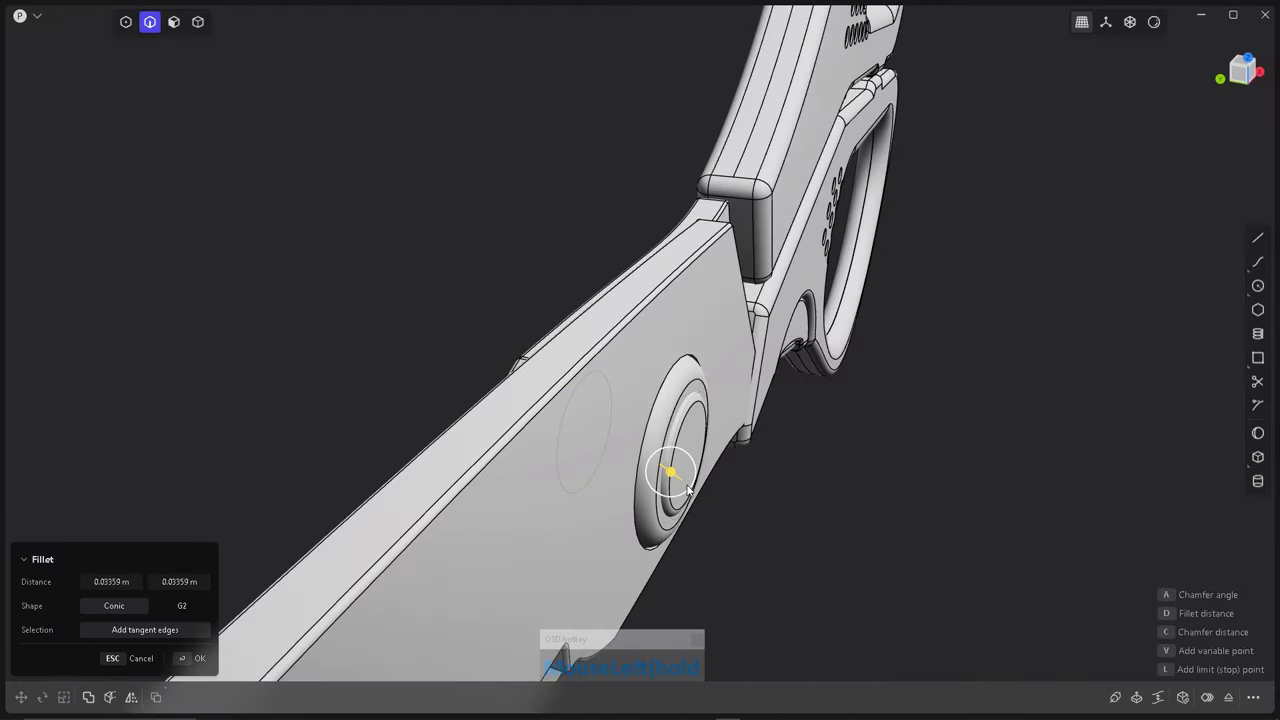
{"action": "right_click", "coordinate": [665, 482]}
{"action": "left_click_drag", "start_coordinate": [547, 395], "coordinate": [608, 507]}
{"action": "right_click", "coordinate": [608, 507]}
{"action": "scroll", "scroll_direction": "down", "scroll_amount": 3}
{"action": "left_click", "coordinate": [554, 541]}
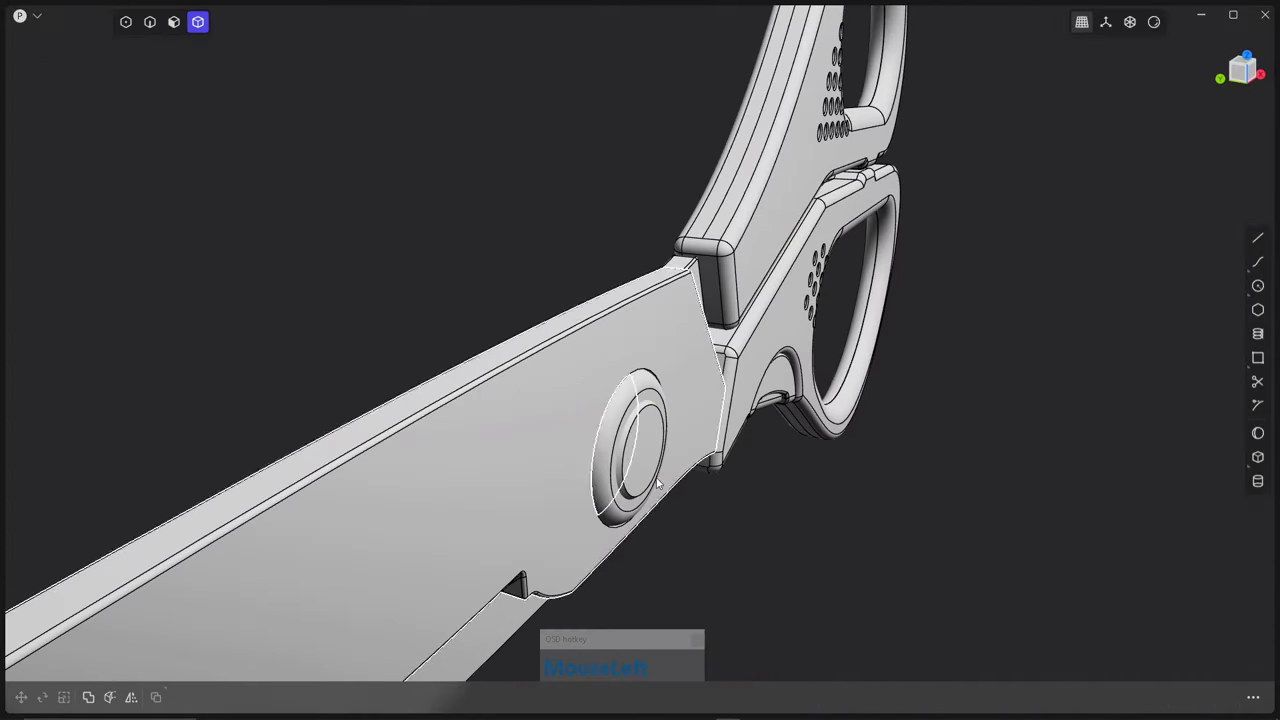
{"action": "scroll", "scroll_direction": "down", "scroll_amount": 3}
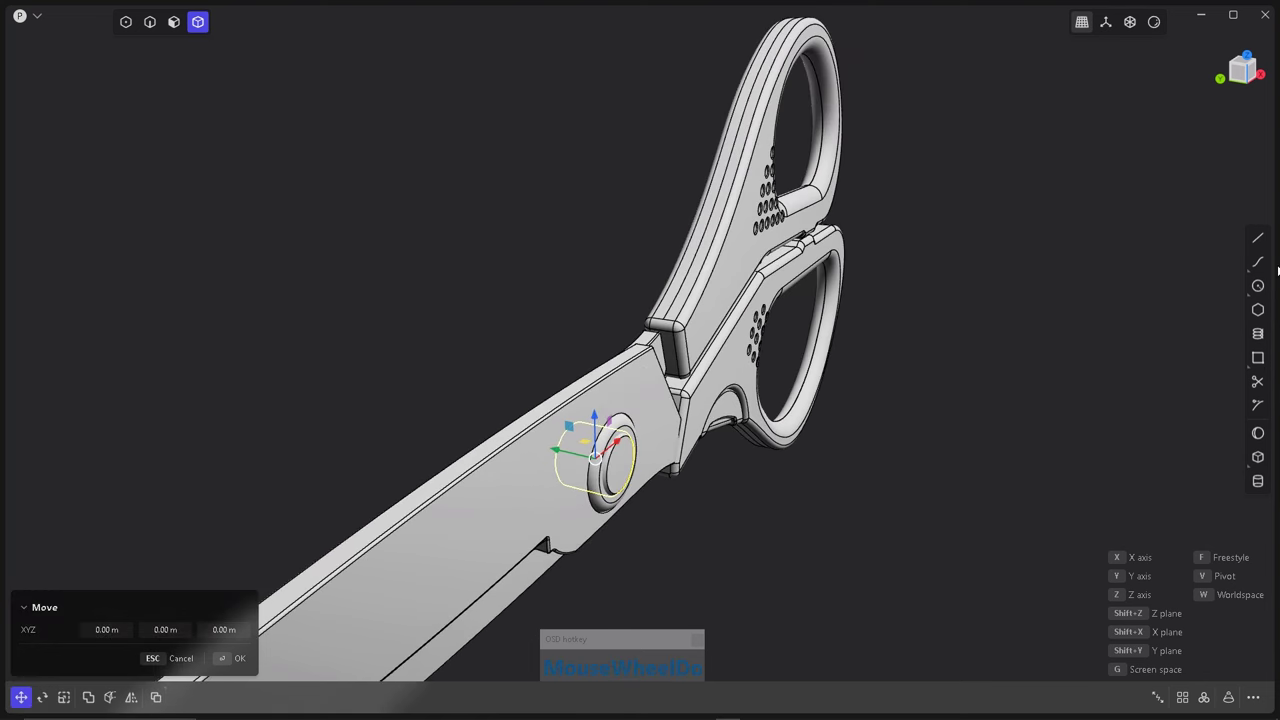
{"action": "key", "text": "ctrl+b"}
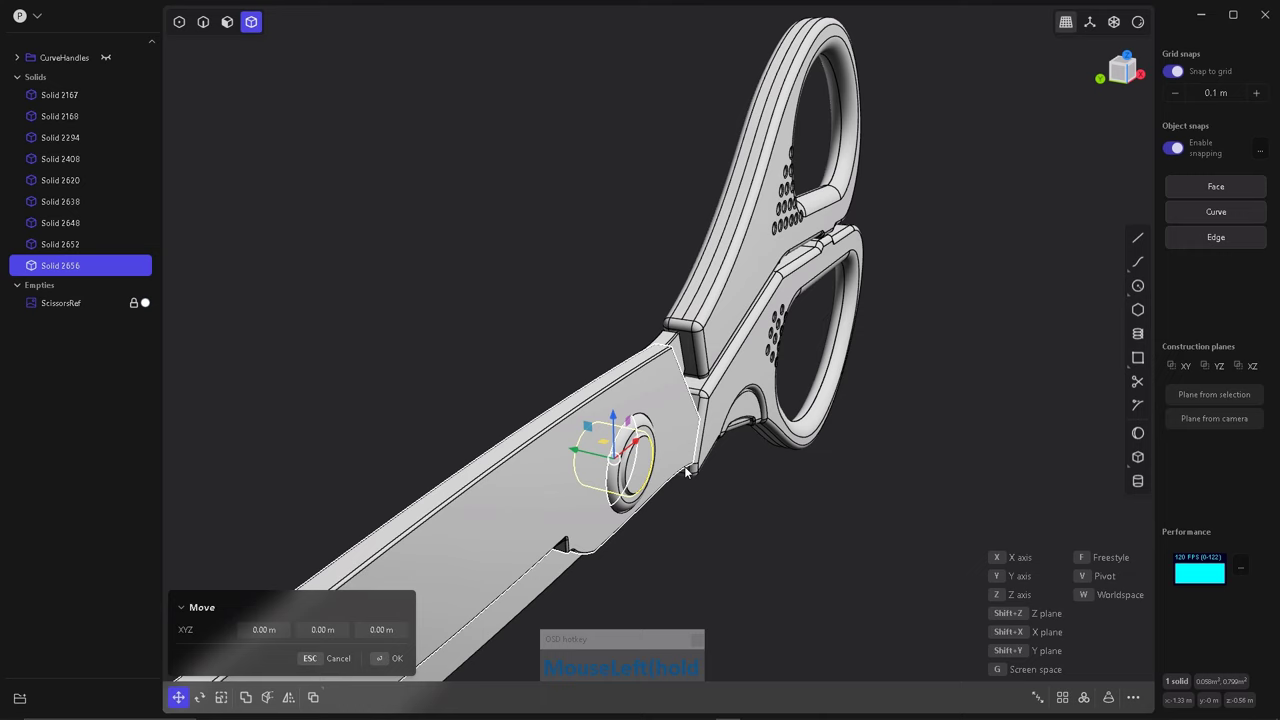
Boolean Difference the bolt cylinders from the blade to cut the recess.
{"action": "left_click", "coordinate": [625, 615]}
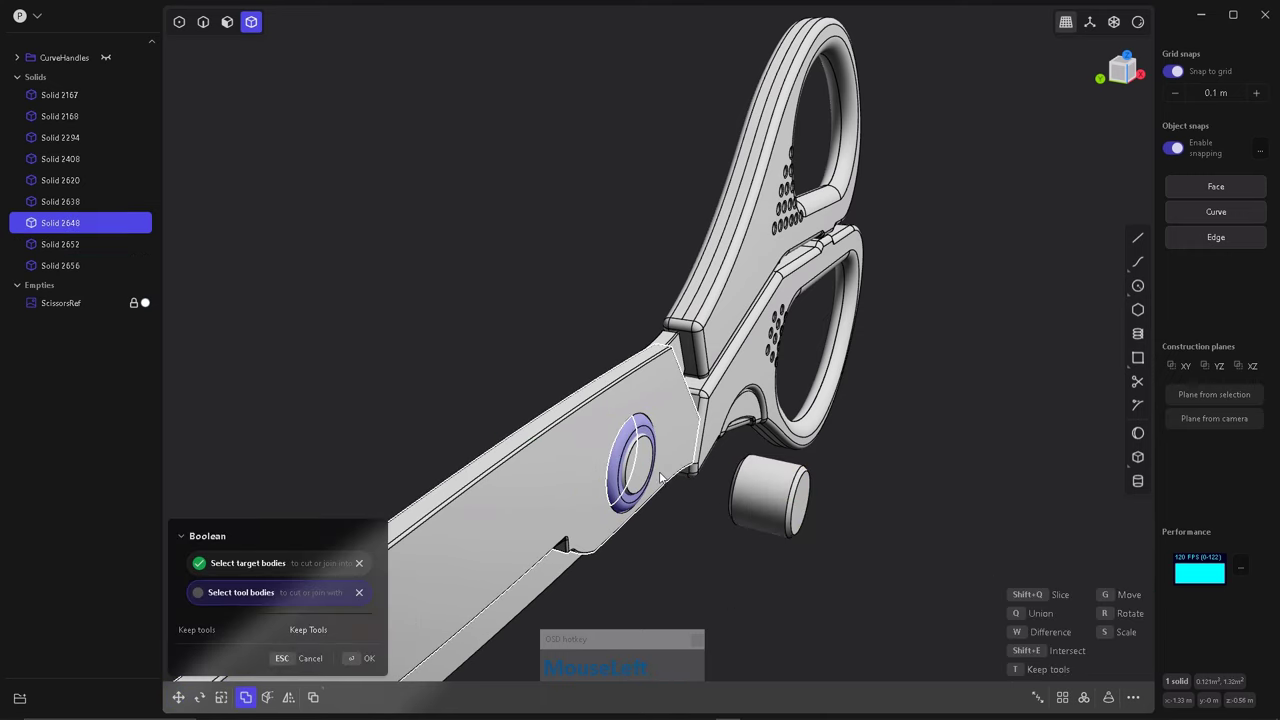
{"action": "right_click", "coordinate": [643, 433]}
{"action": "left_click", "coordinate": [668, 424]}
{"action": "left_click", "coordinate": [586, 466]}
{"action": "left_click", "coordinate": [631, 475]}
{"action": "key", "text": "ctrl+z"}
Round the edges of the recess rim cut into the blade.
{"action": "left_click", "coordinate": [428, 488]}
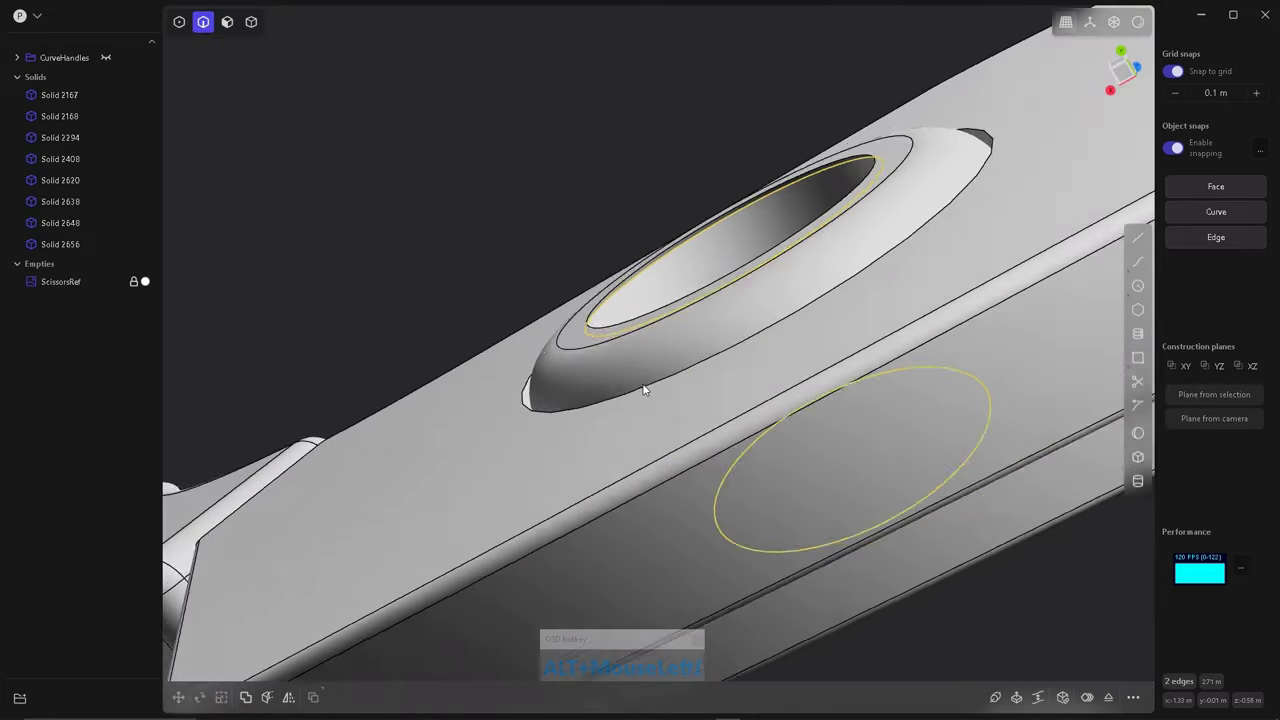
{"action": "scroll", "scroll_direction": "down", "scroll_amount": 3}
{"action": "right_click", "coordinate": [622, 430]}
{"action": "left_click", "coordinate": [617, 417]}
{"action": "key", "text": "ctrl+z"}
{"action": "key", "text": "ctrl+z"}
{"action": "key", "text": "ctrl+z"}
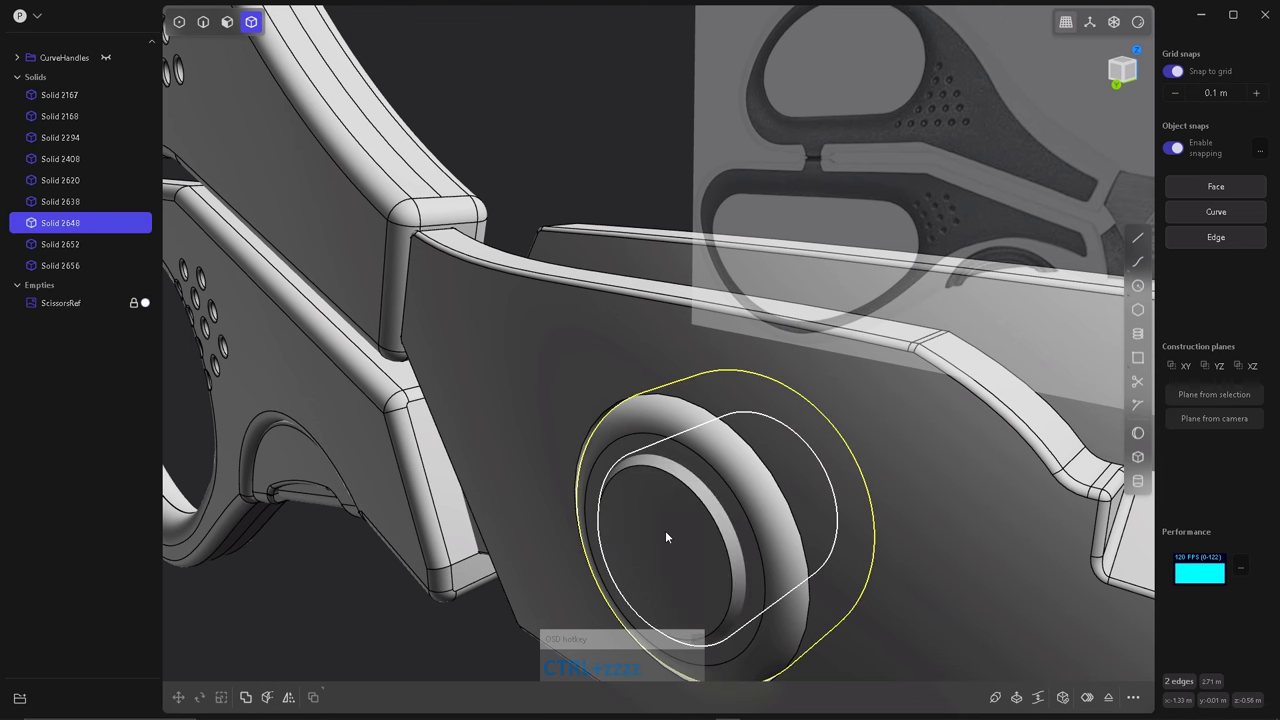
{"action": "left_click", "coordinate": [669, 522]}
{"action": "scroll", "scroll_direction": "down", "scroll_amount": 3}
Scale the cutting cylinder longer and bore the bolt hole through the blade.
{"action": "left_click", "coordinate": [579, 495]}
{"action": "key", "text": "alt+s"}
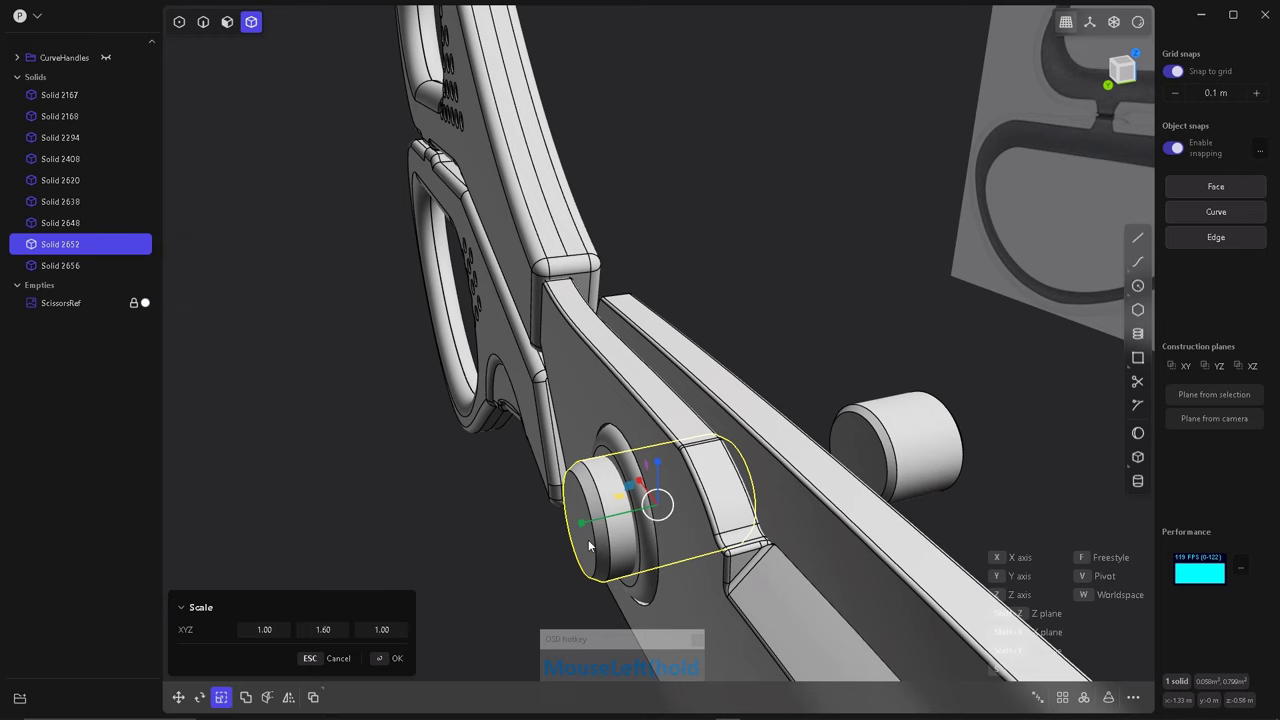
{"action": "left_click", "coordinate": [549, 565]}
{"action": "right_click", "coordinate": [625, 543]}
{"action": "left_click", "coordinate": [689, 527]}
{"action": "right_click", "coordinate": [713, 619]}
{"action": "left_click", "coordinate": [735, 551]}
Fillet the bolt hole rim edges to give the hole a rounded, countersunk rim.
{"action": "scroll", "scroll_direction": "up", "scroll_amount": 3}
{"action": "left_click", "coordinate": [643, 410]}
{"action": "left_click", "coordinate": [678, 452]}
{"action": "scroll", "scroll_direction": "up", "scroll_amount": 3}
{"action": "left_click", "coordinate": [679, 457]}
{"action": "left_click", "coordinate": [685, 461]}
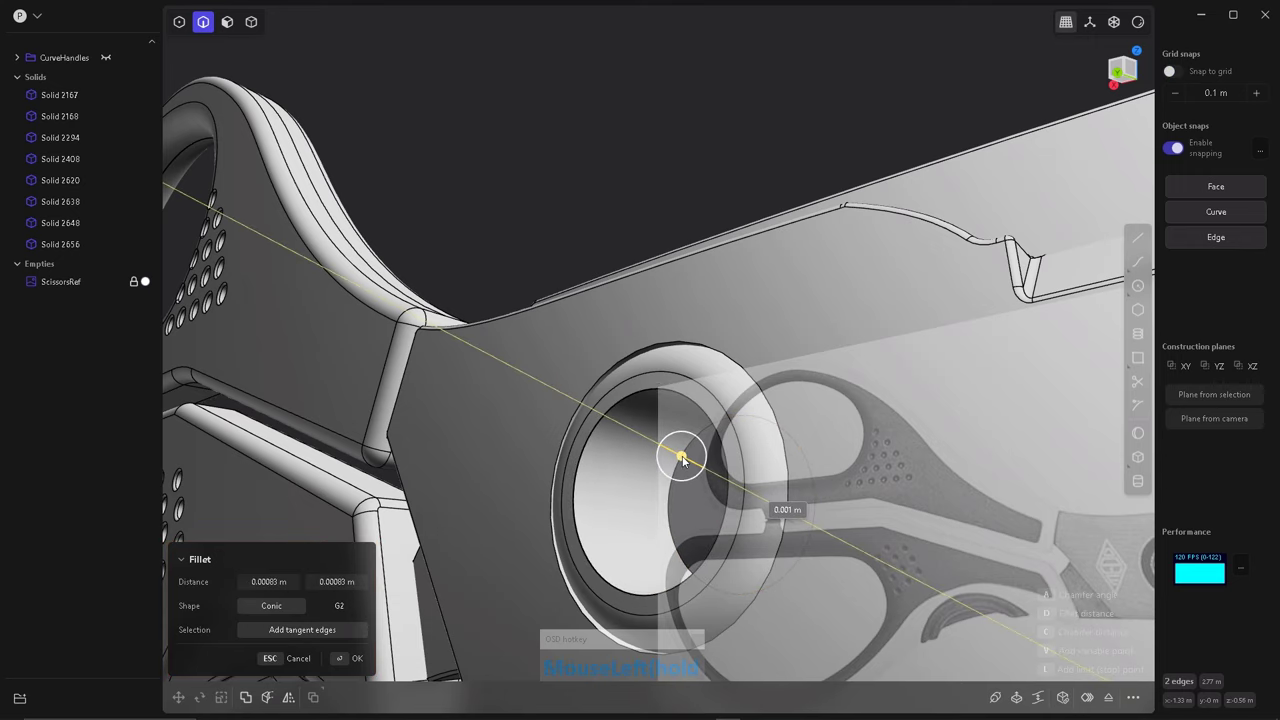
{"action": "left_click", "coordinate": [856, 415]}
{"action": "scroll", "scroll_direction": "down", "scroll_amount": 3}
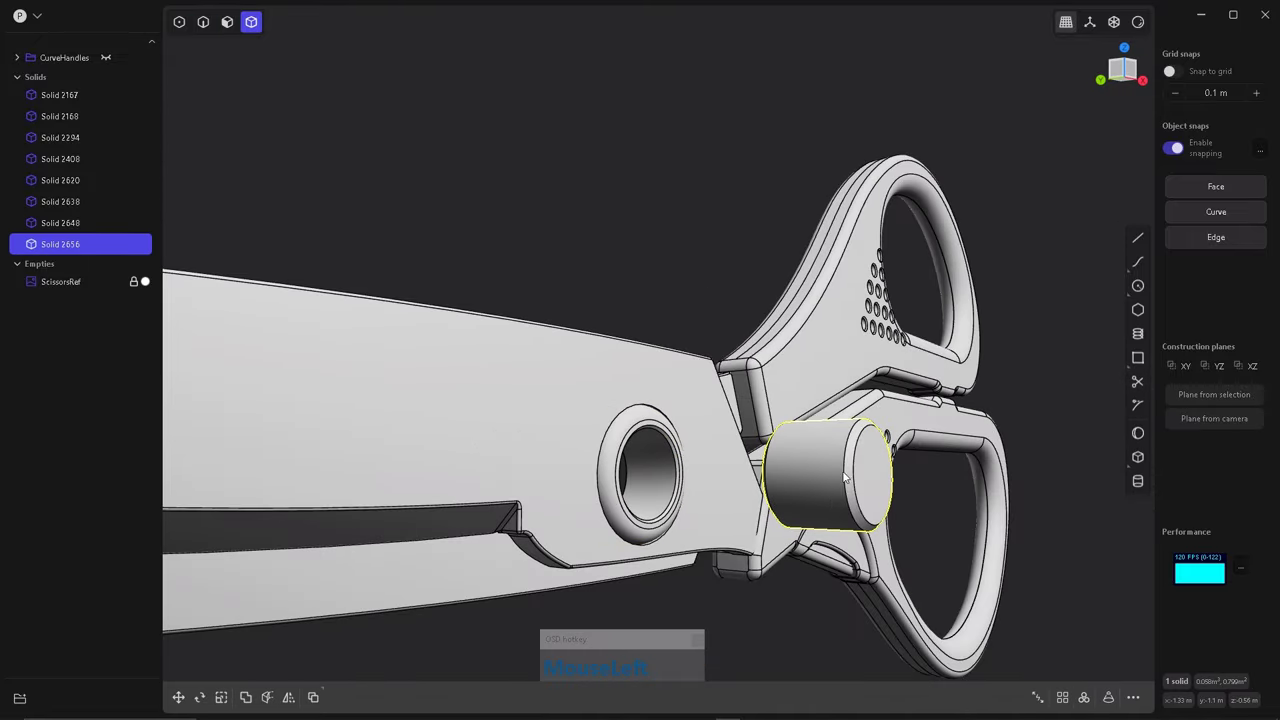
Join each scissors half with its parts into a single solid, one half at a time.
{"action": "right_click", "coordinate": [688, 383]}
{"action": "left_click", "coordinate": [628, 370]}
{"action": "right_click", "coordinate": [696, 380]}
{"action": "left_click", "coordinate": [682, 398]}
Bring up the reference image options, then start rotating one scissor half about the bolt.
{"action": "right_click", "coordinate": [622, 281]}
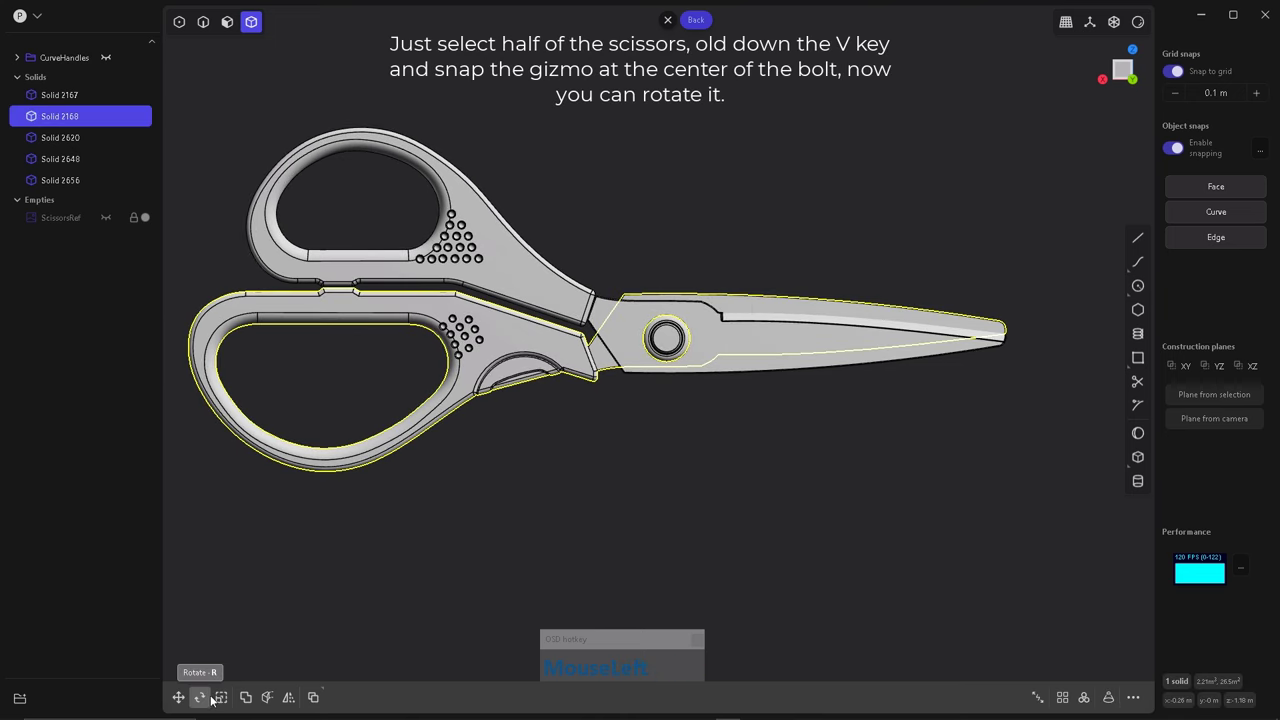
{"action": "left_click", "coordinate": [605, 613]}
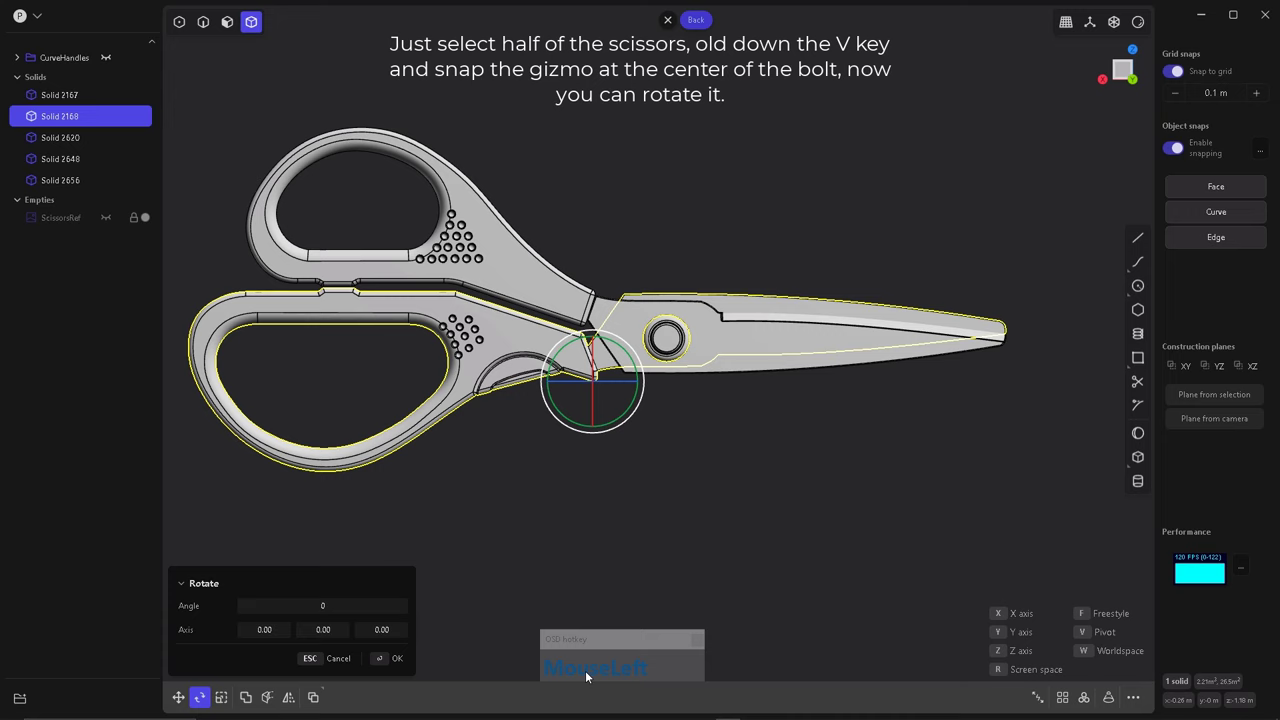